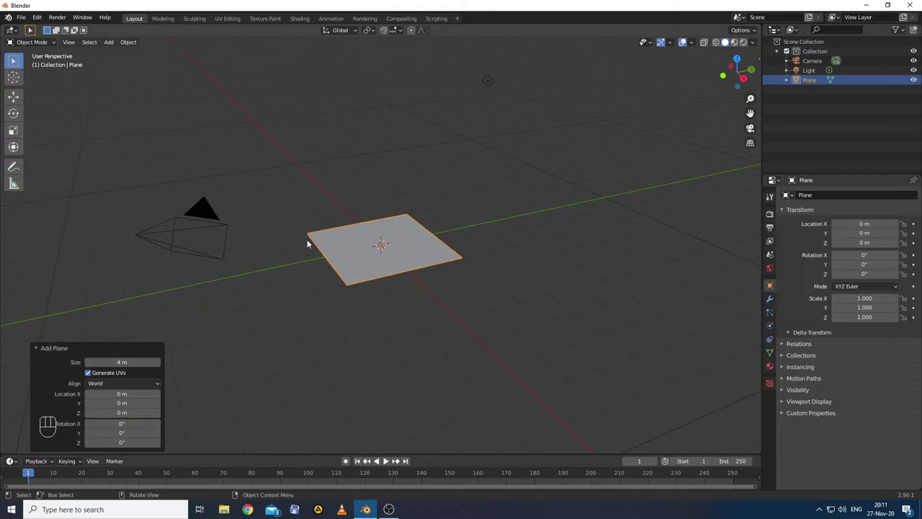
- Select the camera, reselect the Plane and show its transform and 4 m × 4 m dimensions in the sidebar
left_click_drag(337, 377, 138, 377)
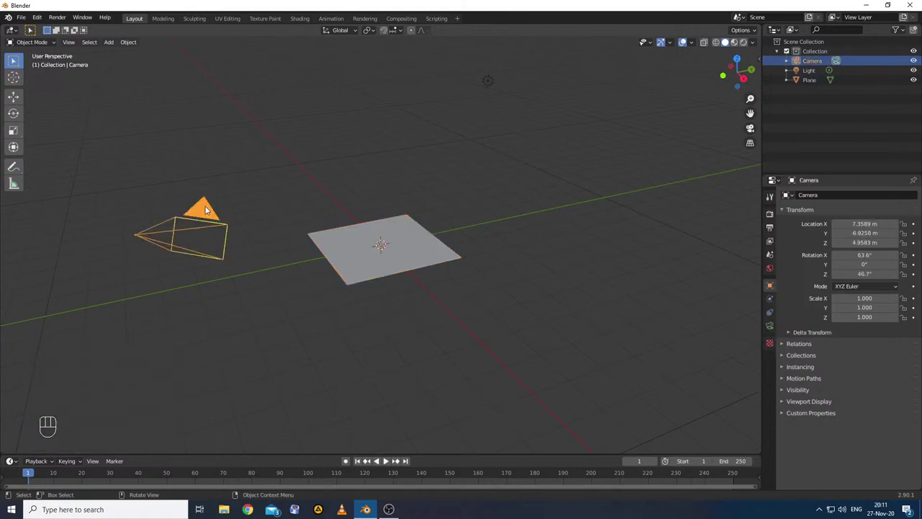
left_click(413, 261)
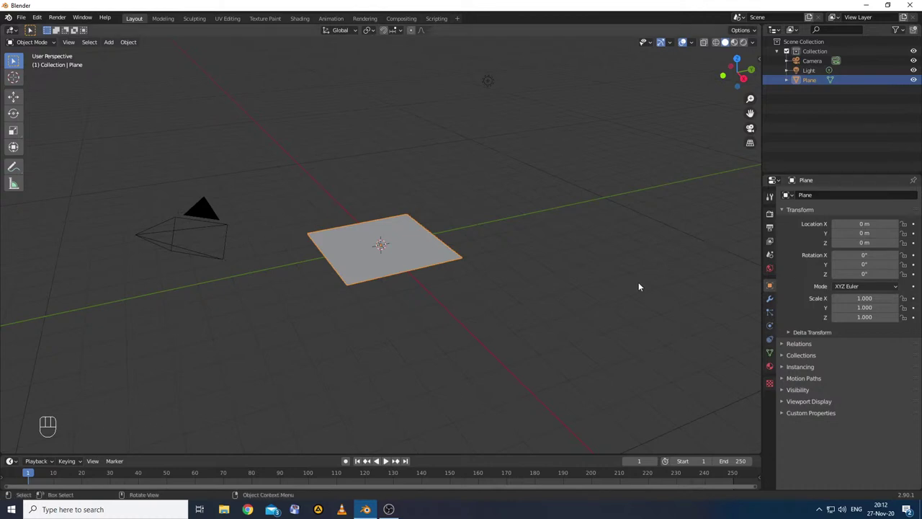
key("n")
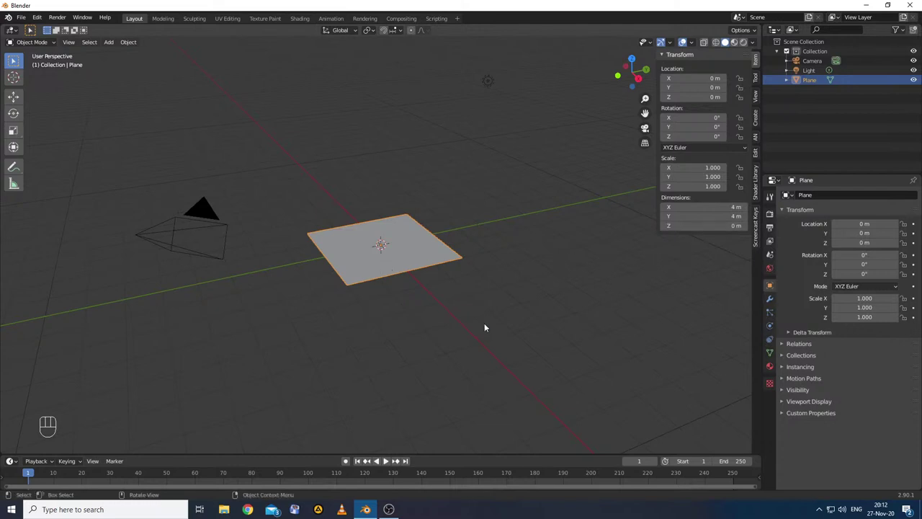
- Delete the plane and add a cube sized about 3.62 m at the origin via Adjust Last Operation
key("x")
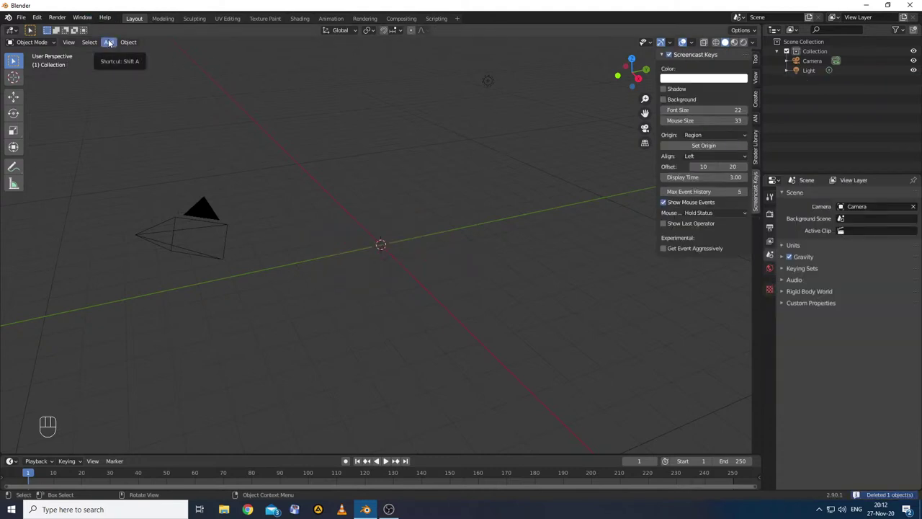
left_click_drag(112, 41, 222, 66)
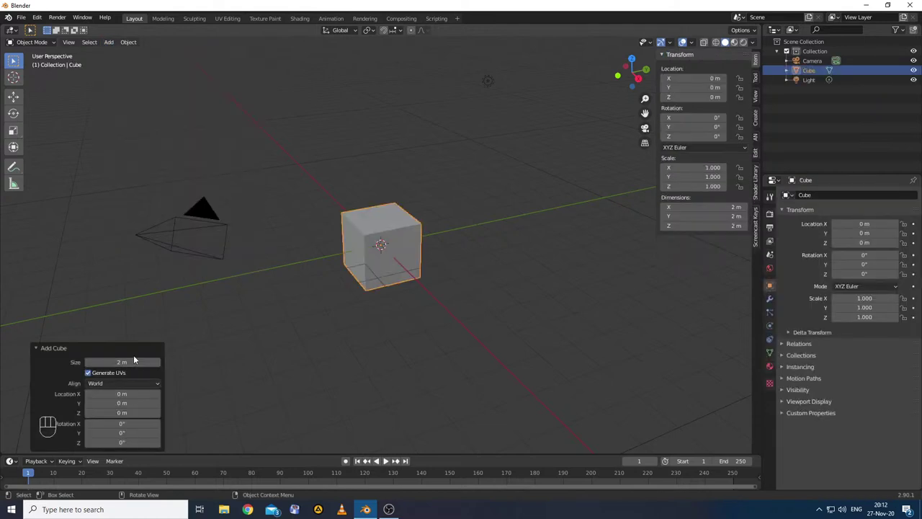
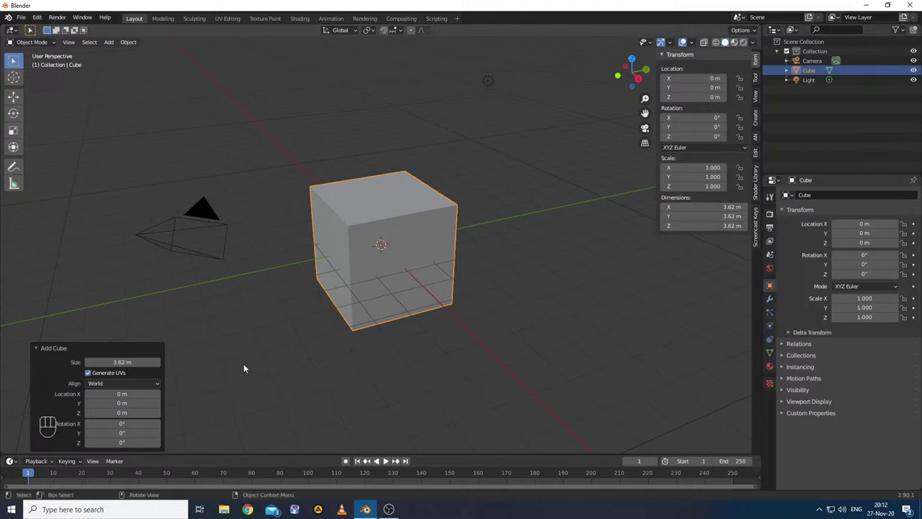
left_click(159, 389)
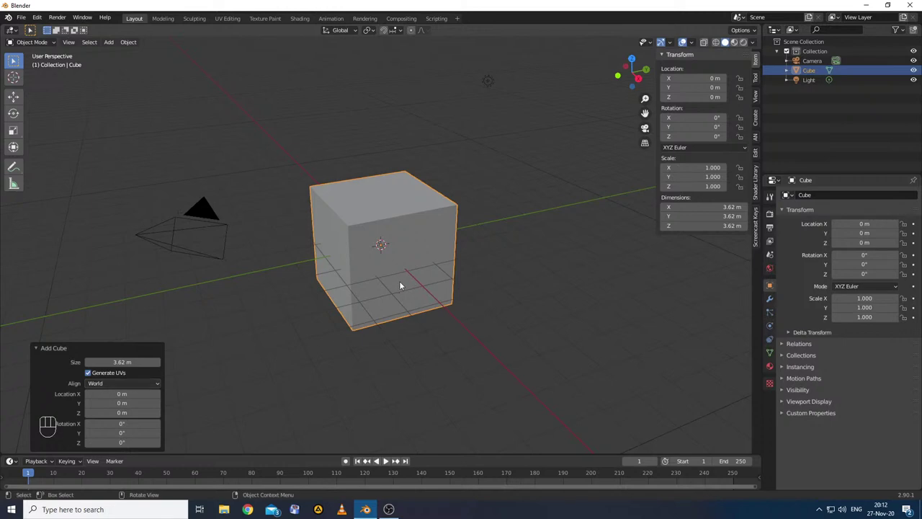
left_click(404, 283)
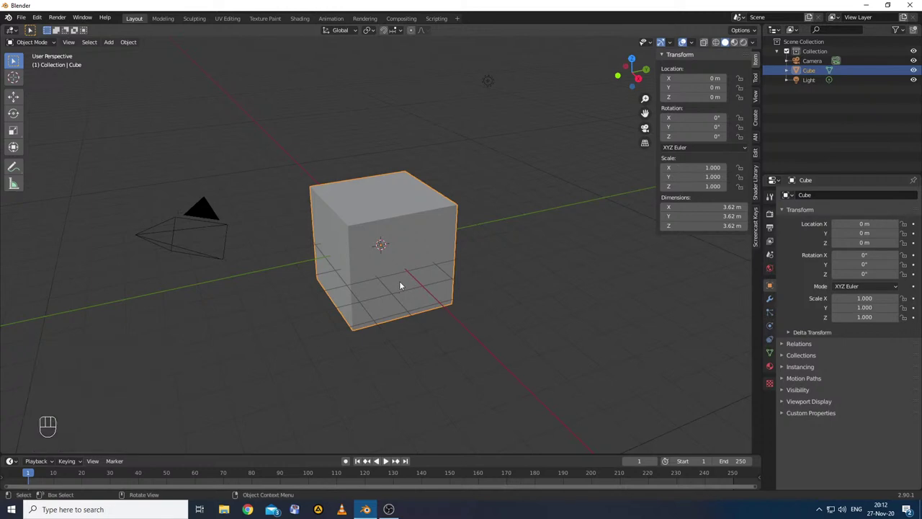
- Delete the cube and add a 2 m circle mesh at the origin, zooming in on it
key("x")
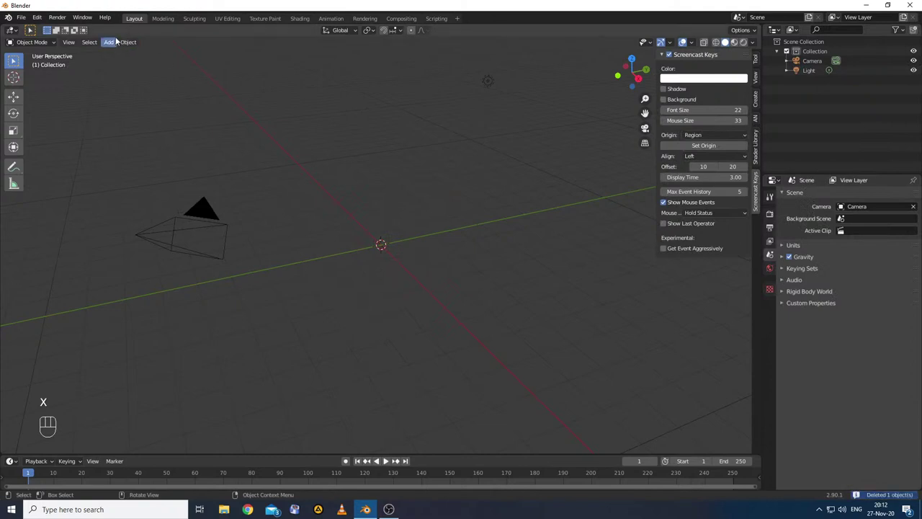
left_click_drag(115, 44, 219, 73)
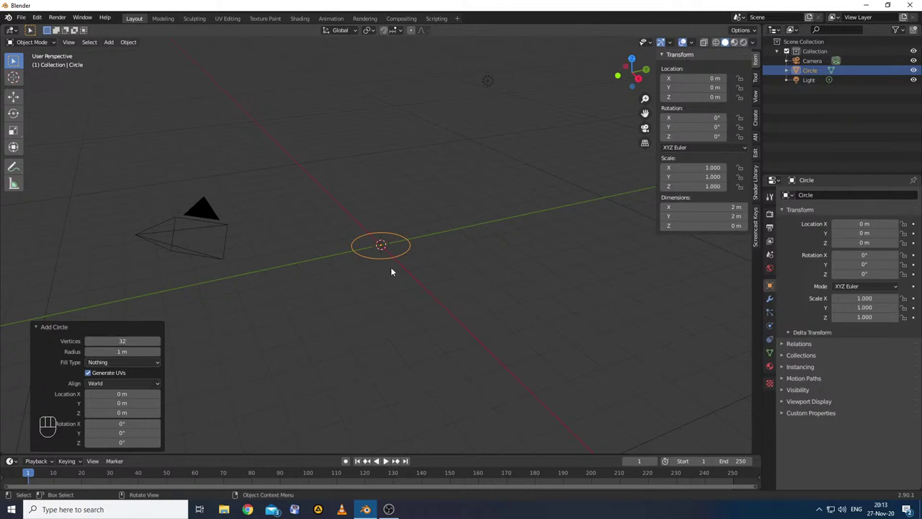
left_click_drag(360, 265, 370, 299)
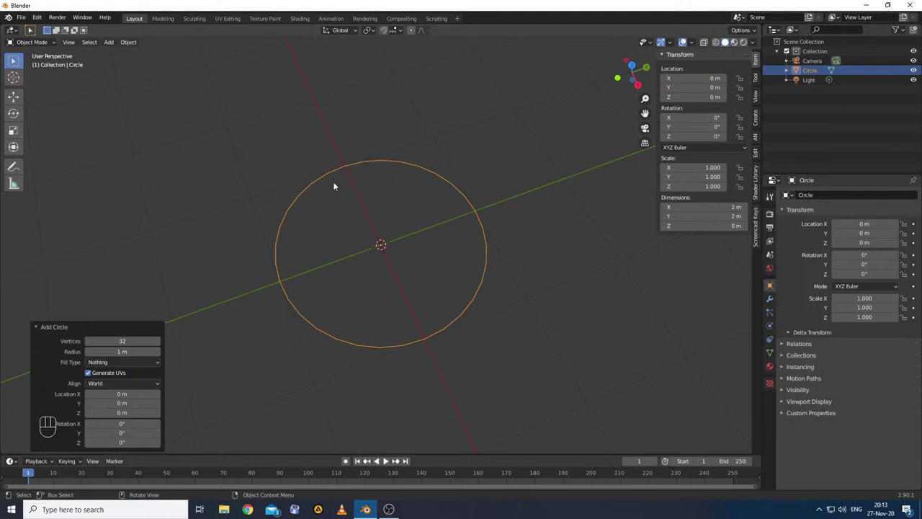
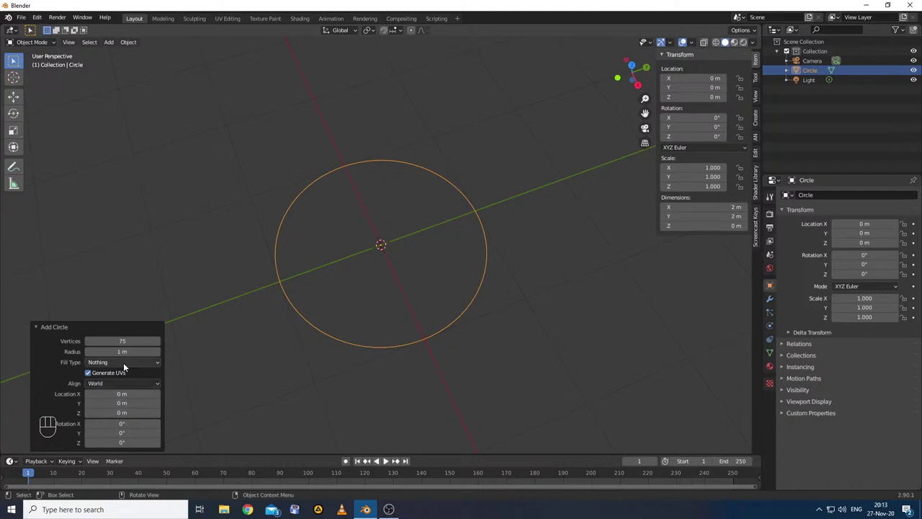
left_click_drag(128, 365, 115, 387)
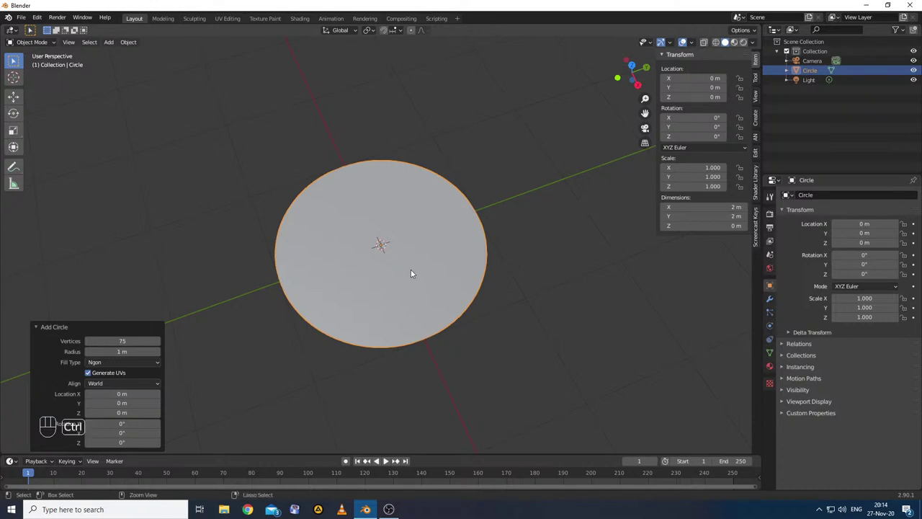
- Undo, re-add a filled circle, briefly check it in Edit Mode and delete it
key("ctrl+z")
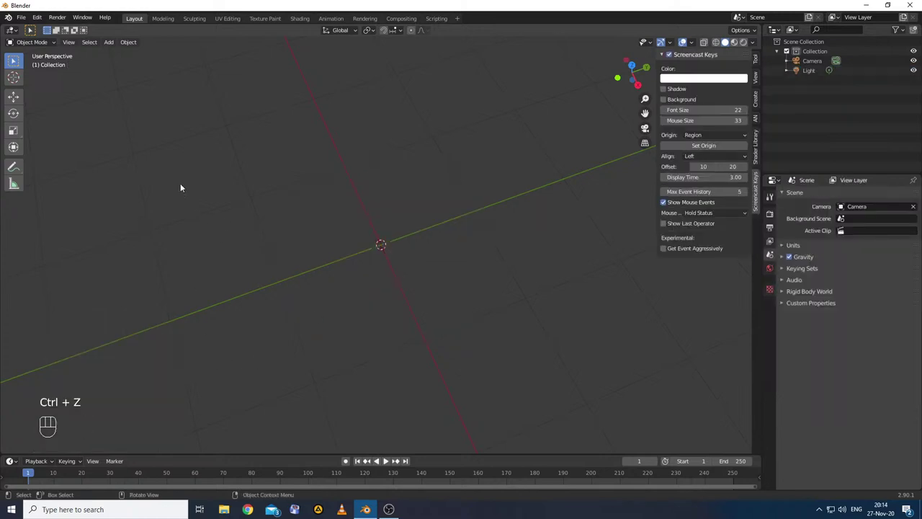
left_click_drag(110, 47, 218, 78)
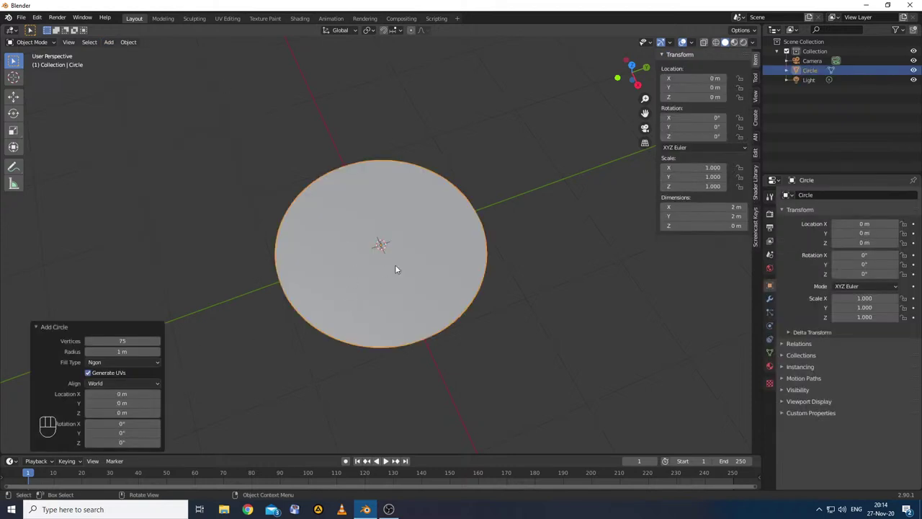
key("Tab")
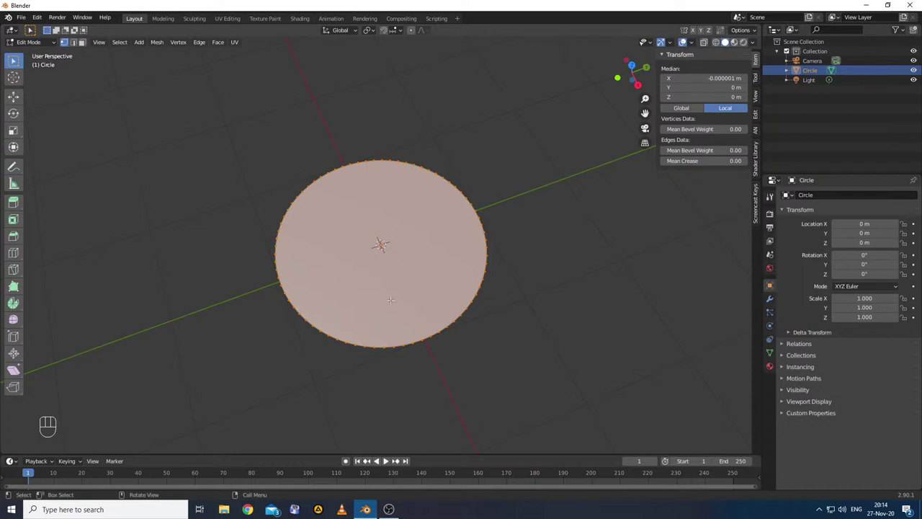
key("Tab")
key("Delete")
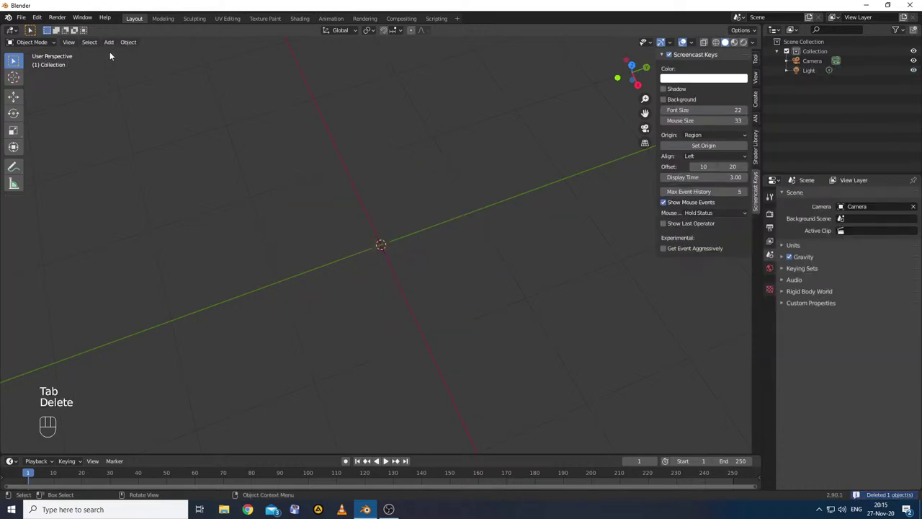
- Add a circle with fan fill, inspect its faces in face select mode, then delete it
left_click_drag(111, 49, 160, 19)
left_click_drag(113, 45, 223, 74)
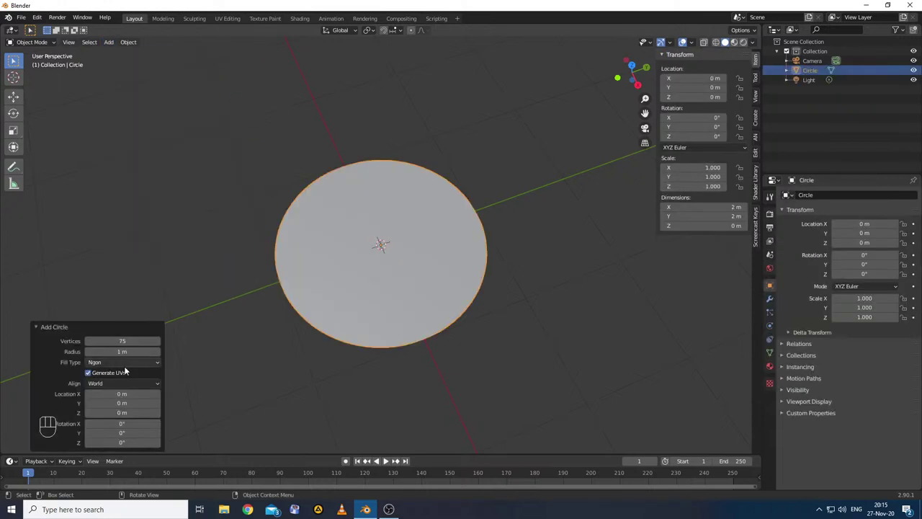
left_click_drag(137, 367, 119, 397)
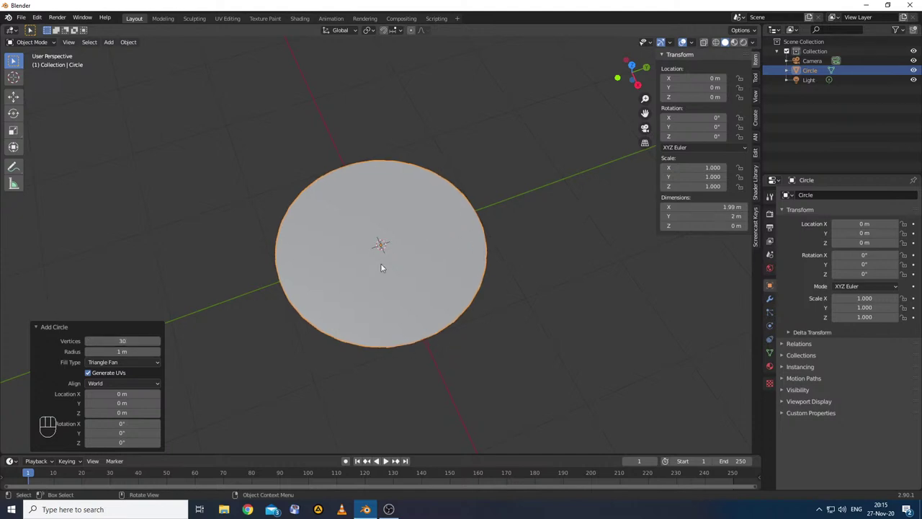
key("Tab")
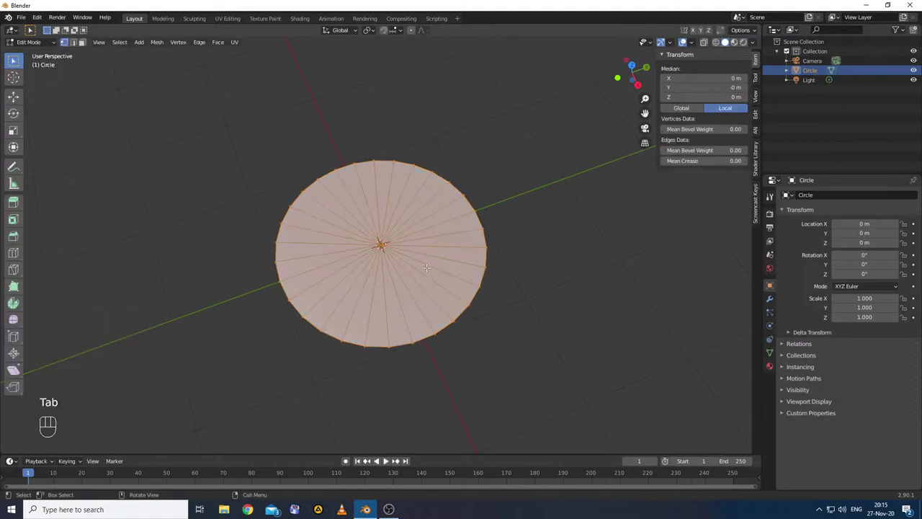
left_click(88, 44)
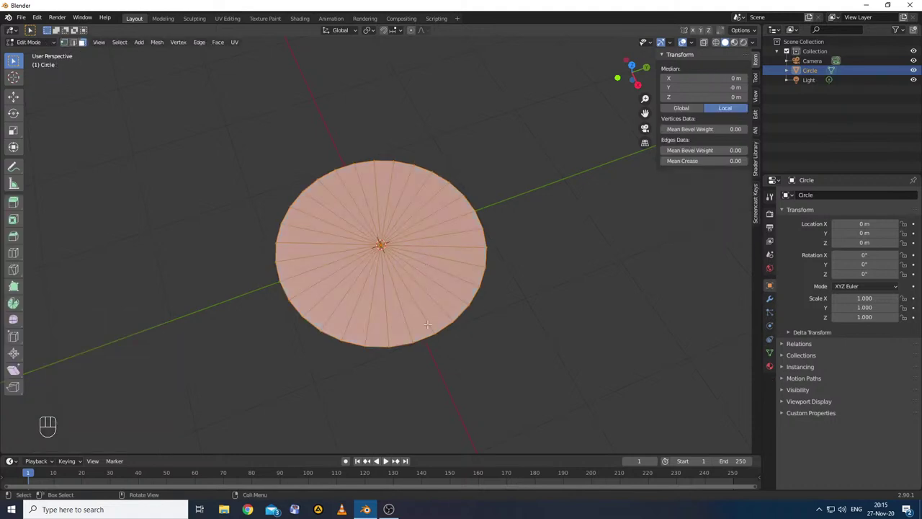
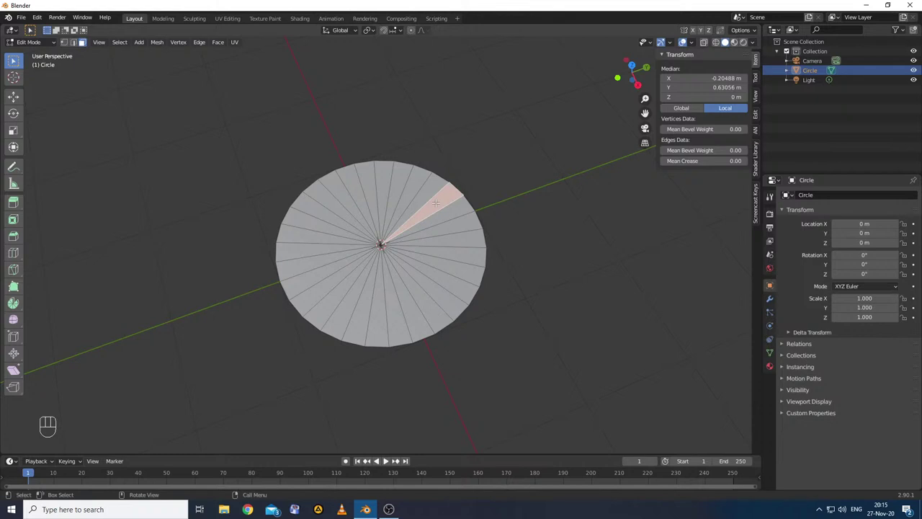
key("Tab")
key("Delete")
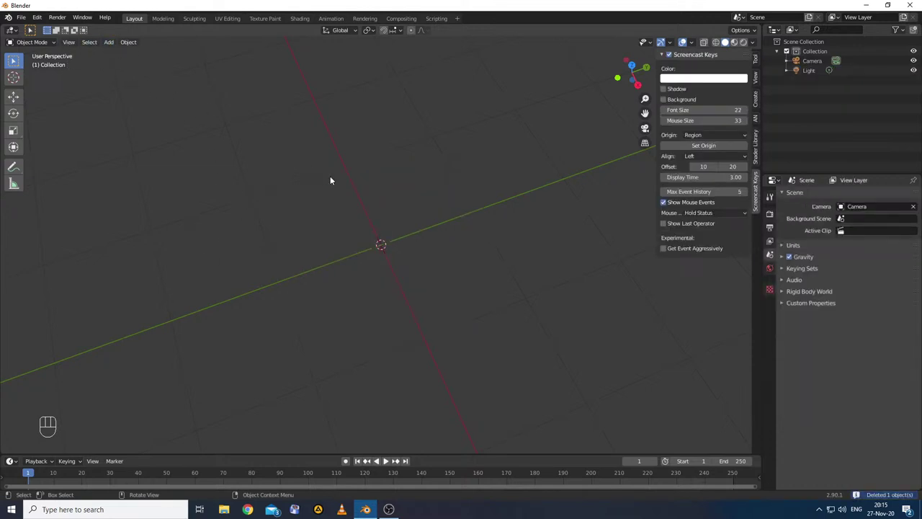
- Add a 2 m UV sphere from the Shift+A Mesh list at the origin
key("shift+a")
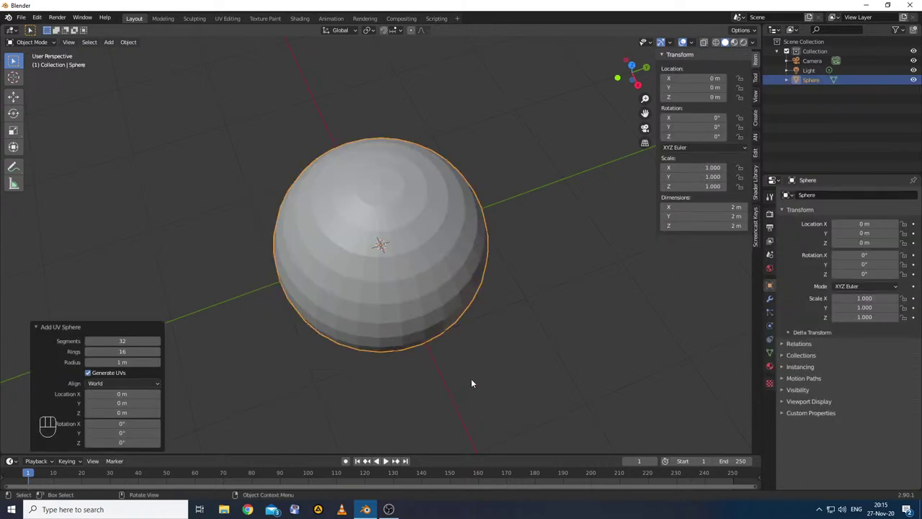
left_click_drag(484, 364, 464, 348)
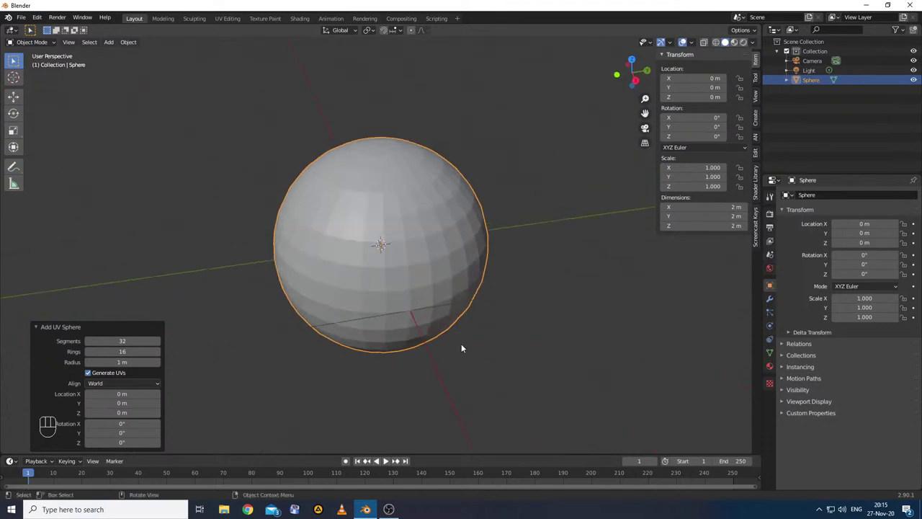
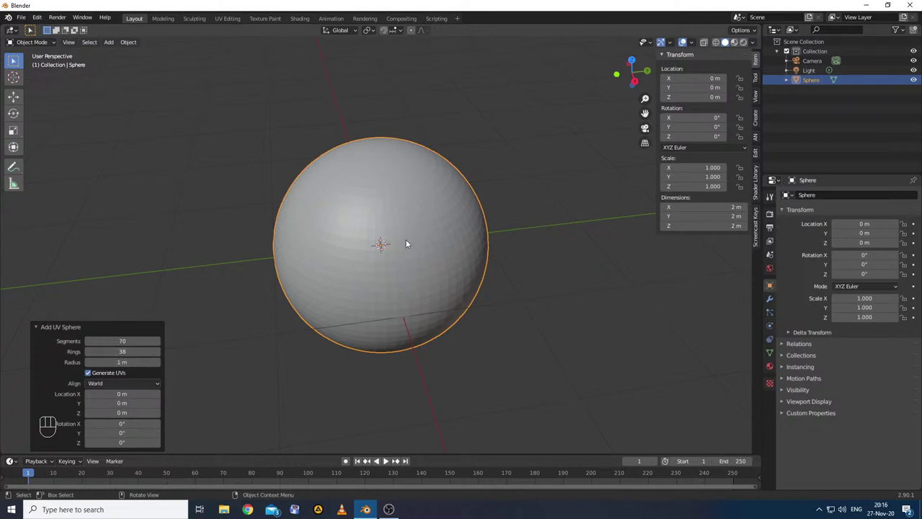
key("Tab")
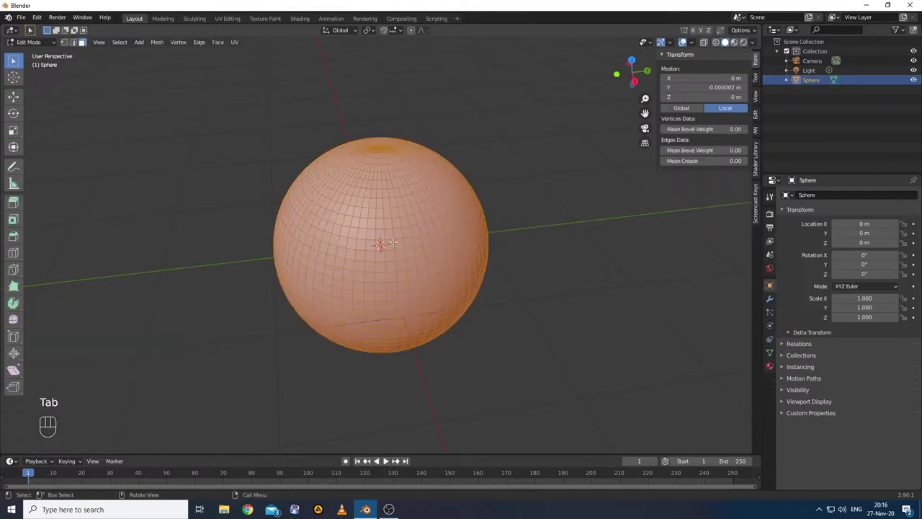
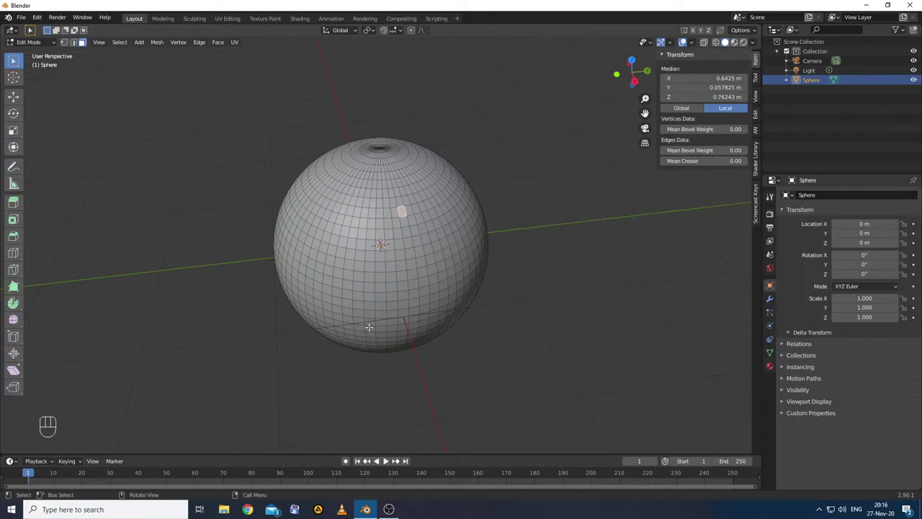
key("Tab")
- Delete the UV sphere, add an icosphere and orbit to view it
key("Delete")
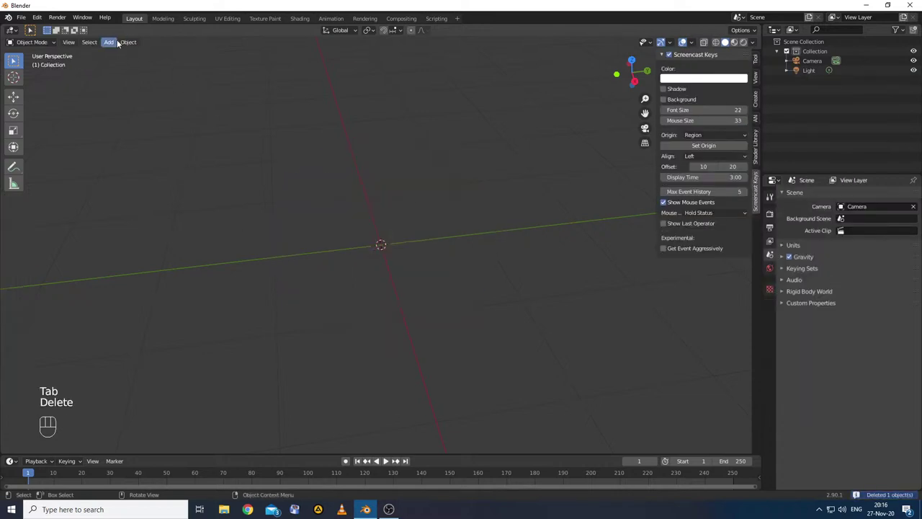
left_click_drag(114, 44, 134, 79)
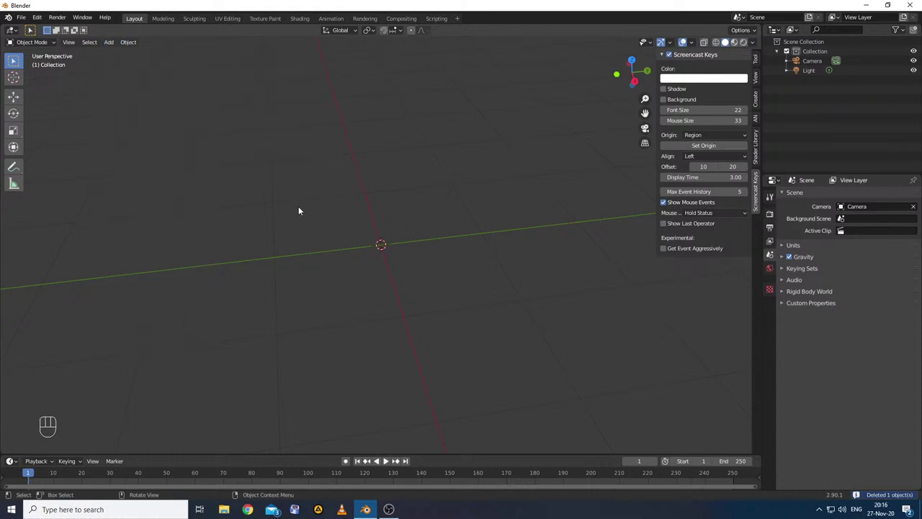
key("shift+a")
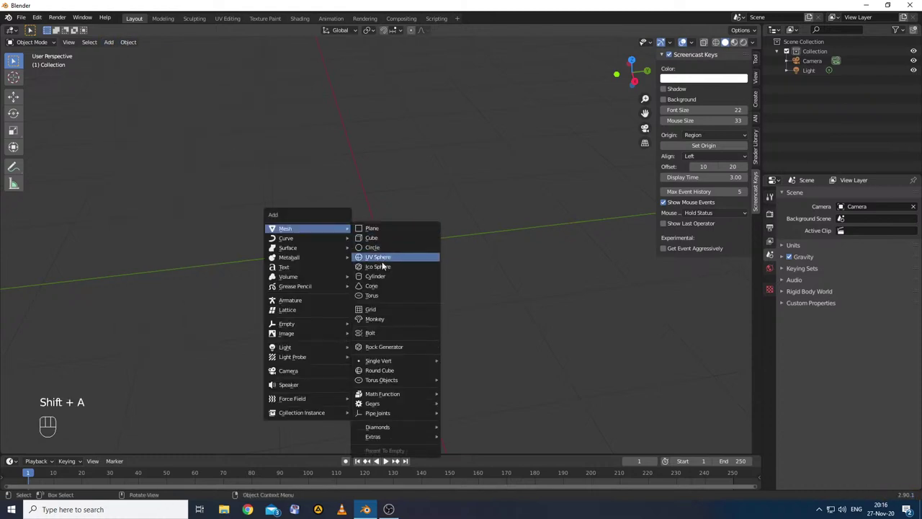
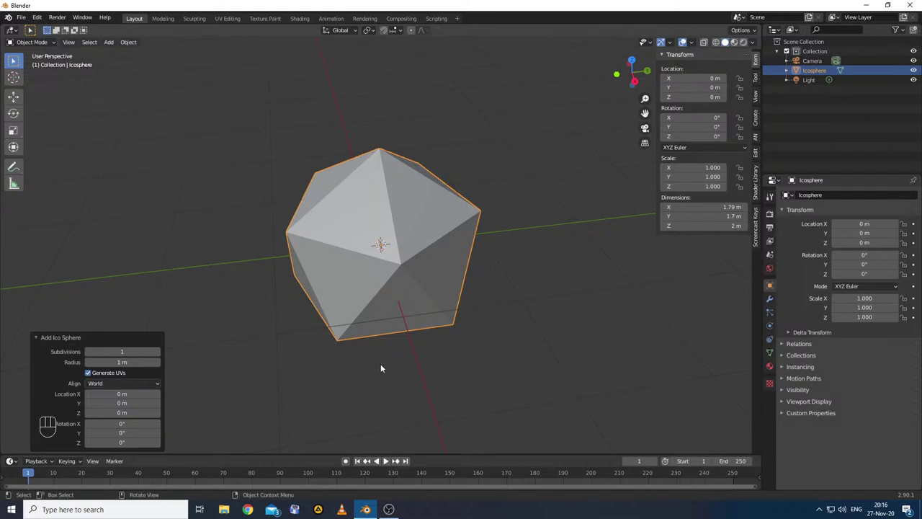
left_click_drag(391, 371, 362, 372)
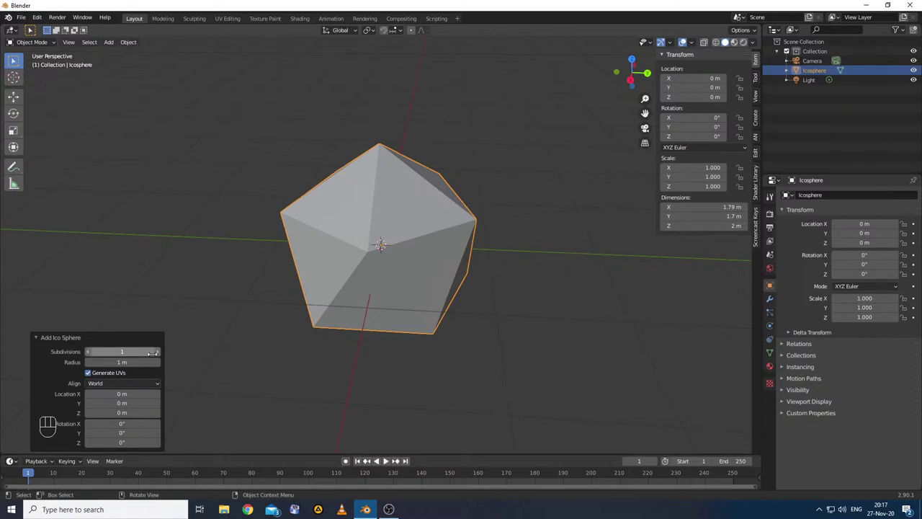
- Raise the icosphere's Subdivisions several levels, then return it to the minimum
left_click(163, 354)
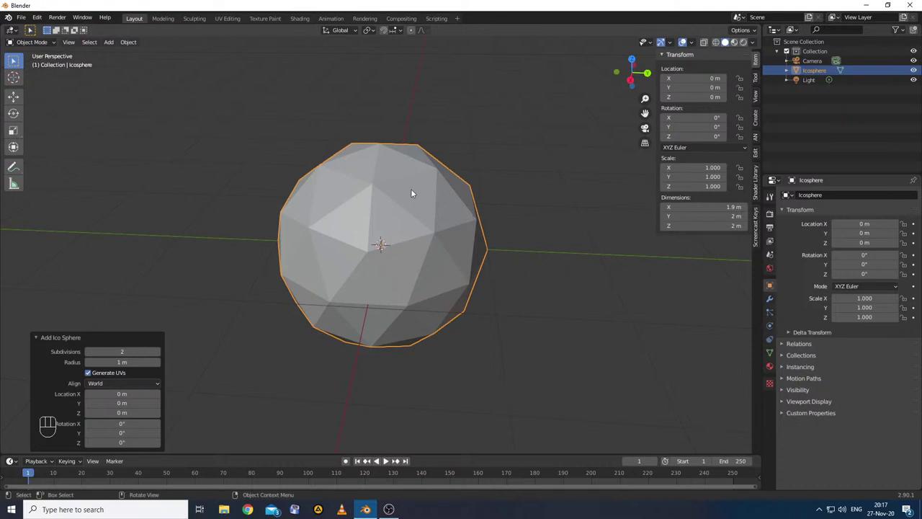
left_click(161, 356)
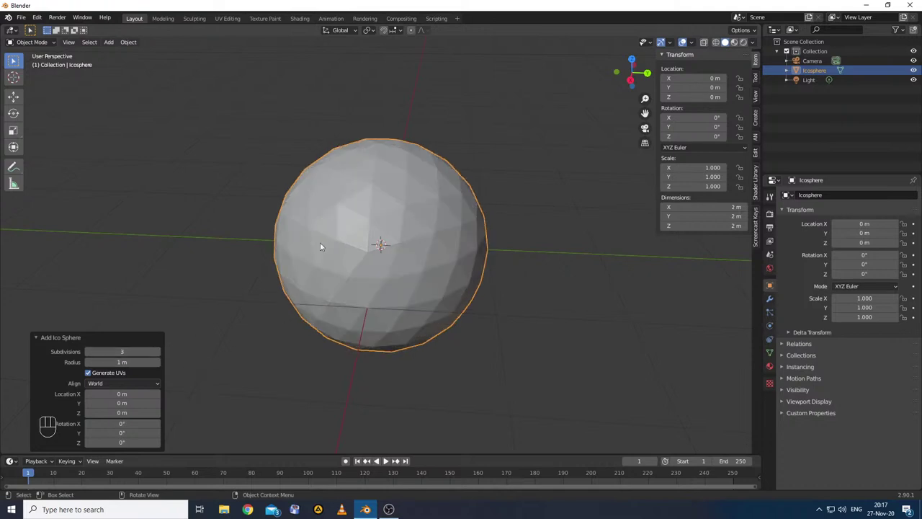
left_click(158, 356)
left_click(158, 356)
left_click(159, 356)
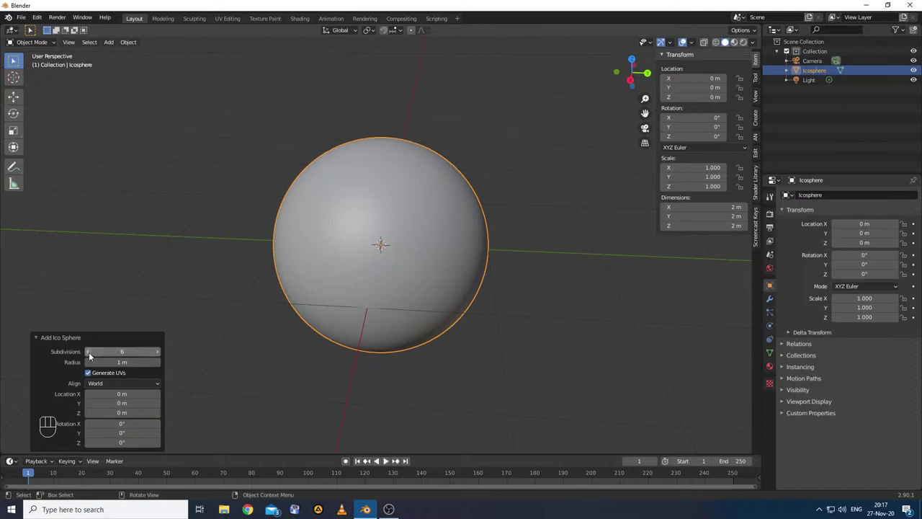
left_click(94, 355)
left_click(93, 355)
left_click(94, 355)
double_click(94, 356)
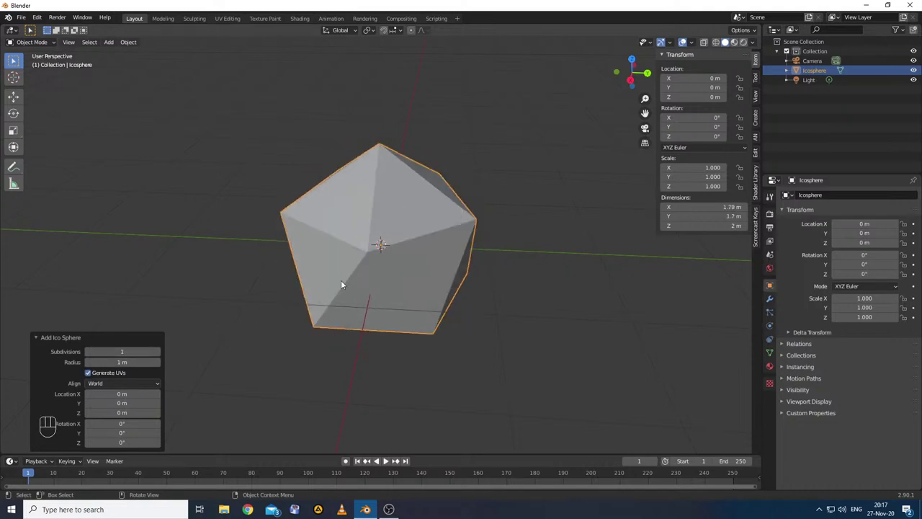
- Delete the icosphere, add a cylinder from the Mesh list and select it
key("Delete")
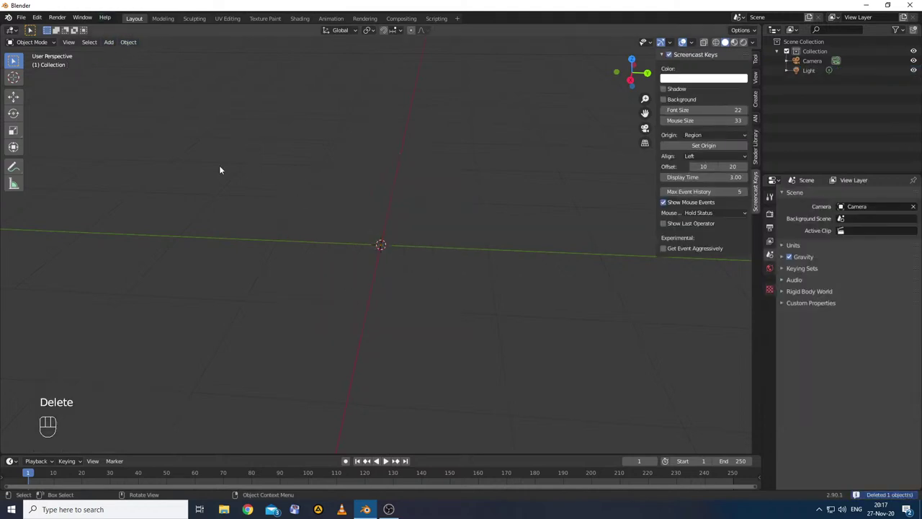
key("shift+a")
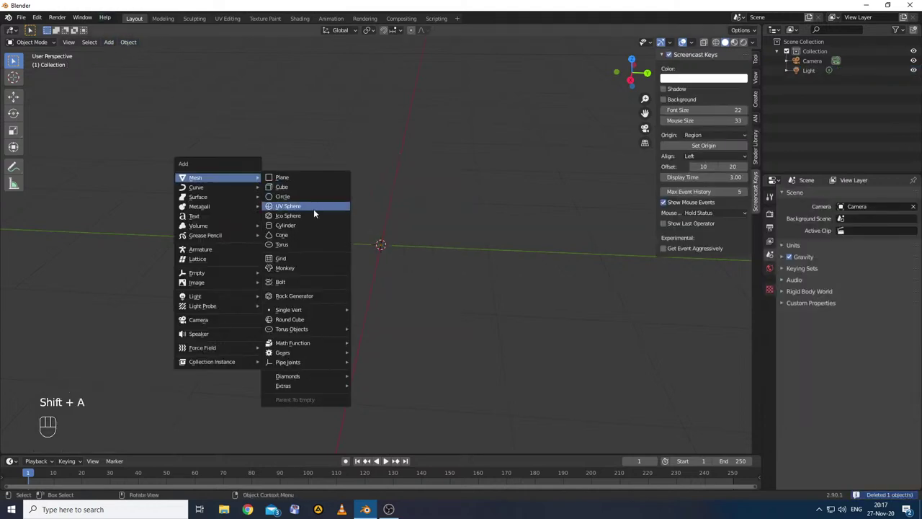
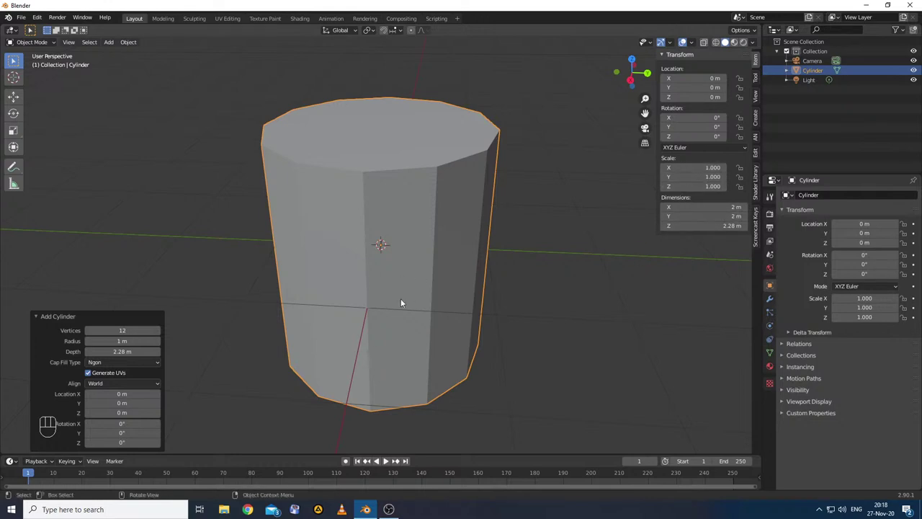
left_click(405, 301)
- Delete the cylinder, add a cone, then delete the cone leaving only camera and light
key("Delete")
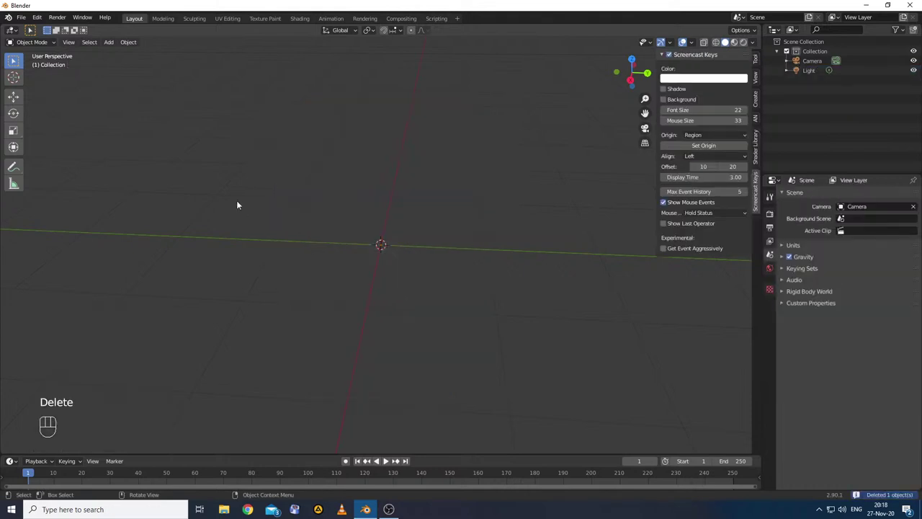
key("shift+a")
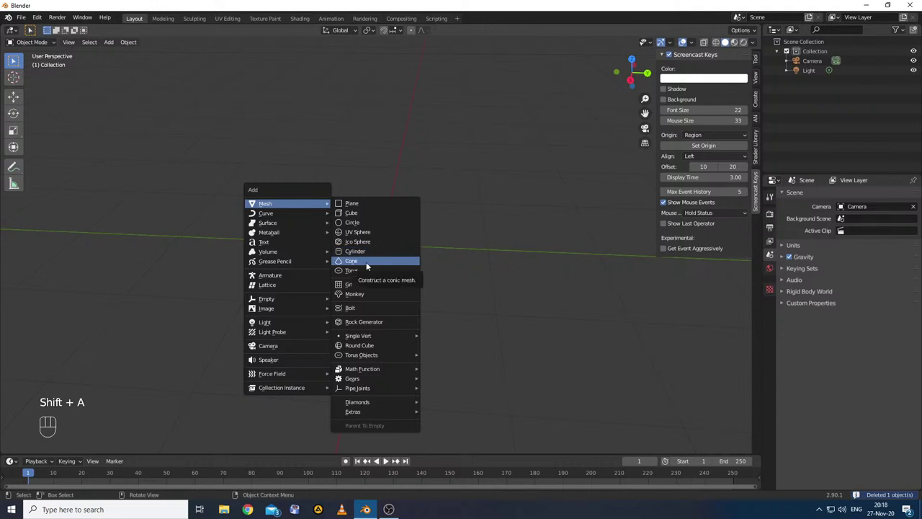
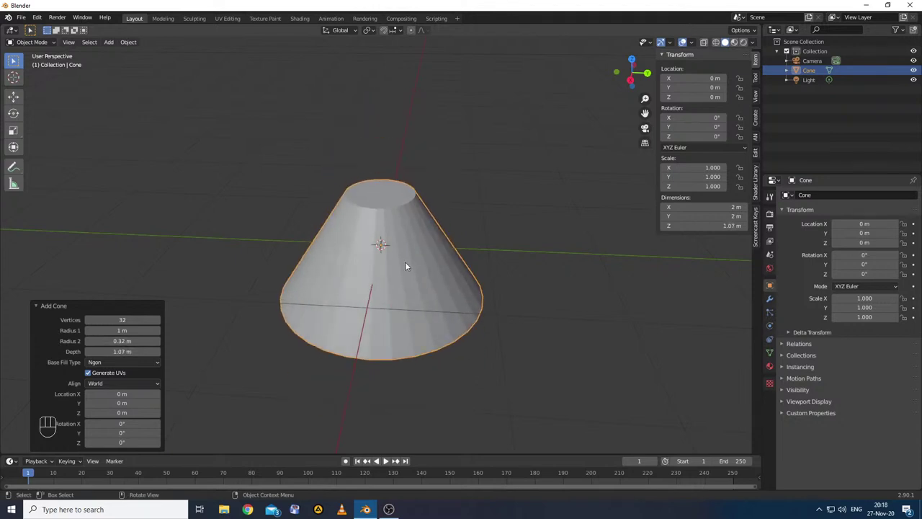
key("Delete")
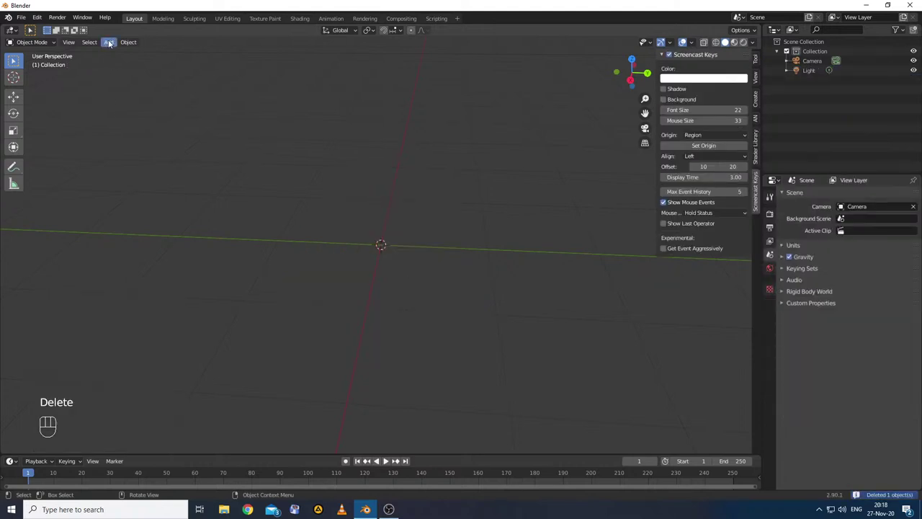
- Show the Shift+A add menu's Mesh primitives list over the empty scene
key("shift+a")
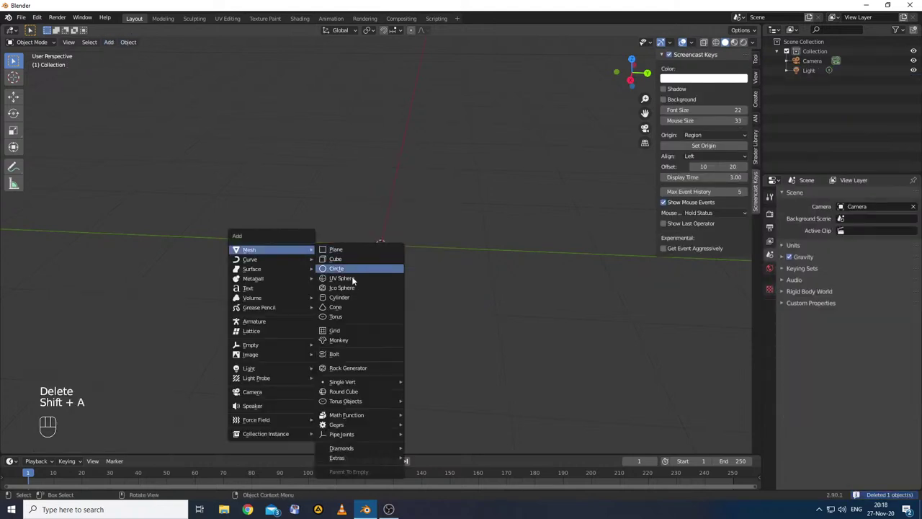
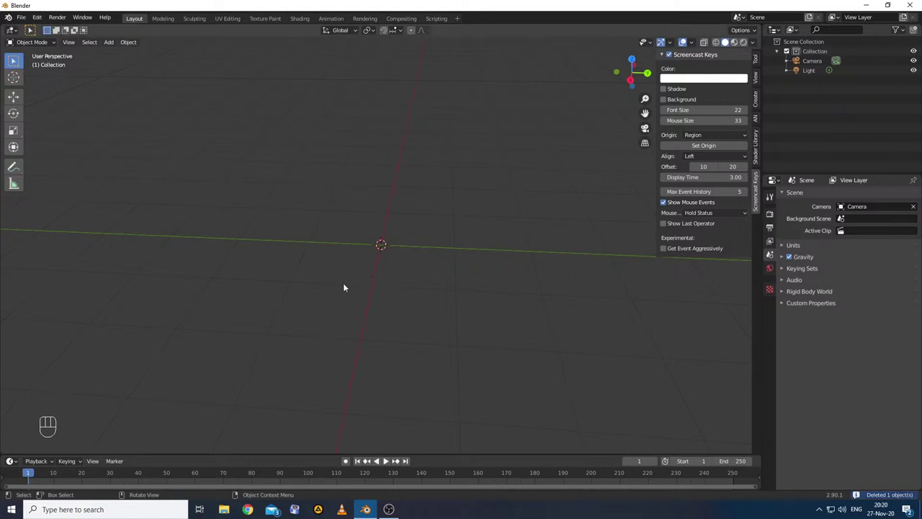
- Add a 2 m cube, zoom out, and duplicate it in place as Cube.001
key("shift+a")
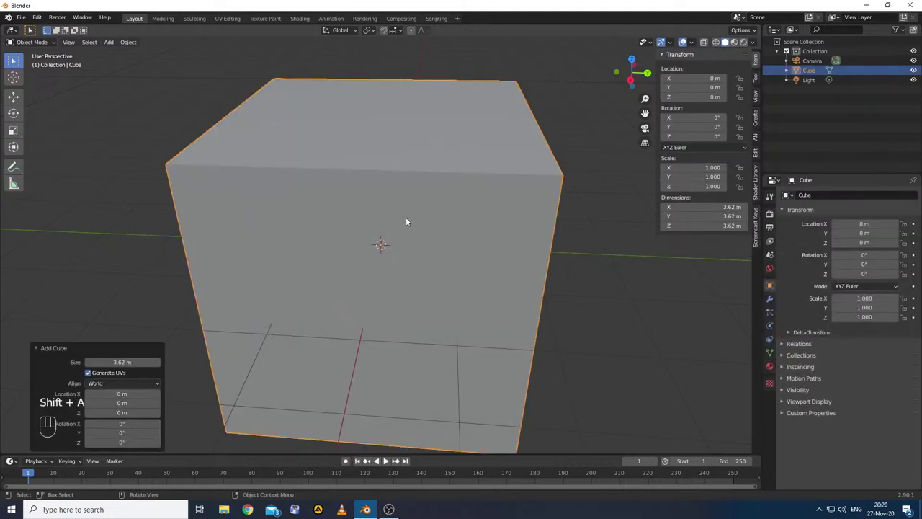
left_click_drag(509, 326, 489, 330)
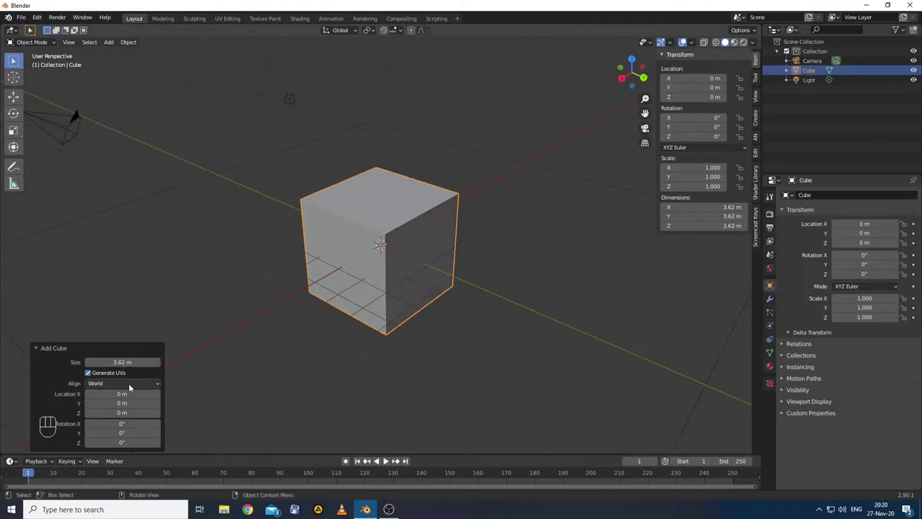
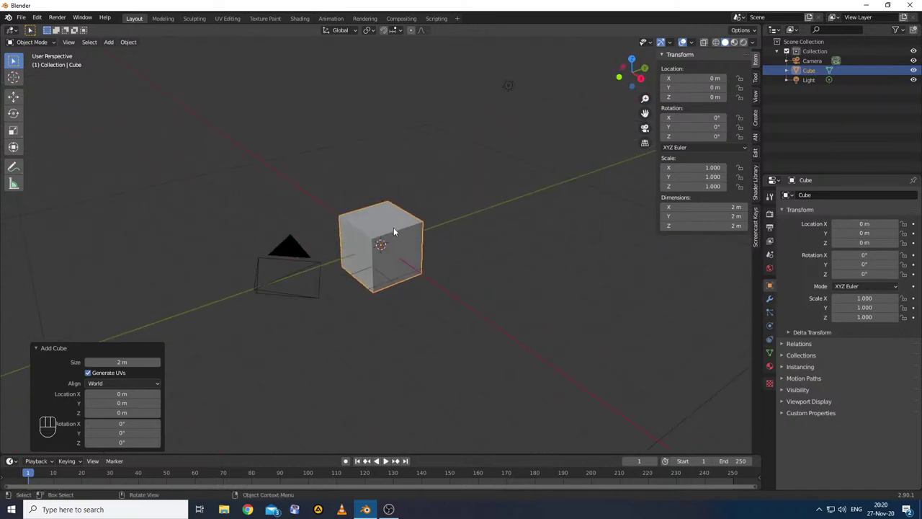
key("shift+a")
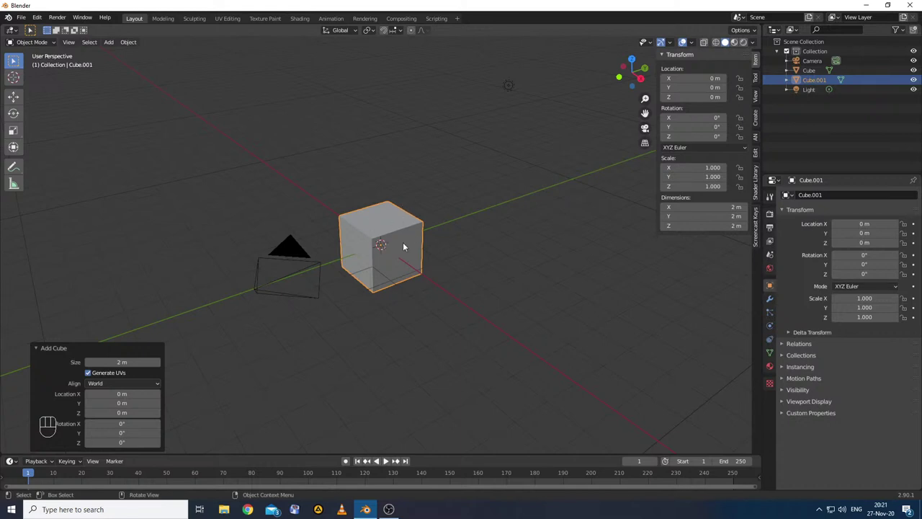
- Move Cube.001 to about X 1.32, Y 2.99, Z 1.01 m, beside the original
key("g")
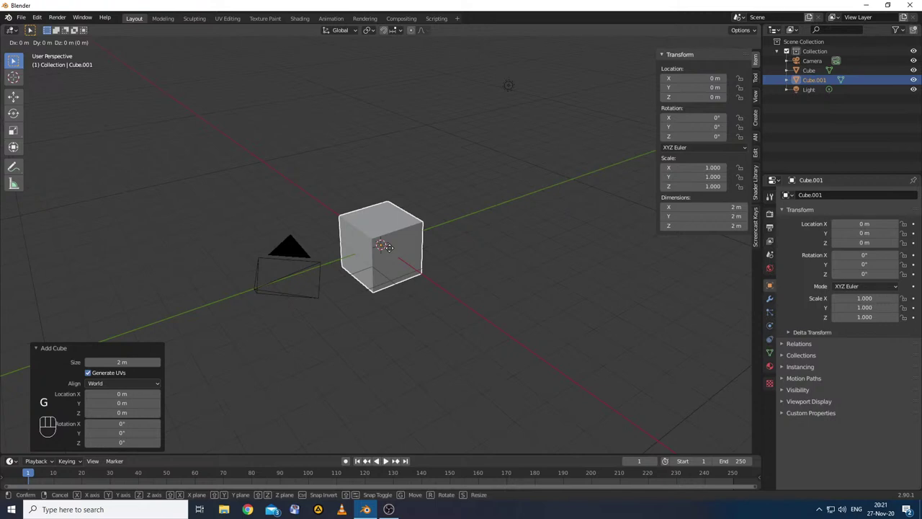
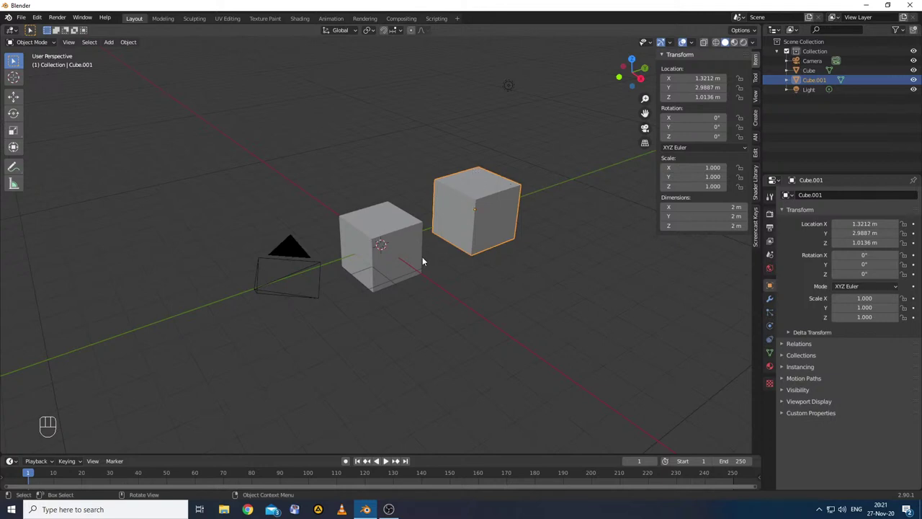
left_click_drag(458, 302, 444, 306)
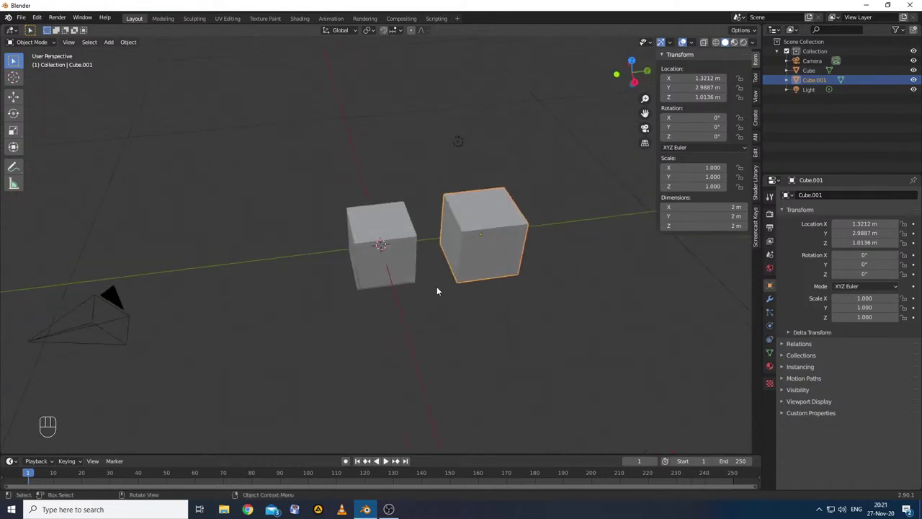
left_click_drag(413, 321, 432, 313)
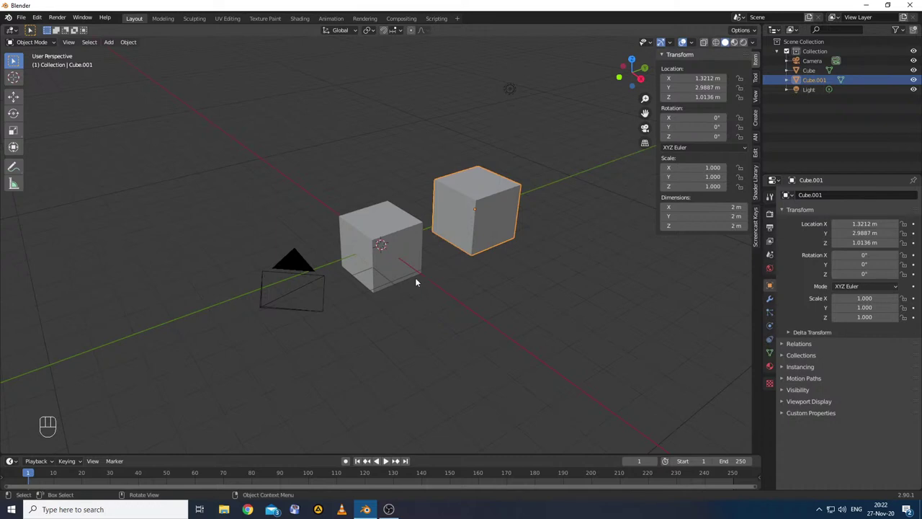
- Select both cubes, join them, then undo the join
left_click(470, 197)
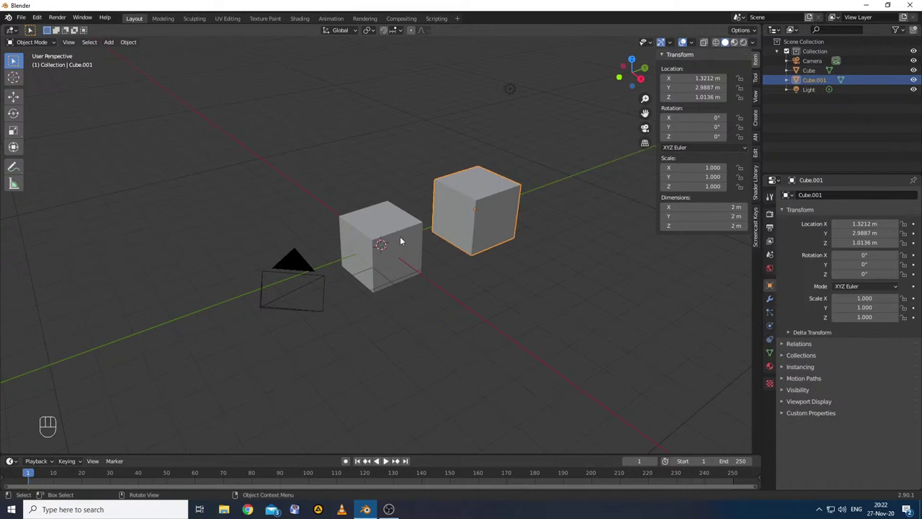
left_click(405, 238)
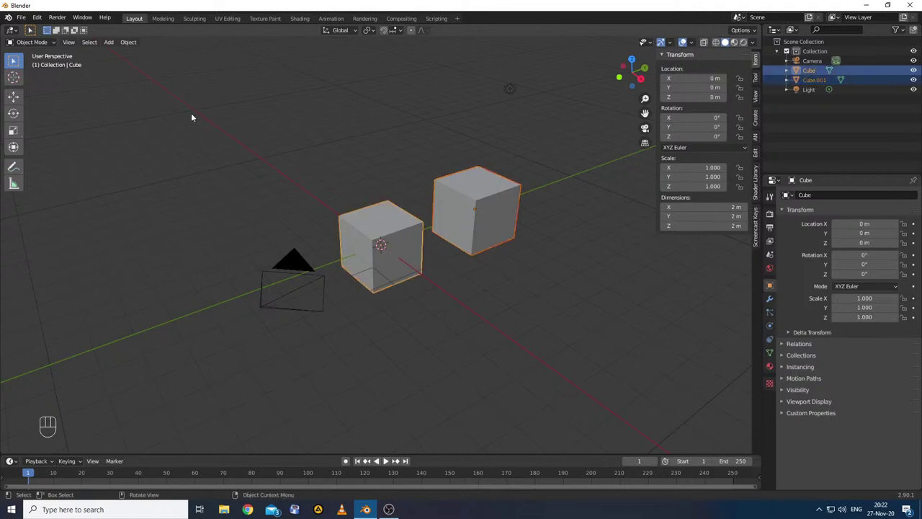
left_click_drag(129, 41, 157, 138)
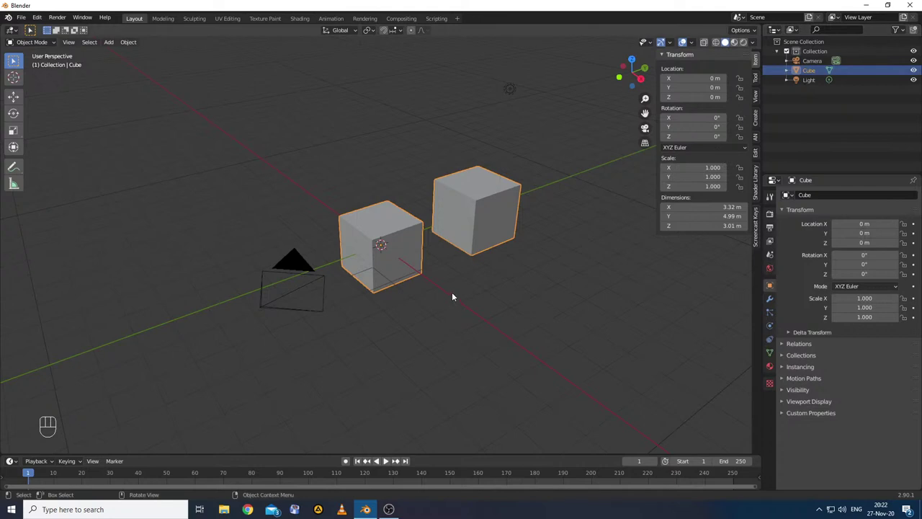
key("ctrl+z")
- Delete the duplicate Cube.001, leaving the original cube
left_click(493, 200)
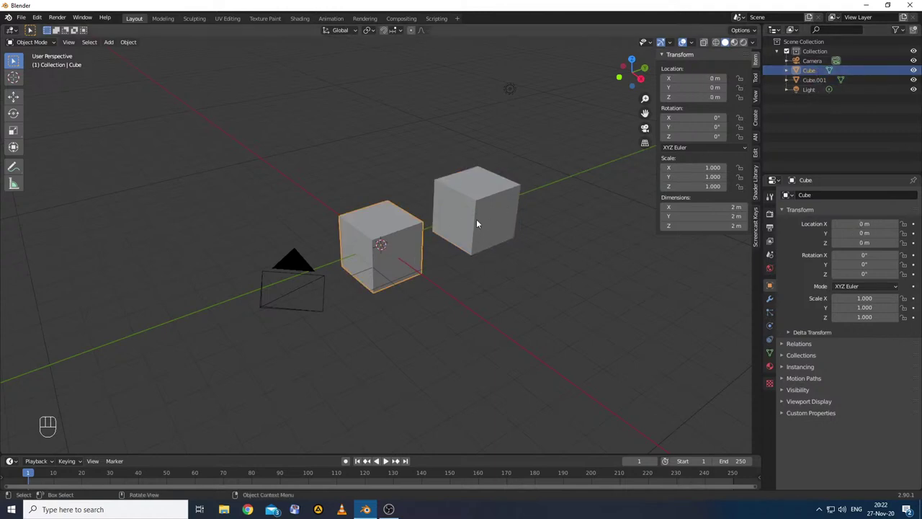
left_click(481, 221)
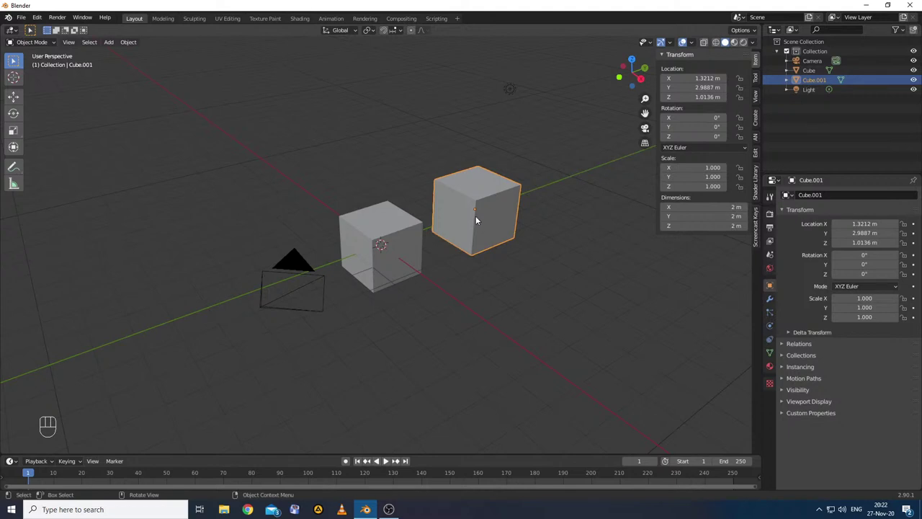
key("Delete")
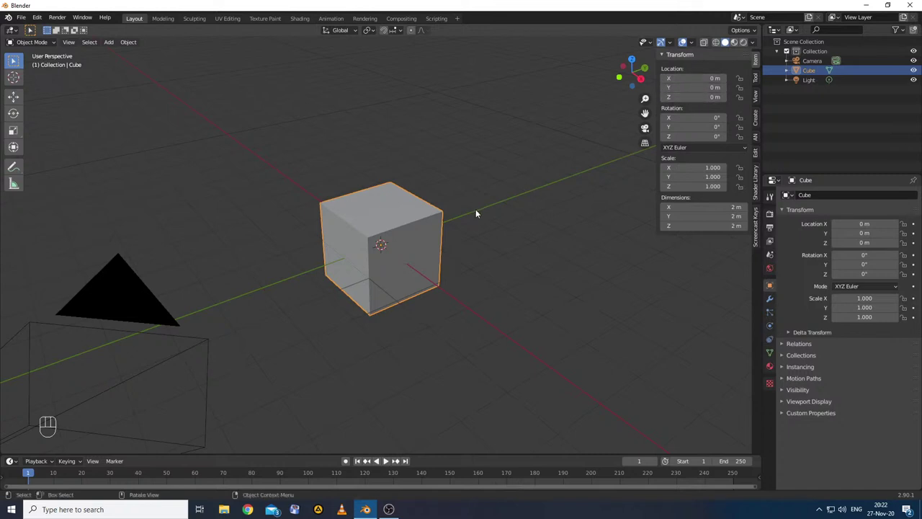
- Orbit the view around the cube and back to the earlier angle
left_click_drag(420, 299, 390, 303)
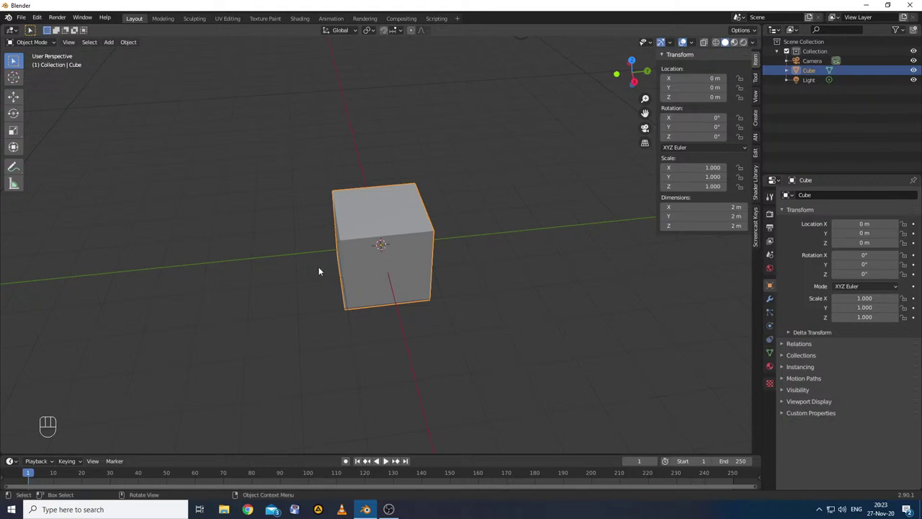
left_click_drag(370, 284, 394, 261)
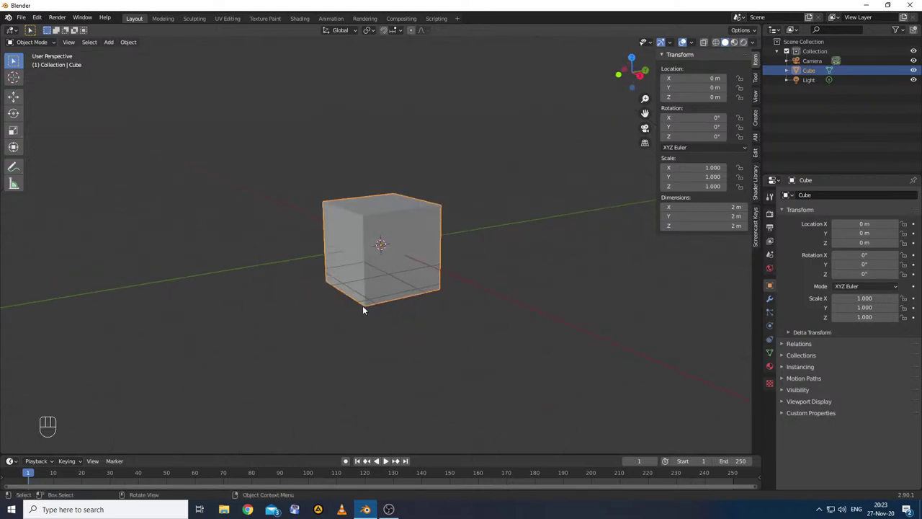
left_click_drag(402, 251, 394, 265)
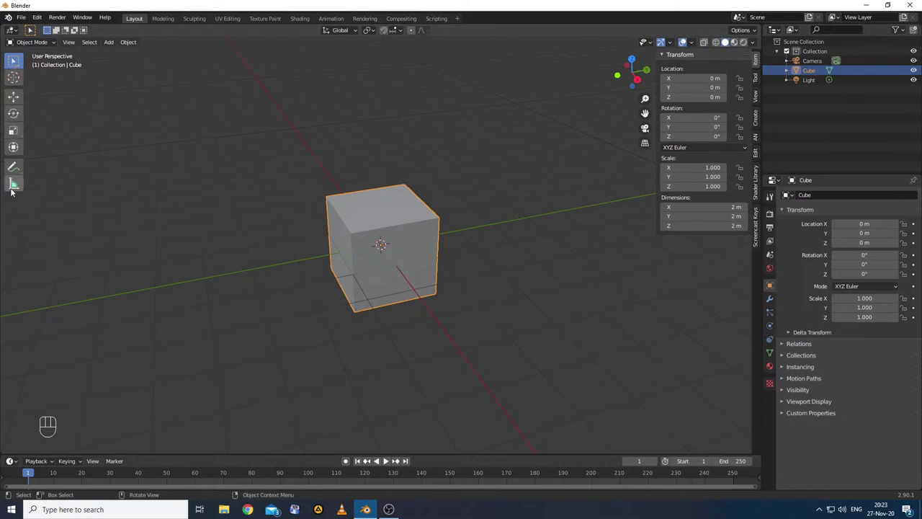
- Move the whole cube mesh 1 m along X in Edit Mode and switch to vertex select
left_click_drag(47, 43, 45, 64)
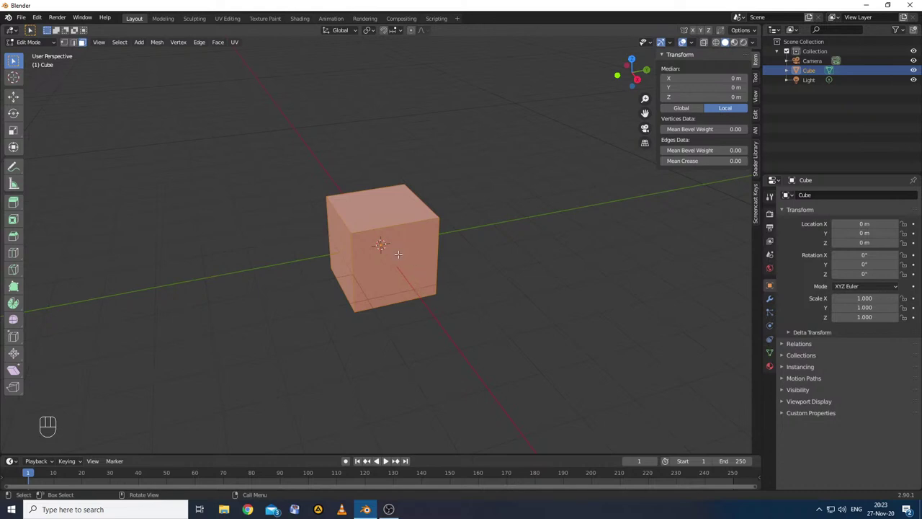
key("g")
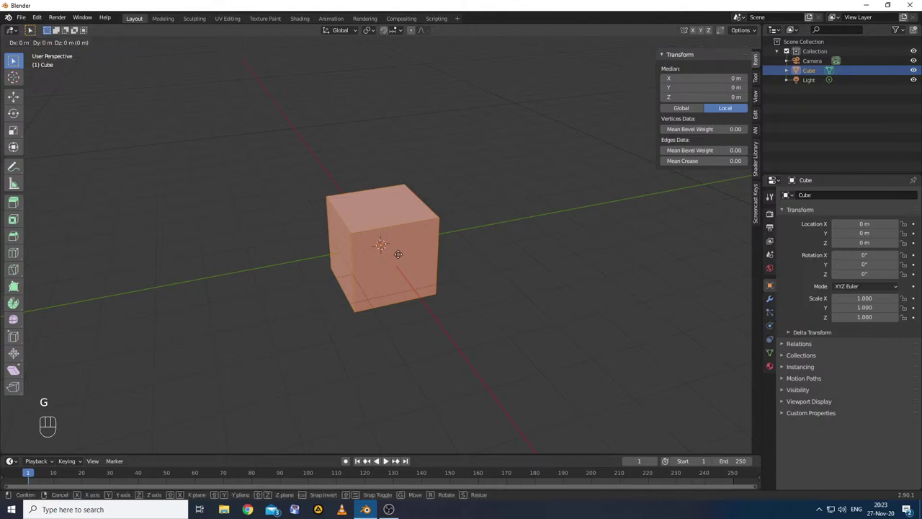
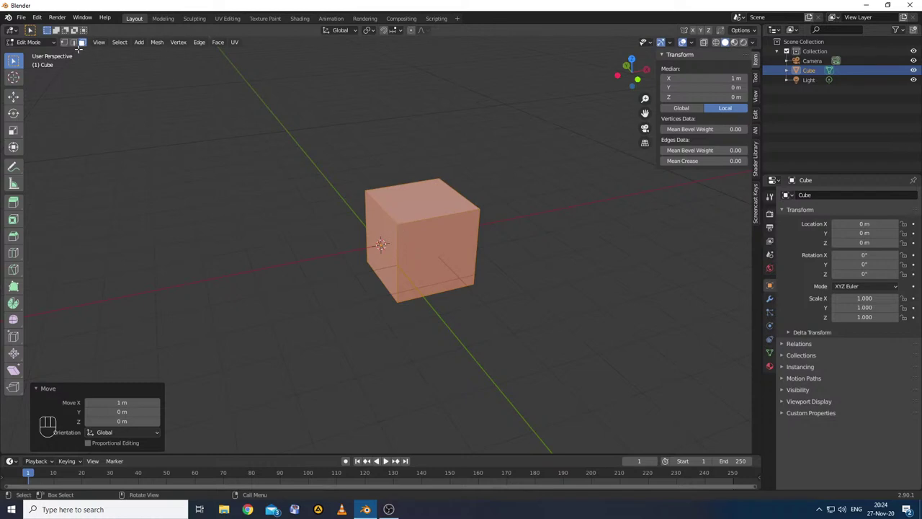
left_click(70, 45)
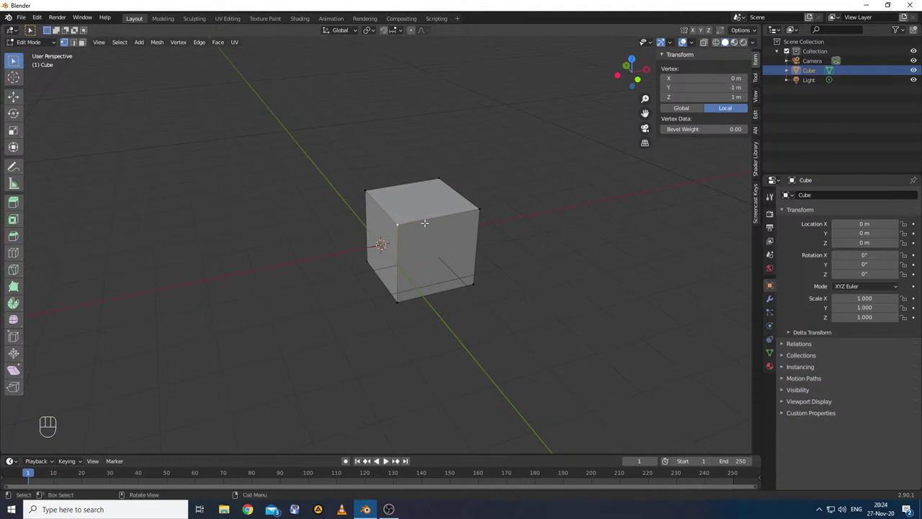
- Move the entire mesh down along Z then along Y so the origin sits at a top corner
key("a")
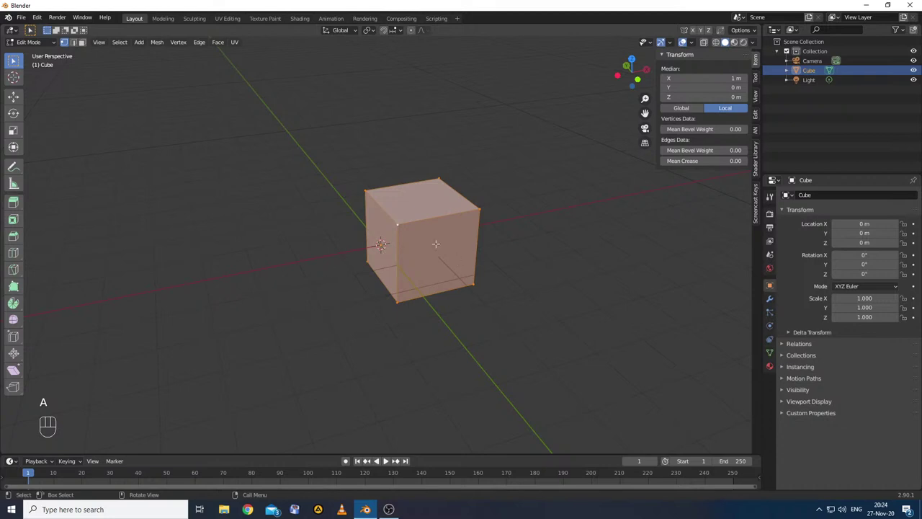
key("g")
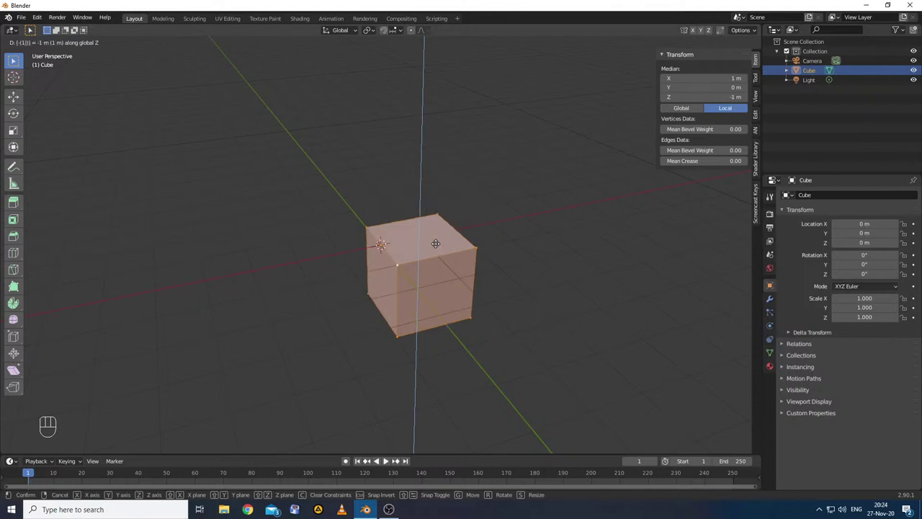
key("g")
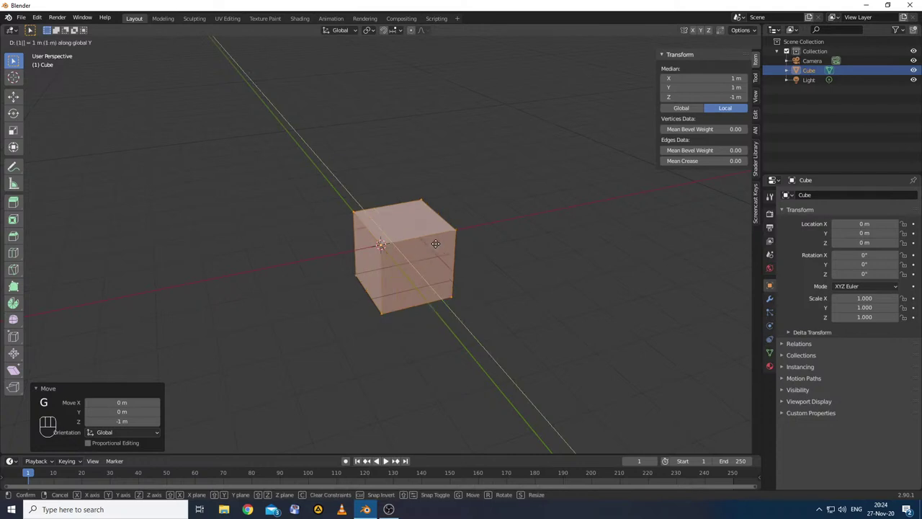
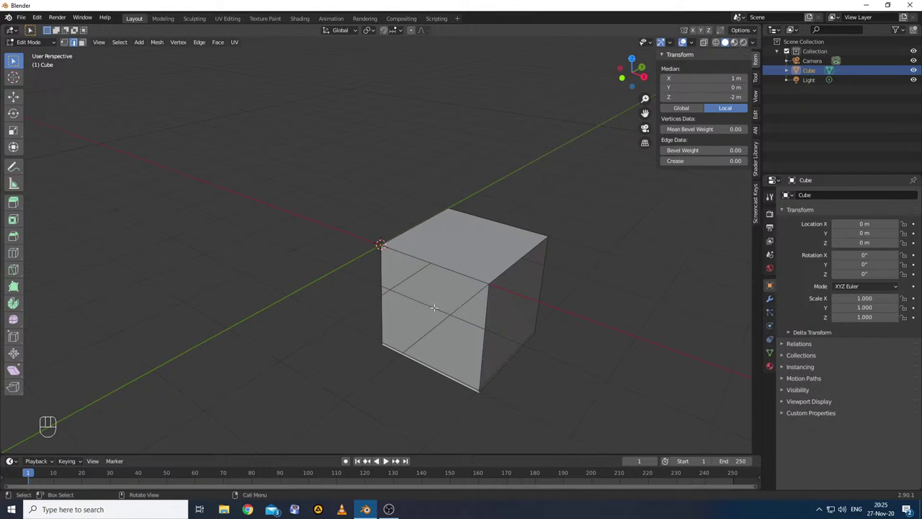
- Rotate the cube, duplicate it, and move Cube.001 to about X −2.30, Y −1.45, Z 0.75 m
left_click_drag(50, 47, 46, 59)
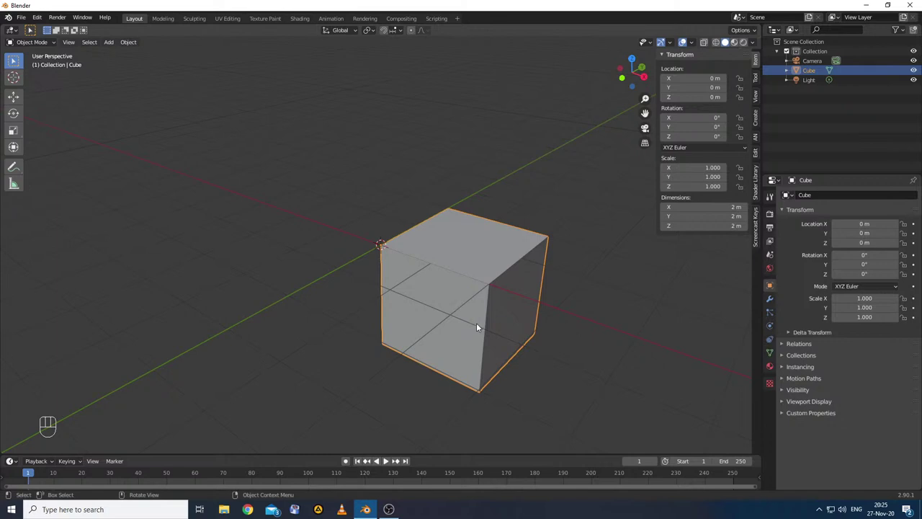
key("r")
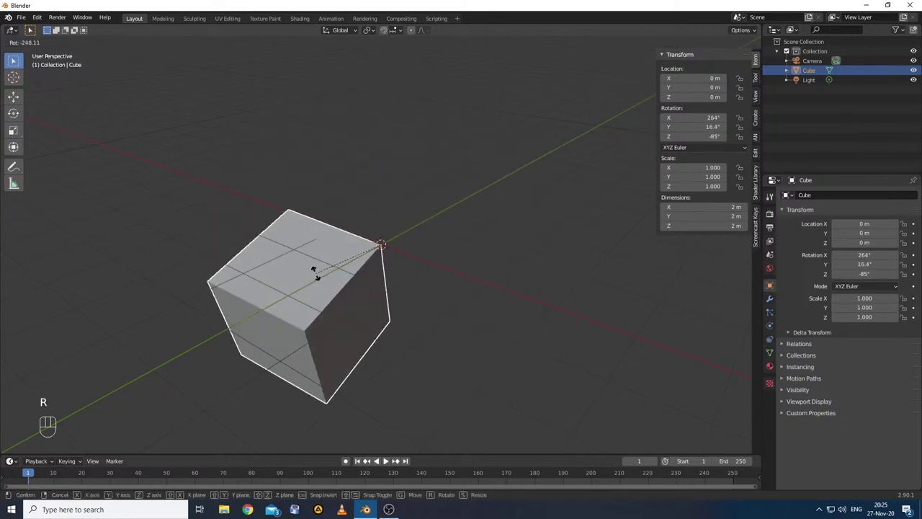
key("shift+a")
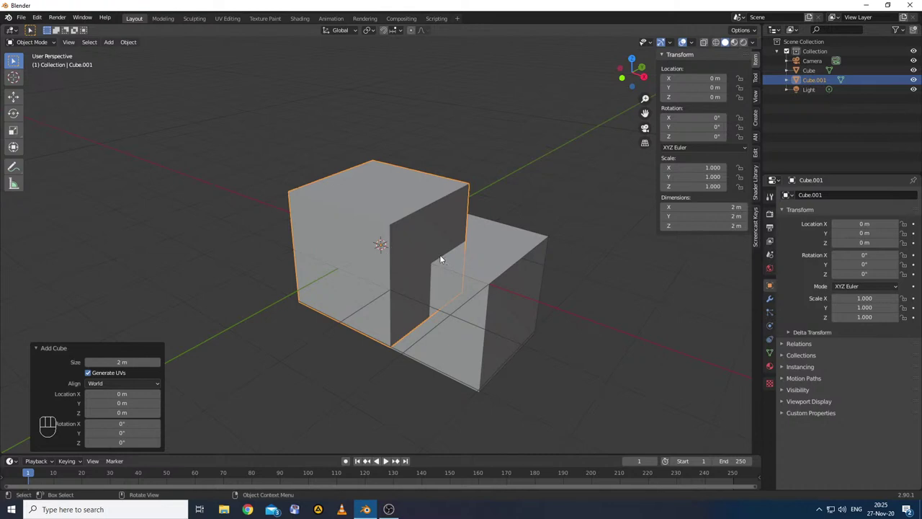
key("g")
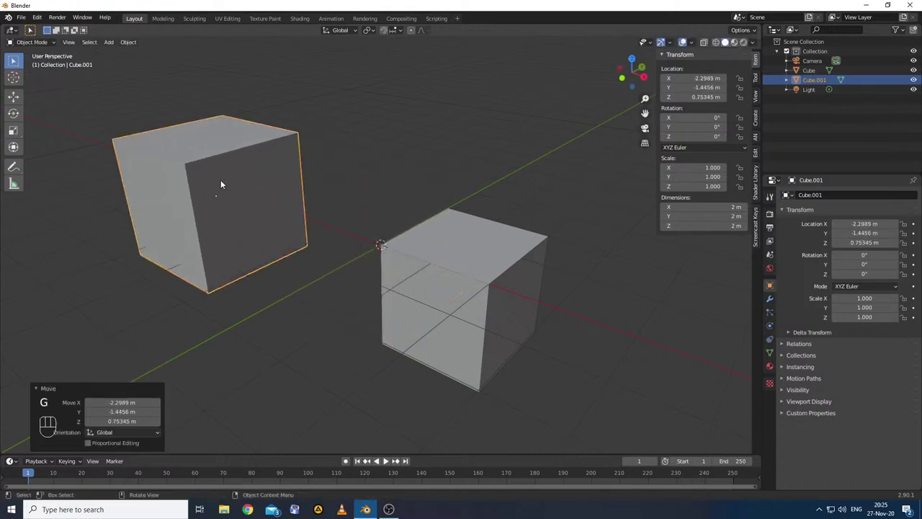
- Tilt the original cube with a rotation, then reset its rotation to 0°
left_click(241, 195)
key("r")
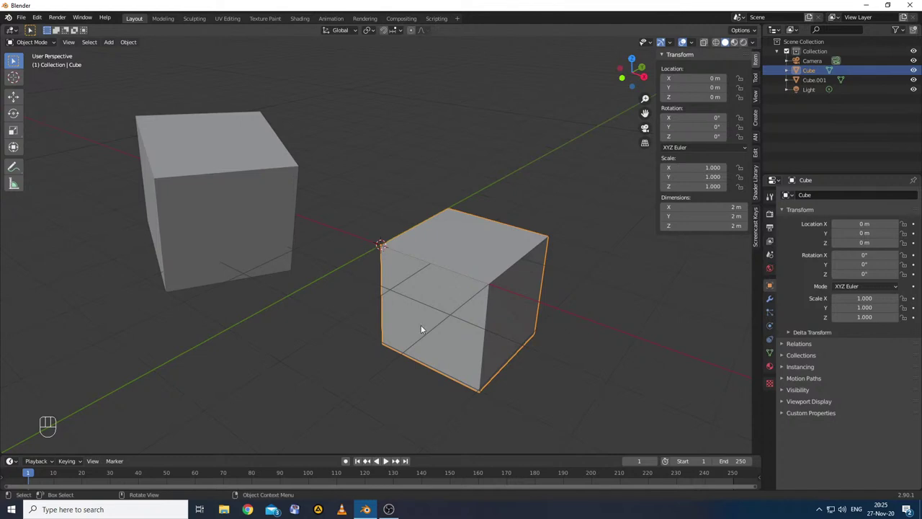
key("r")
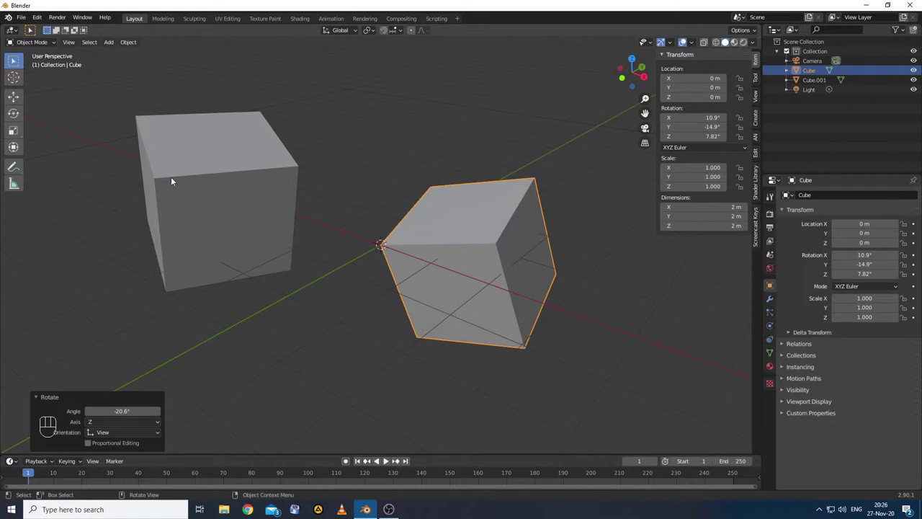
key("ctrl+z")
- Delete the duplicate Cube.001, leaving a single cube
key("Delete")
left_click(444, 248)
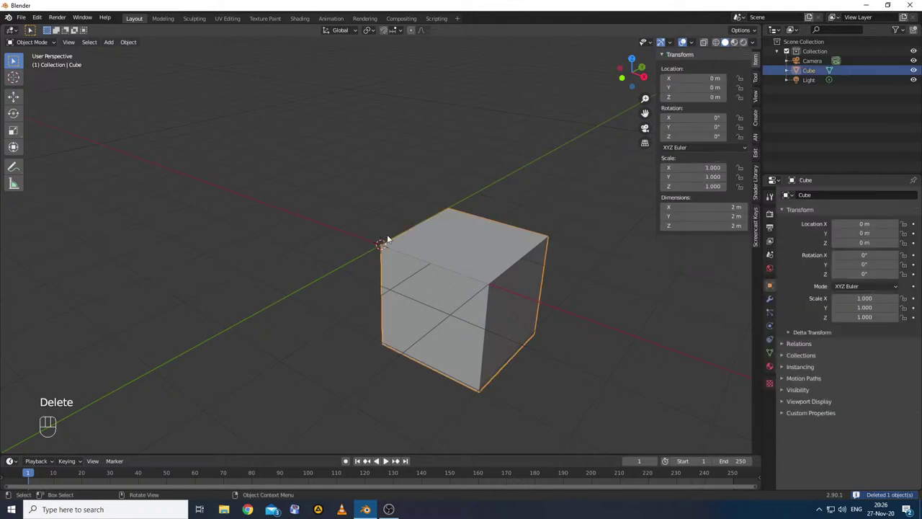
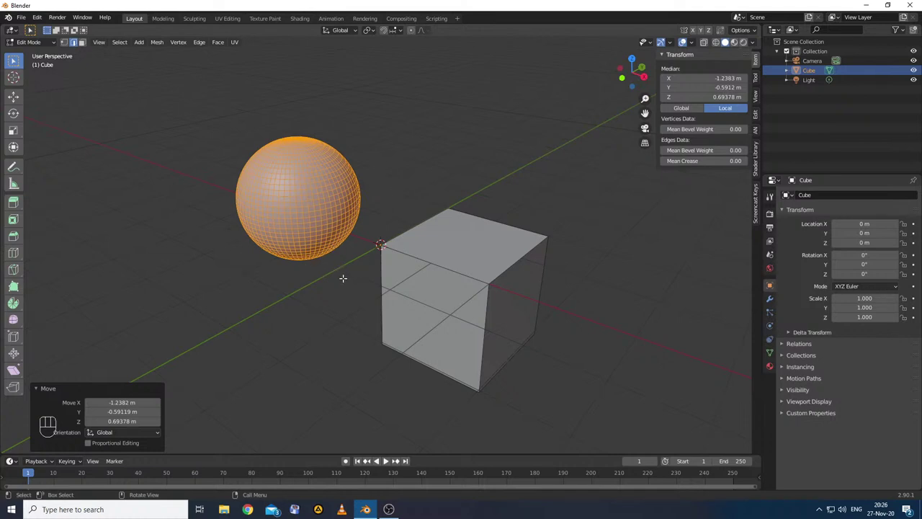
- Toggle Edit Mode on the cube and sphere and switch to vertex select
key("Tab")
key("Tab")
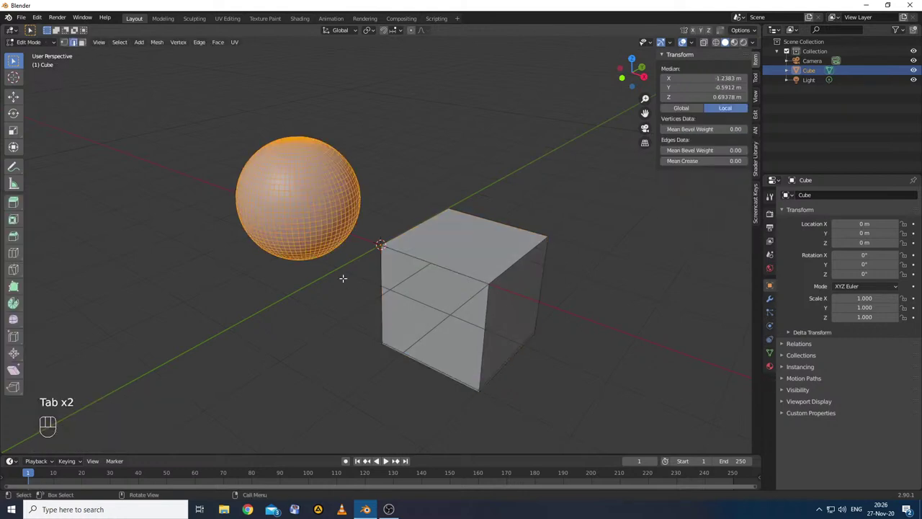
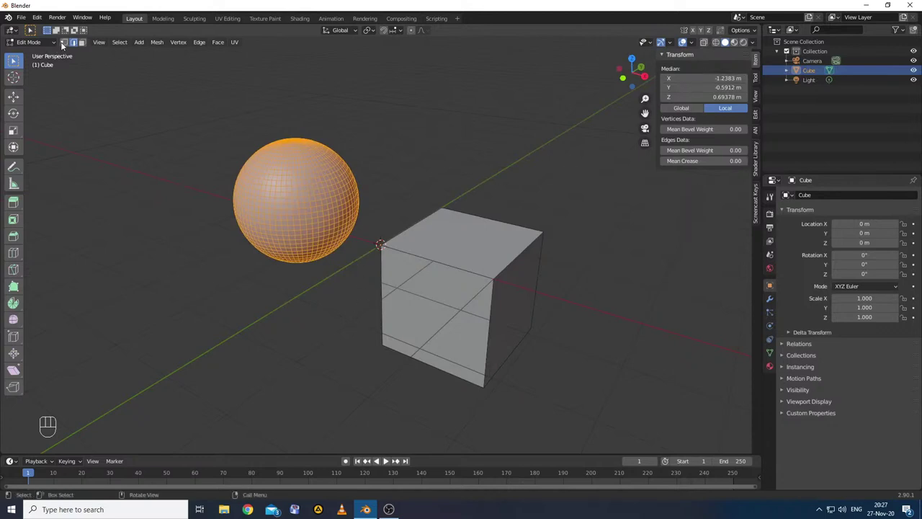
left_click(68, 45)
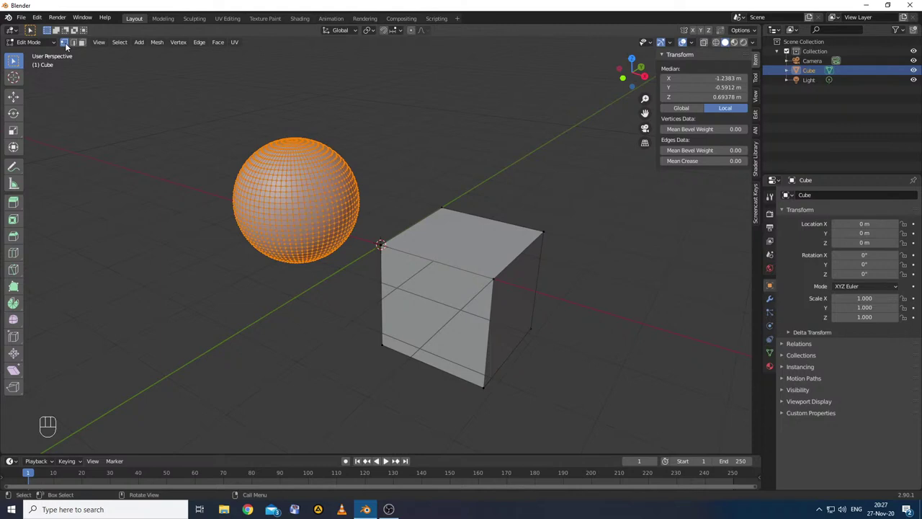
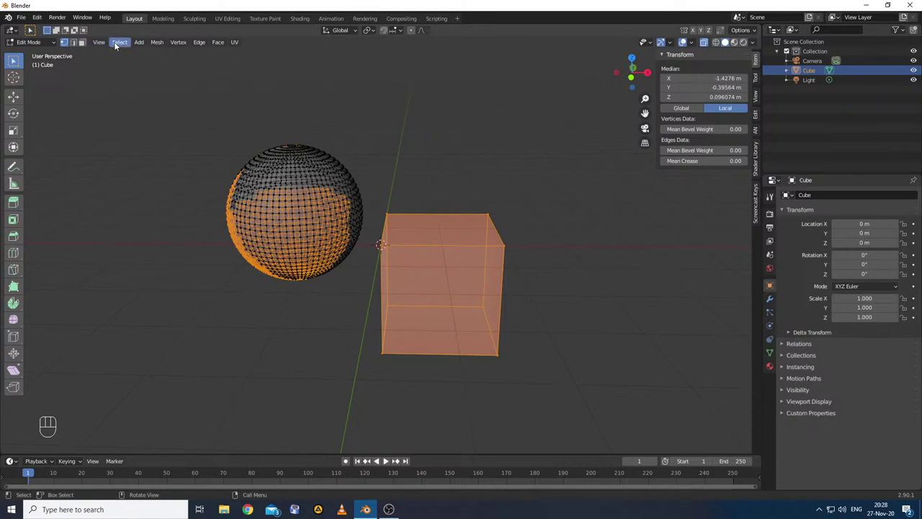
- Clear the current vertex selection on the cube and sphere
left_click_drag(119, 44, 134, 68)
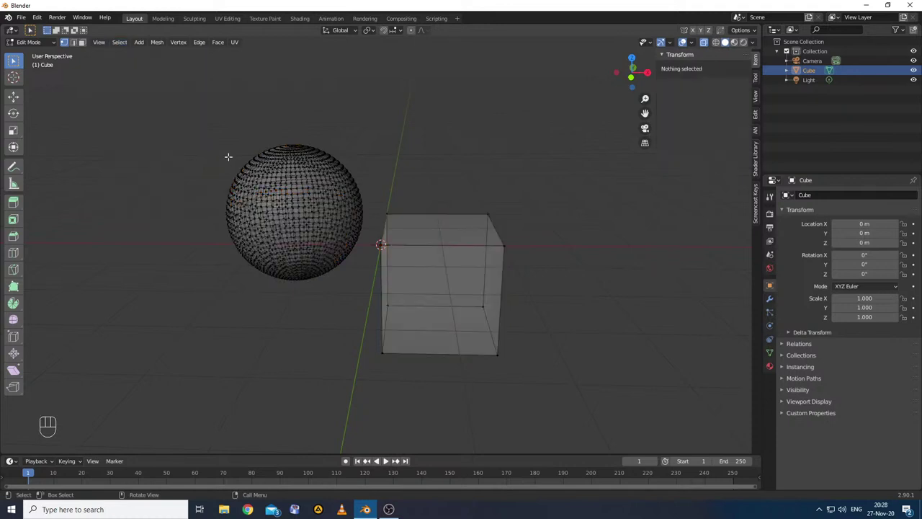
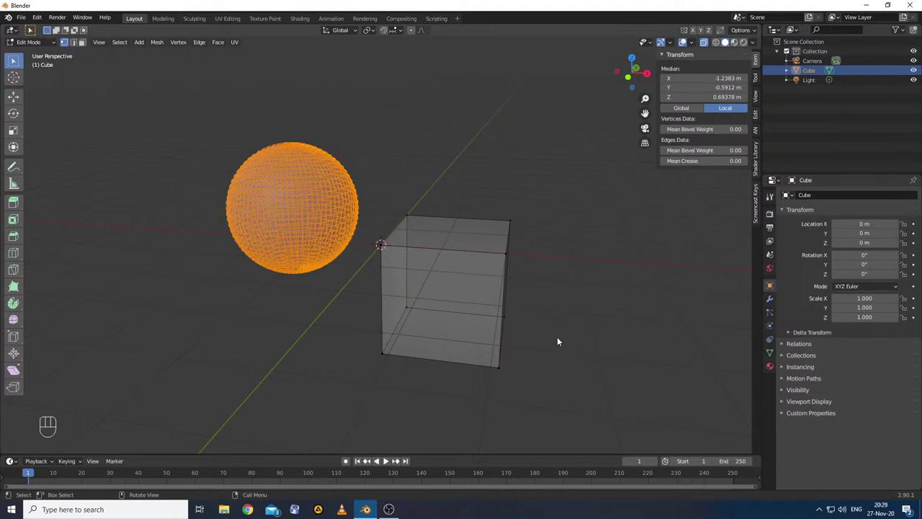
- Orbit the view around the sphere and cube
left_click_drag(567, 342, 571, 334)
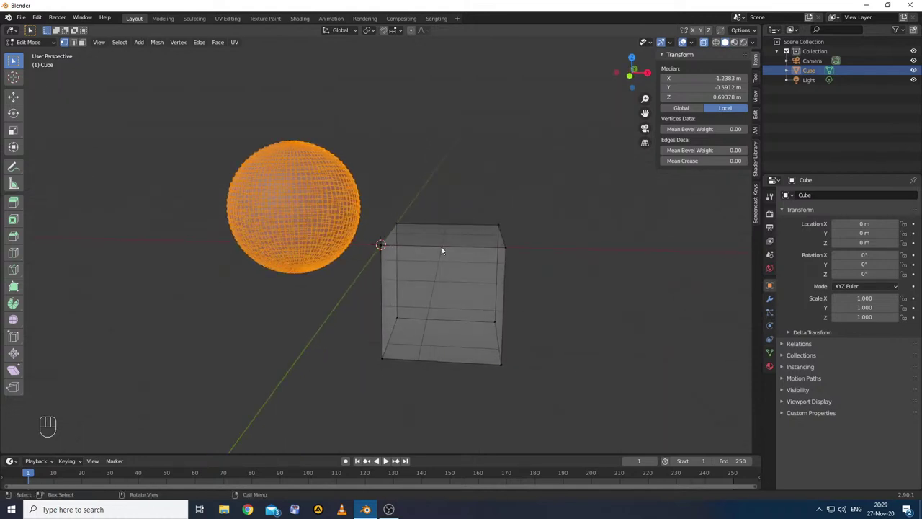
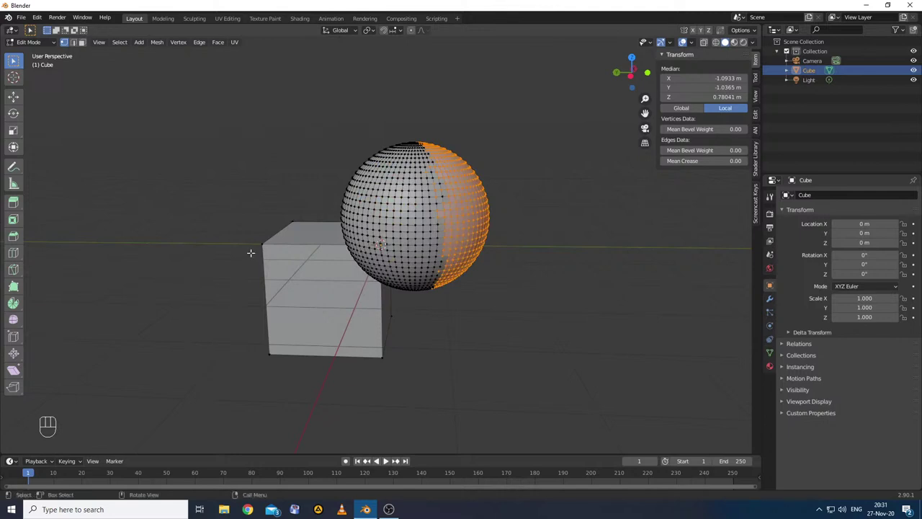
- Circle-select all sphere vertices, orbiting to brush in the far-side ones that were missed
key("c")
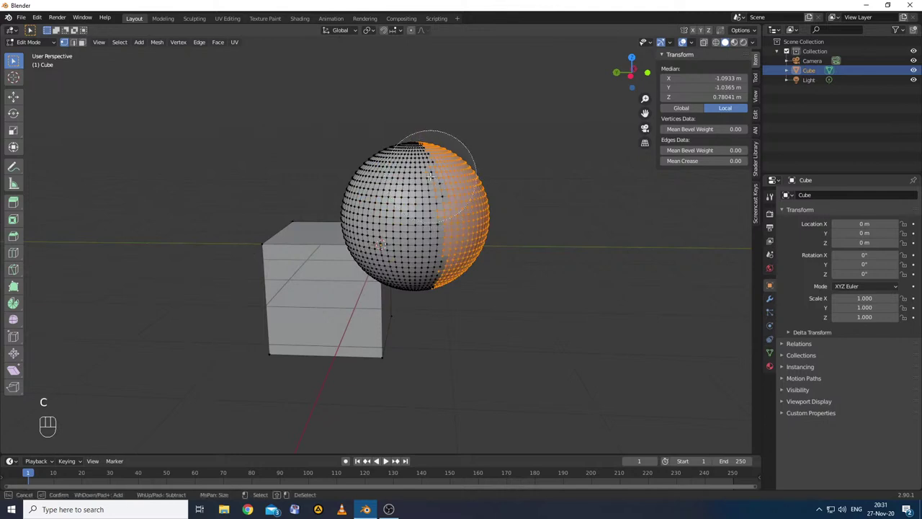
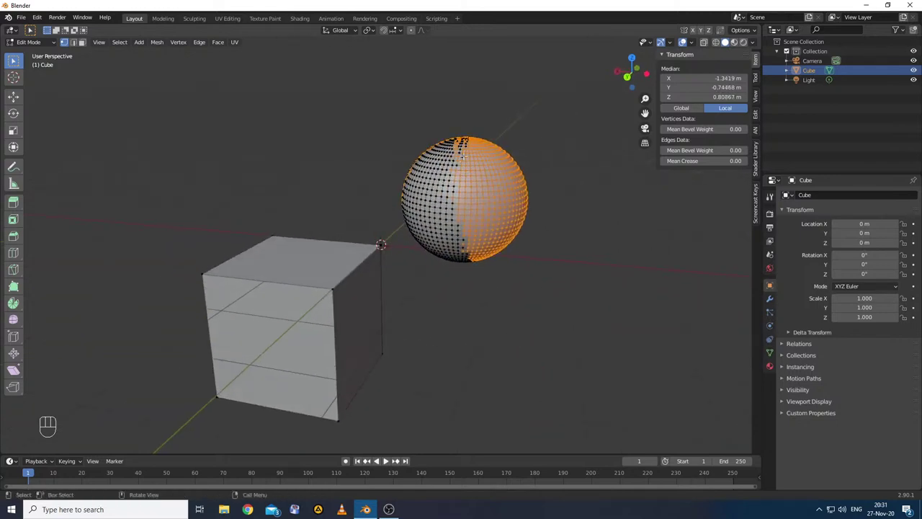
key("c")
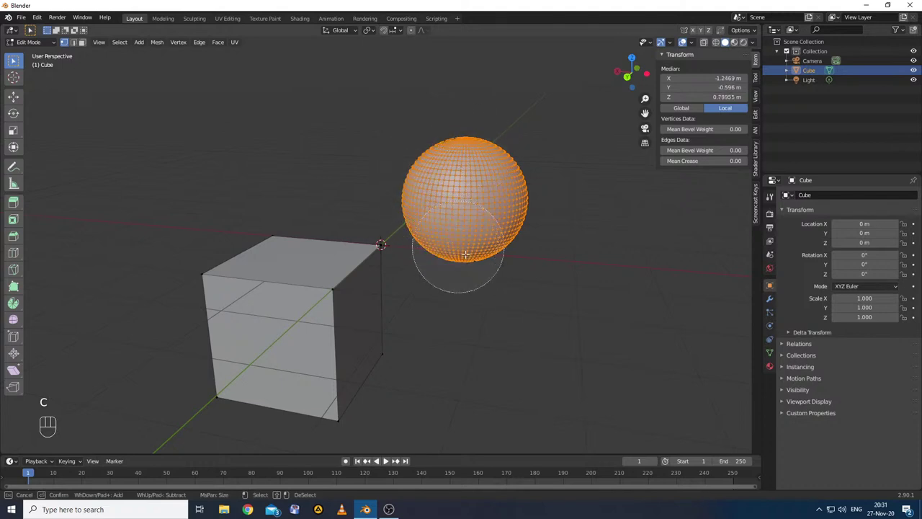
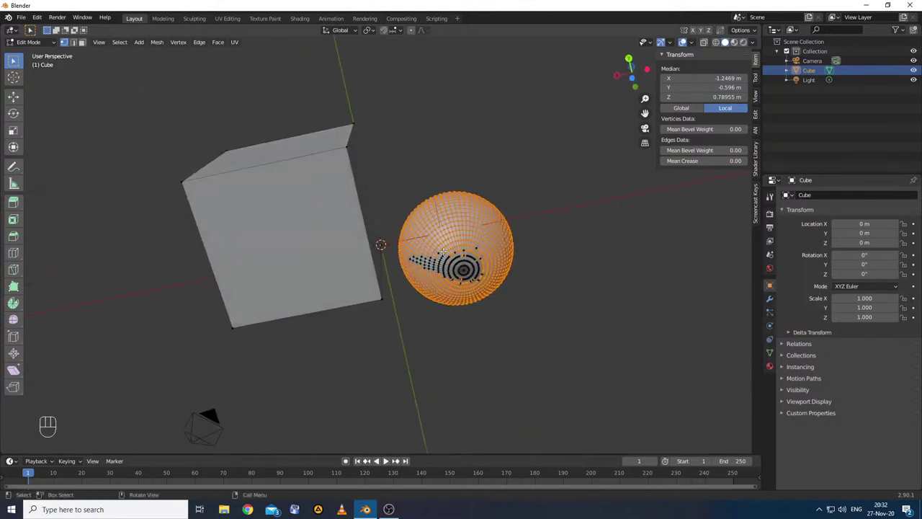
key("c")
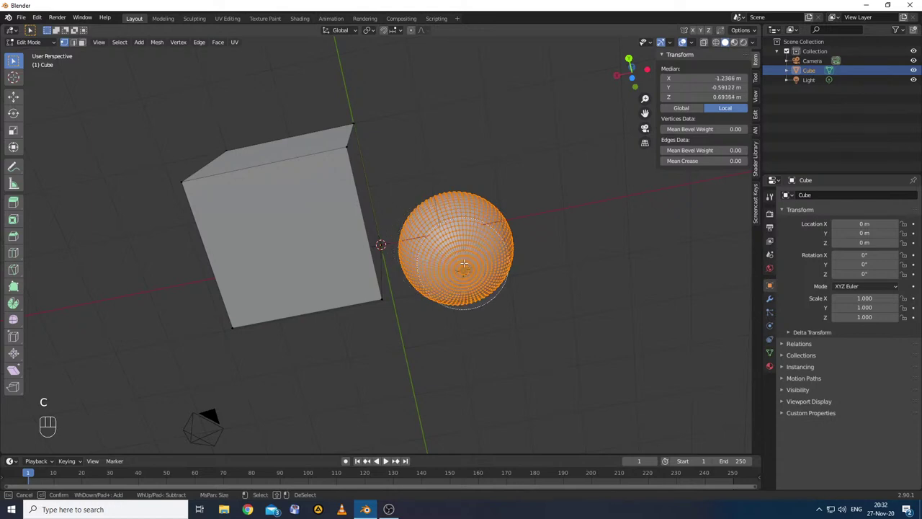
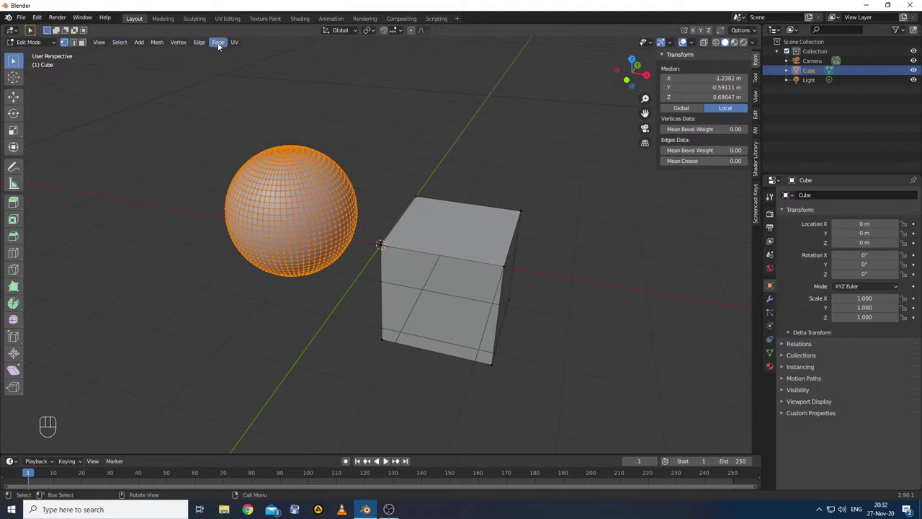
- Separate the selected sphere into Cube.001 via Mesh > Separate > Selection
left_click_drag(160, 44, 282, 128)
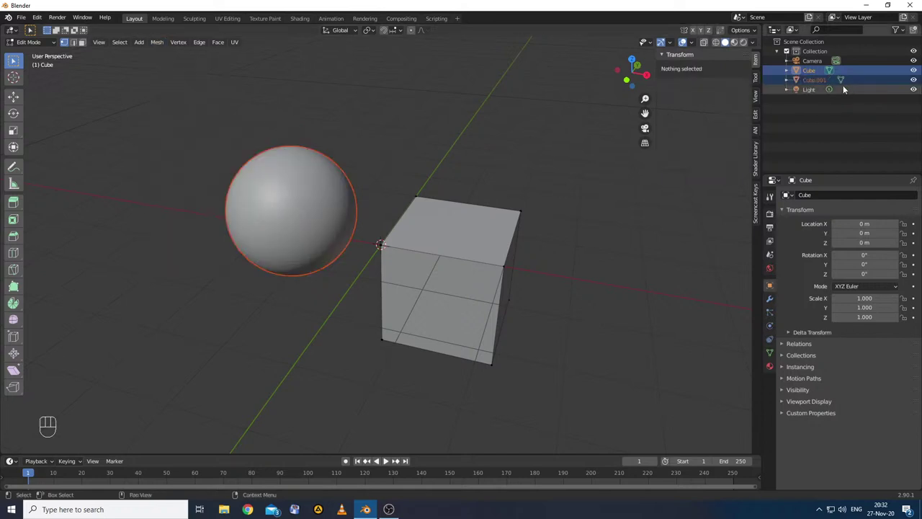
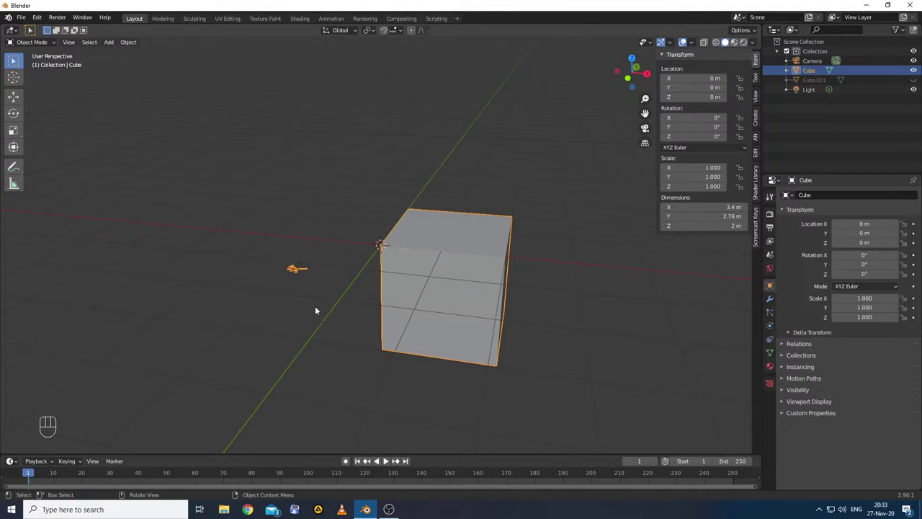
- Undo back past the separation so the sphere rejoins Cube, then deselect everything
key("ctrl+z")
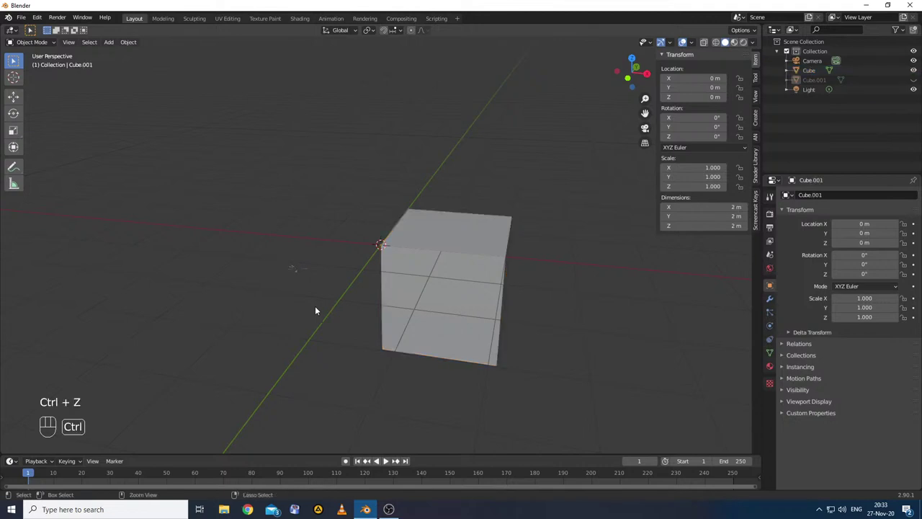
key("ctrl+z")
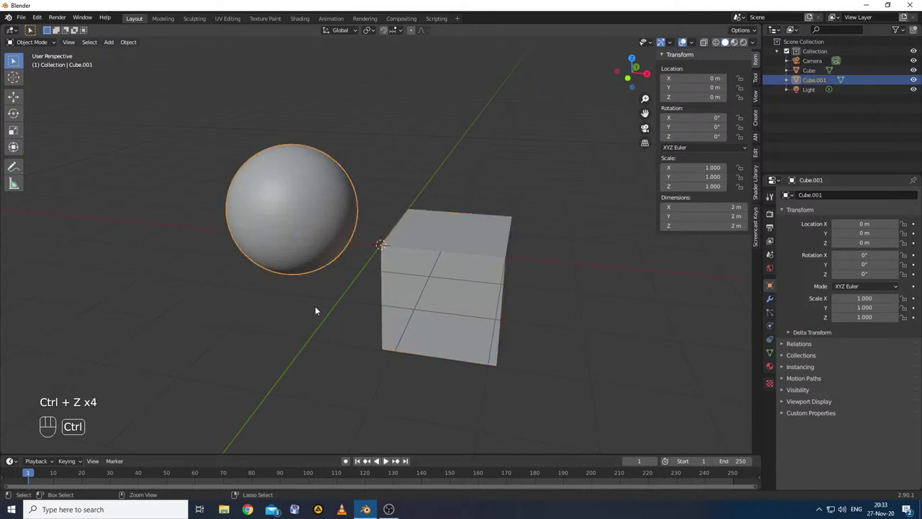
key("ctrl+z")
key("ctrl+z")
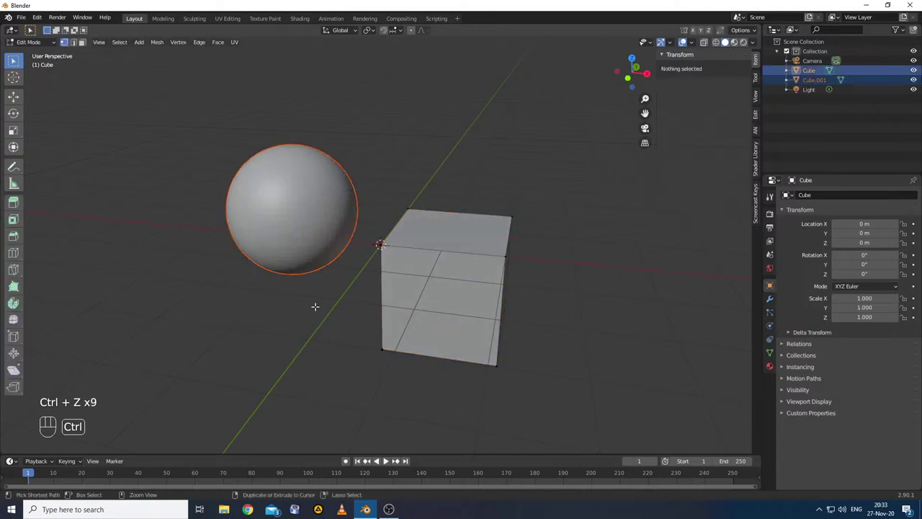
key("ctrl+z")
key("ctrl+z")
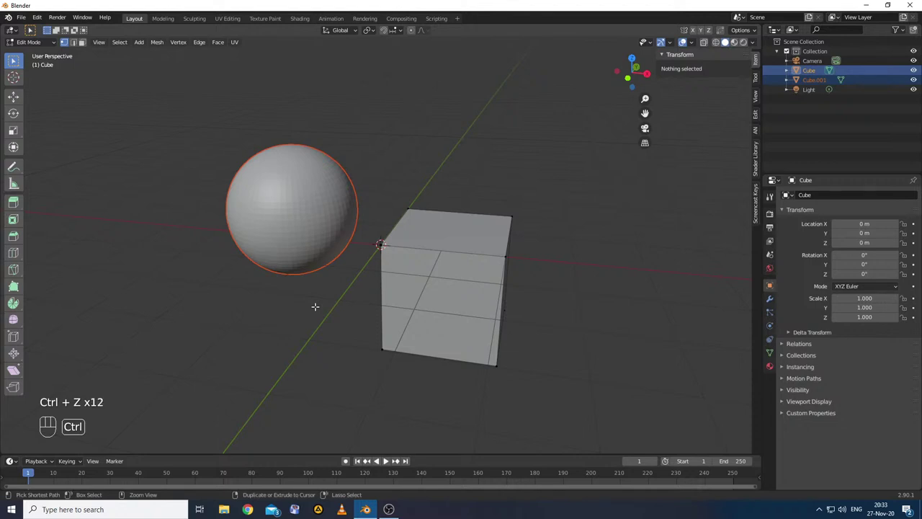
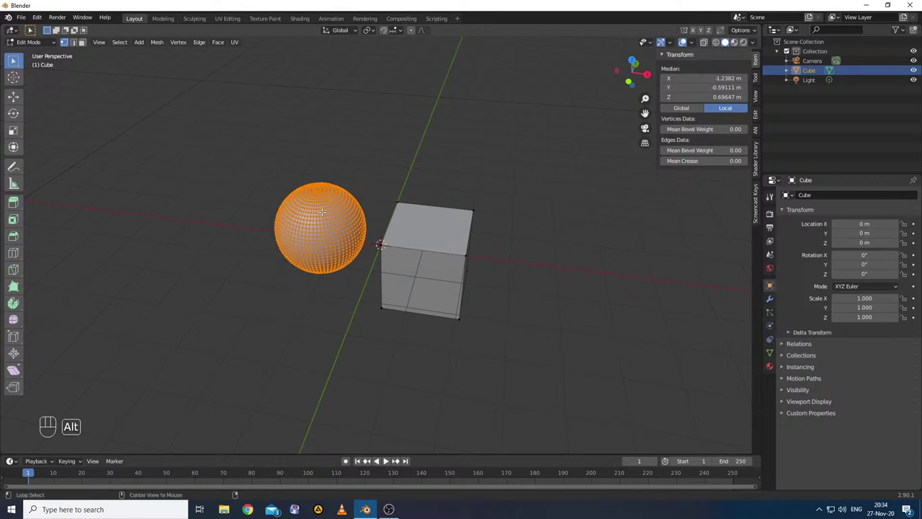
key("alt+a")
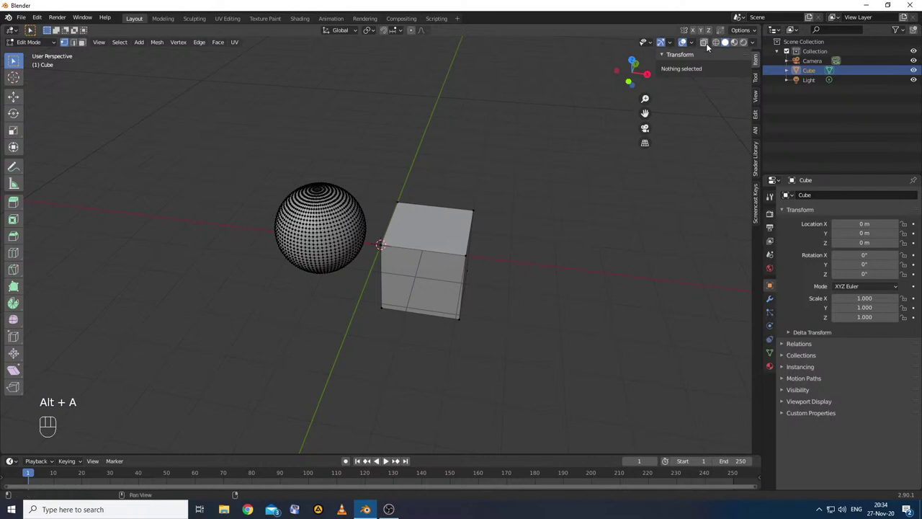
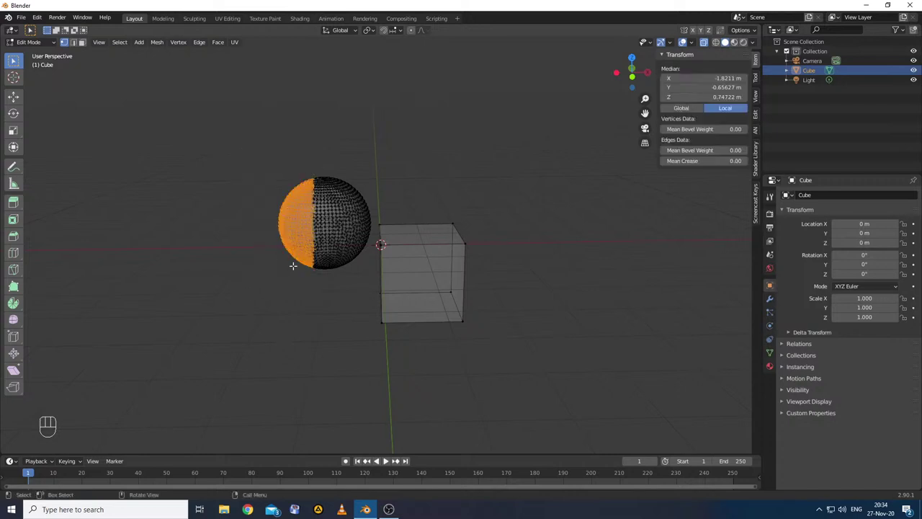
- Separate the sphere's left half into Cube.001 and turn X-ray display off
key("p")
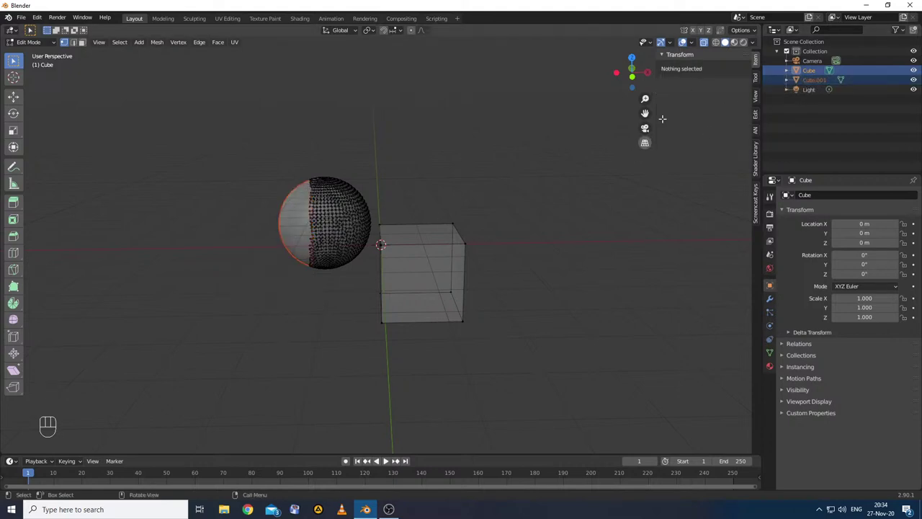
left_click(709, 43)
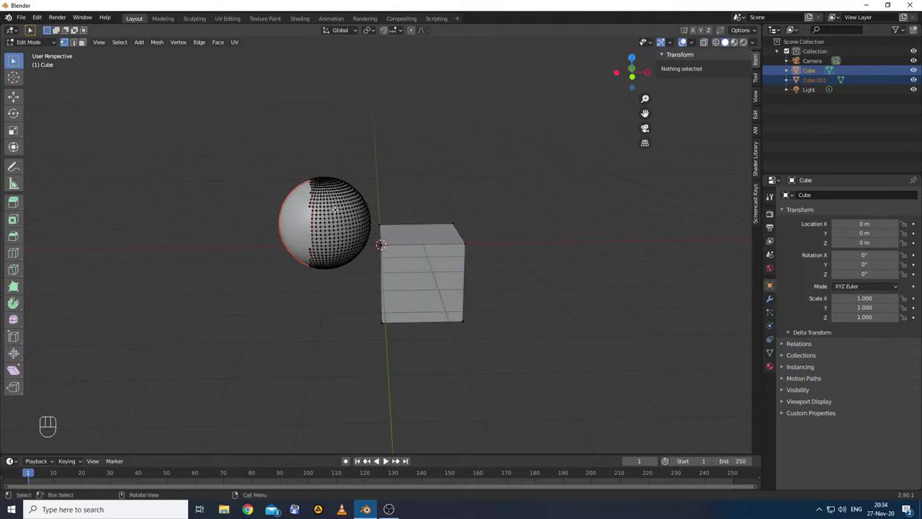
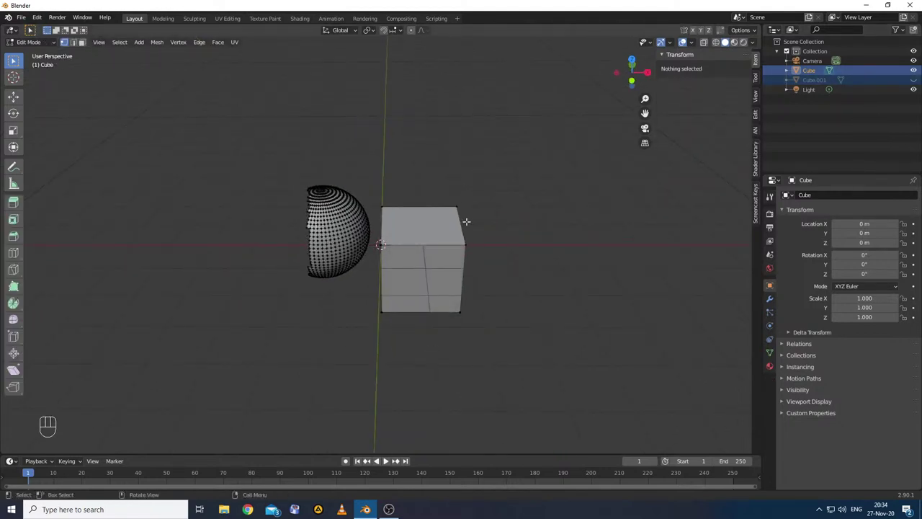
- Undo the half split, then separate the whole sphere as Cube.001 and move it
key("ctrl+z")
key("ctrl+z")
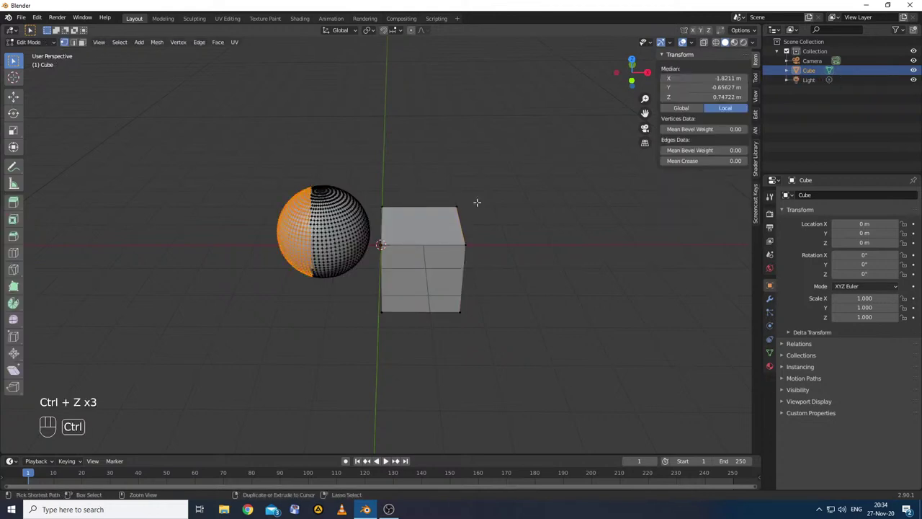
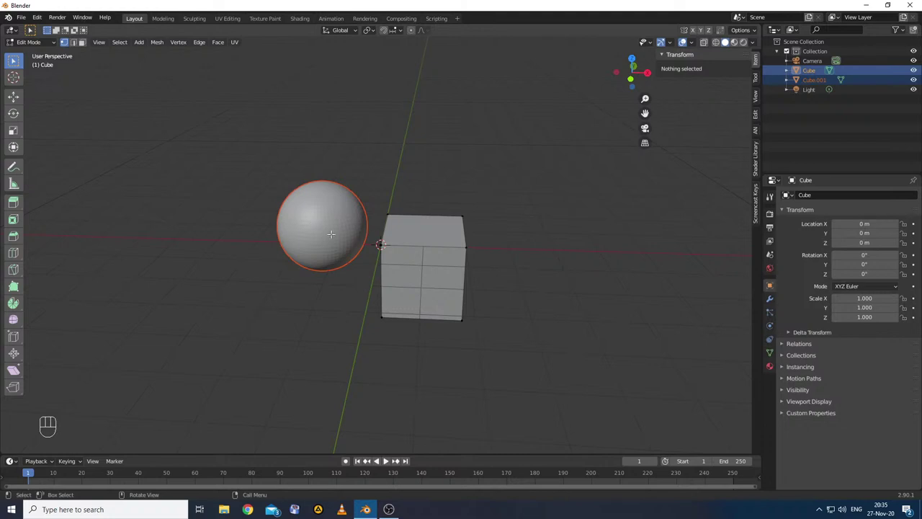
key("g")
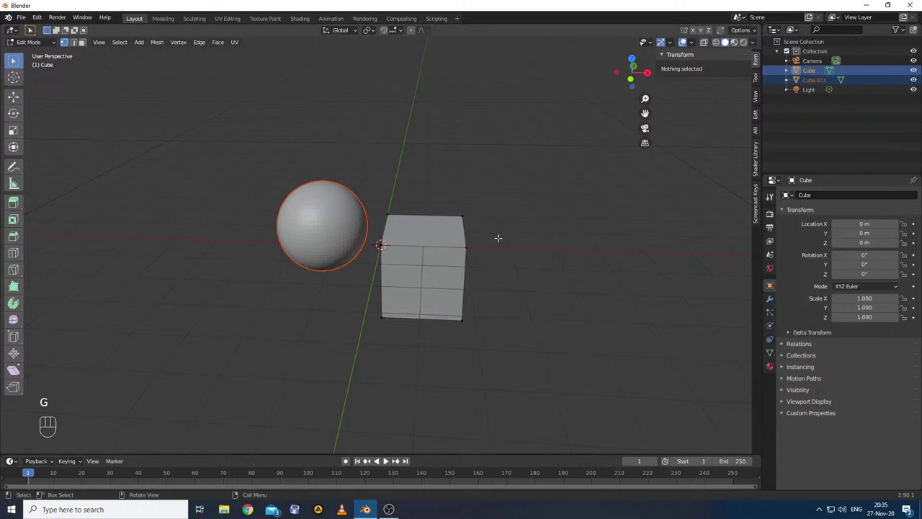
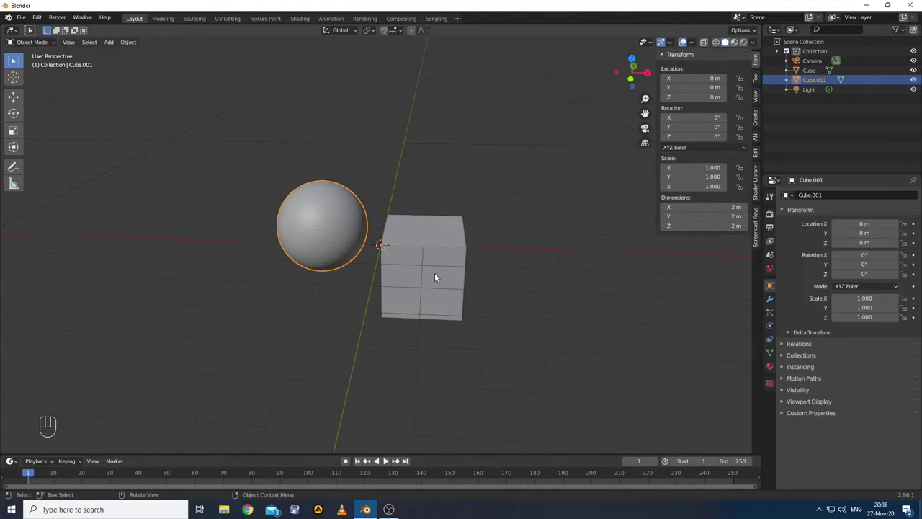
- Enter Edit Mode on the sphere Cube.001 to work on its faces
key("Tab")
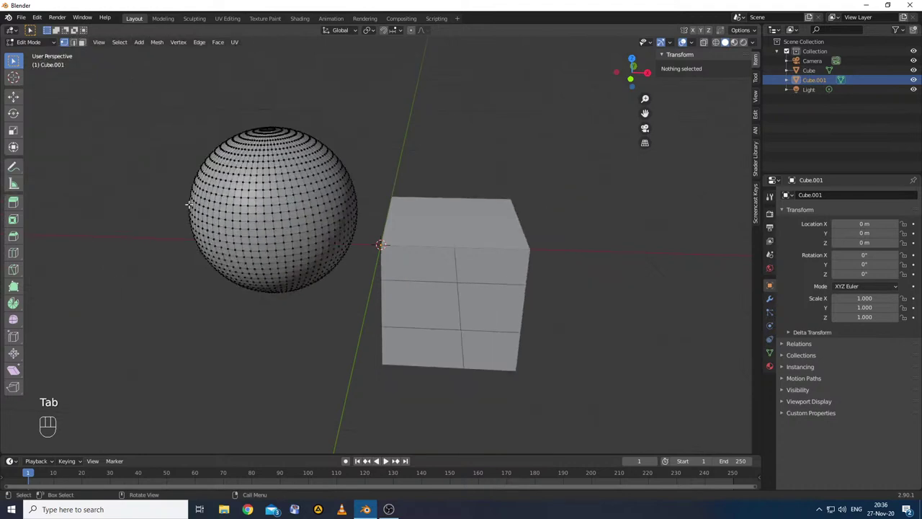
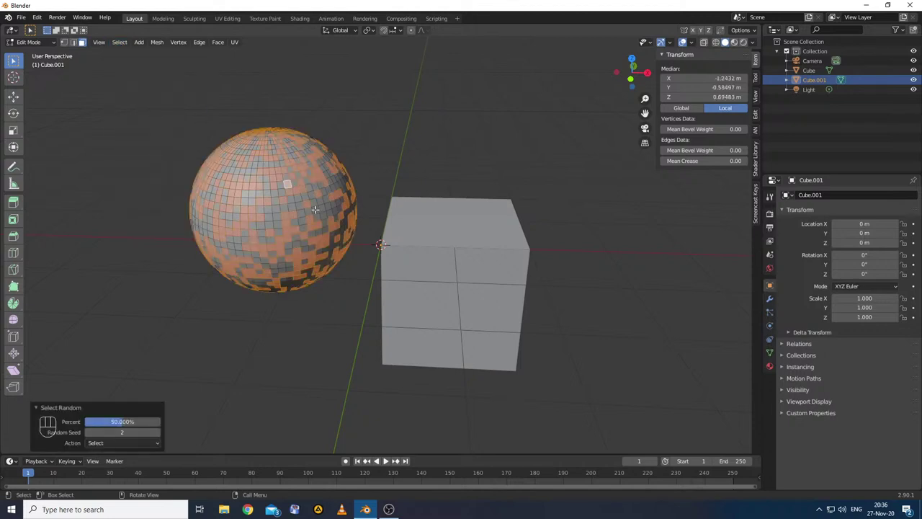
- Separate the random faces into Cube.002, return to Object Mode and start moving the pieces
key("p")
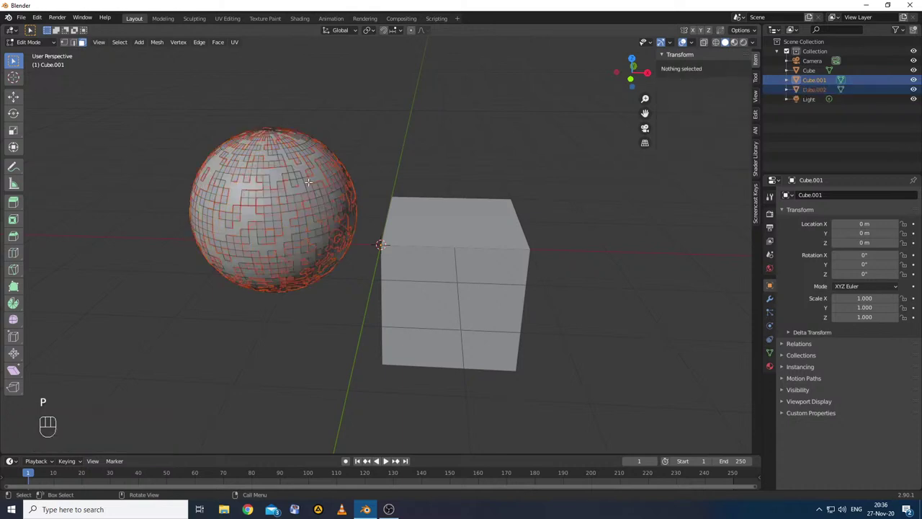
key("Tab")
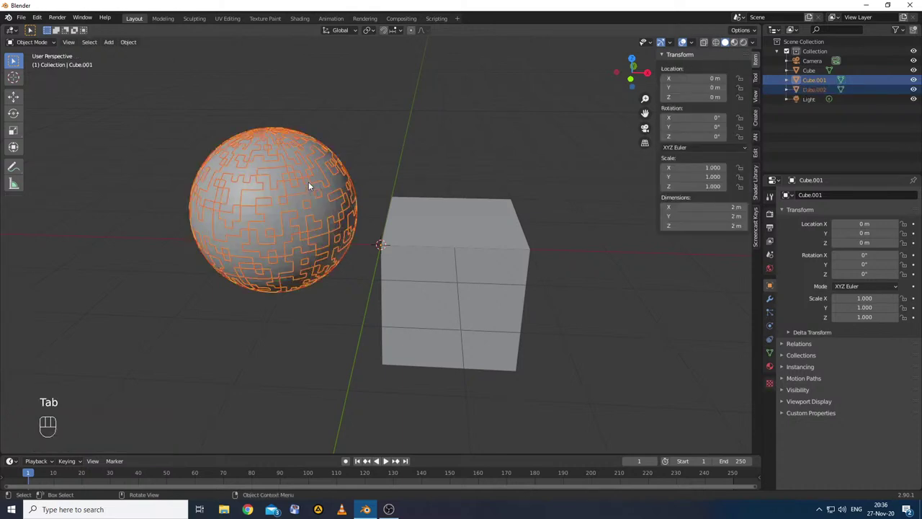
key("g")
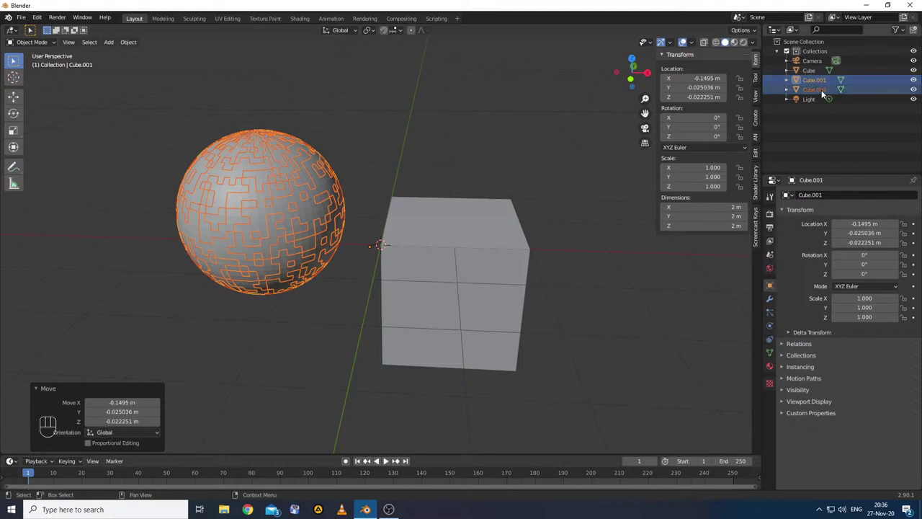
- Select Cube.002 in the Outliner, move it away from the sphere, then undo the move
left_click(823, 79)
left_click(819, 93)
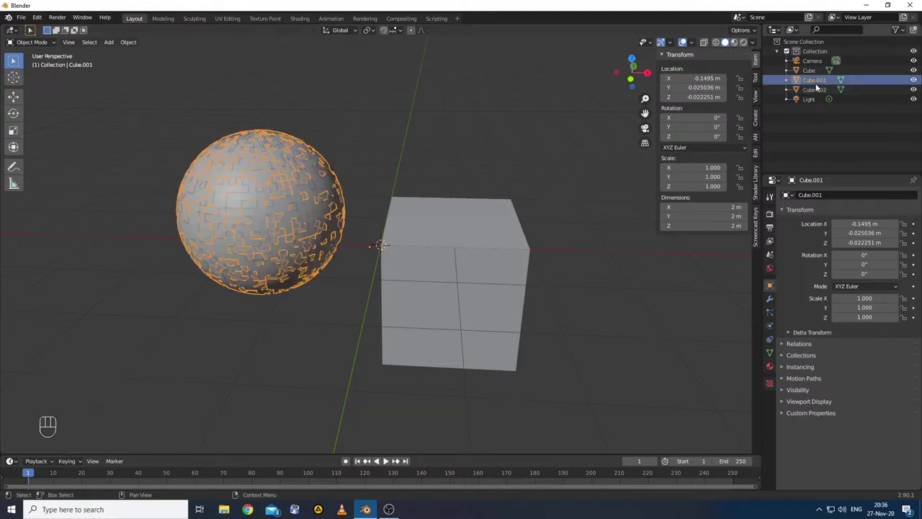
left_click(819, 94)
key("g")
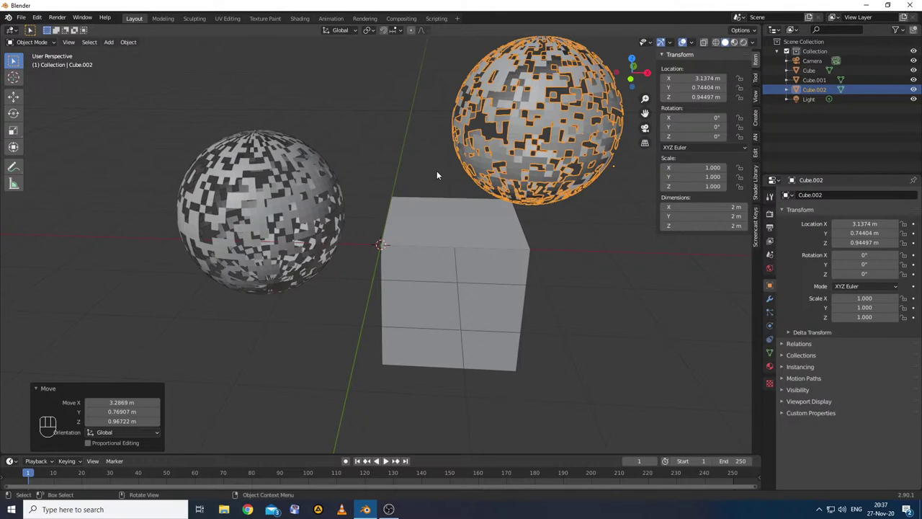
key("ctrl+z")
- Undo the random split so Cube.001 is whole in Edit Mode, then select all its faces
key("ctrl+z")
key("ctrl+z")
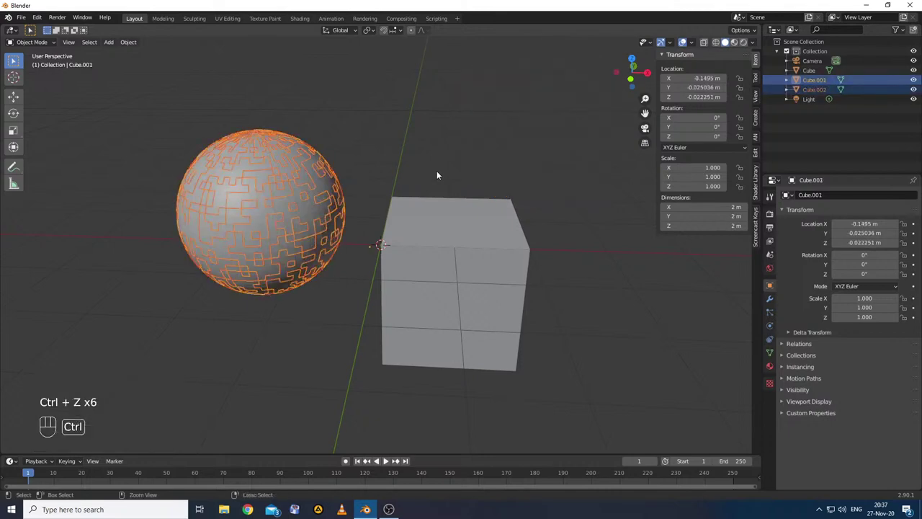
key("ctrl+z")
key("ctrl+z")
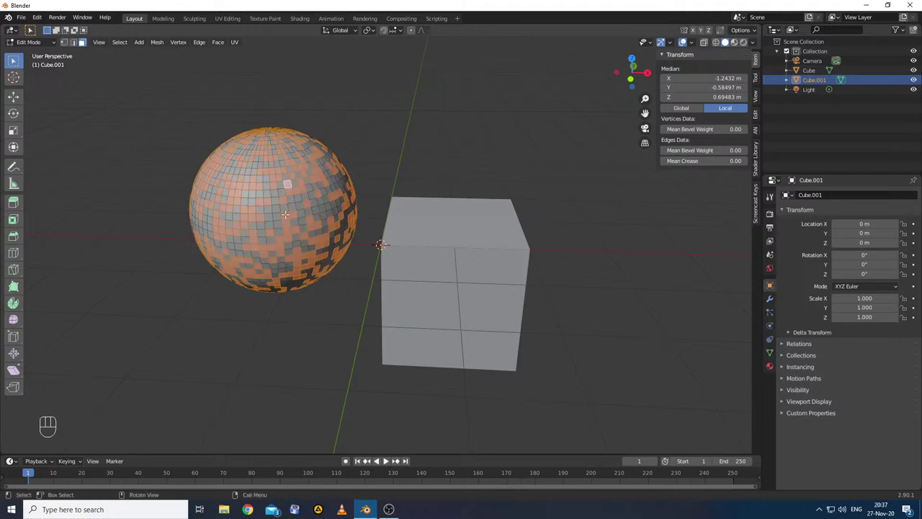
key("a")
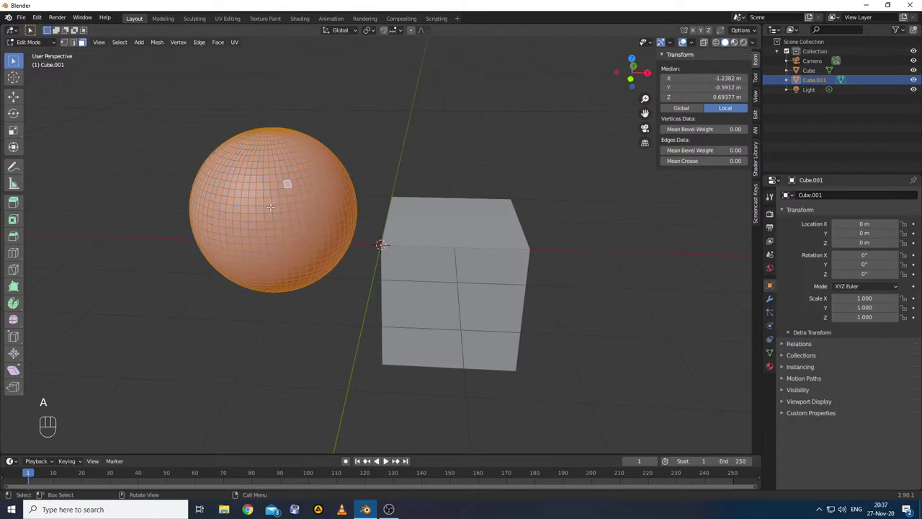
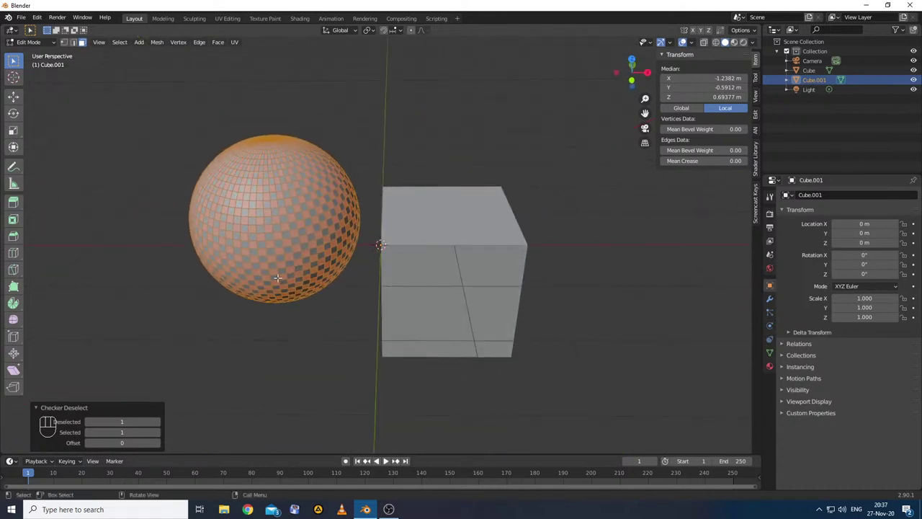
- Deselect all, then circle-select a band of adjacent faces across the sphere's upper half
key("alt+a")
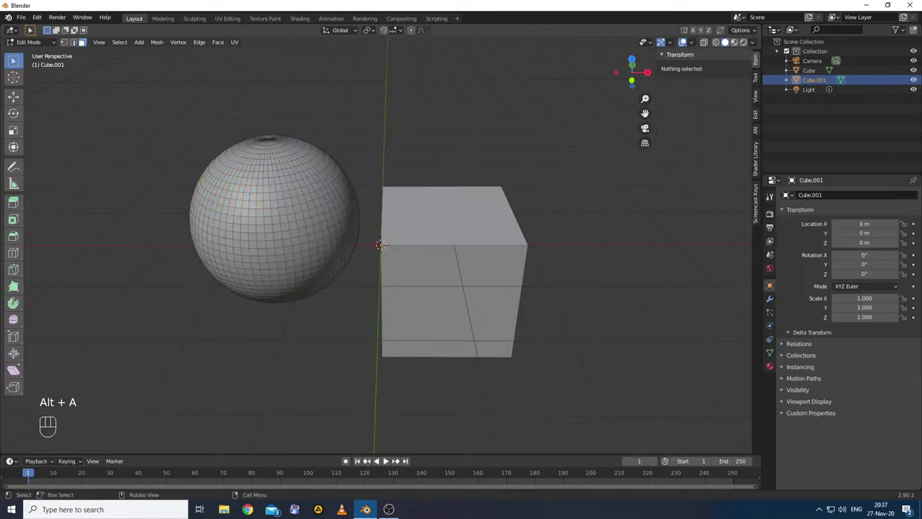
key("c")
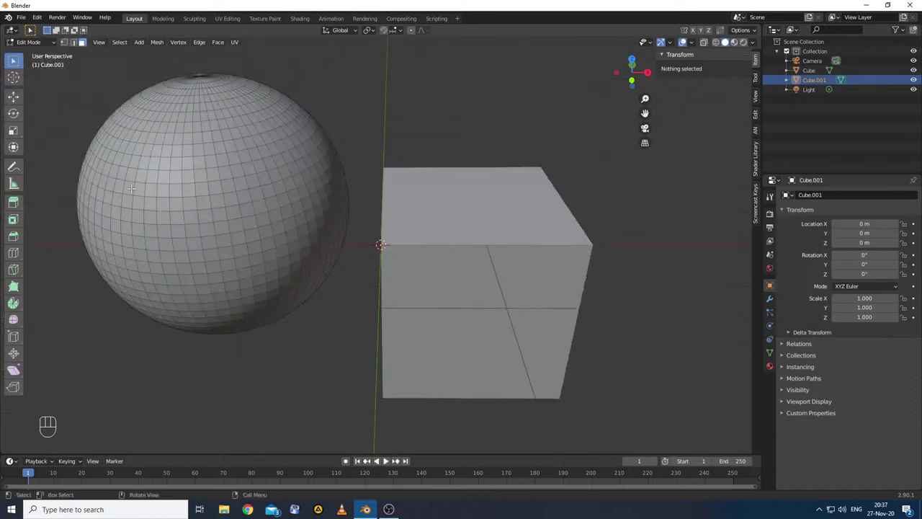
key("c")
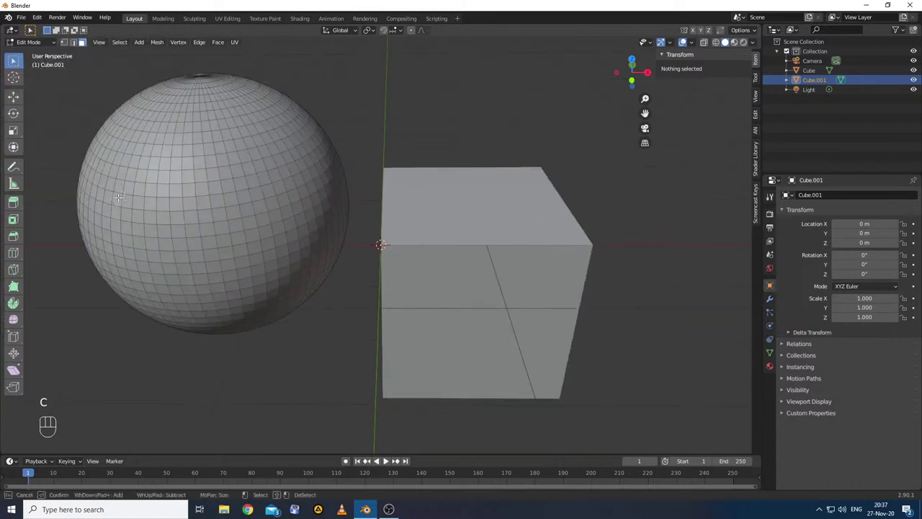
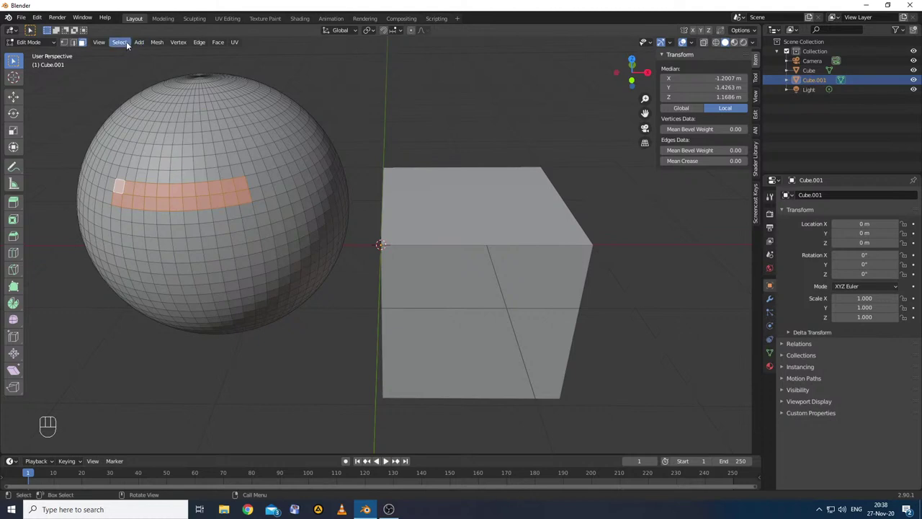
- Apply Select > Checker Deselect to thin the band into an alternating face pattern
left_click_drag(130, 44, 150, 125)
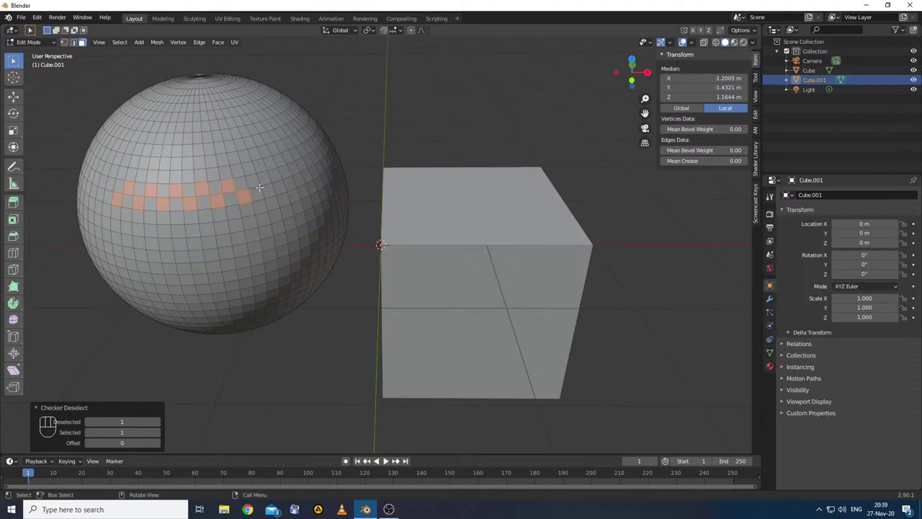
- Delete the UV sphere, select the remaining cube and frame the view on it
key("Tab")
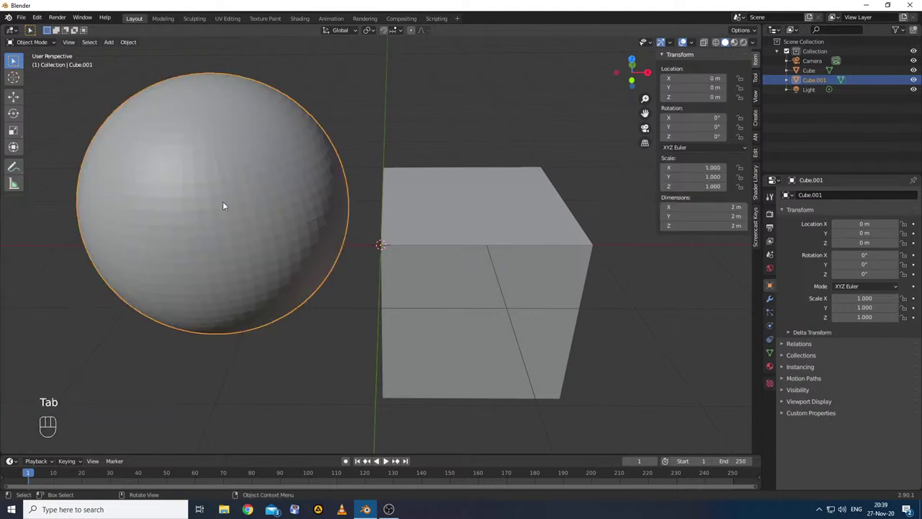
key("Delete")
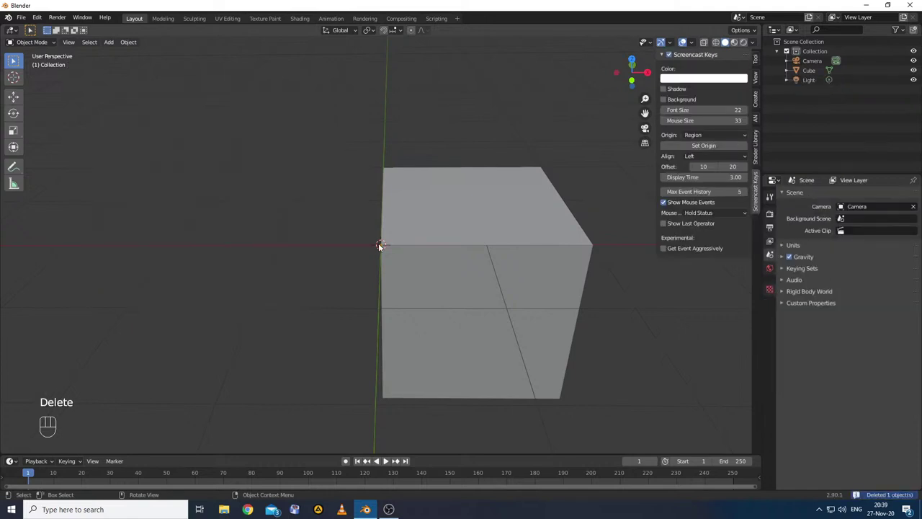
left_click(449, 226)
key("x")
key("shift+a")
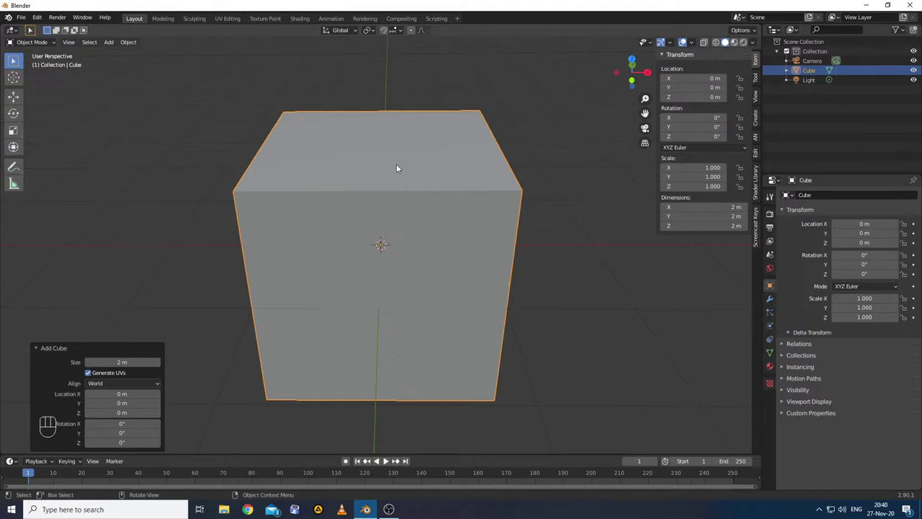
- Enter Edit Mode on the cube, switch to face selection and select all its faces
key("Tab")
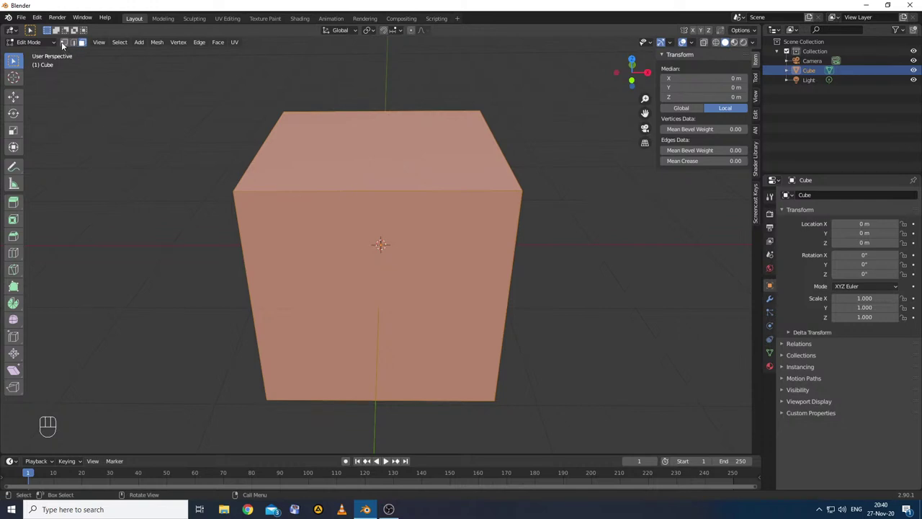
left_click(66, 45)
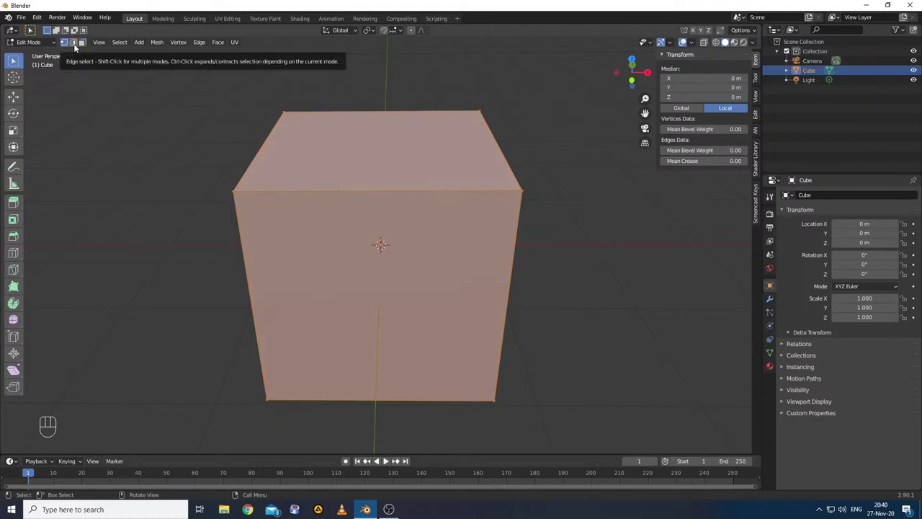
left_click(77, 48)
left_click(85, 47)
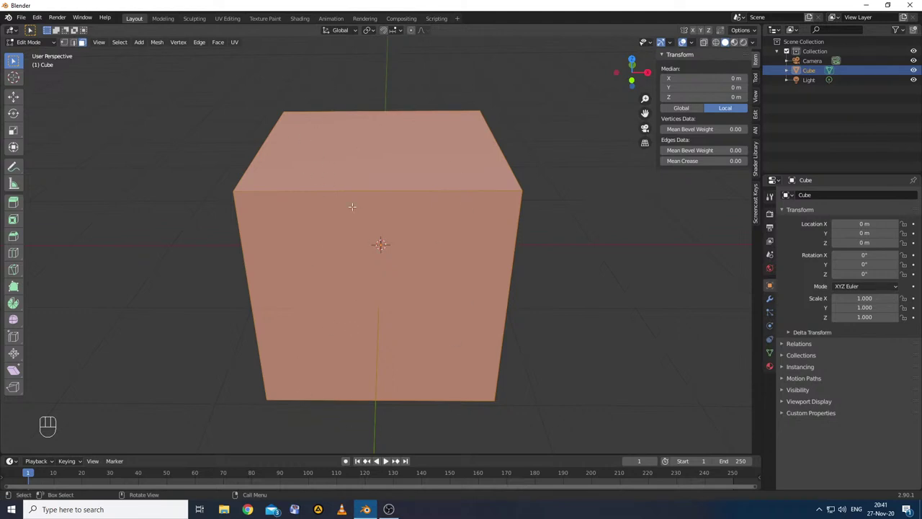
- Subdivide the selected cube faces and raise the cuts into a denser grid
left_click_drag(349, 221, 241, 149)
left_click_drag(200, 44, 238, 98)
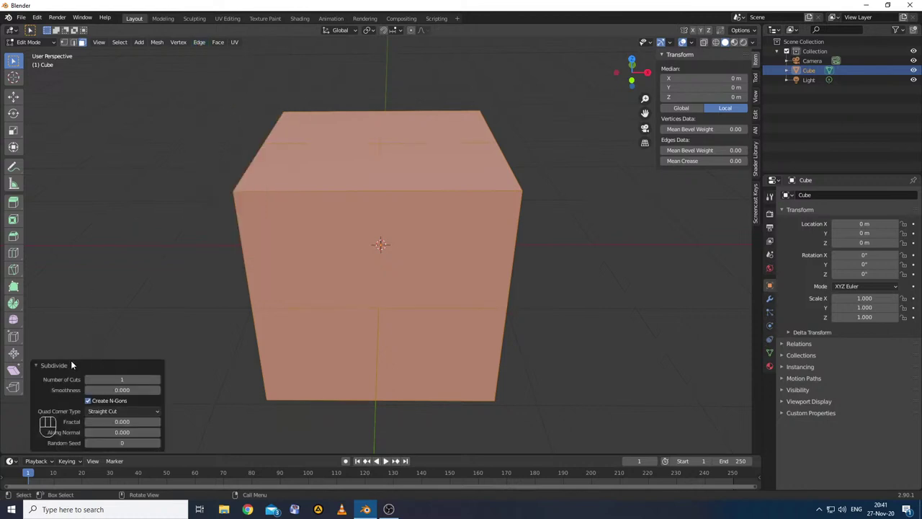
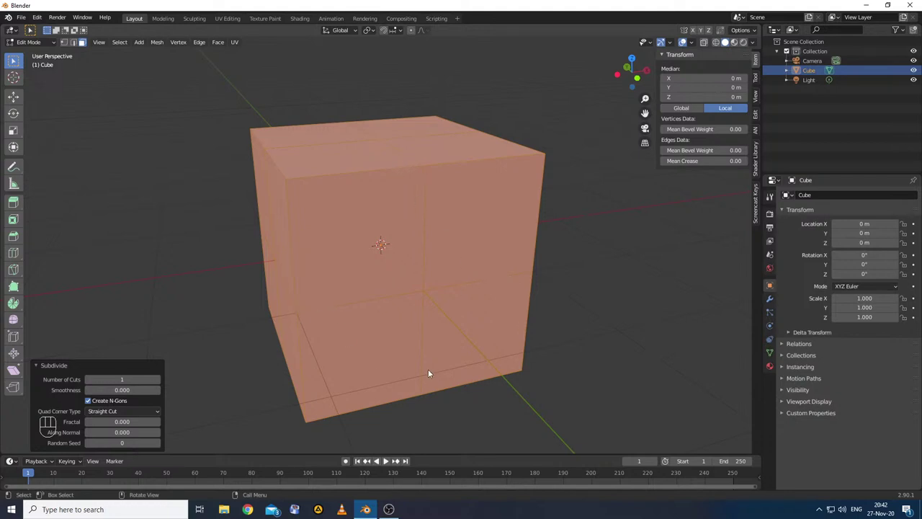
left_click_drag(233, 329, 238, 318)
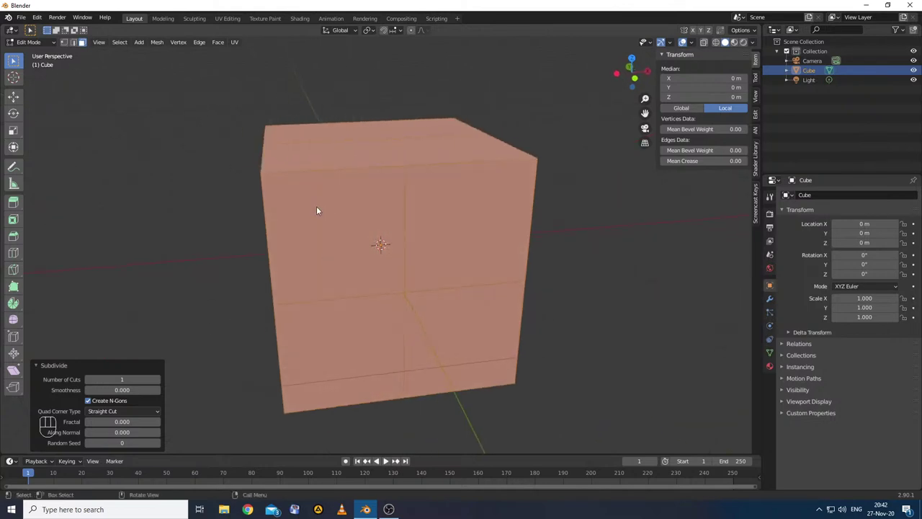
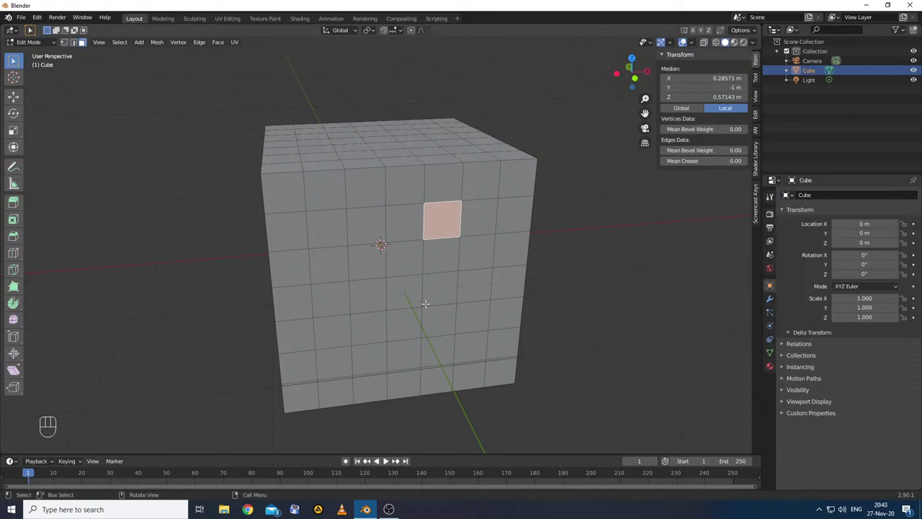
- Undo repeatedly to step back from the dense grid to the single subdivision
key("ctrl+z")
key("ctrl+z")
key("ctrl+z")
key("ctrl+z")
key("ctrl+z")
key("ctrl+z")
key("ctrl+z")
key("ctrl+z")
key("ctrl+z")
key("ctrl+z")
key("ctrl+z")
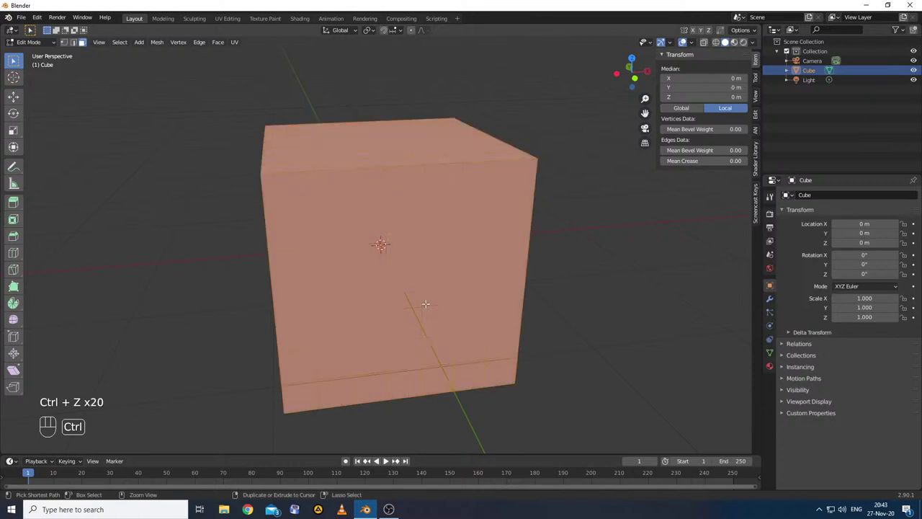
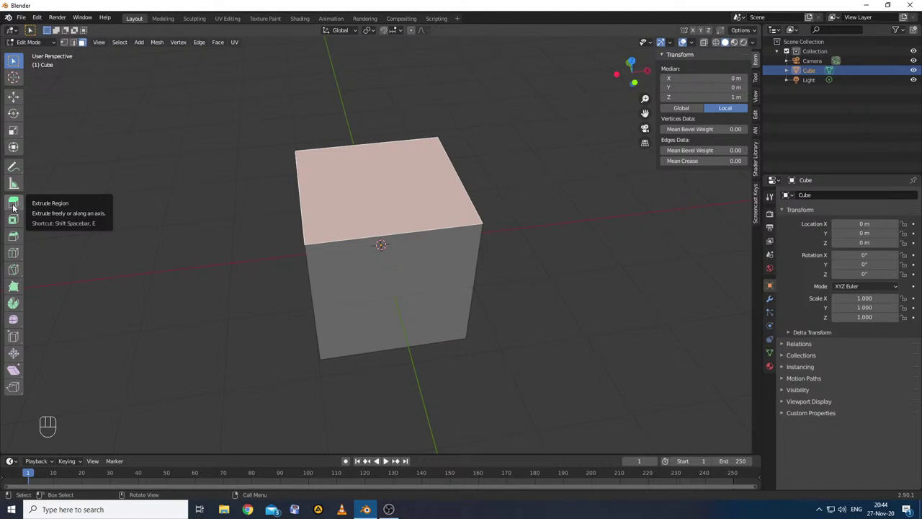
- Activate the Extrude Region tool on the cube's selected top face
left_click(16, 206)
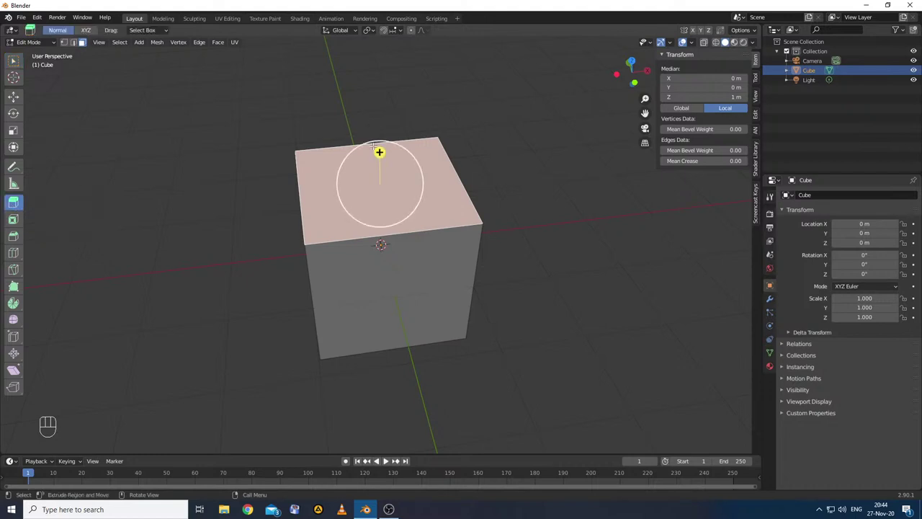
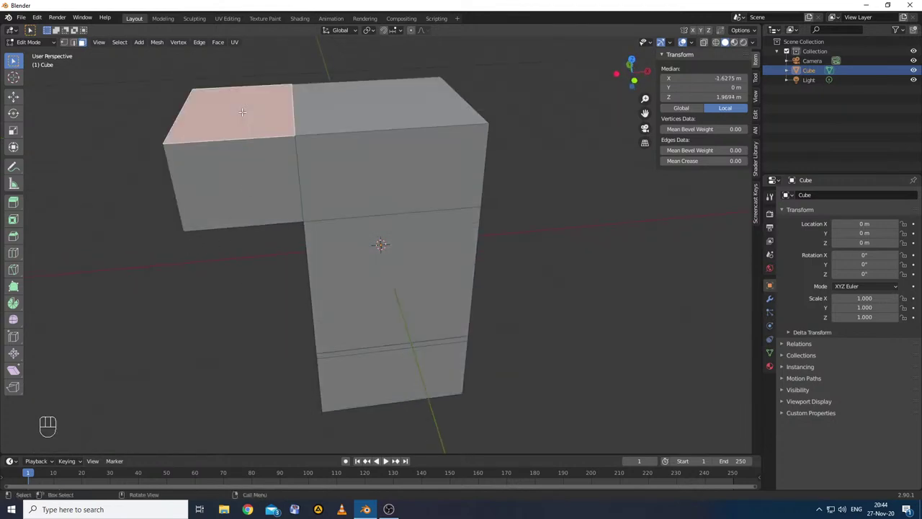
- Extrude the top-left face upward to about Z 2.54 m and the end face out to Y −1.87 m
key("e")
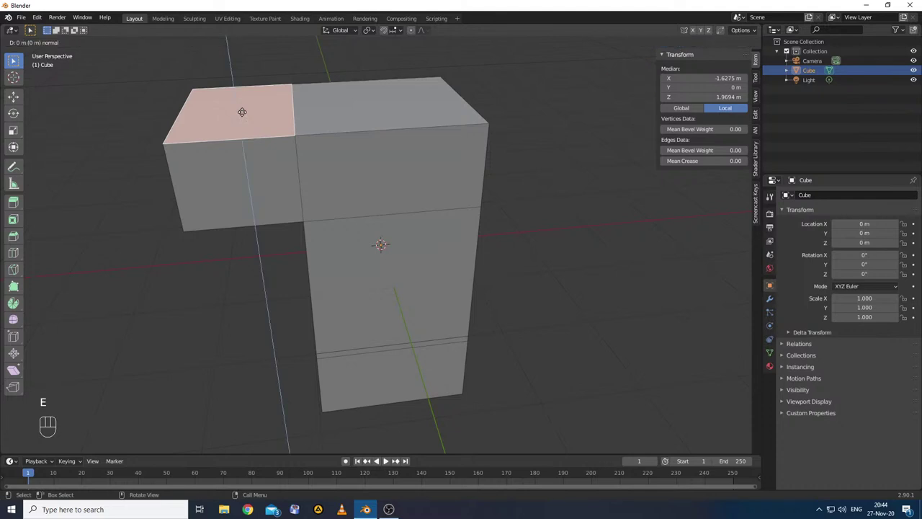
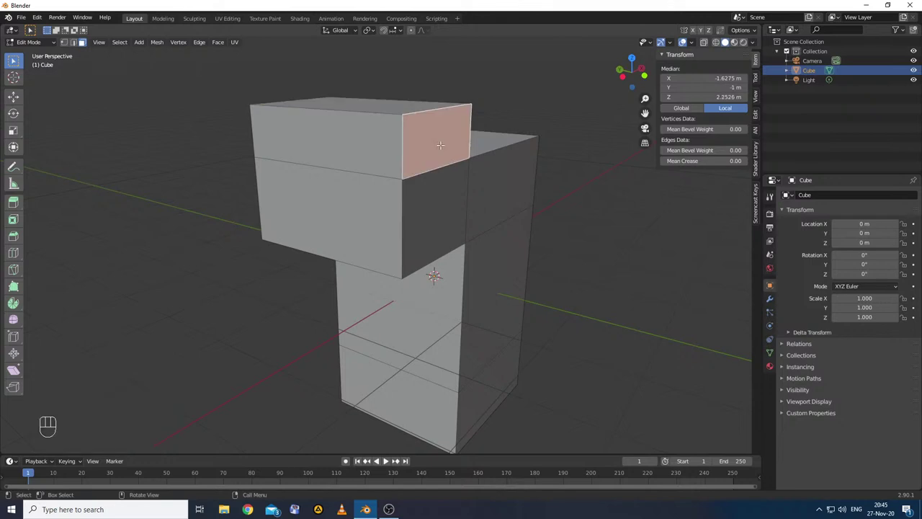
key("e")
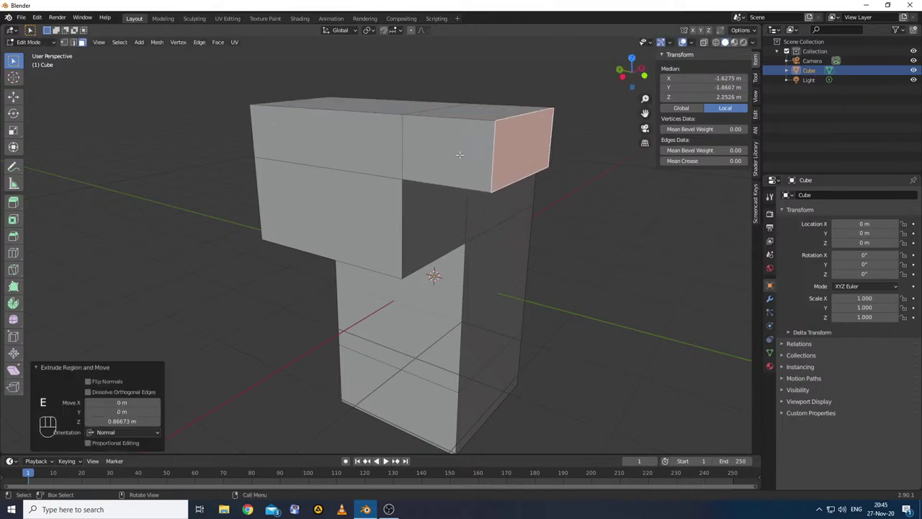
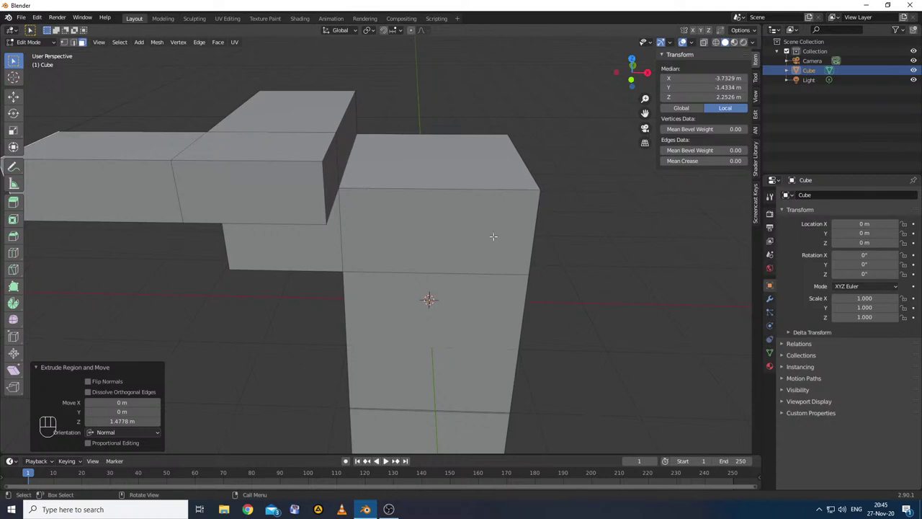
- Leave Edit Mode and delete the extruded cube, leaving only camera and light
key("Tab")
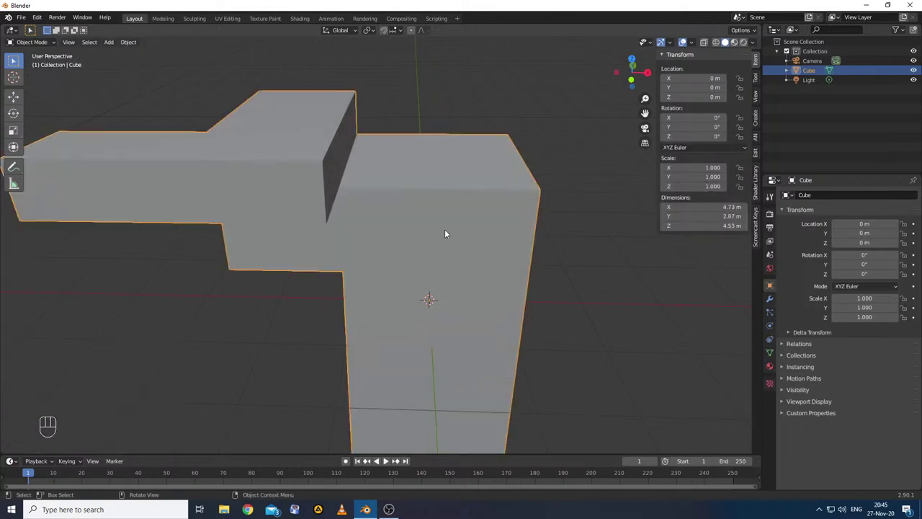
key("shift+a")
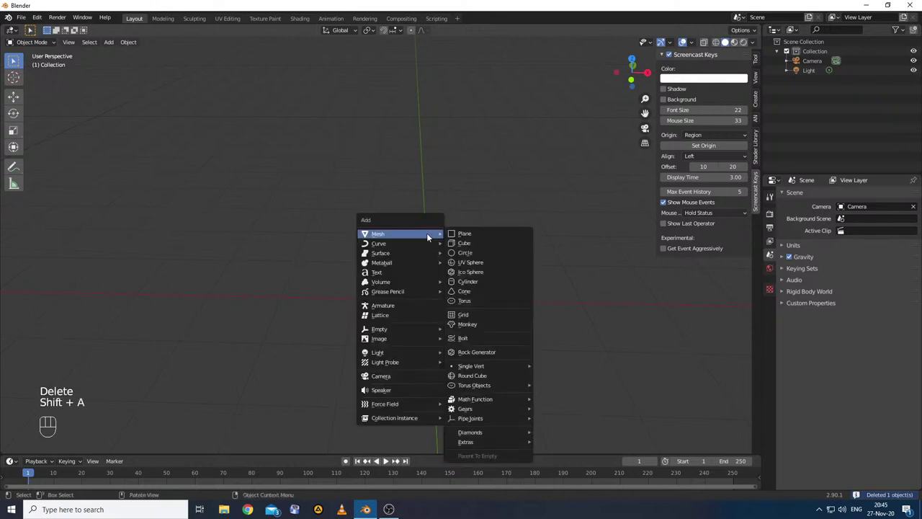
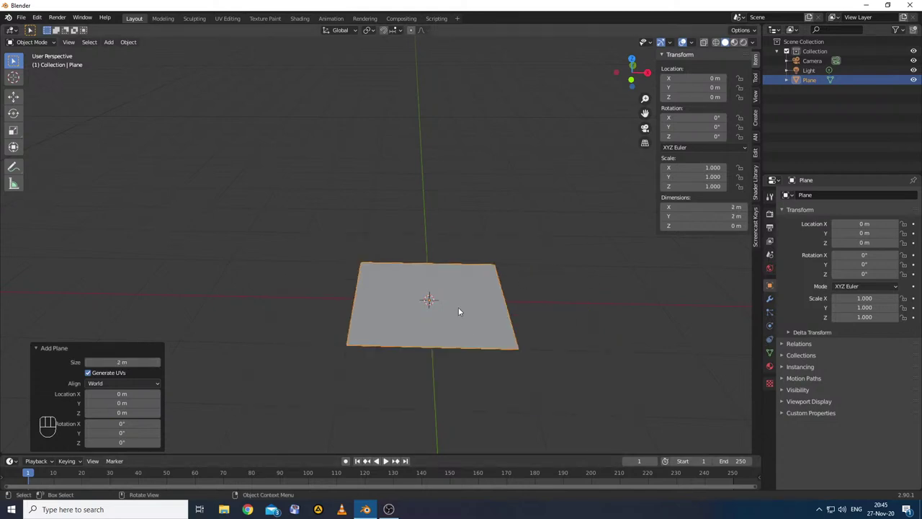
- Edit the new plane's mesh and extrude it upward about 0.14 m into a thin slab
key("Tab")
key("e")
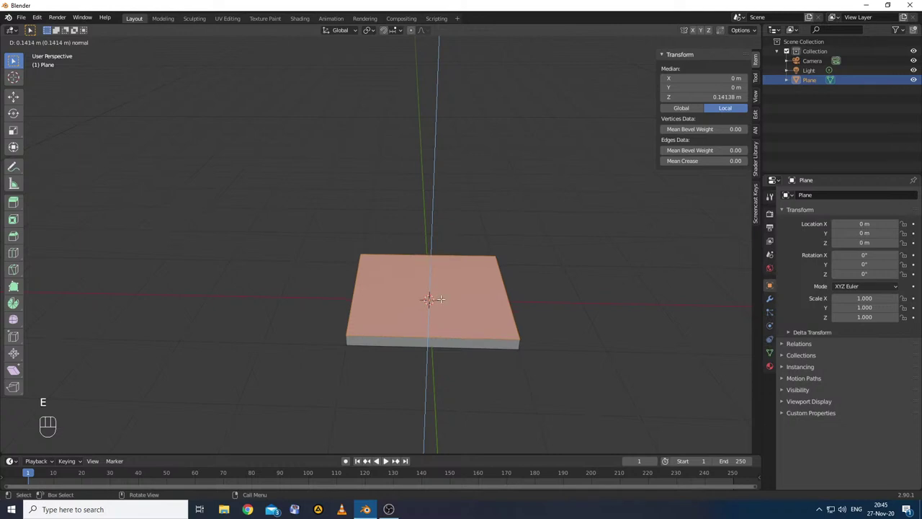
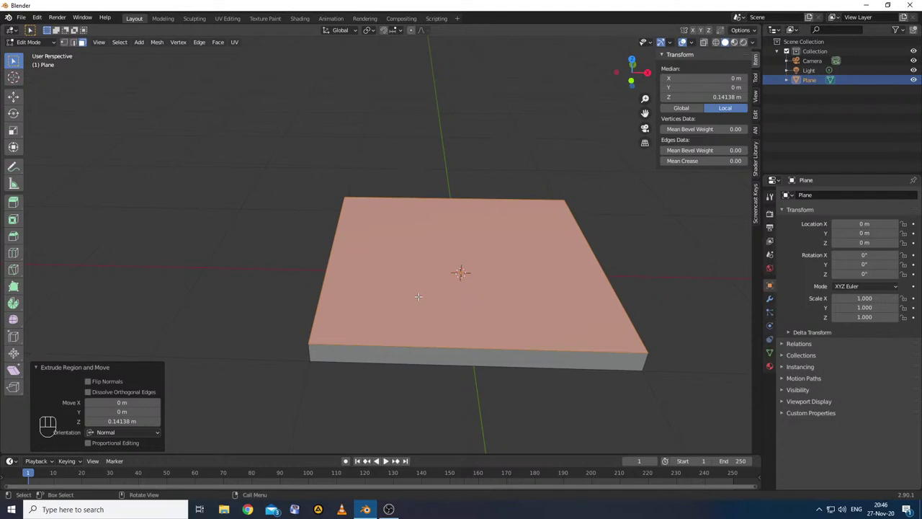
- Cut two edge loops across the slab and scale them apart toward its edges along Y
key("ctrl+r")
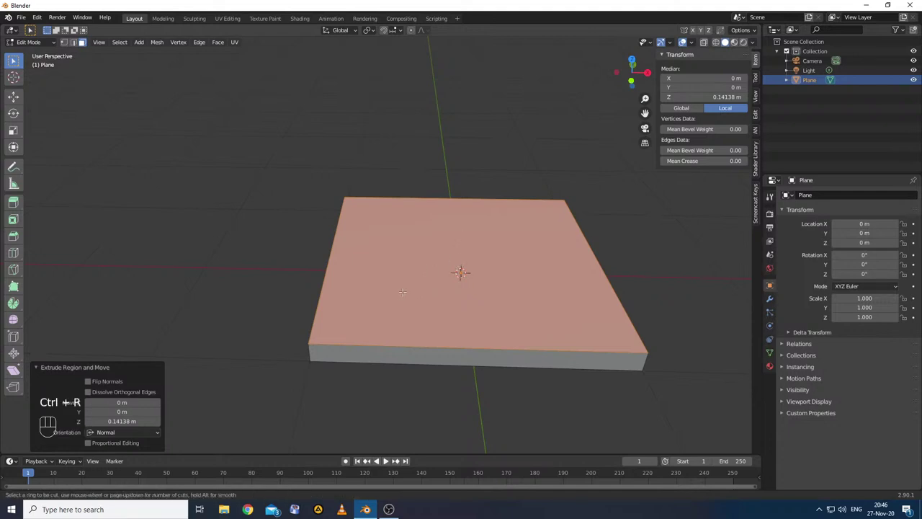
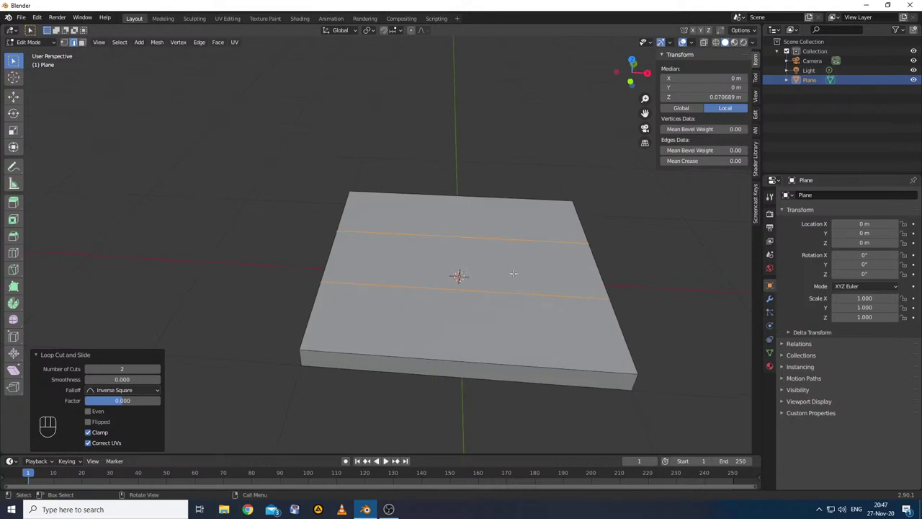
key("s")
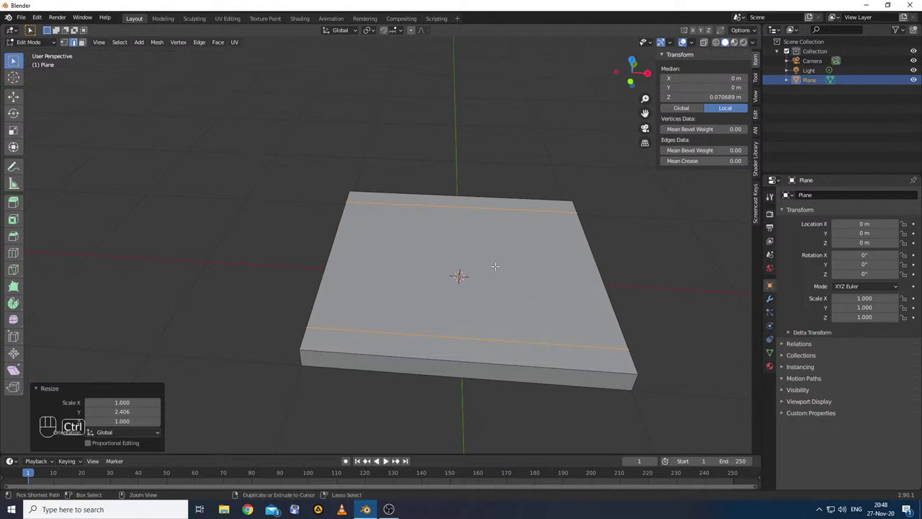
- Cut two crosswise edge loops and scale them outward along X to form corner squares
key("ctrl+r")
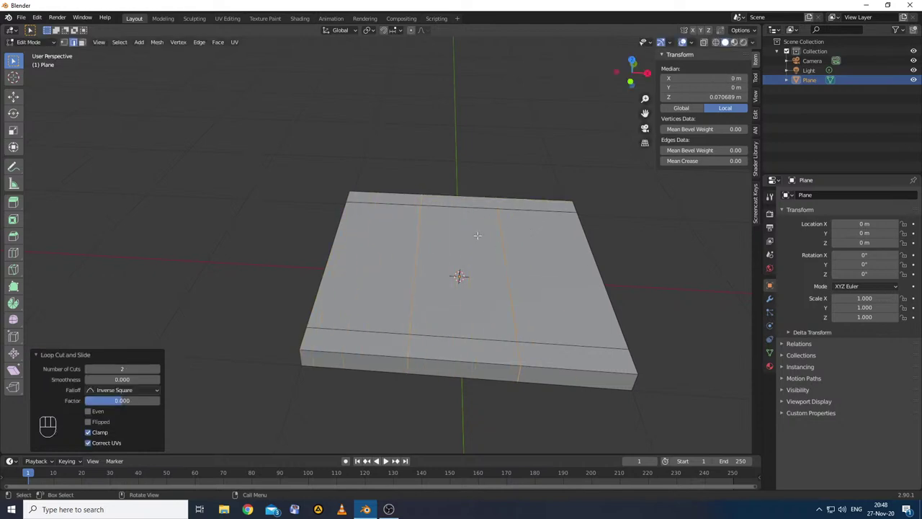
key("s")
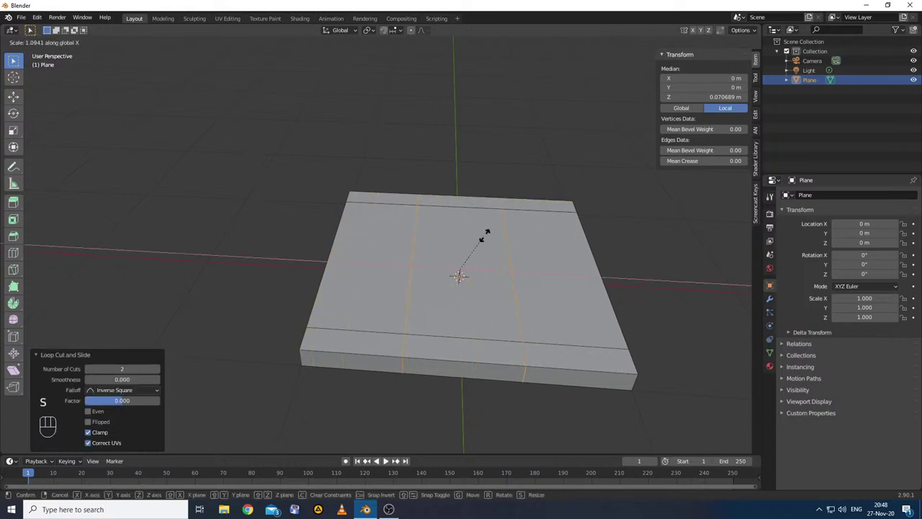
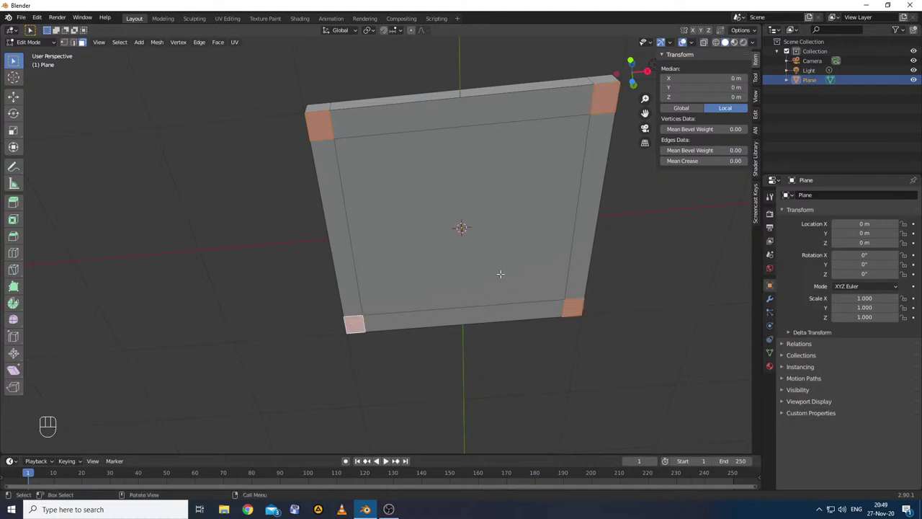
- Extrude the four underside corner squares about 0.73 m downward into chair legs
key("e")
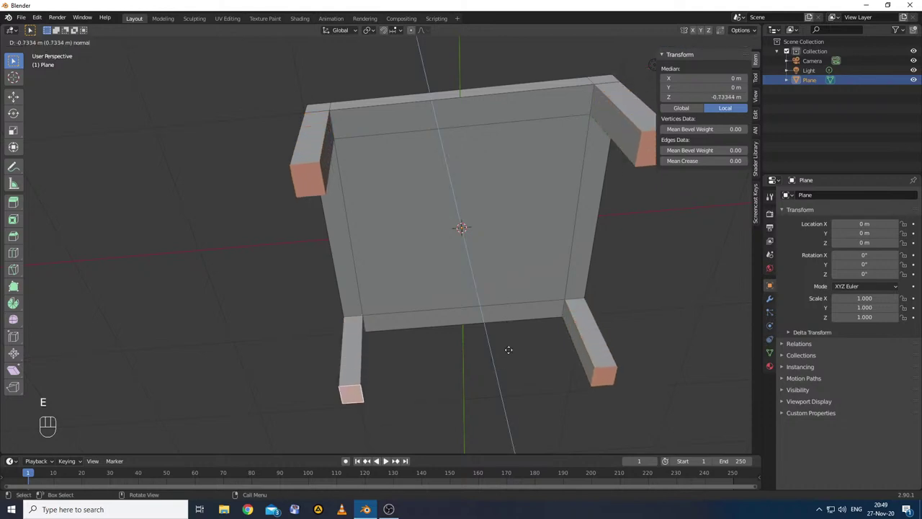
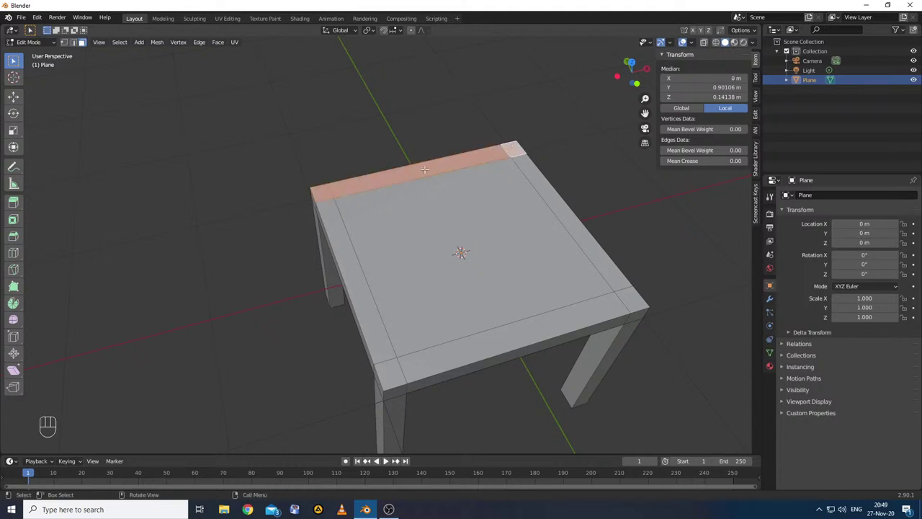
- Extrude the seat's rear strip upward about 0.82 m to form the backrest
key("e")
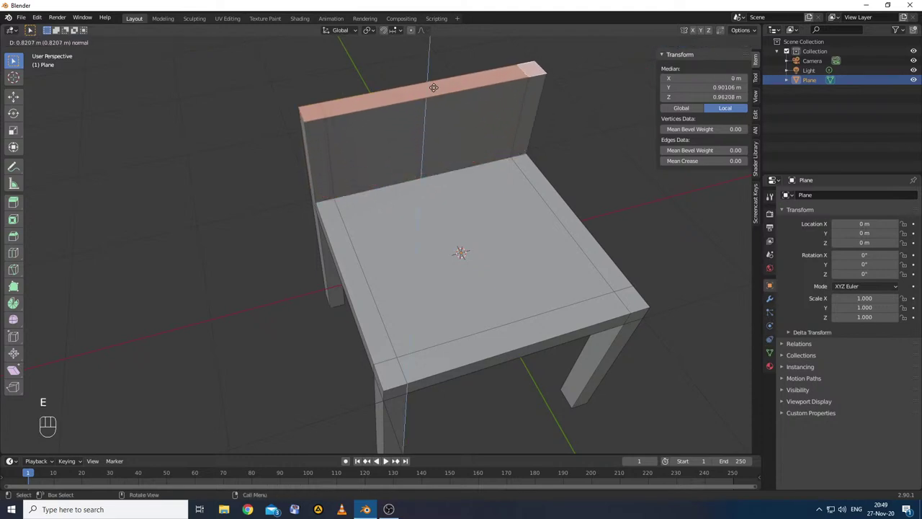
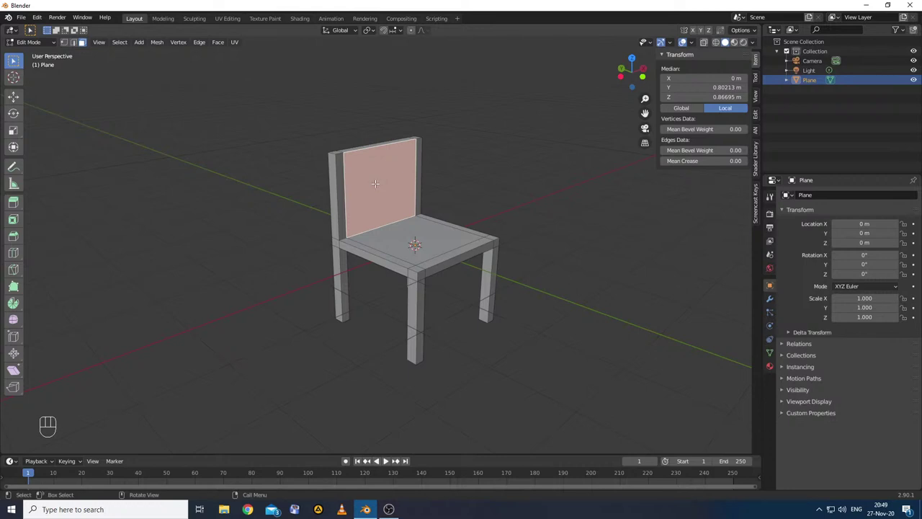
- Start a horizontal loop cut across the backrest near its top
key("ctrl+r")
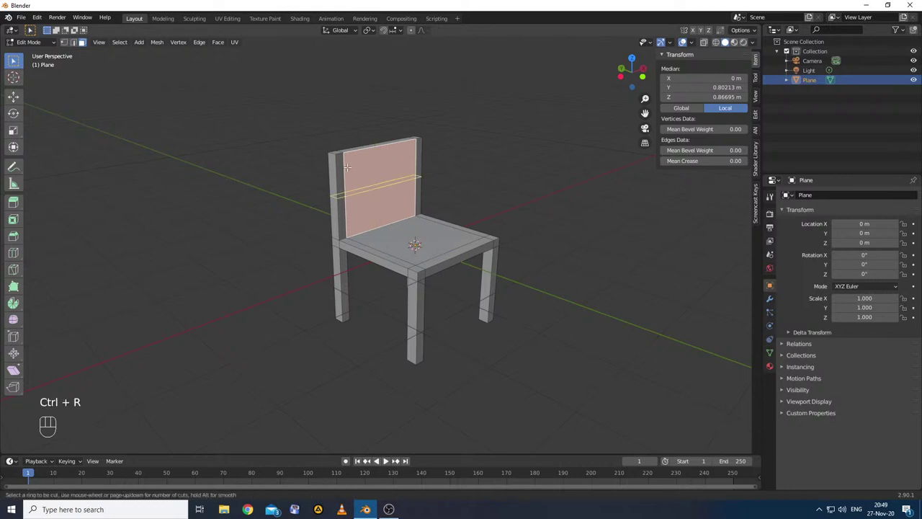
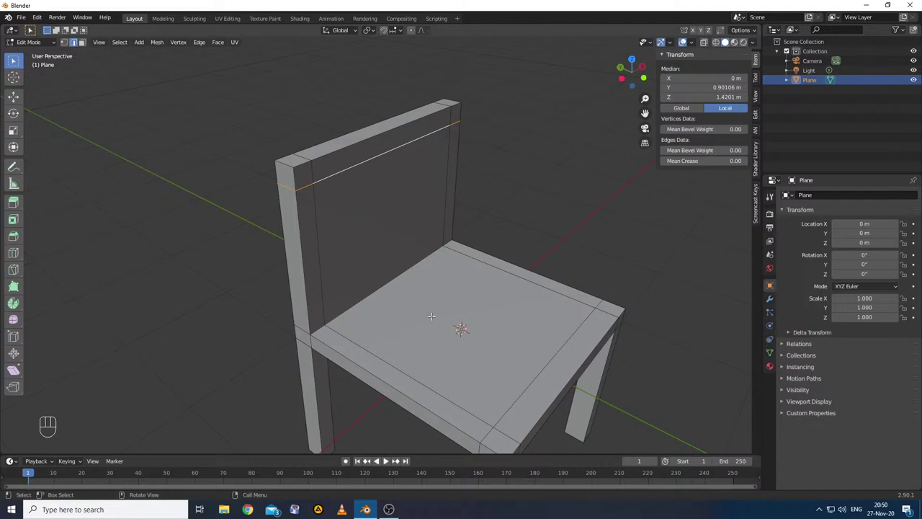
- In vertex select, join the rear corner and front-edge seat vertices with a diagonal edge
key("ctrl+r")
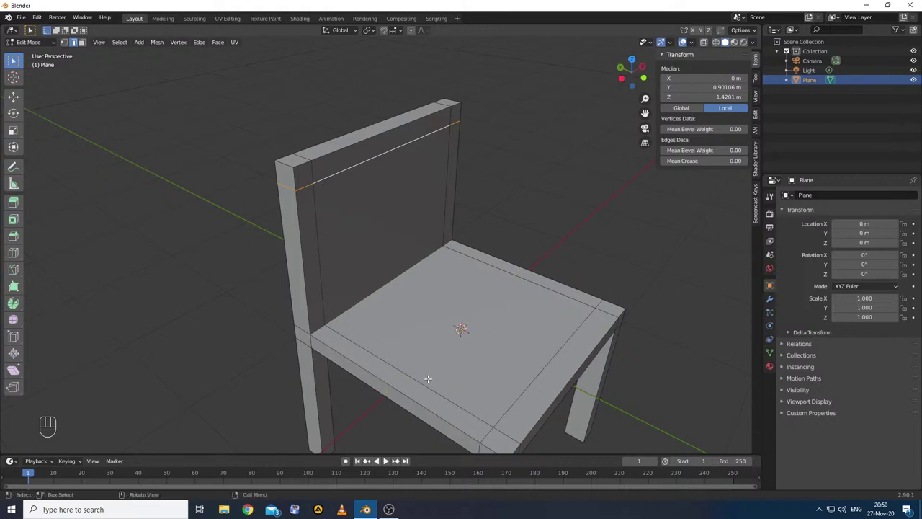
left_click(66, 44)
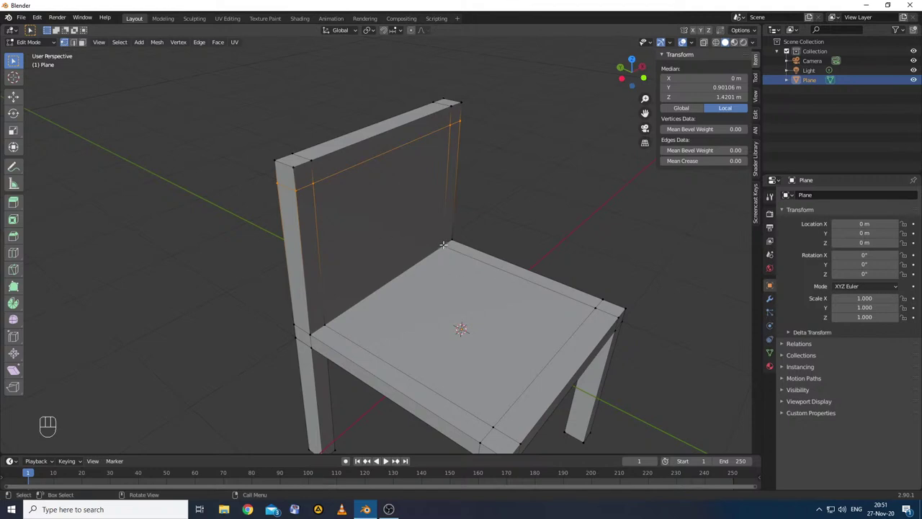
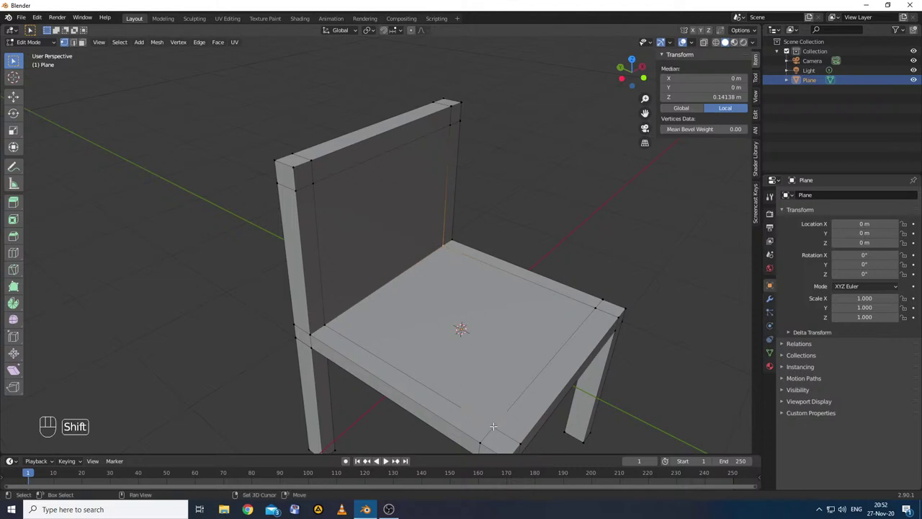
key("f")
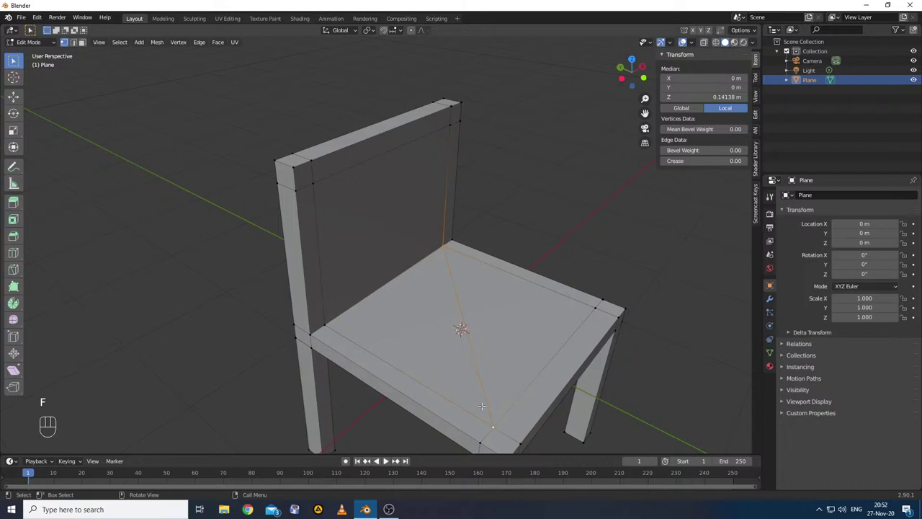
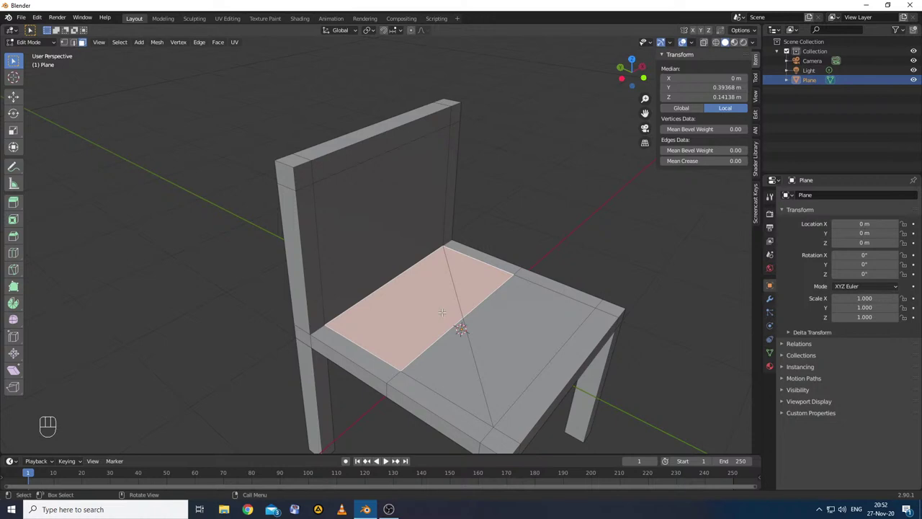
- Undo back to the selected diagonal seat edge and bring up its delete options
key("ctrl+z")
key("ctrl+z")
key("ctrl+z")
key("ctrl+z")
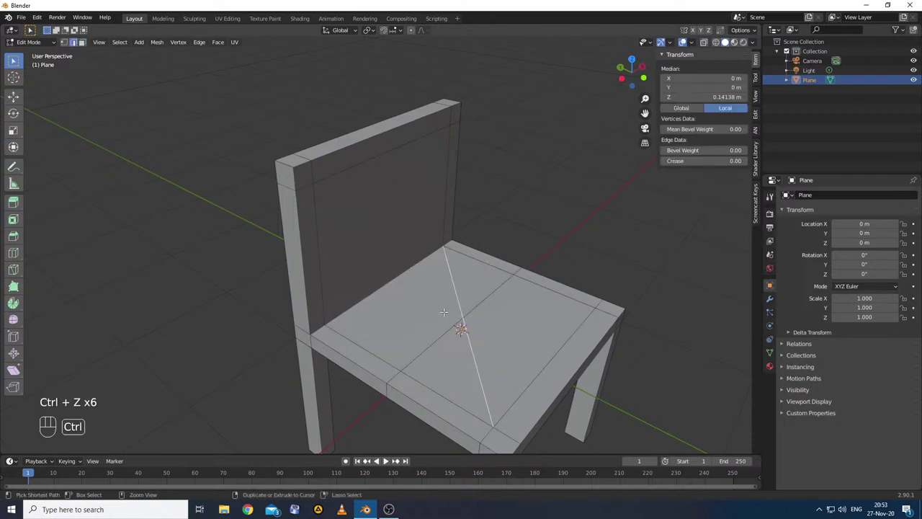
key("ctrl+z")
key("ctrl+z")
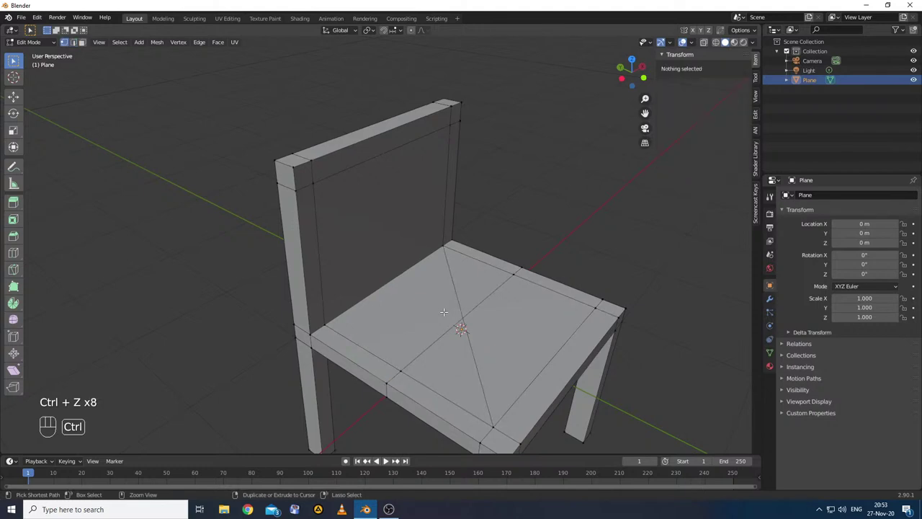
key("ctrl+z")
key("ctrl+z")
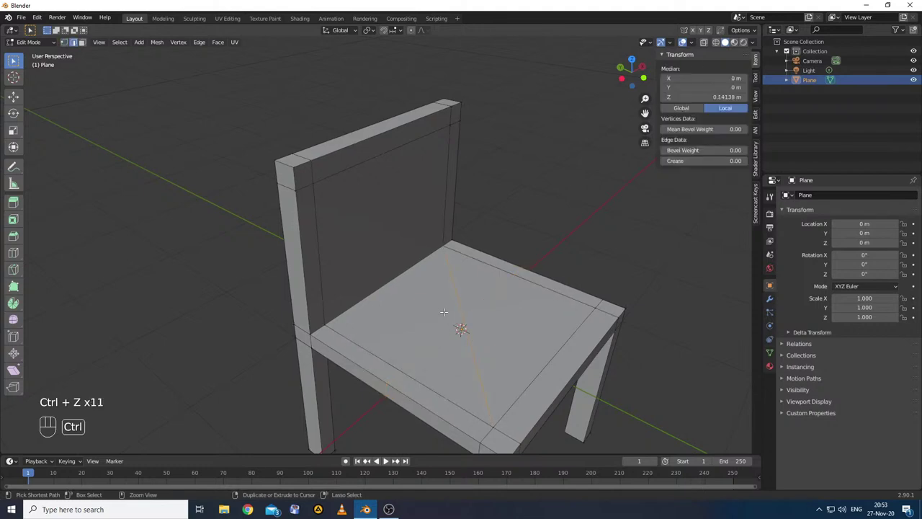
key("ctrl+x")
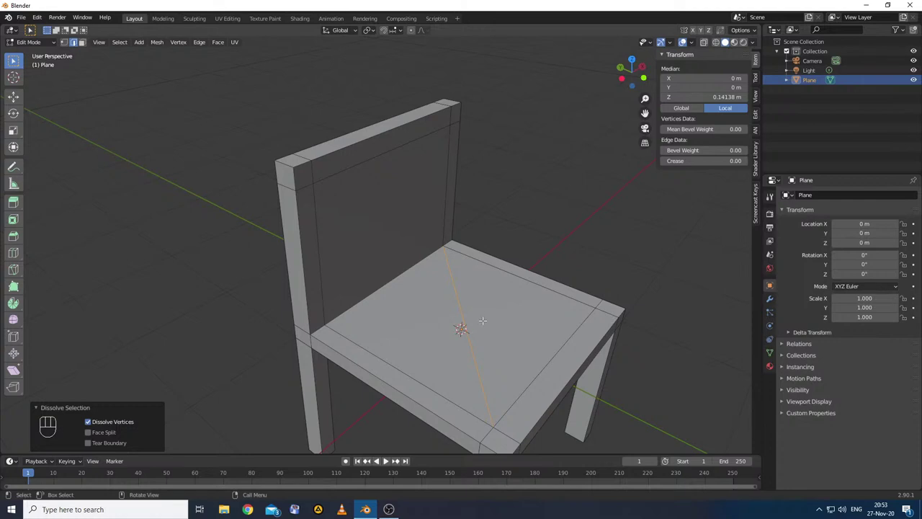
key("x")
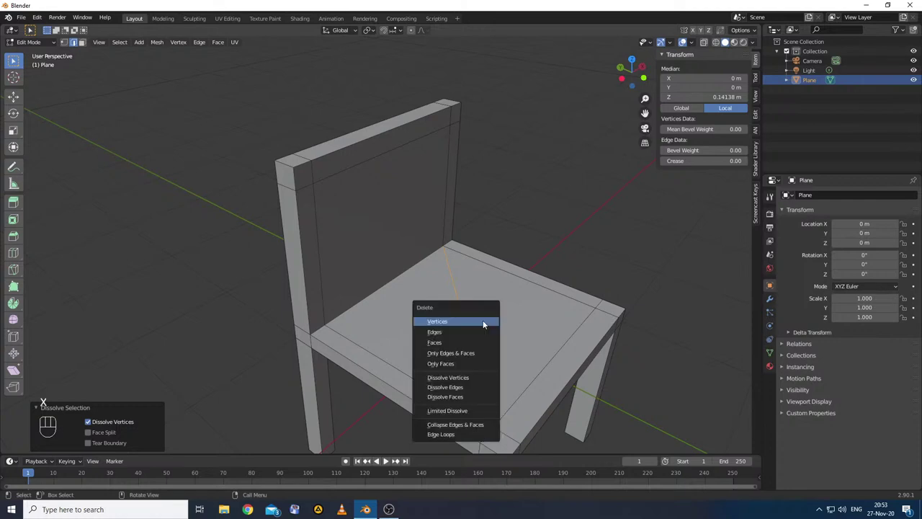
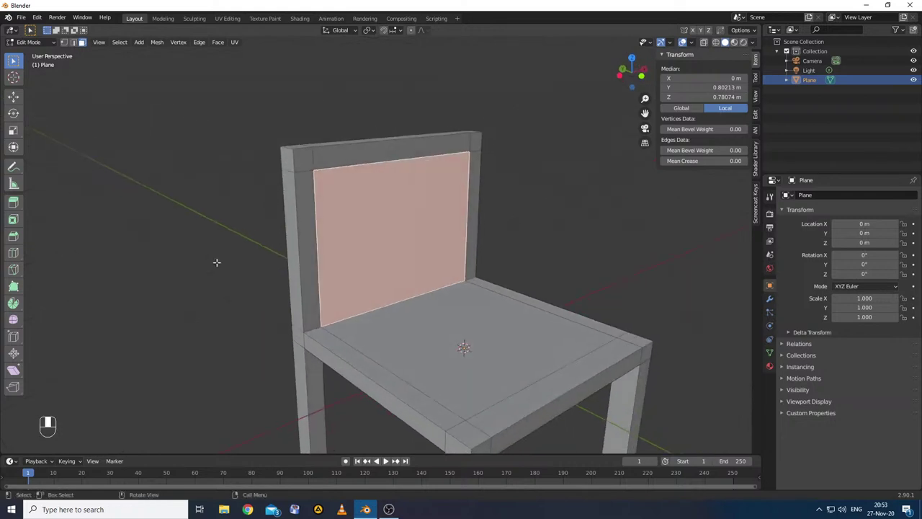
- Bring up the delete options for the selected backrest inner panel
key("x")
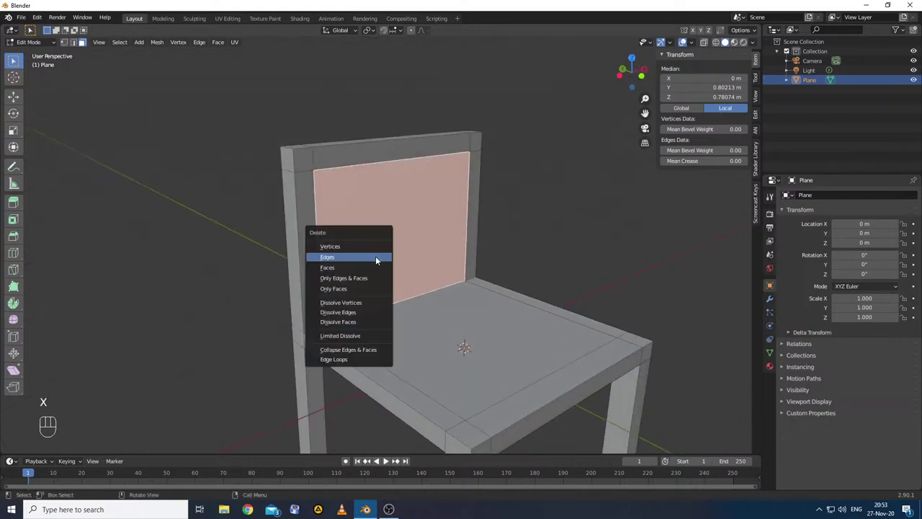
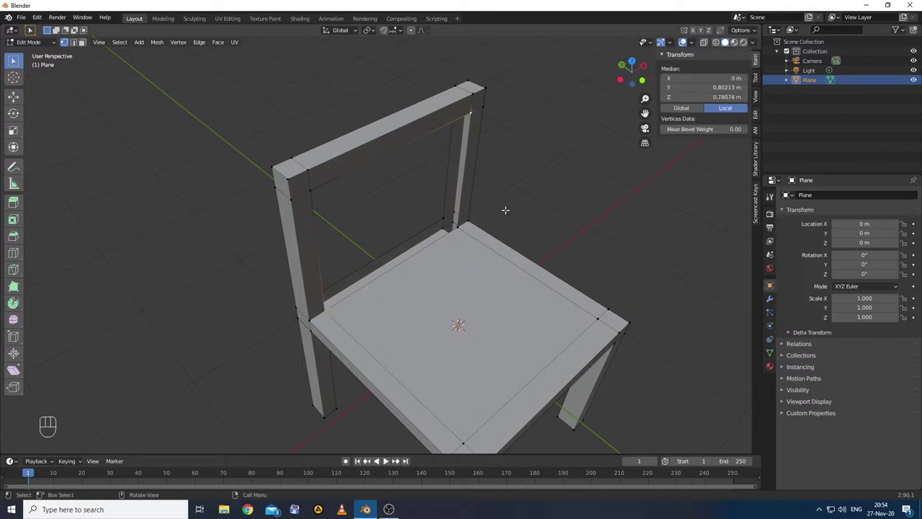
- Fill faces between the selected backrest vertices to rebuild the inner panel
key("f")
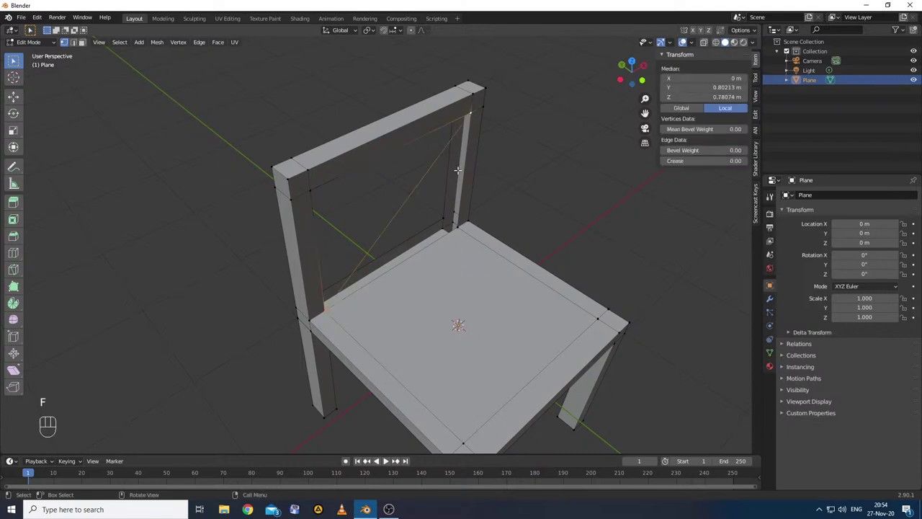
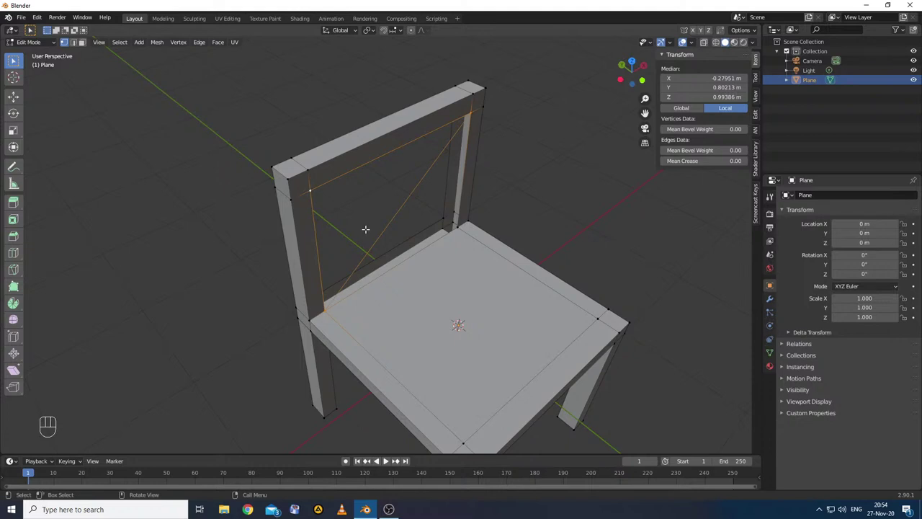
key("f")
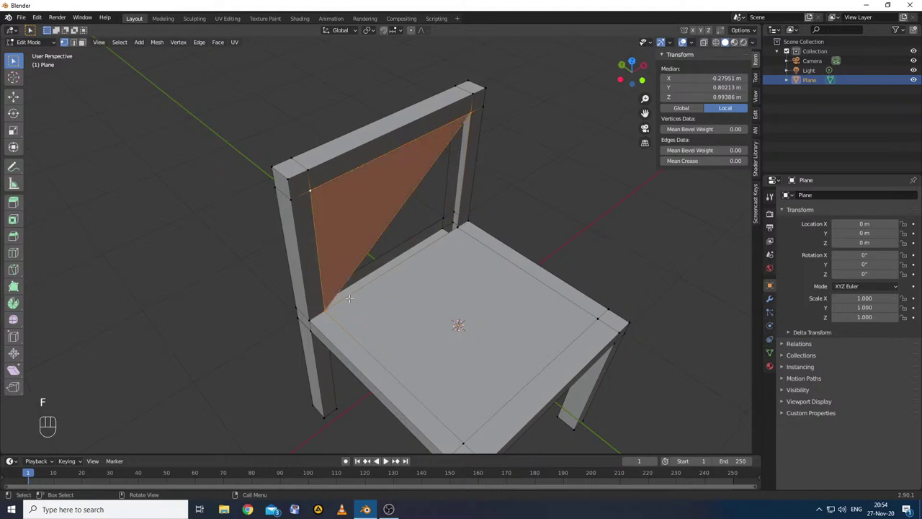
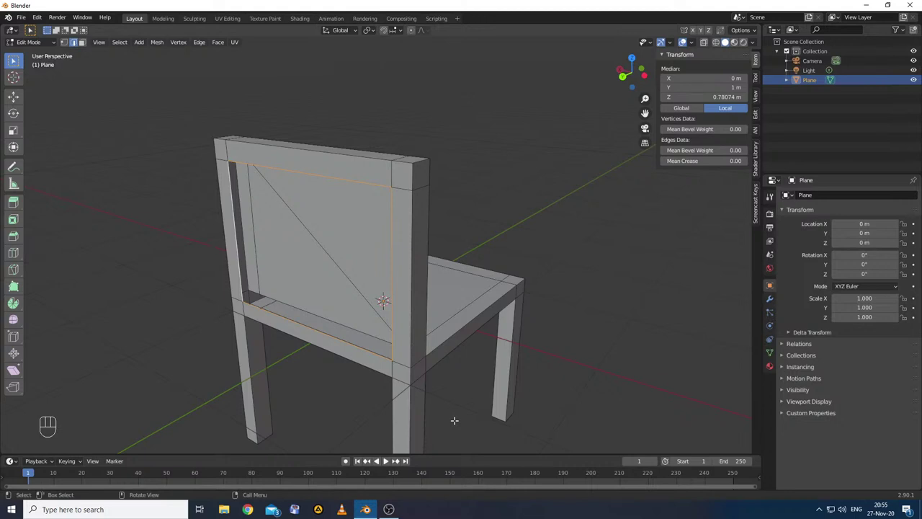
key("f")
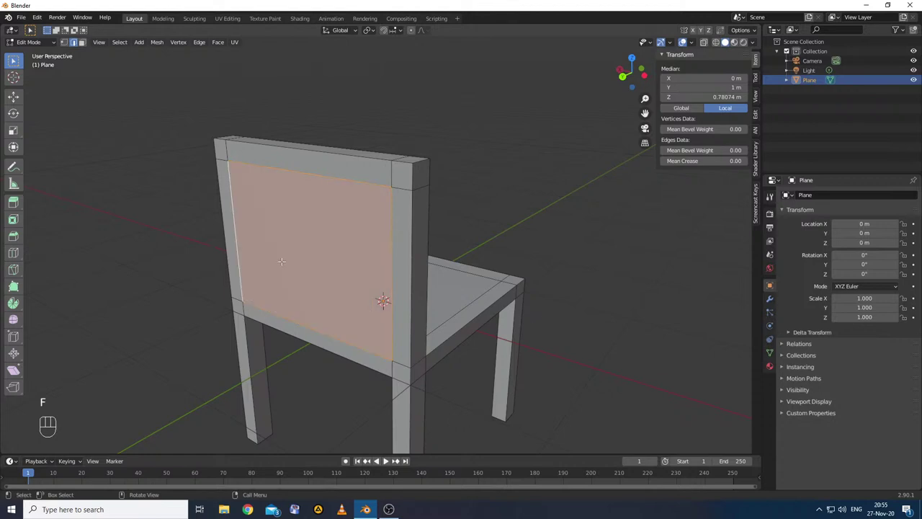
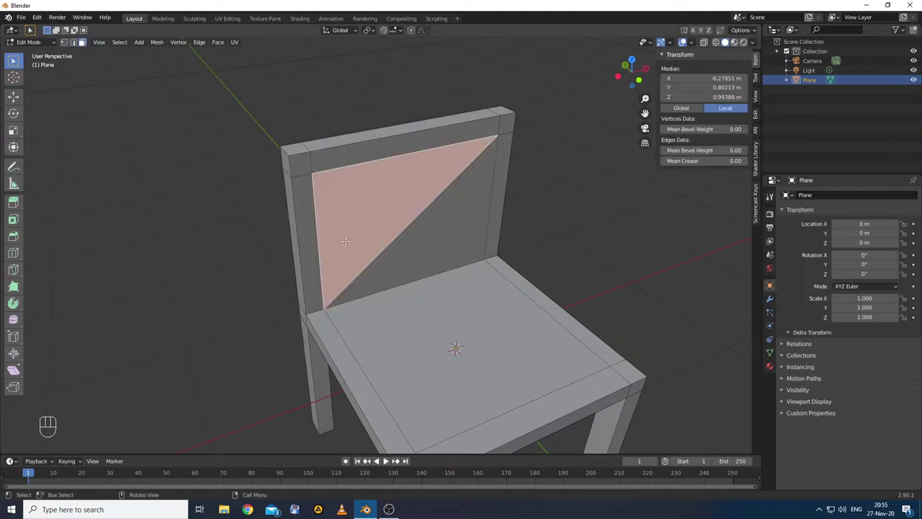
key("ctrl+r")
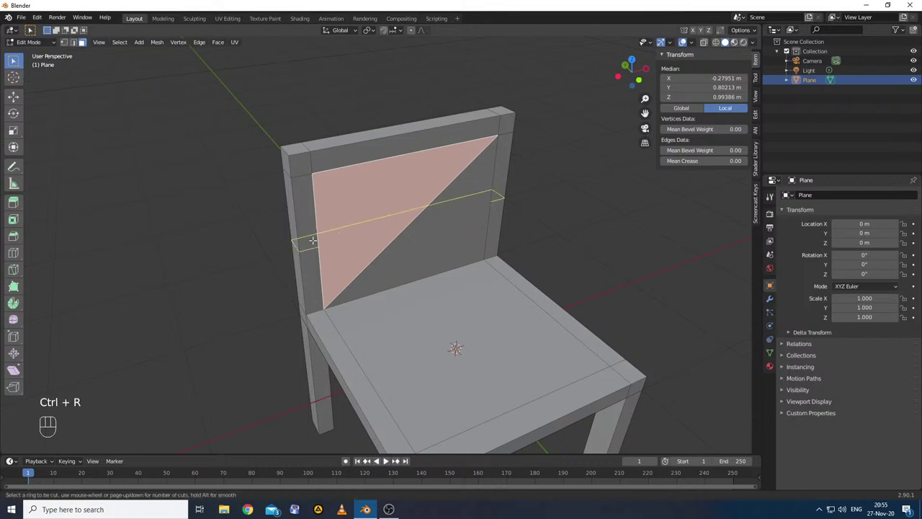
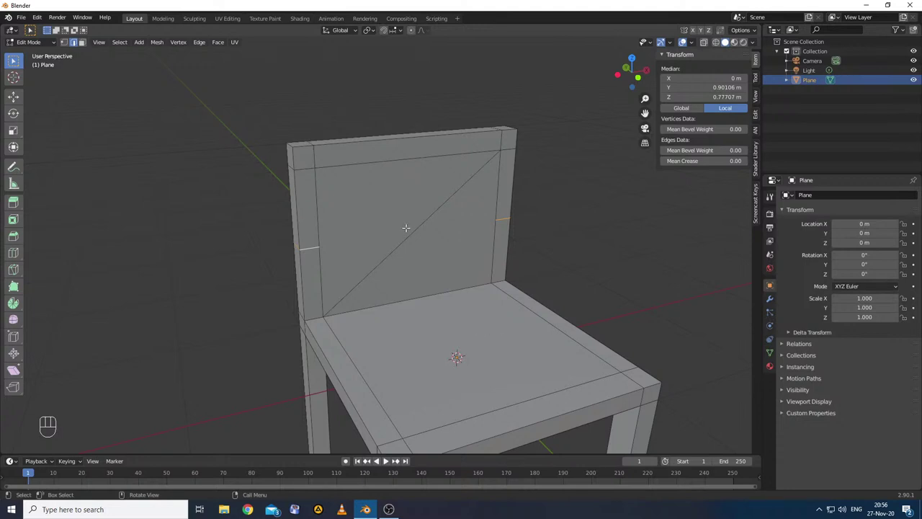
key("ctrl+z")
key("ctrl+z")
key("ctrl+z")
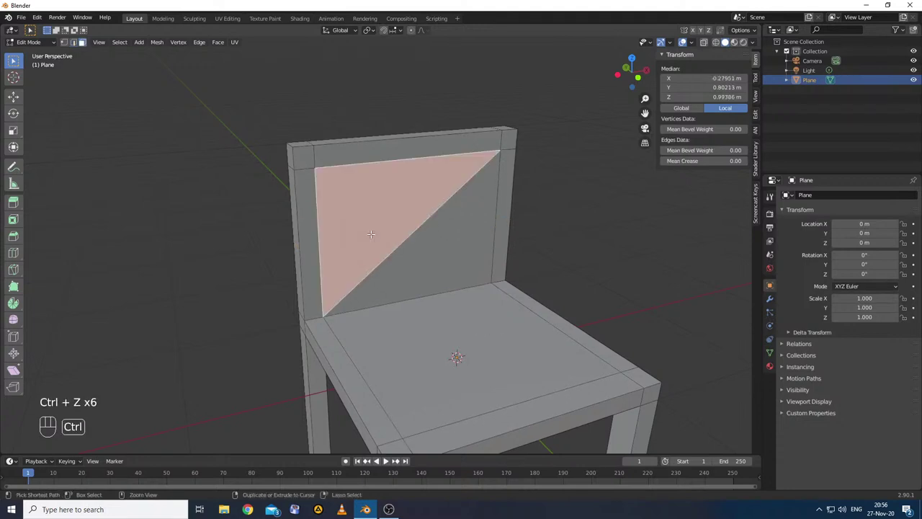
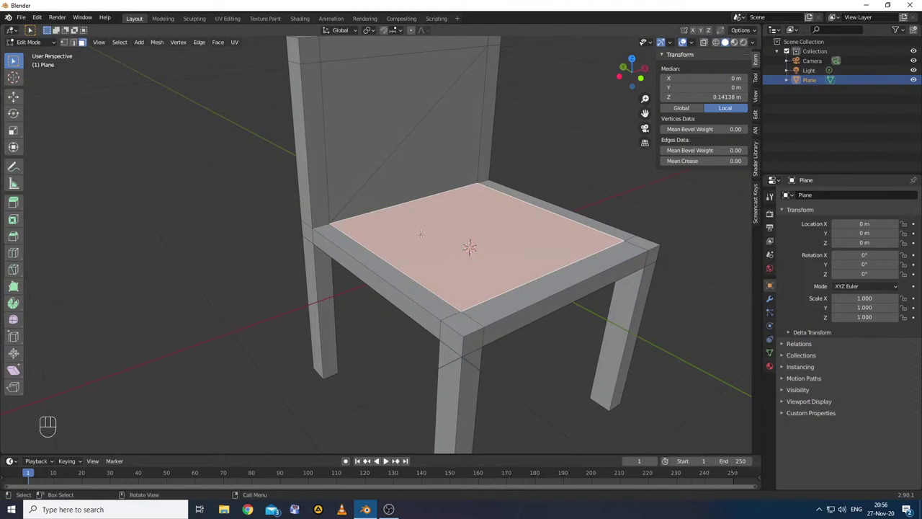
- Extrude the seat panel upward about 0.29 m into a cushion block
key("e")
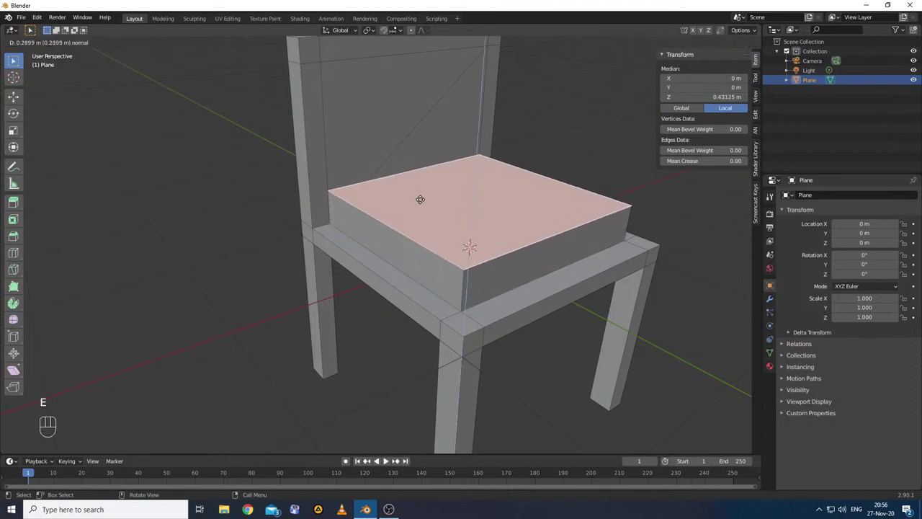
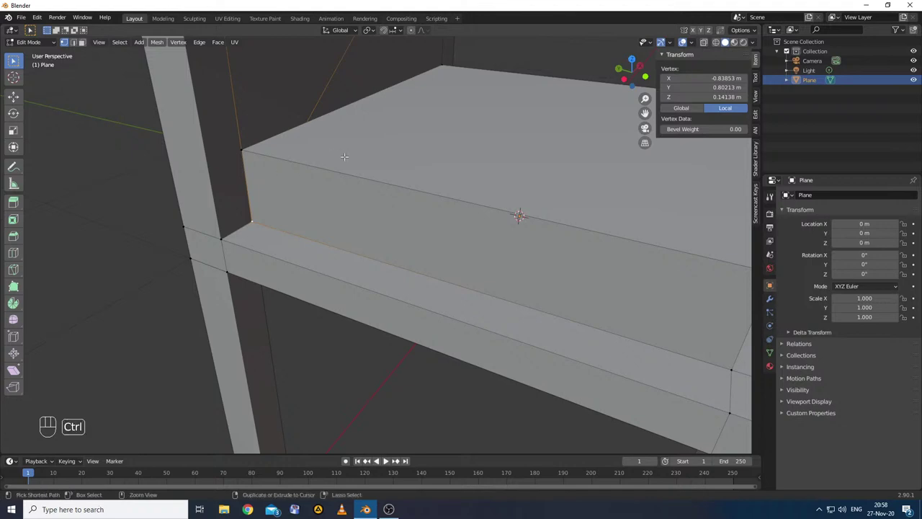
- Undo the cushion extrusion so the seat panel sits flat at Z 0.14 m
key("ctrl+z")
key("ctrl+z")
key("ctrl+z")
key("ctrl+z")
key("ctrl+z")
key("ctrl+z")
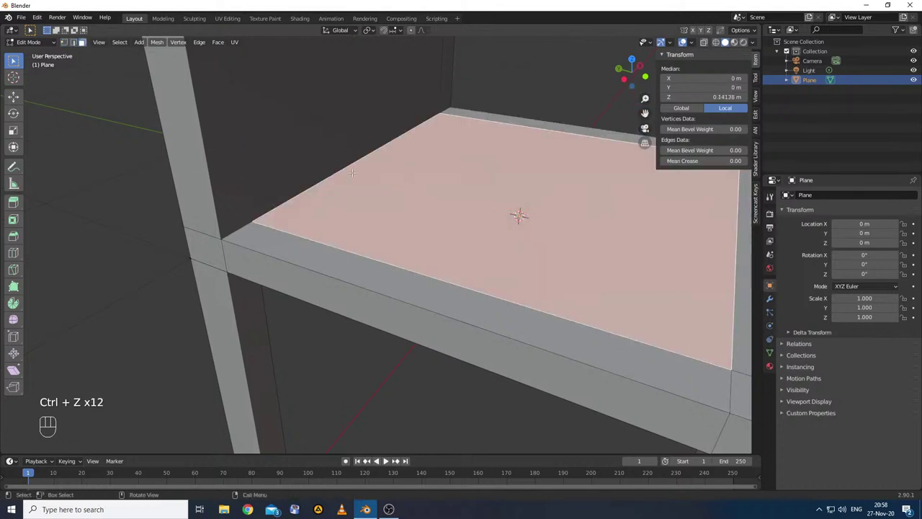
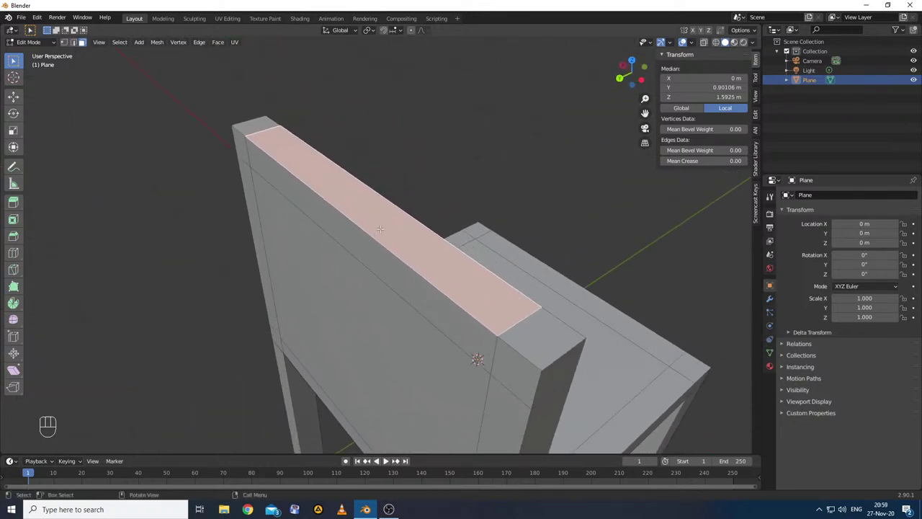
- Abandon an upward pull of the backrest top face and inset it to a narrow strip at Z about 1.59 m
key("e")
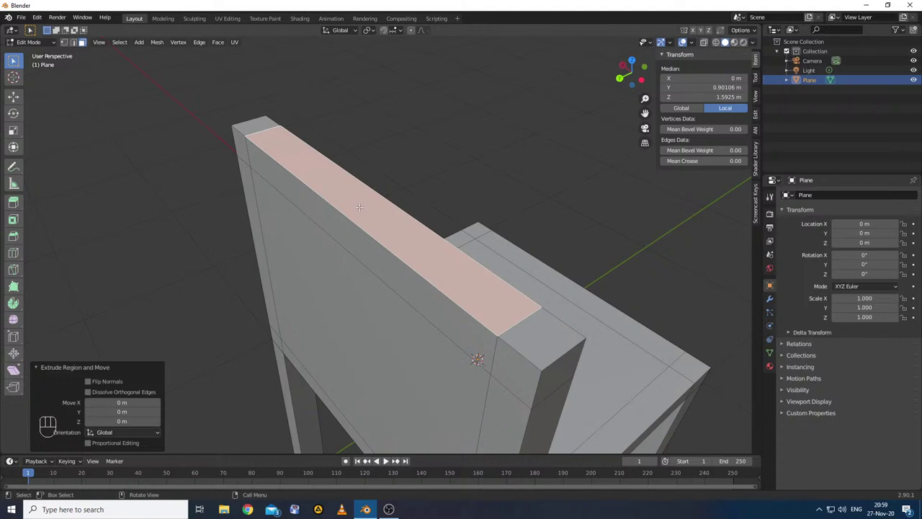
key("g")
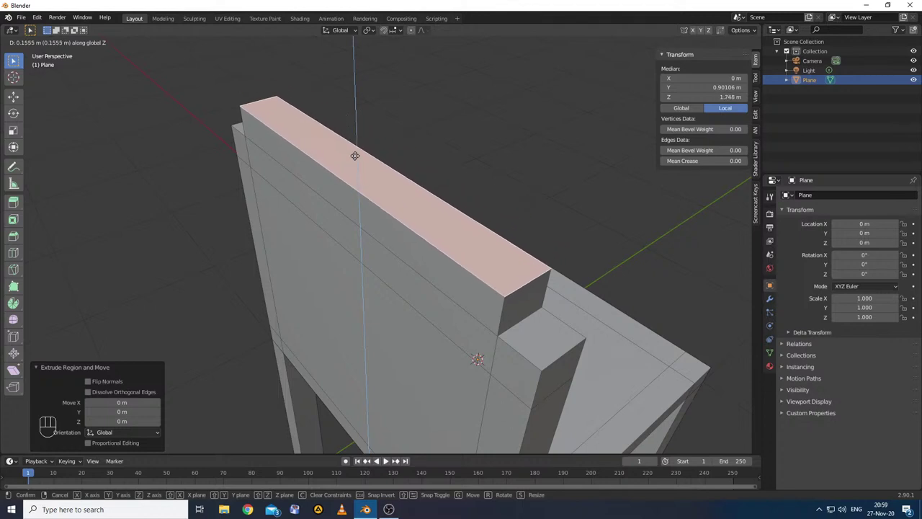
key("ctrl+z")
key("s")
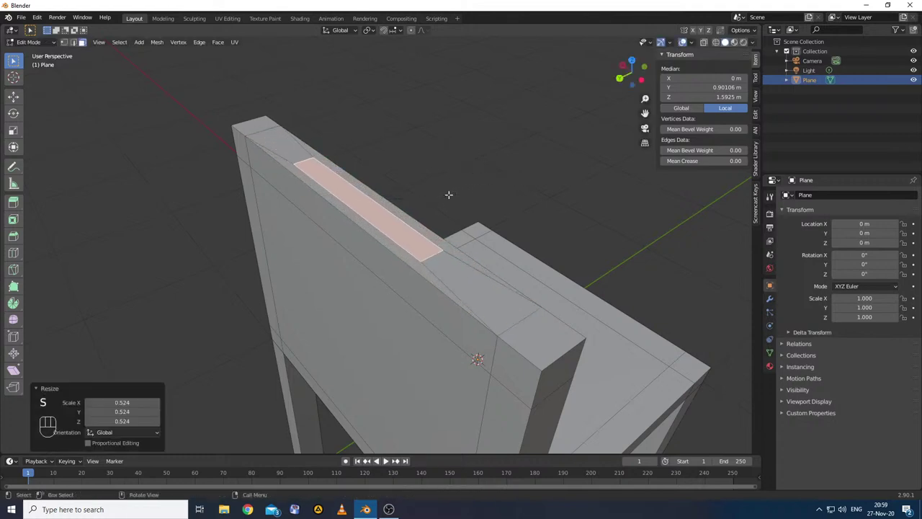
- Raise the inset strip into a peak, then extrude it about 0.05 m back down as a groove
key("e")
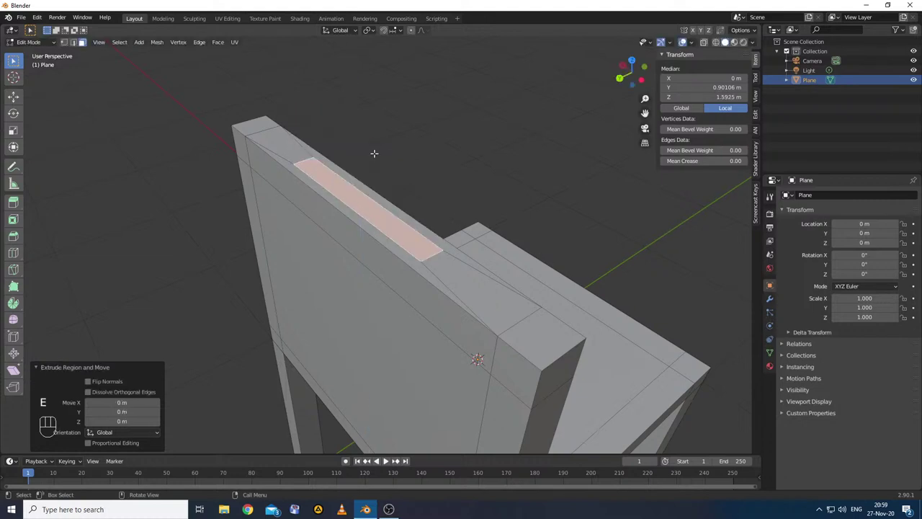
key("ctrl+z")
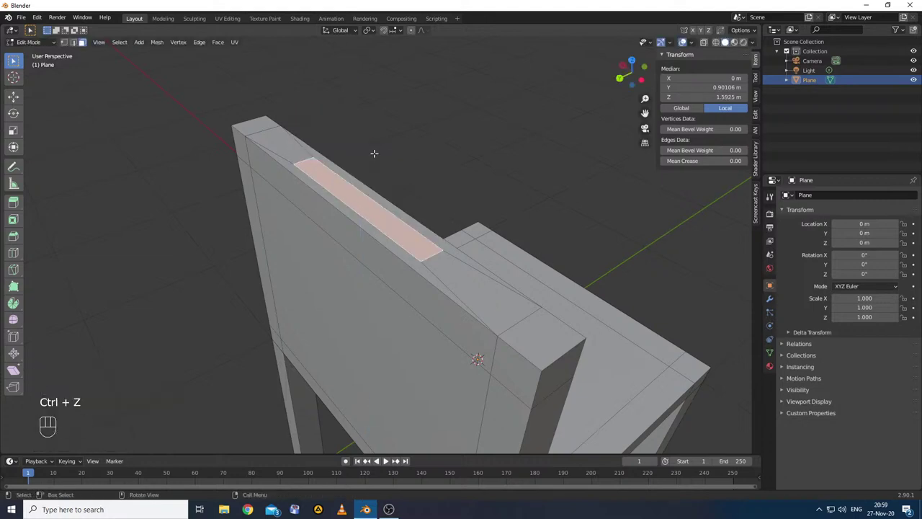
key("g")
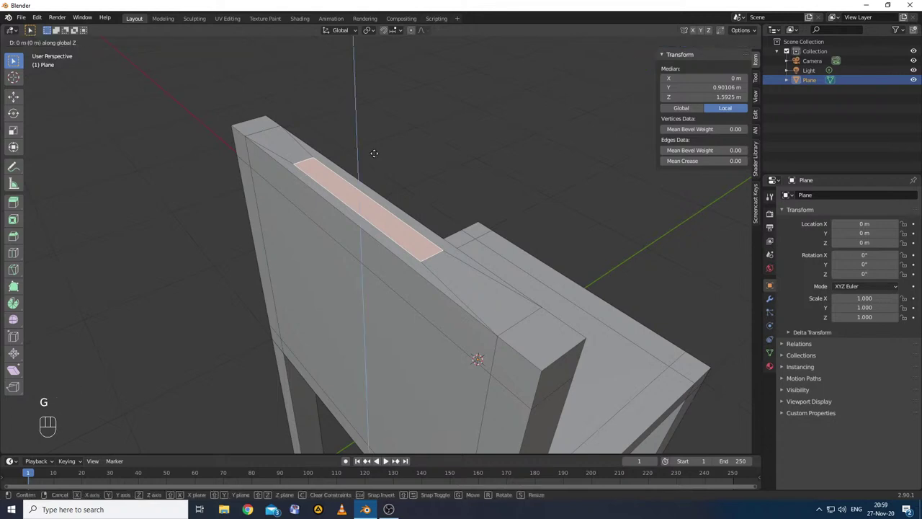
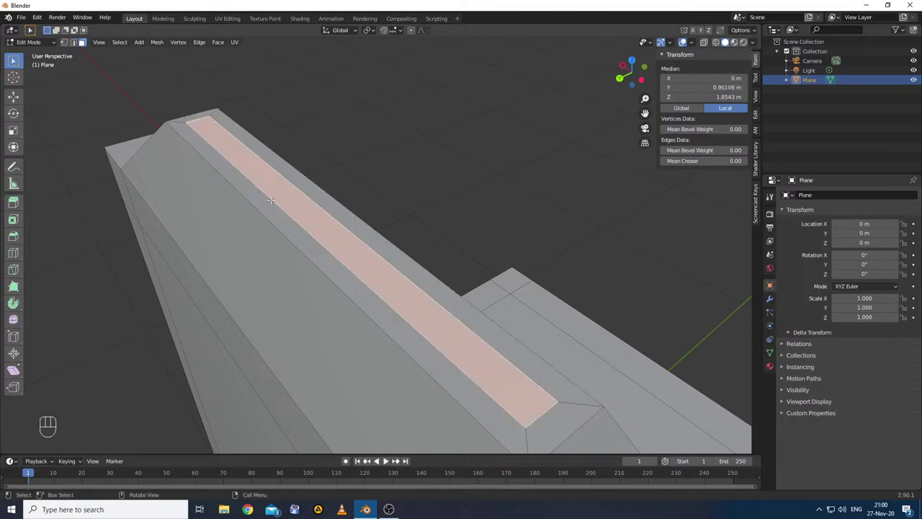
key("e")
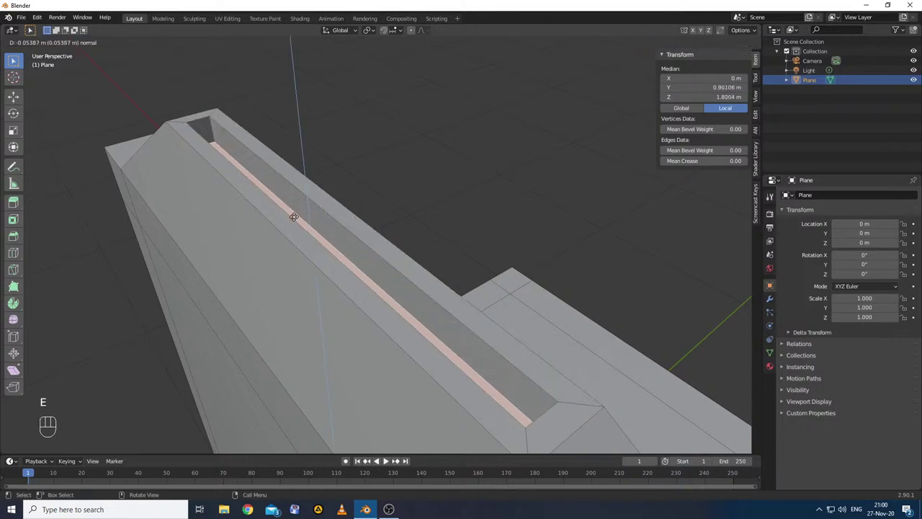
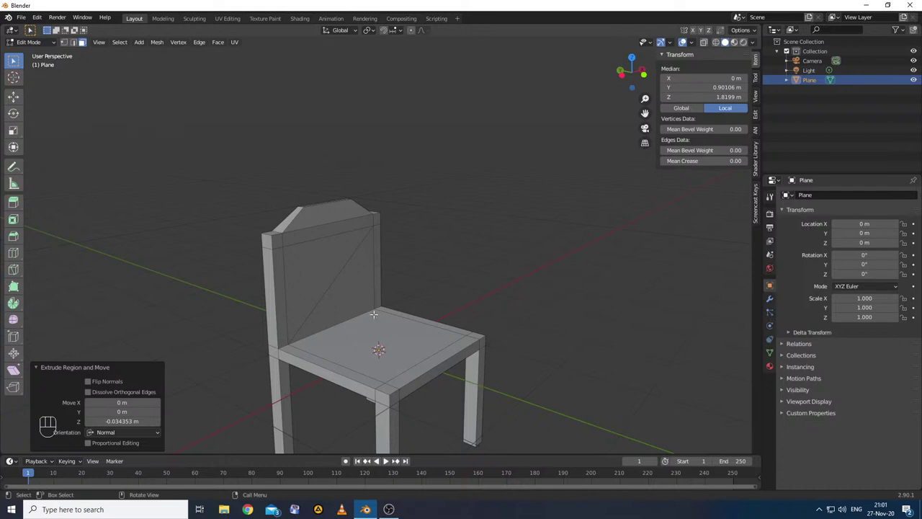
- Leave mesh editing on the chair and return to Object Mode
key("Tab")
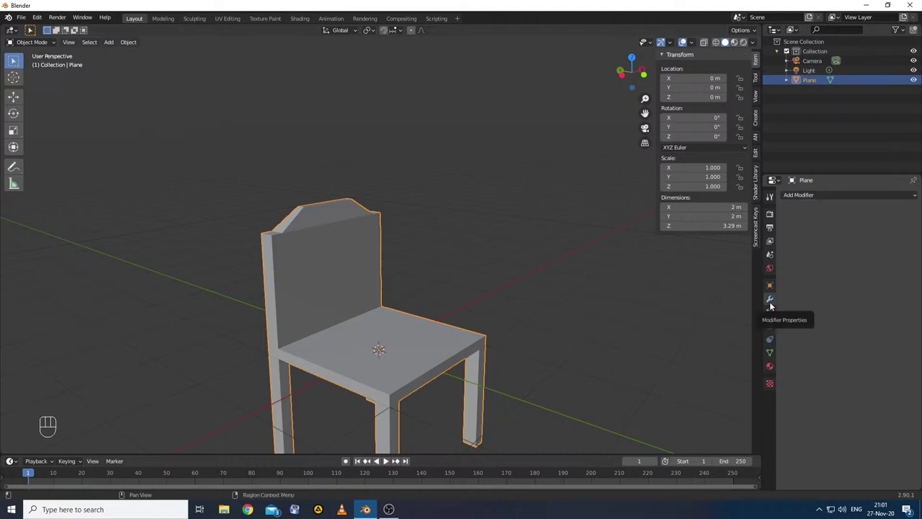
- Add a Subdivision Surface modifier to the chair and orbit to check the result
left_click_drag(824, 199, 745, 355)
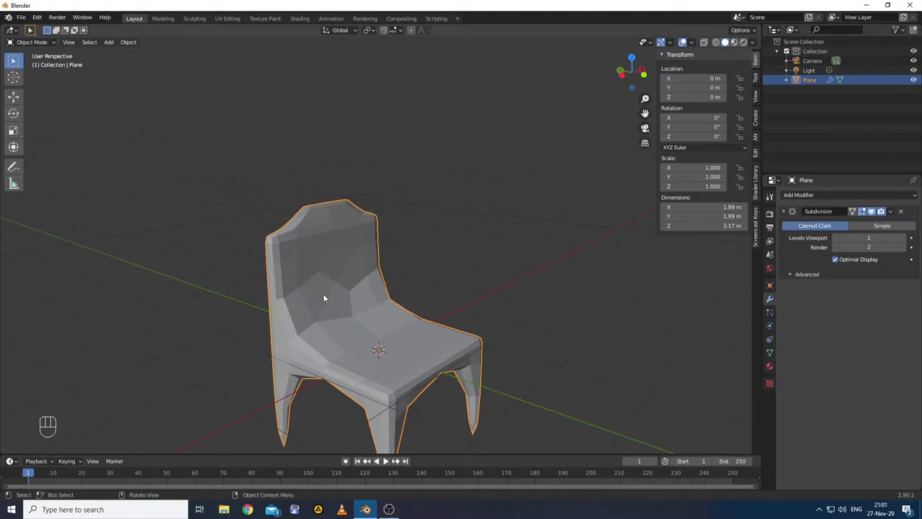
left_click_drag(310, 407, 312, 425)
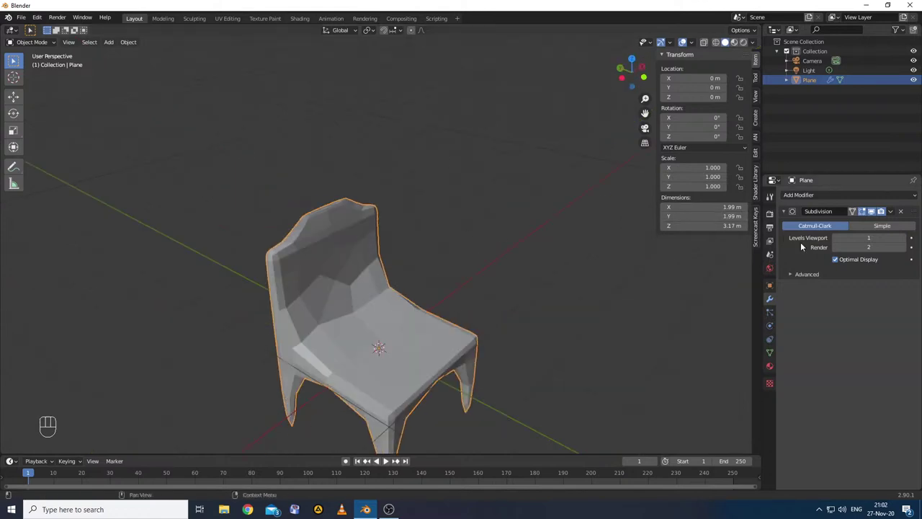
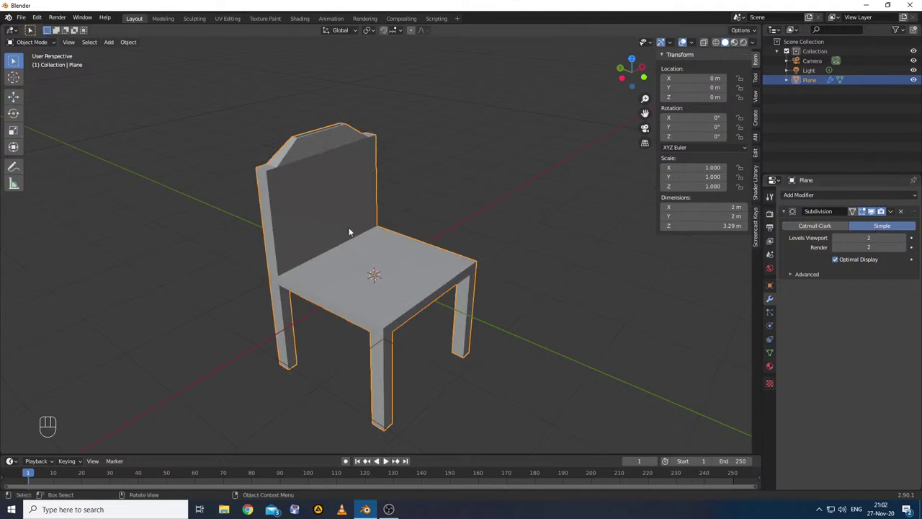
- Re-enter Edit Mode, show the subdivision while editing, and switch it to Catmull-Clark
key("Tab")
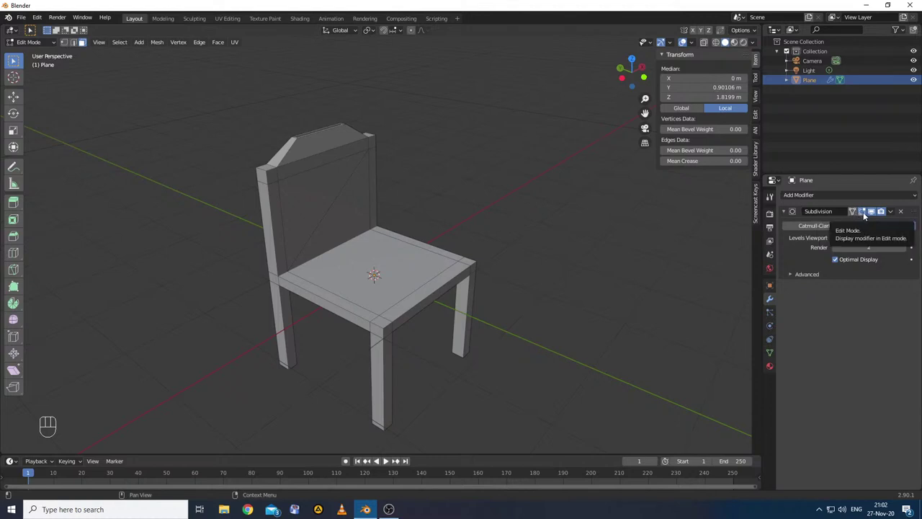
left_click(817, 234)
left_click(819, 233)
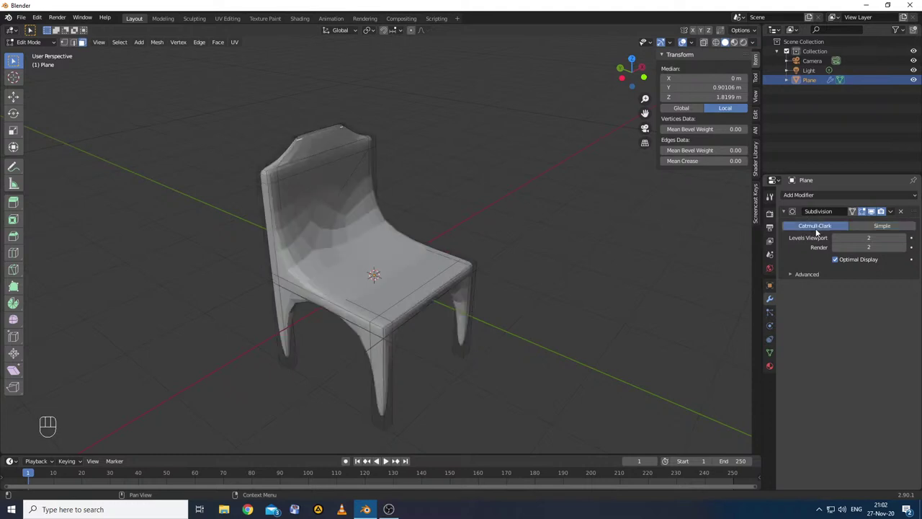
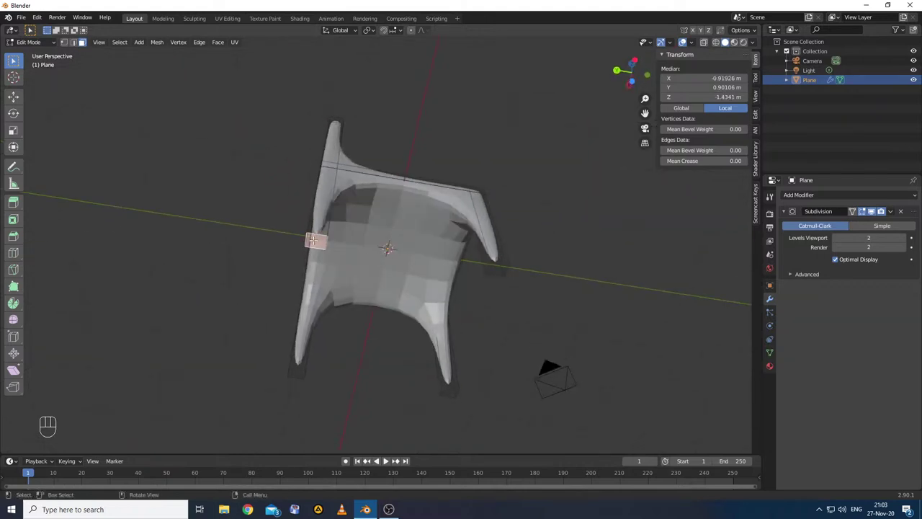
- Switch the Subdivision modifier back to Simple at level 2 and return to Object Mode
key("s")
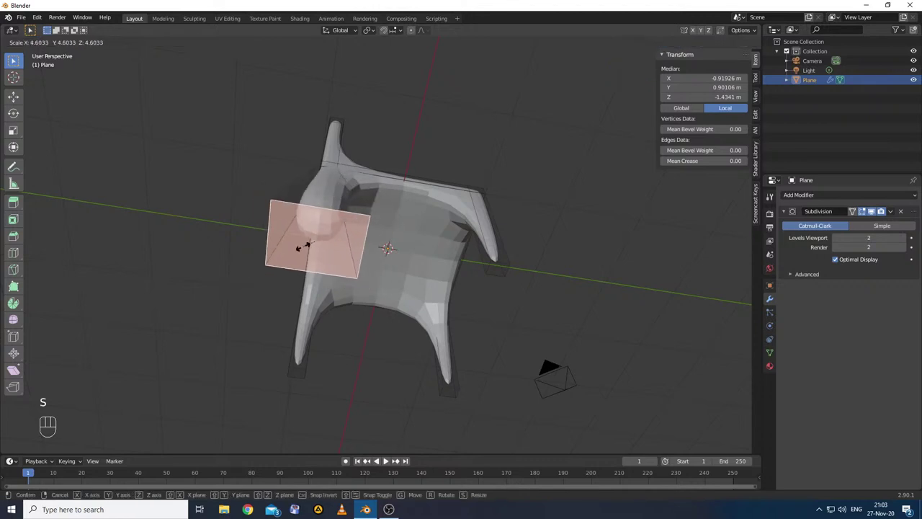
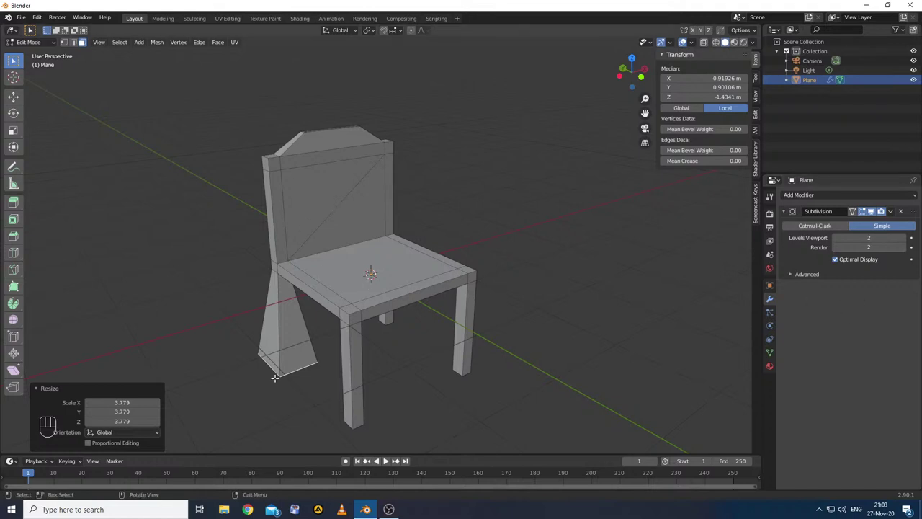
left_click(804, 229)
left_click(889, 229)
key("Tab")
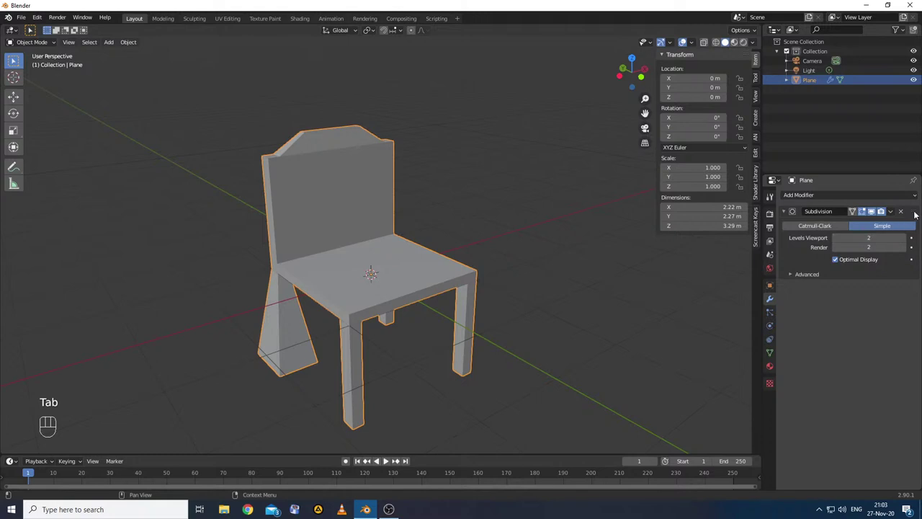
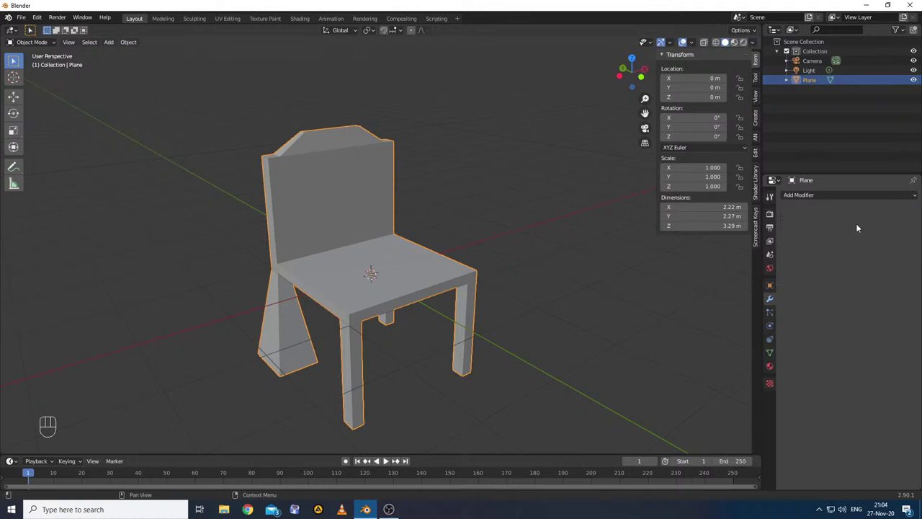
- Inspect the mesh in Edit Mode, undo back, and set the subdivision to Catmull-Clark
key("Tab")
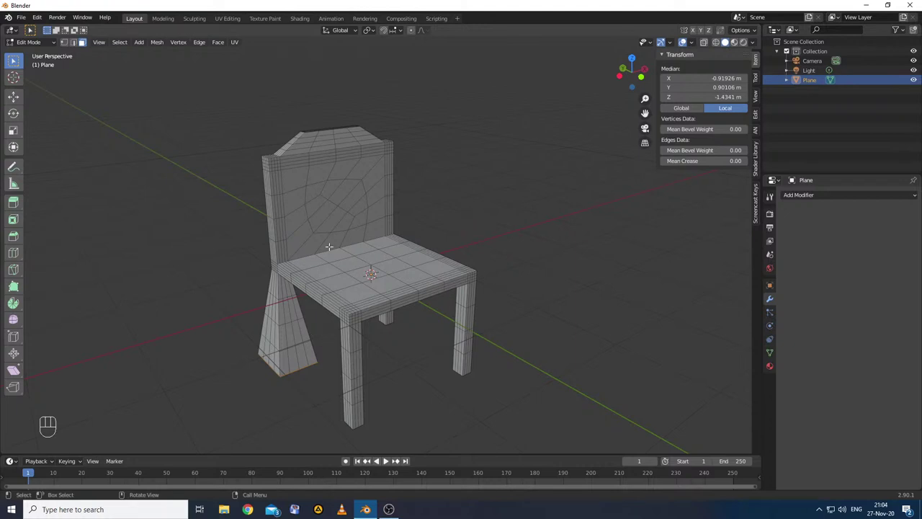
key("ctrl+z")
key("ctrl+z")
left_click(810, 227)
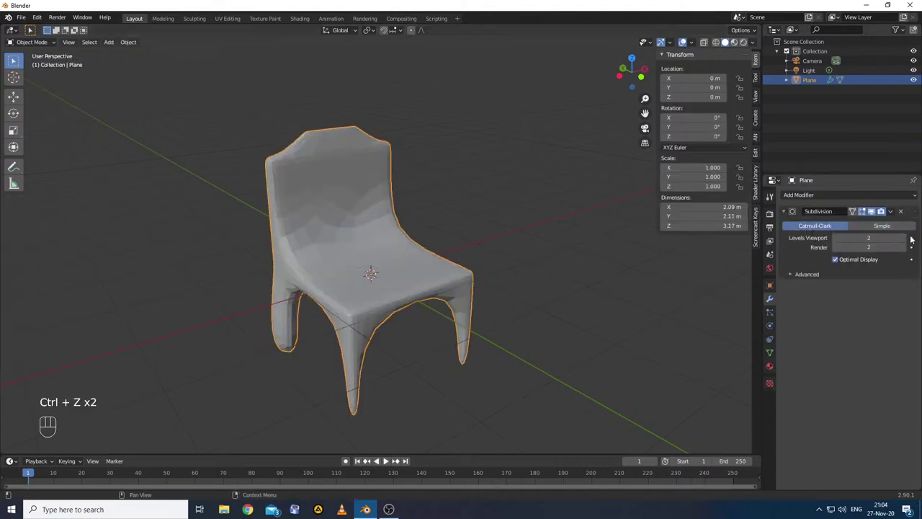
- Set the viewport subdivision level to 1 and the render level to 6
left_click(905, 243)
left_click(905, 243)
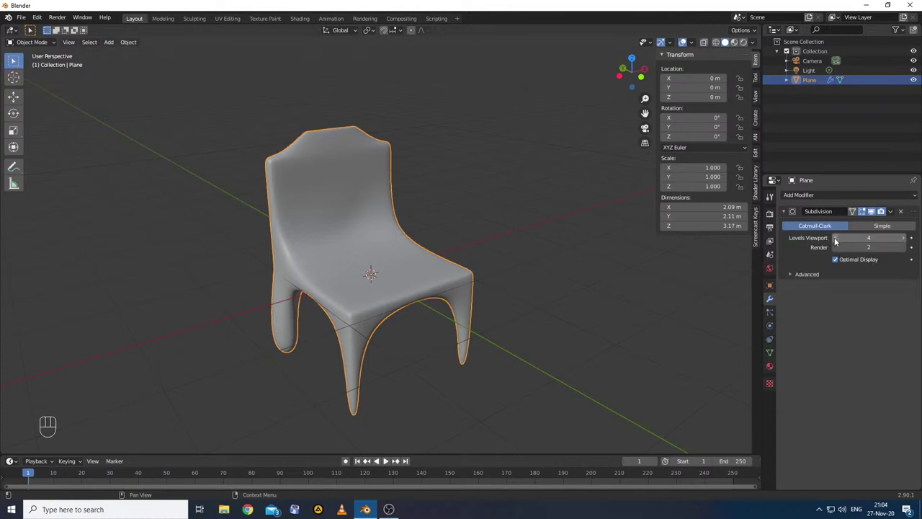
left_click(837, 242)
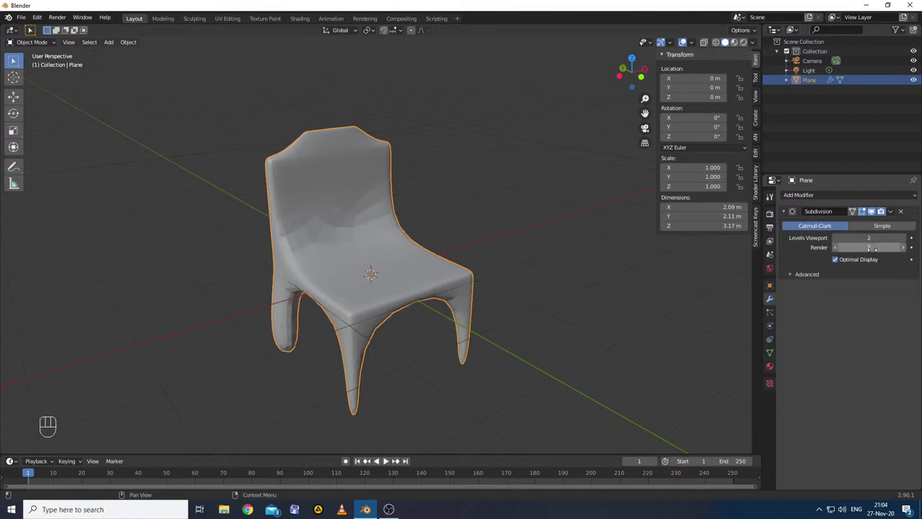
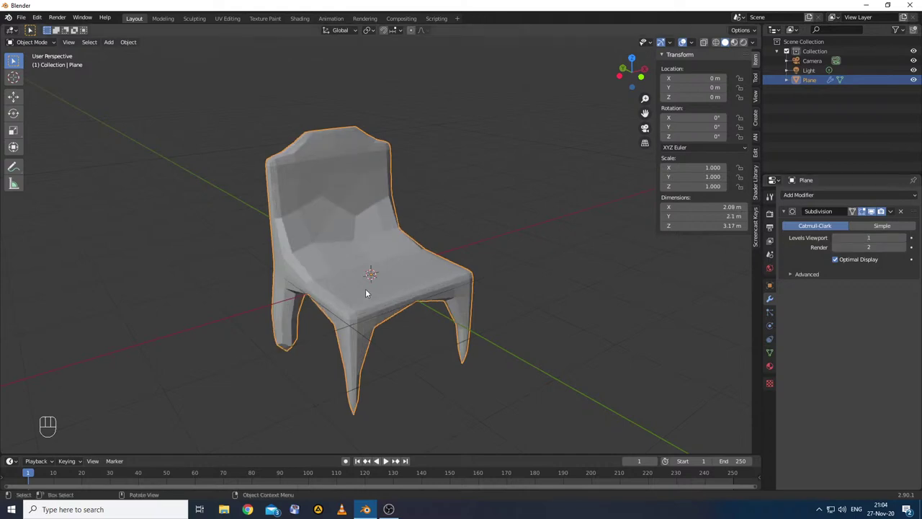
left_click_drag(467, 281, 479, 269)
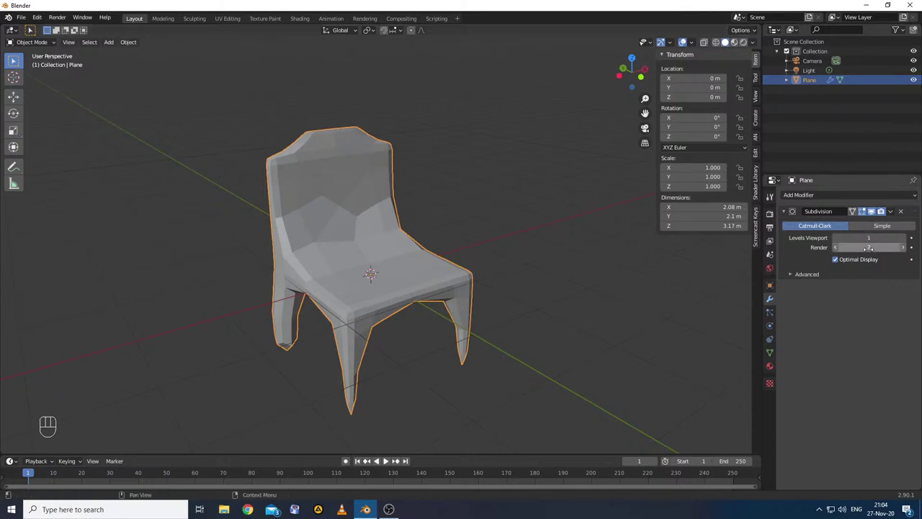
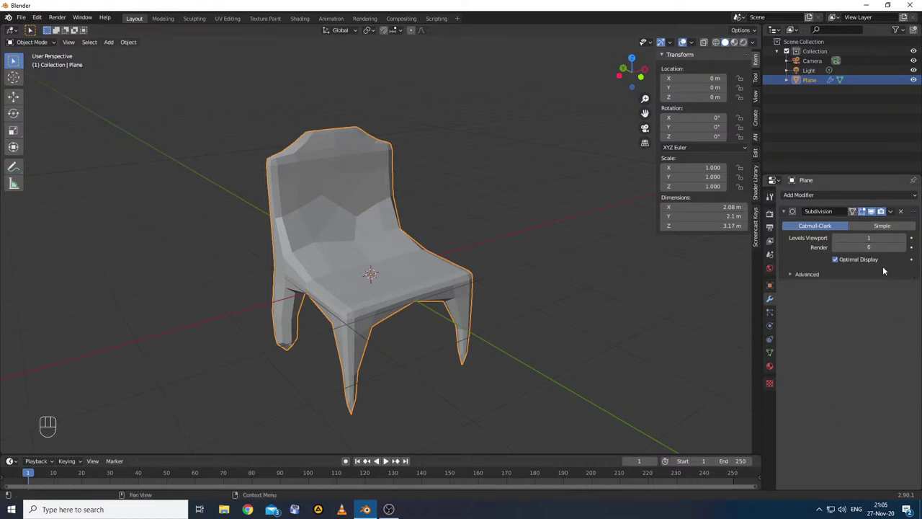
- Look through the camera, orbit back out, and delete the chair's Subdivision modifier
key("KP_0")
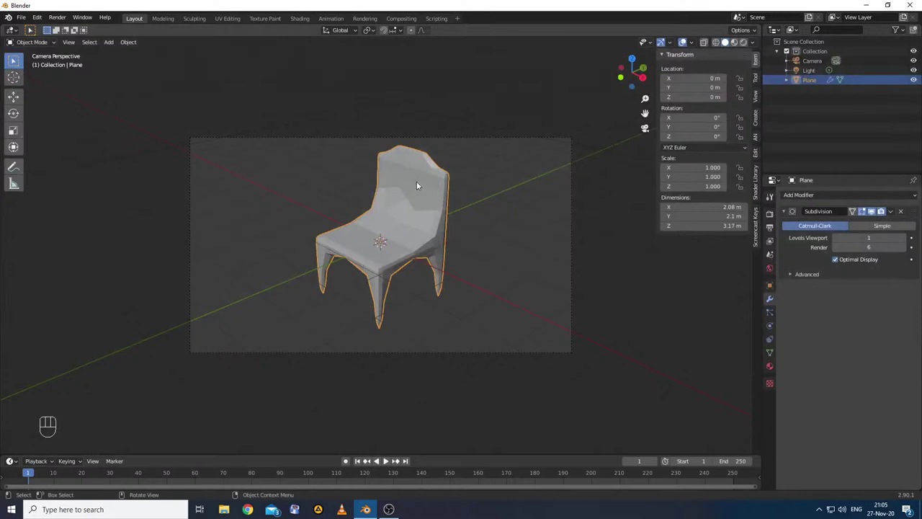
left_click_drag(270, 291, 373, 302)
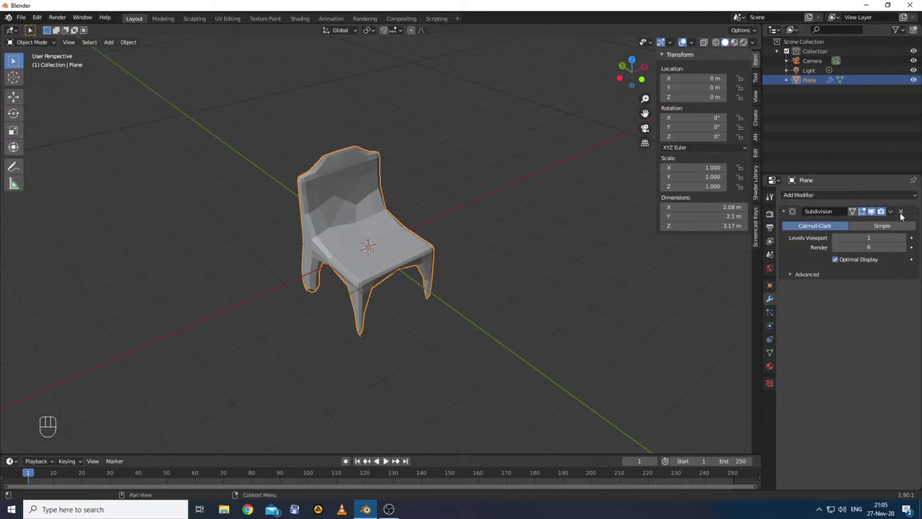
left_click(910, 212)
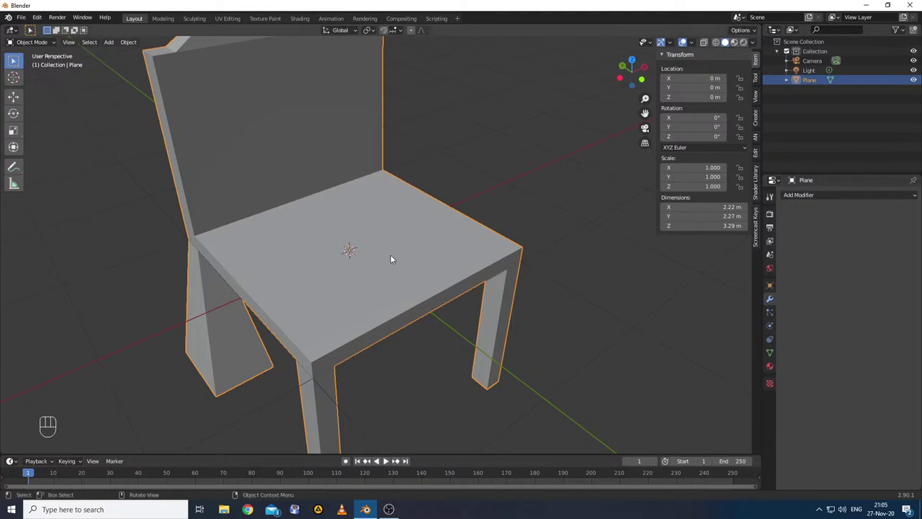
- Hide the chair, add a cube, and give it a Bevel modifier
key("h")
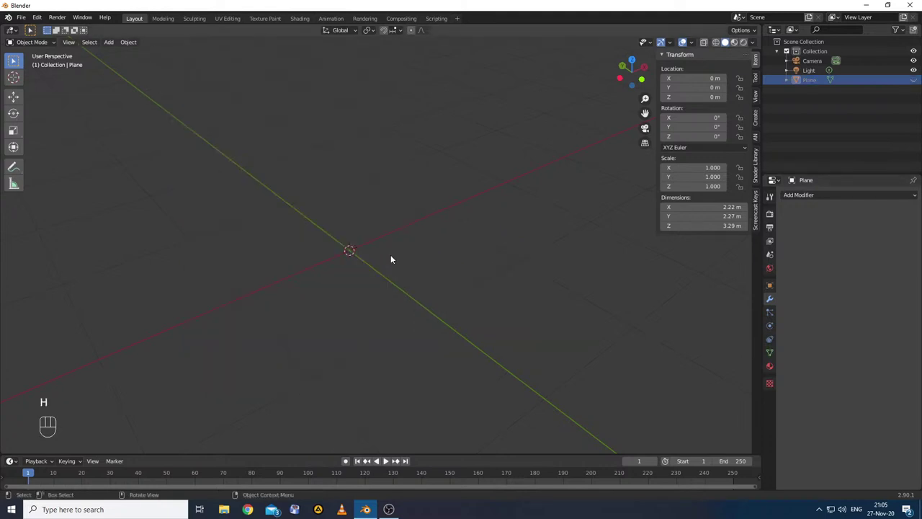
key("shift+a")
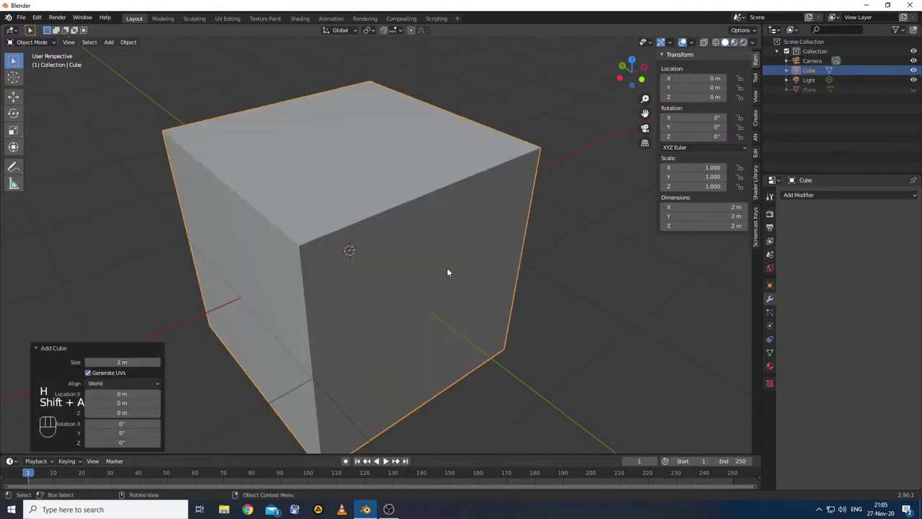
left_click_drag(824, 198, 735, 228)
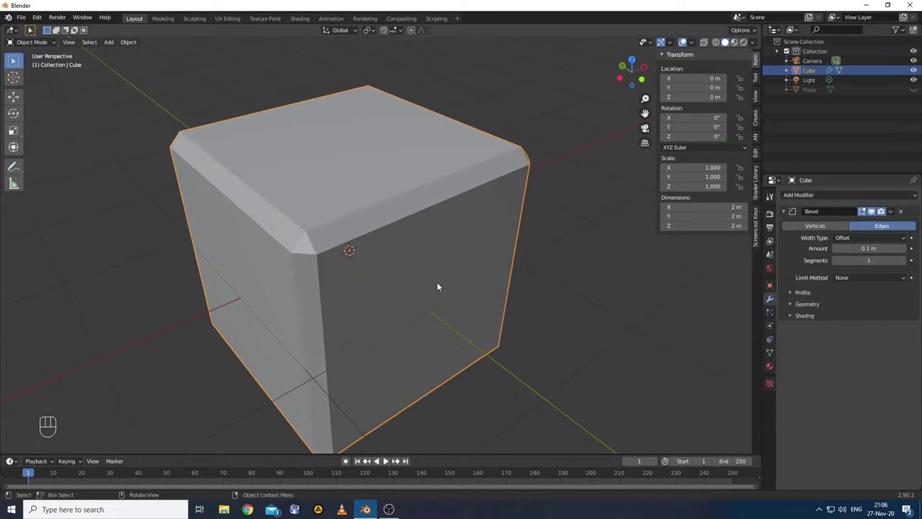
- Raise the bevel to 8 segments and orbit to see the rounded edges
left_click_drag(368, 308, 367, 308)
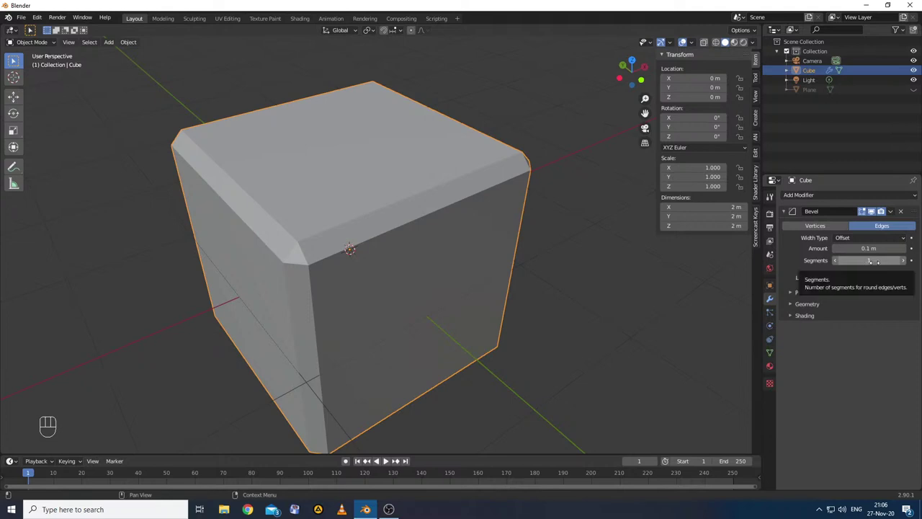
left_click(905, 267)
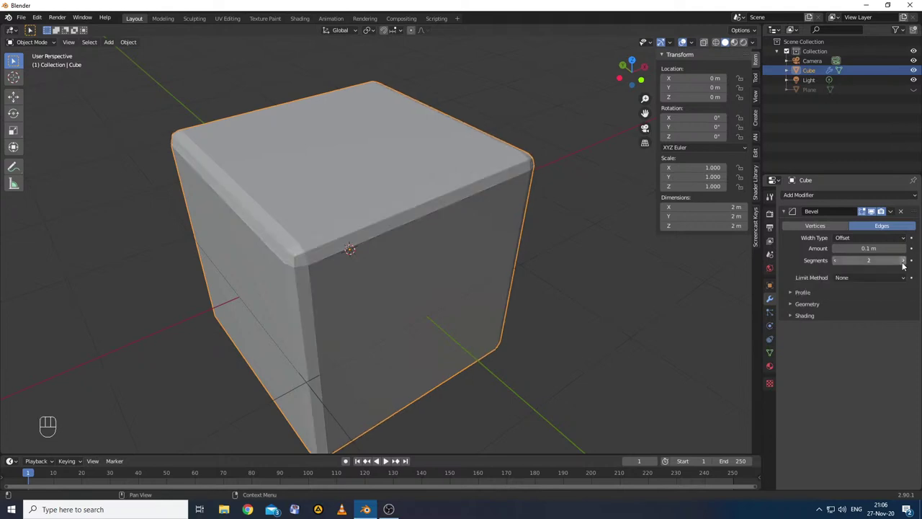
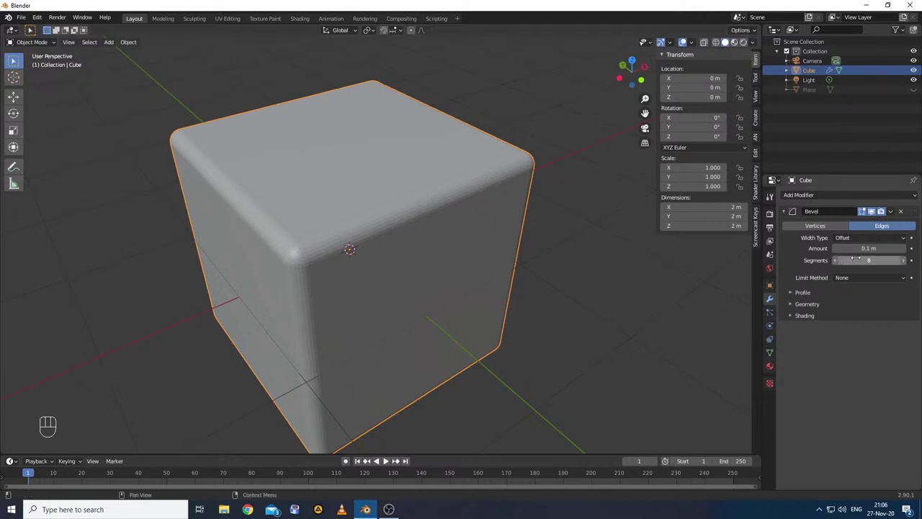
left_click_drag(399, 321, 425, 322)
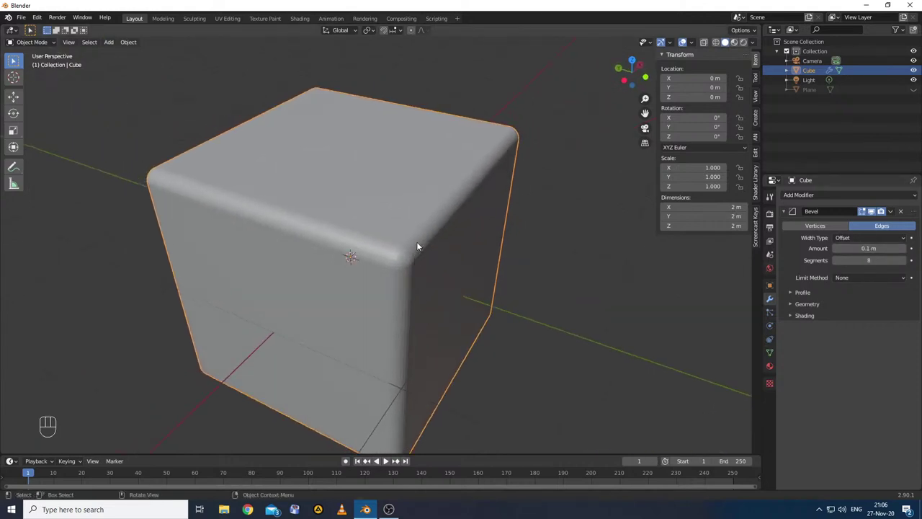
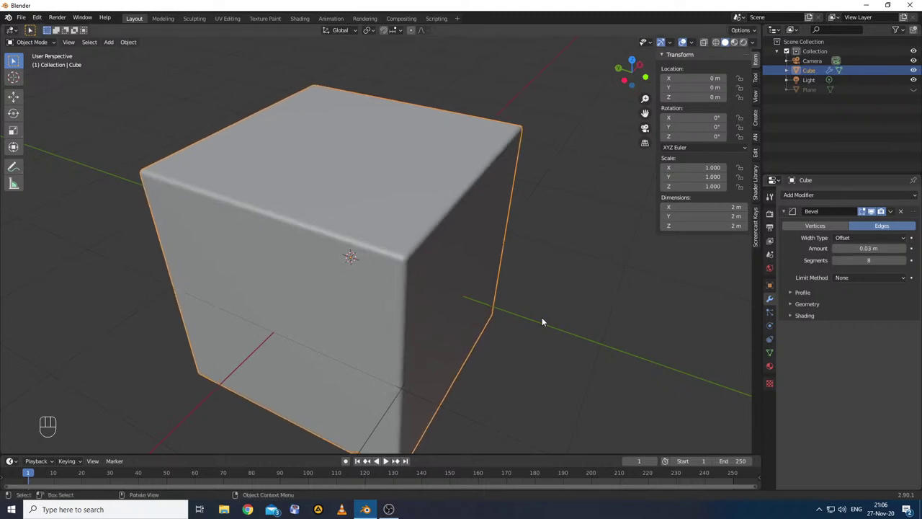
- Toggle the bevel's viewport display on and off to compare the effect
left_click_drag(555, 328, 533, 332)
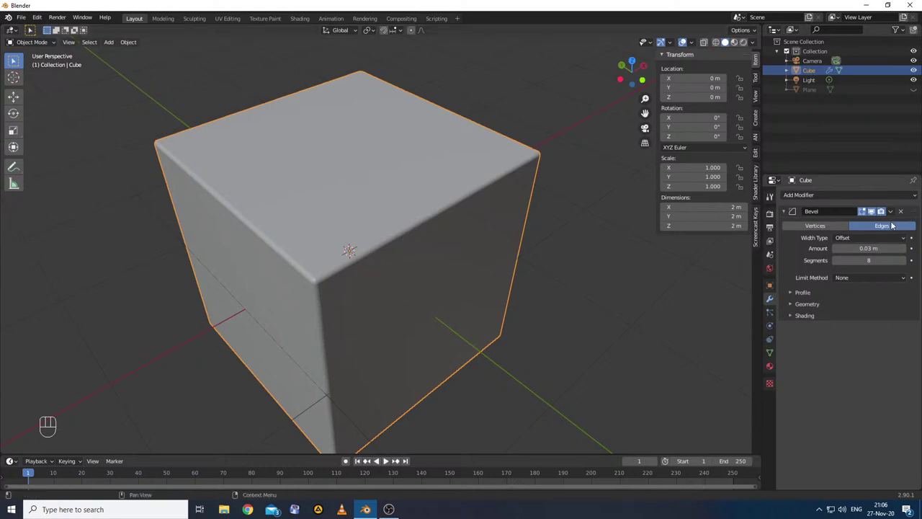
left_click(877, 214)
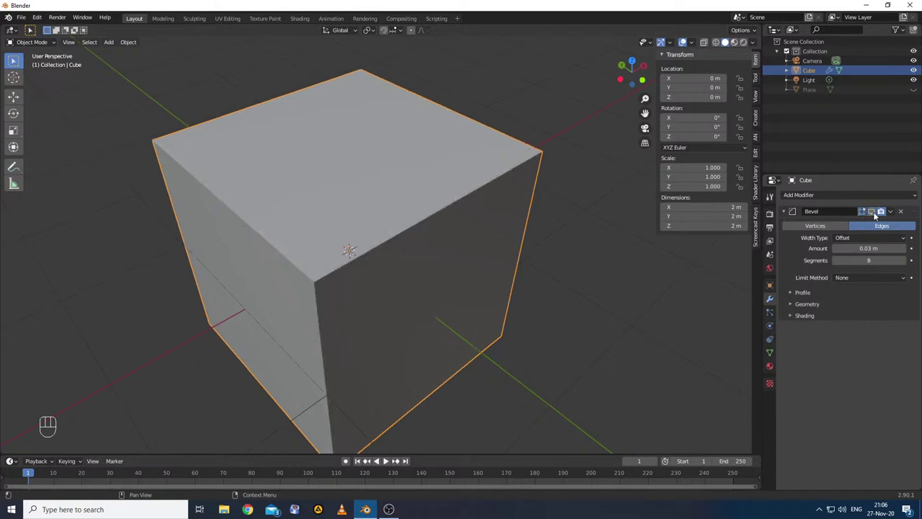
left_click(878, 214)
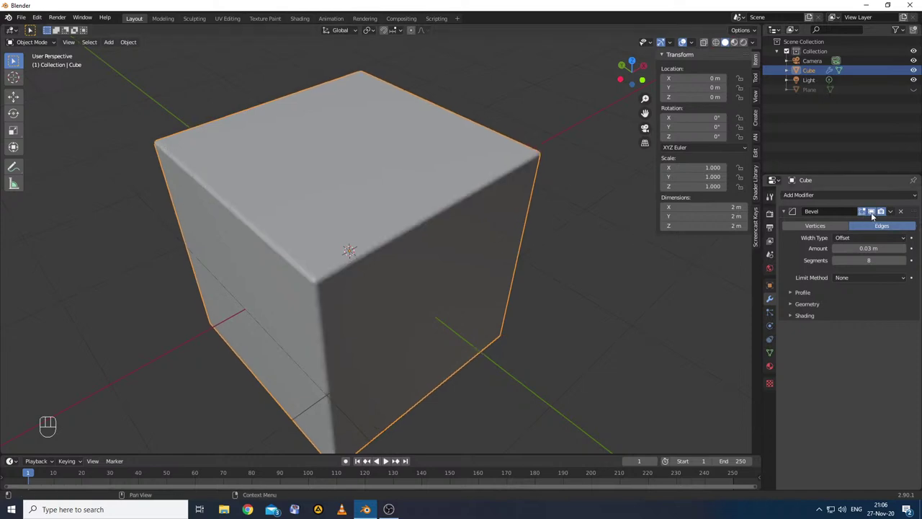
left_click(875, 214)
left_click(875, 215)
left_click(875, 214)
left_click(874, 214)
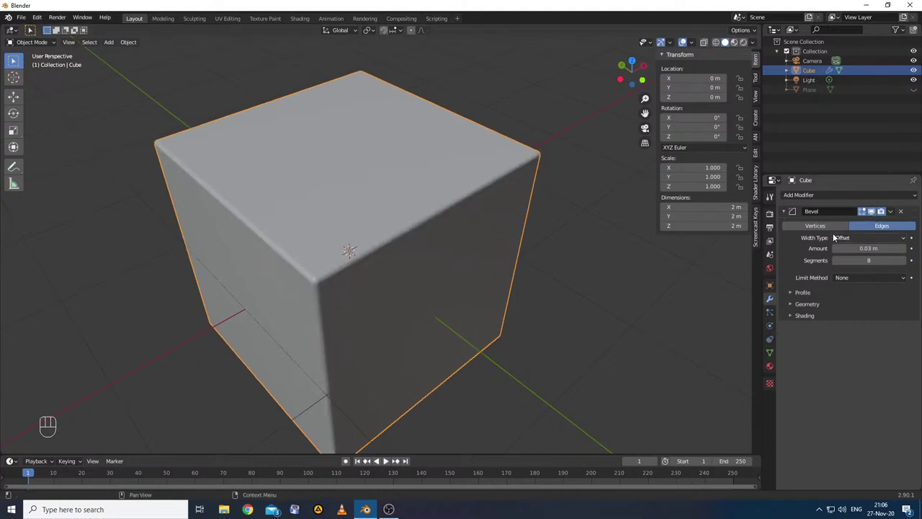
- Switch the bevel to act on vertices with a 0.1 m amount
left_click(832, 228)
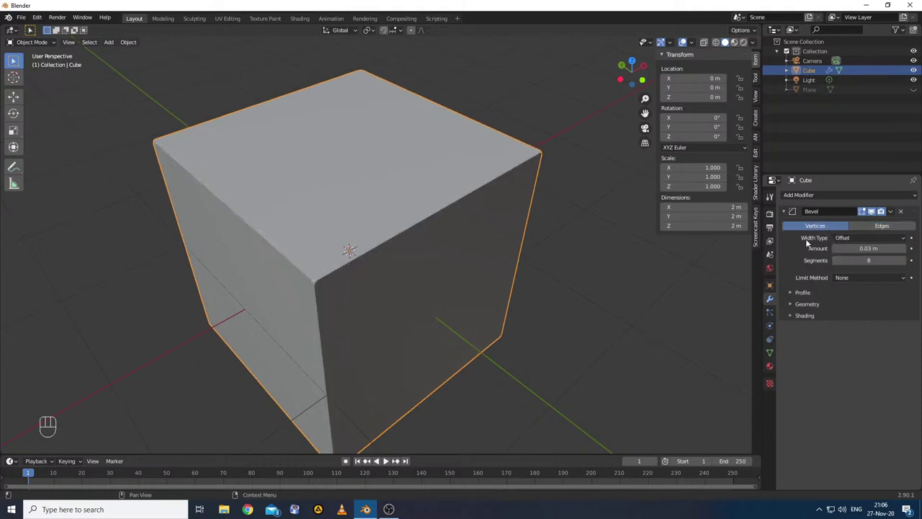
left_click(879, 227)
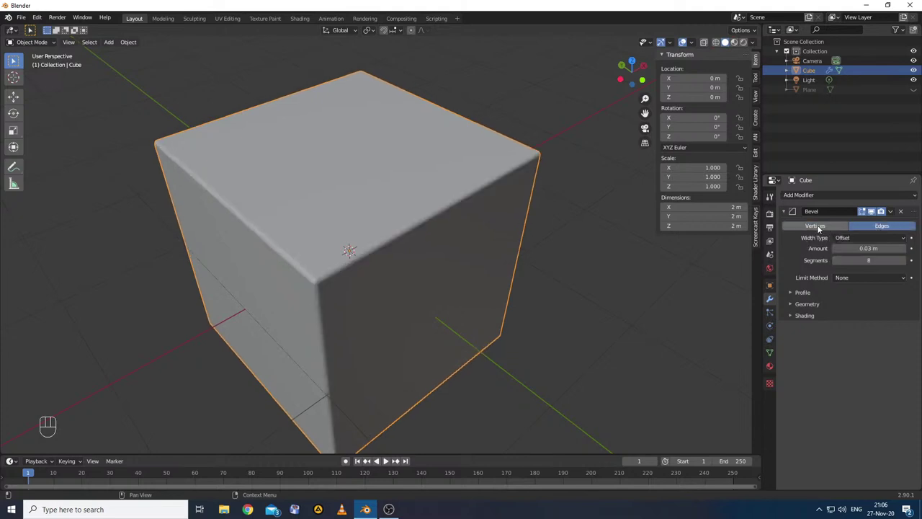
left_click(821, 227)
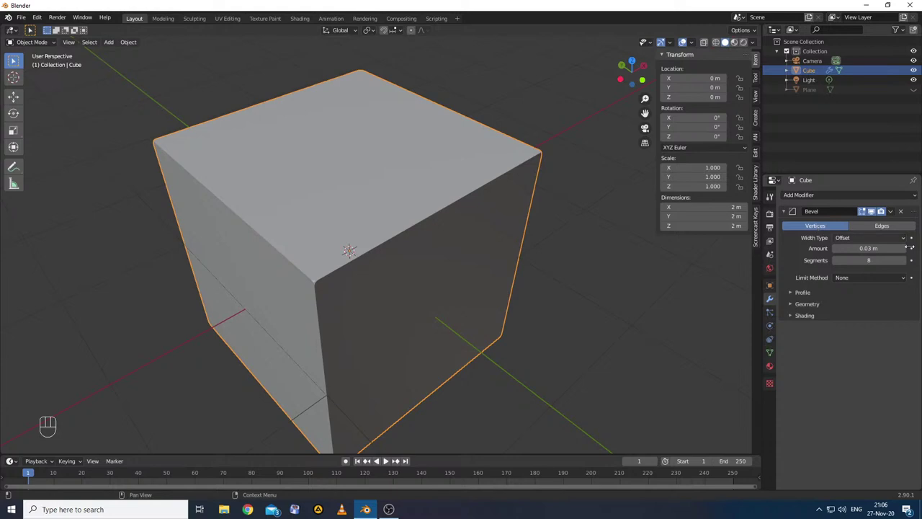
double_click(909, 252)
left_click(909, 252)
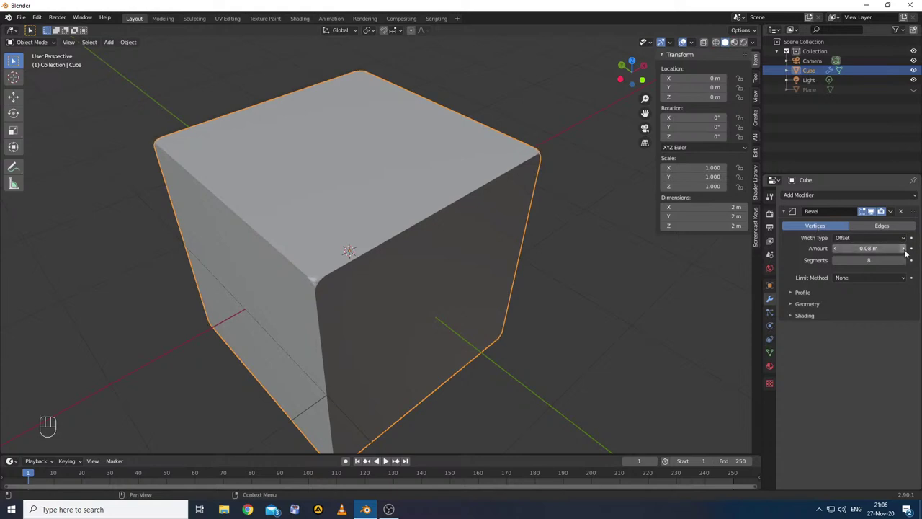
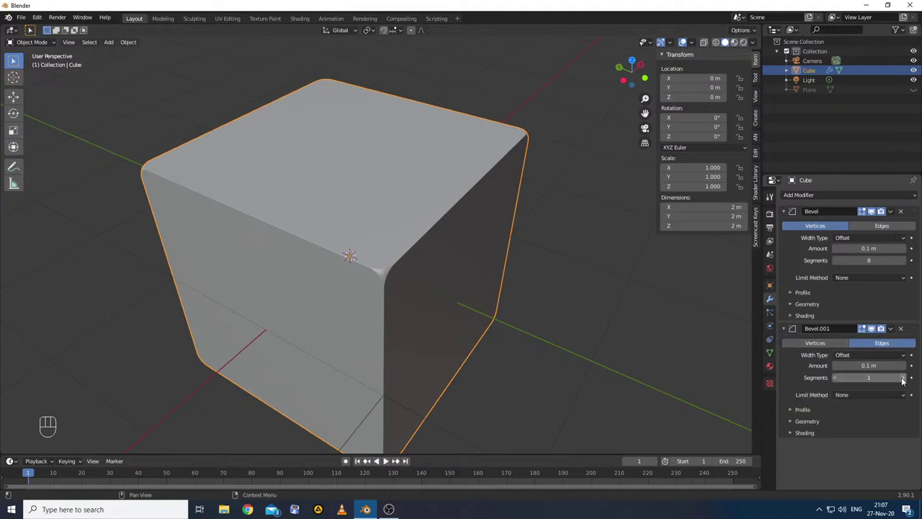
- Give the second edge bevel 5 segments and move it above the vertex bevel
left_click(907, 380)
double_click(906, 379)
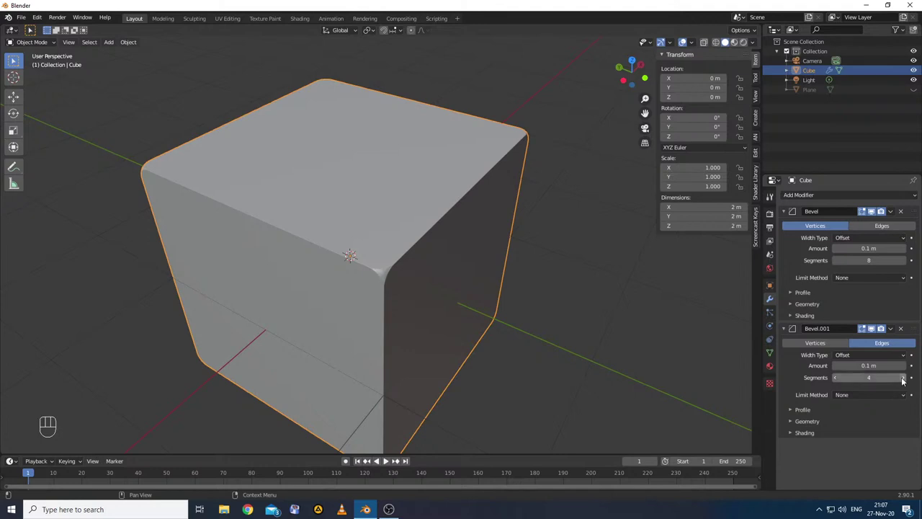
left_click(906, 380)
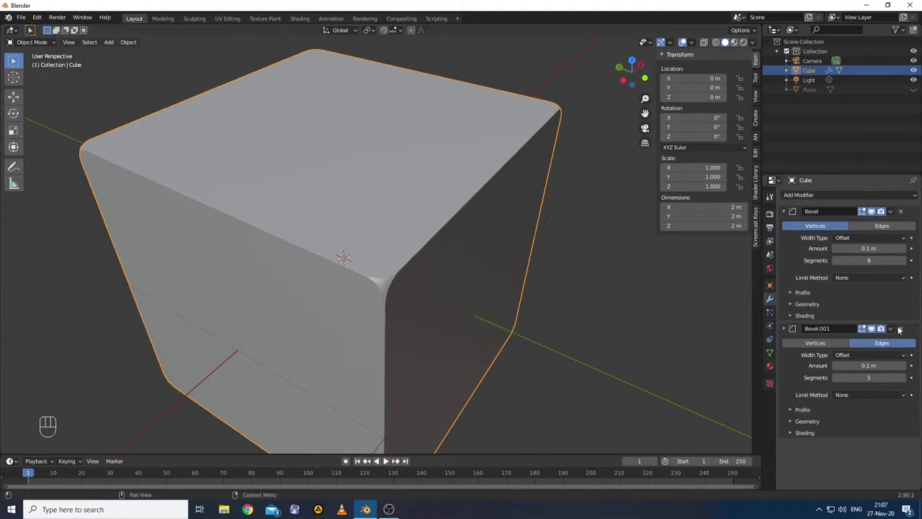
left_click_drag(918, 330, 916, 213)
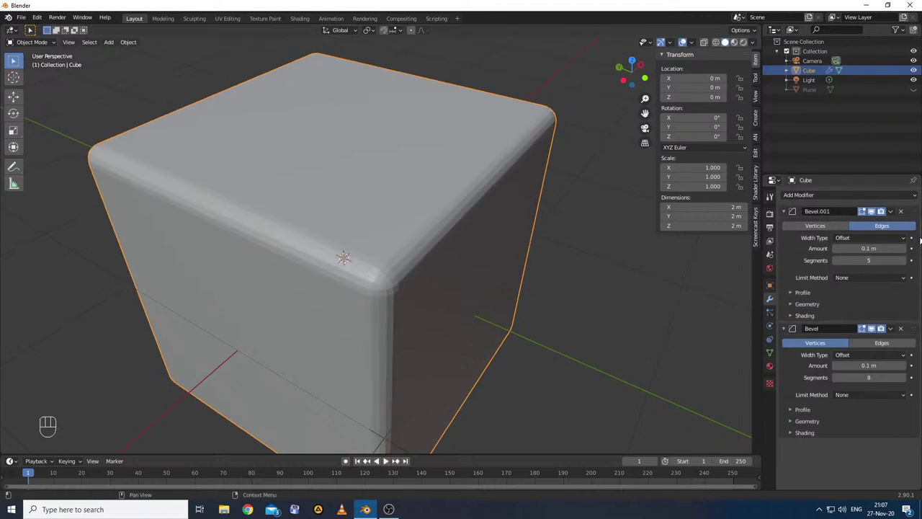
- Delete Bevel.001 and switch the remaining bevel to edges
left_click(907, 214)
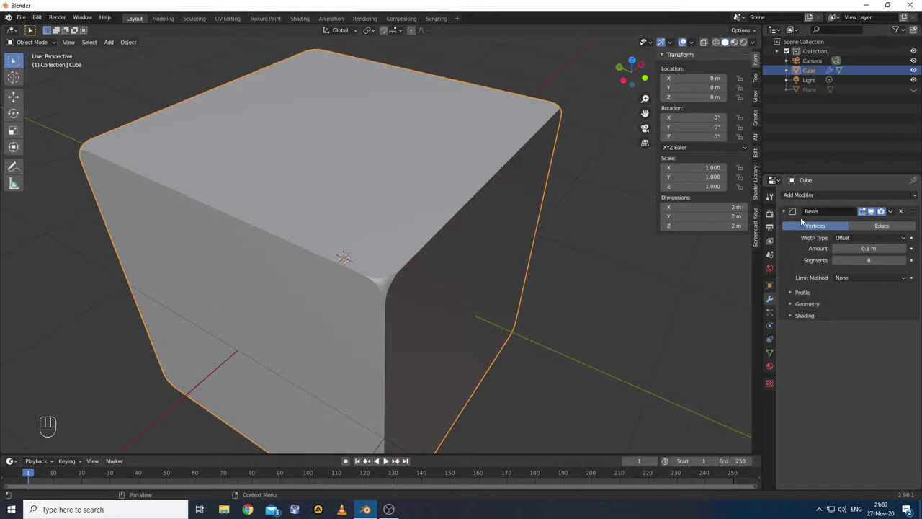
left_click(864, 228)
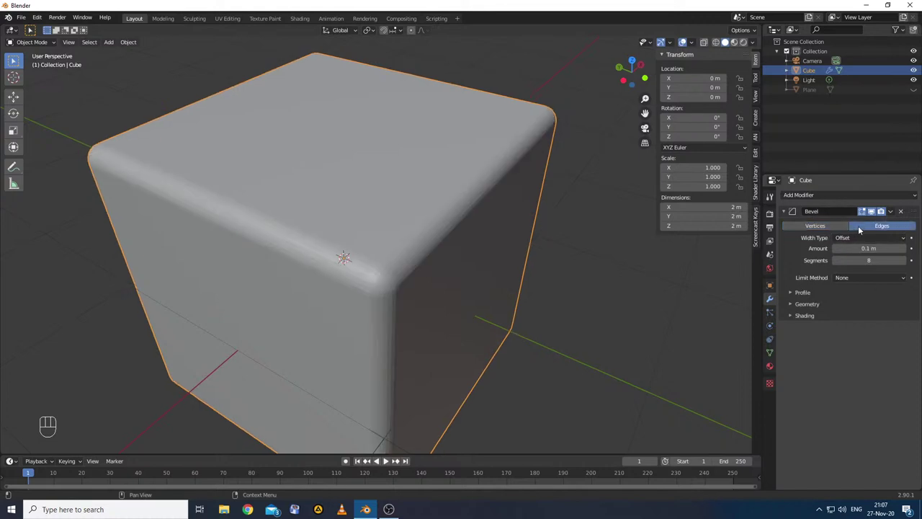
left_click(896, 278)
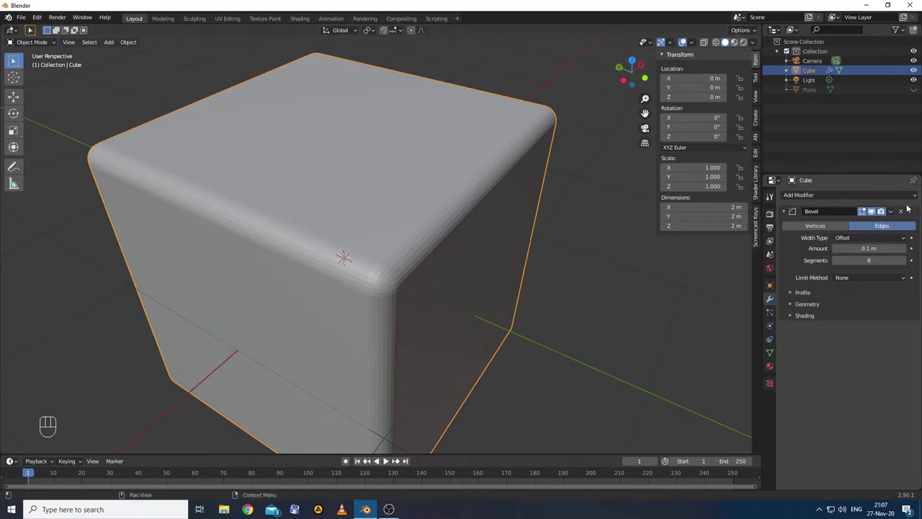
- Check the cube in Edit Mode, return, and remove the last Bevel modifier
key("Tab")
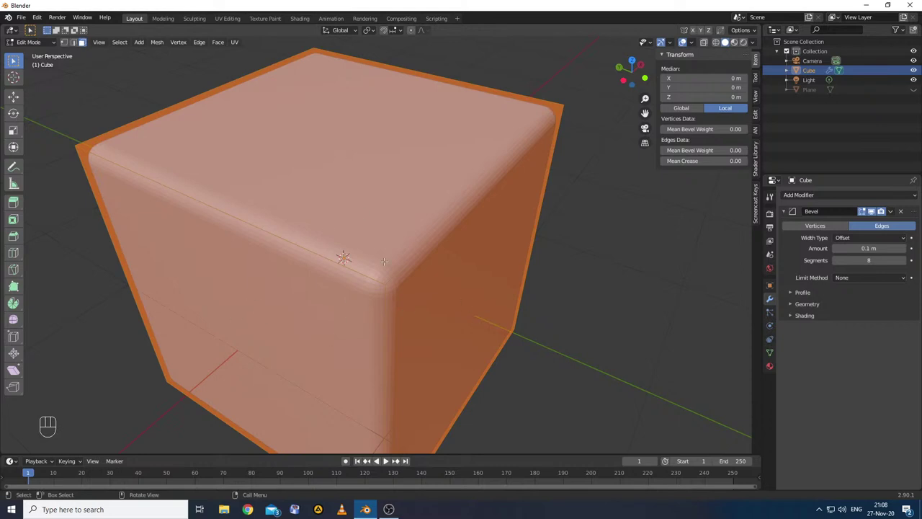
key("Tab")
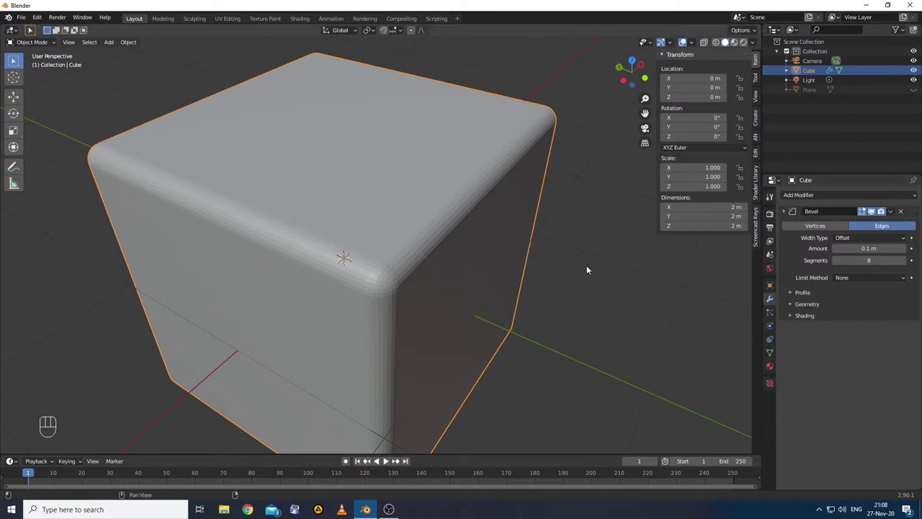
left_click(904, 215)
- Add a UV sphere and move it partly into the cube
key("shift+a")
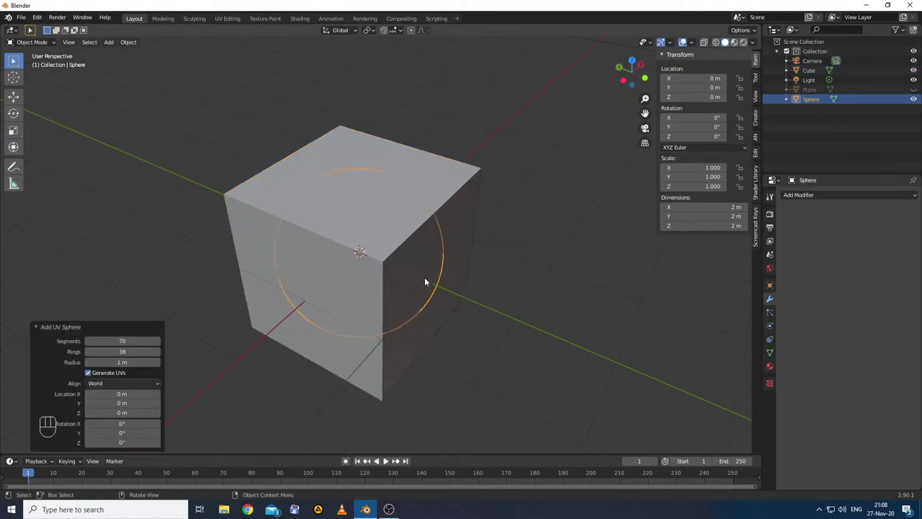
key("g")
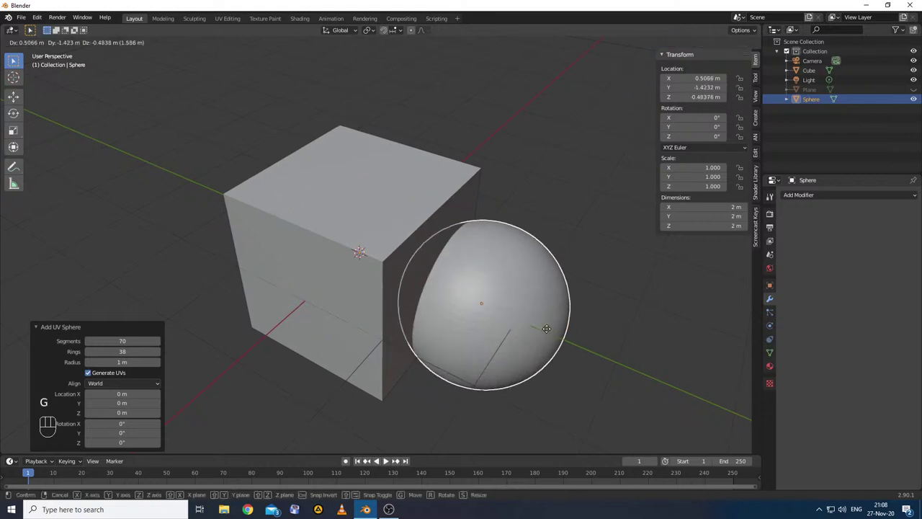
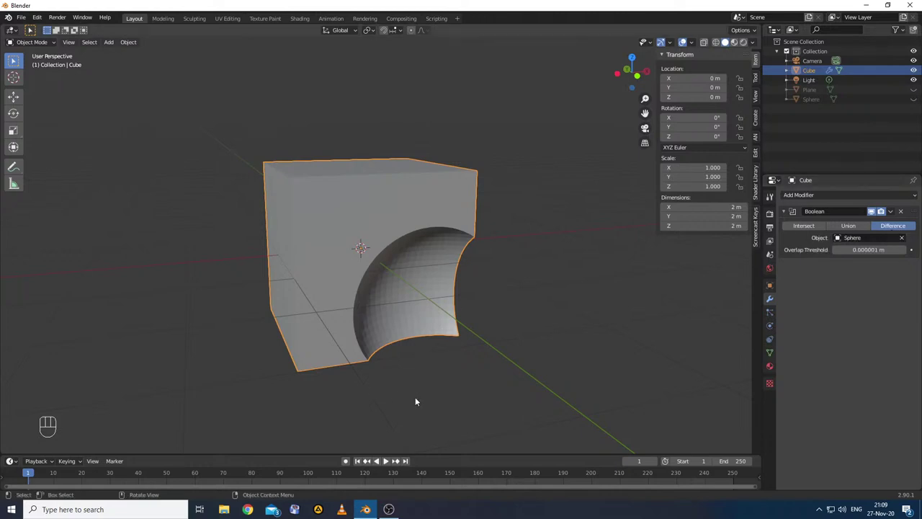
- Unhide the sphere, lower the cube along Z to about −0.96 m, then hide the sphere again
left_click_drag(425, 390, 455, 424)
left_click(914, 103)
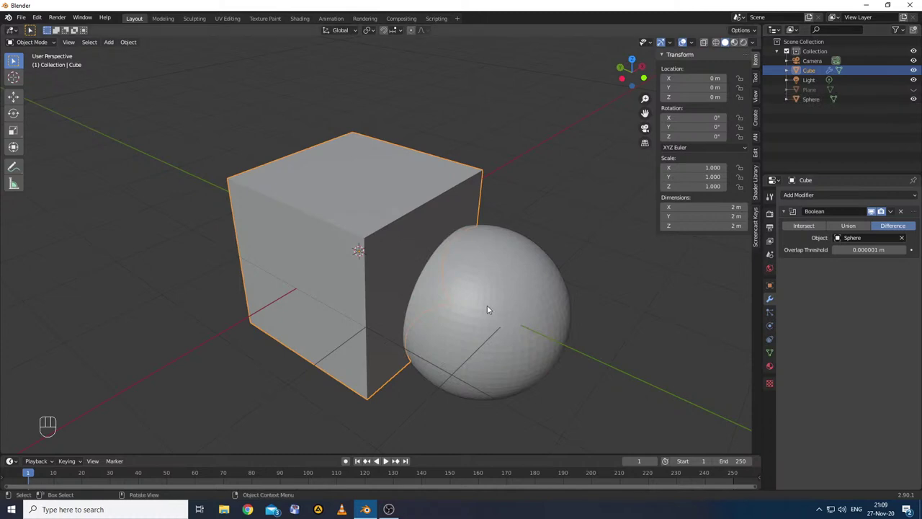
key("g")
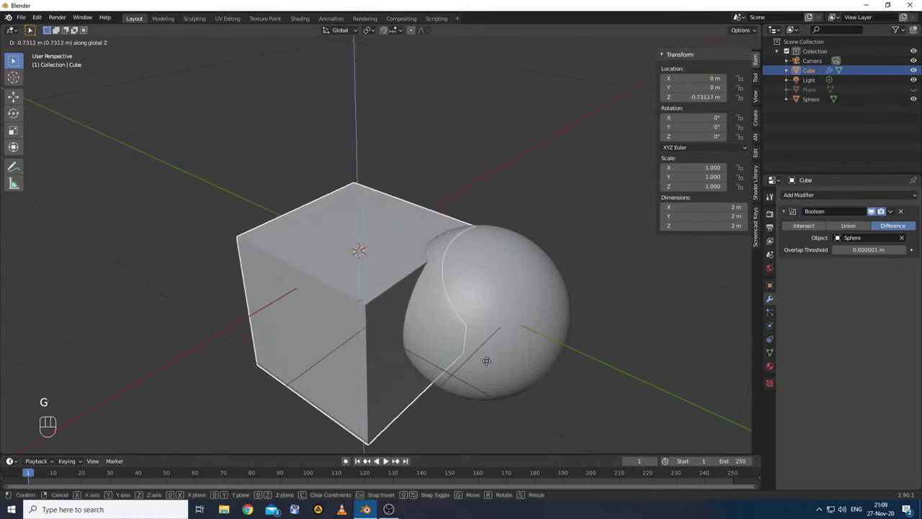
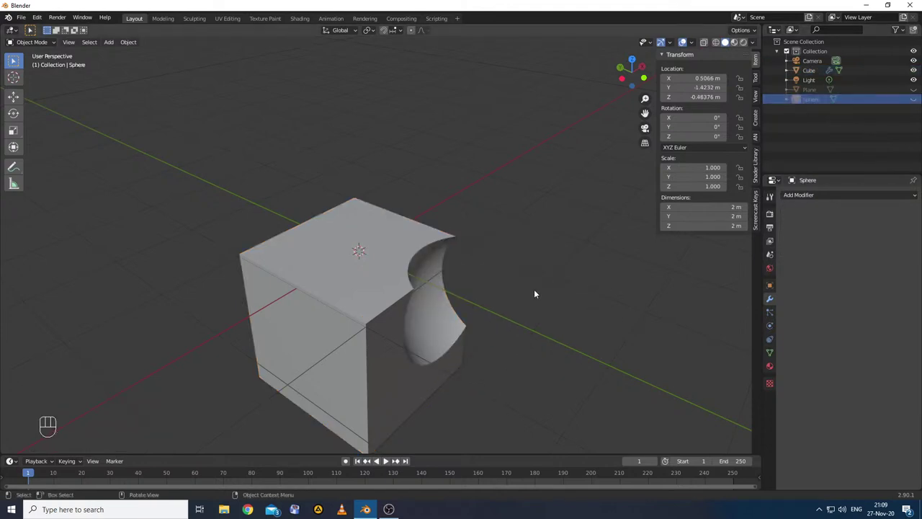
key("g")
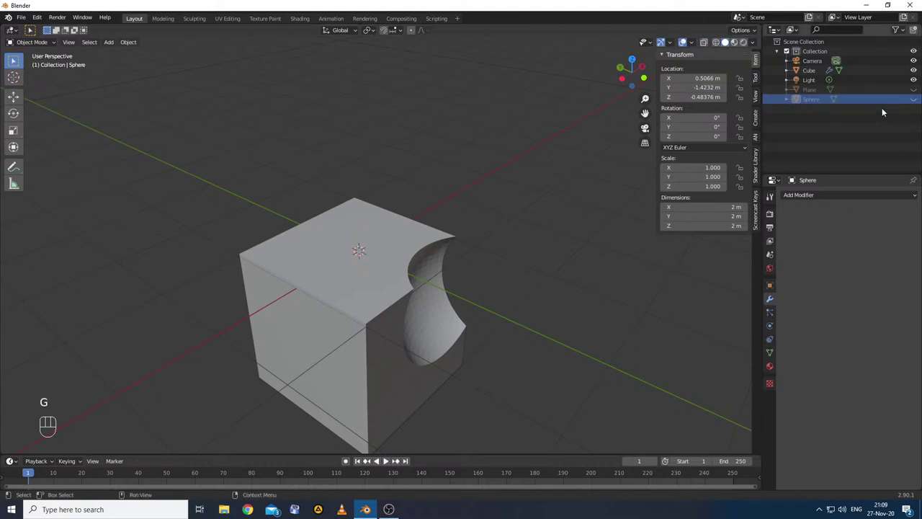
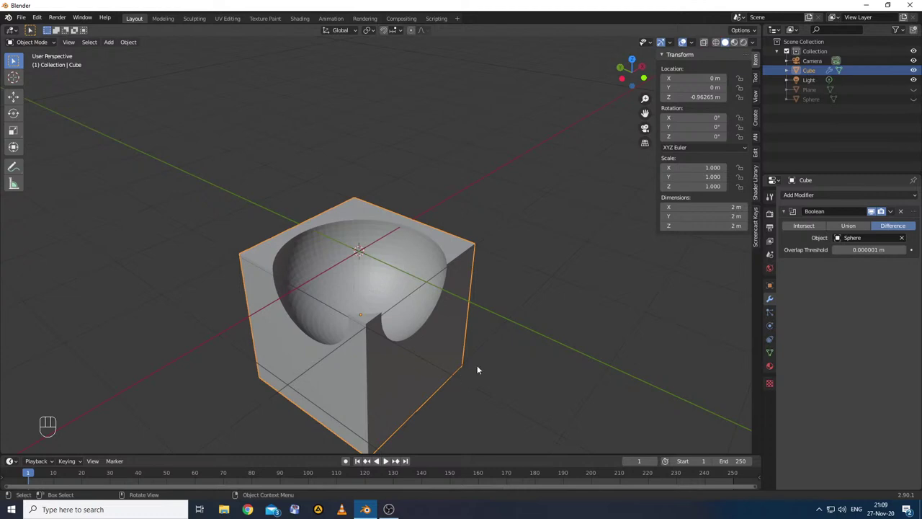
- Move the cube to about Z −0.64 m and clear Sphere from the Boolean modifier's object field
key("g")
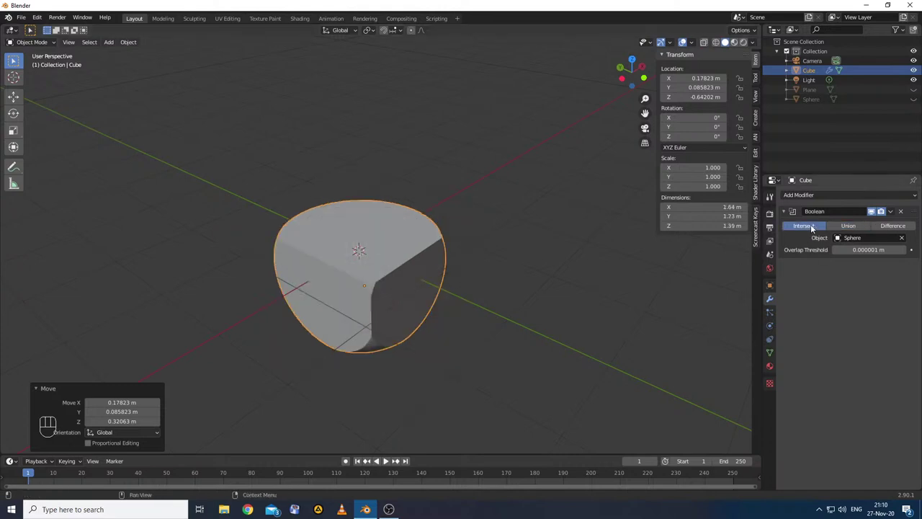
left_click_drag(429, 387, 411, 379)
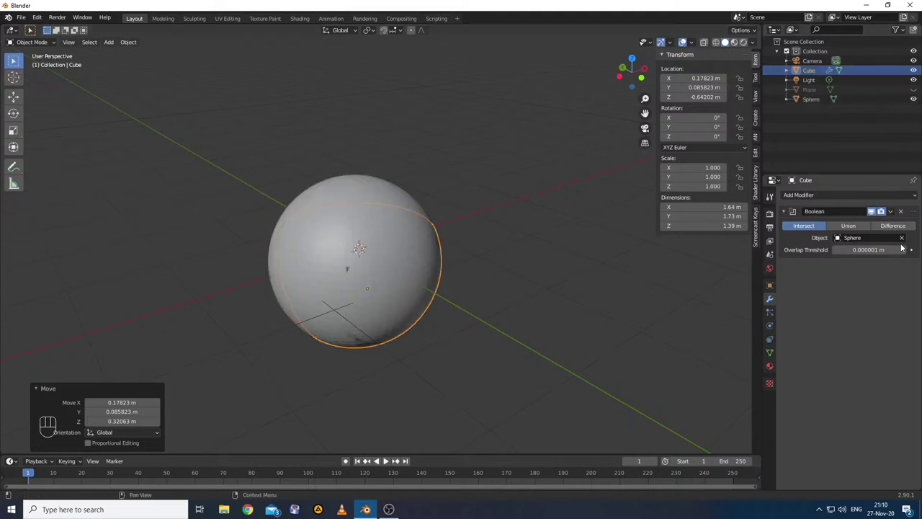
left_click(906, 238)
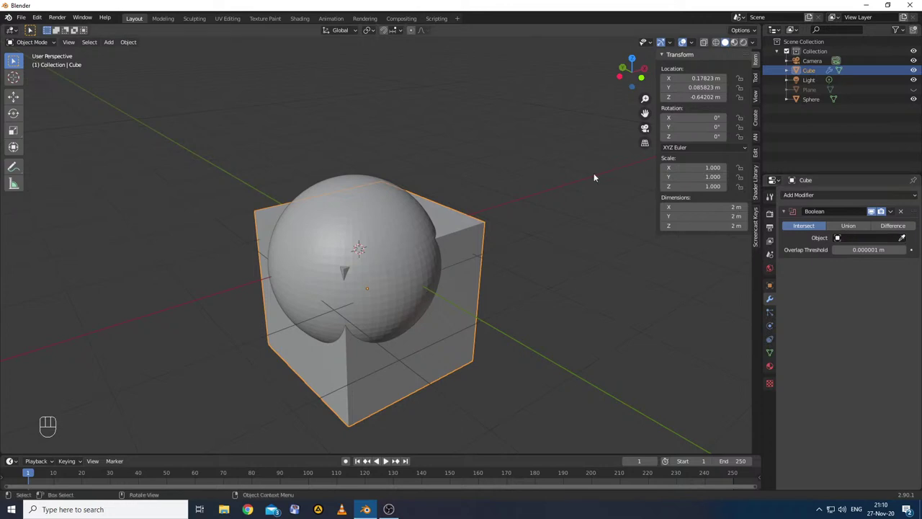
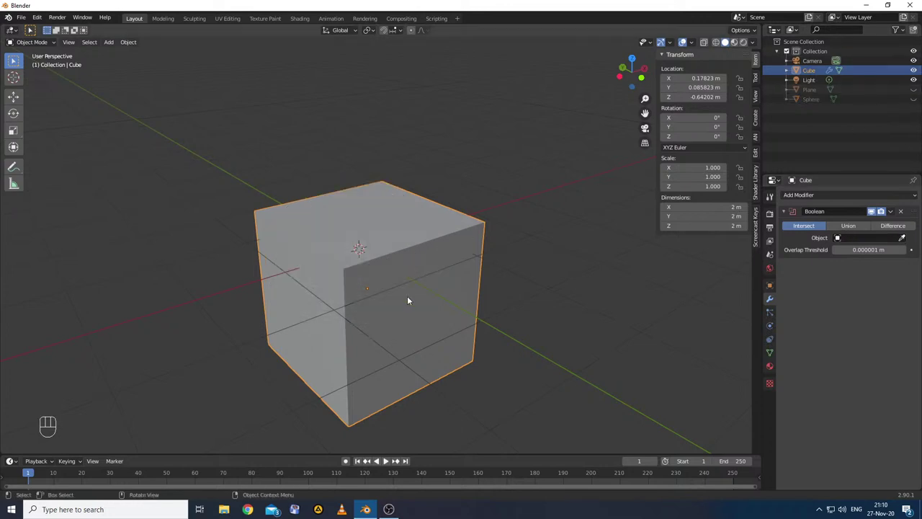
- Add a second cube from the Add > Mesh menu so it overlaps the first near X 0.94 m, Y 0.91 m
key("shift+a")
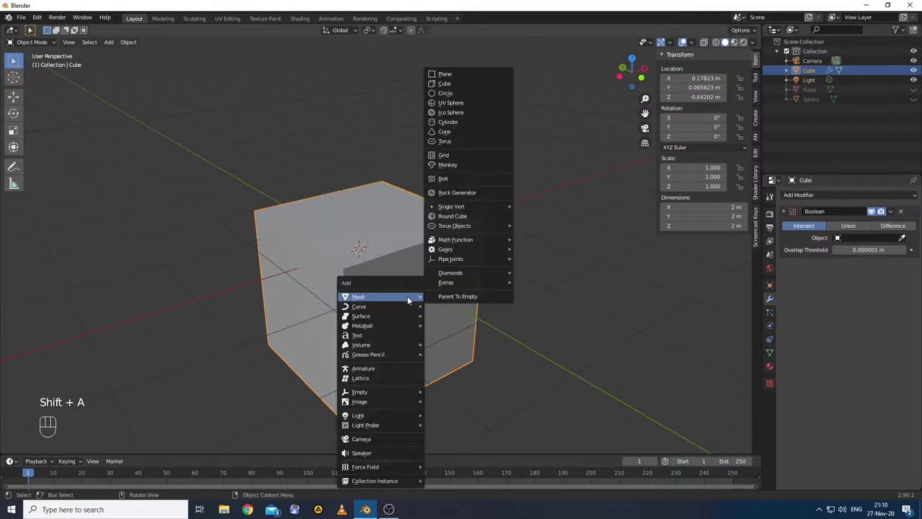
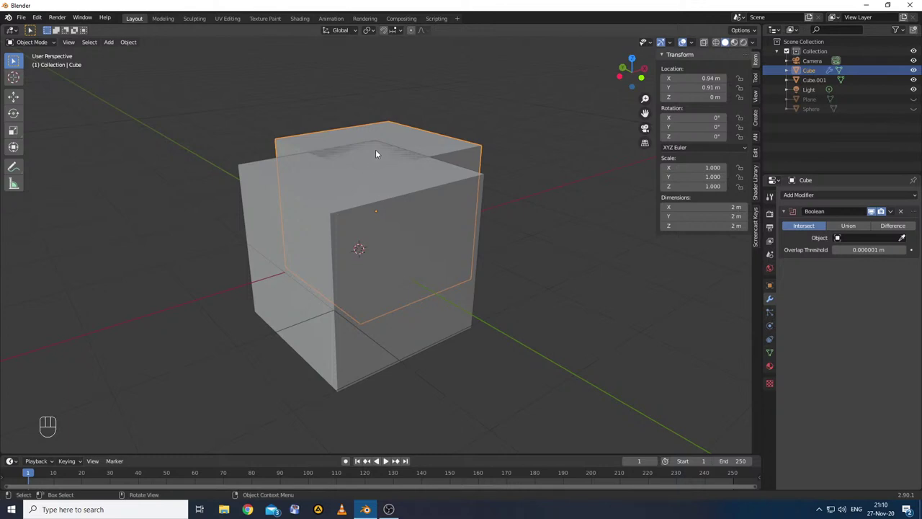
left_click_drag(149, 323, 239, 336)
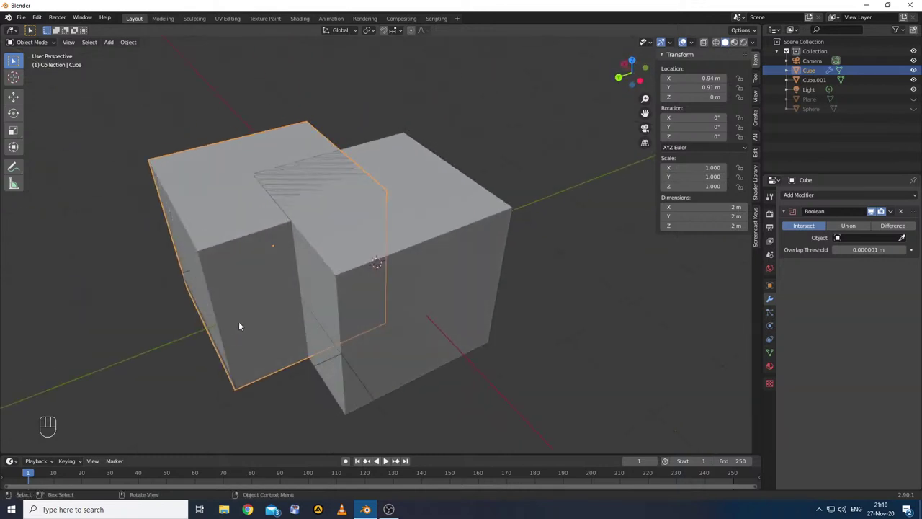
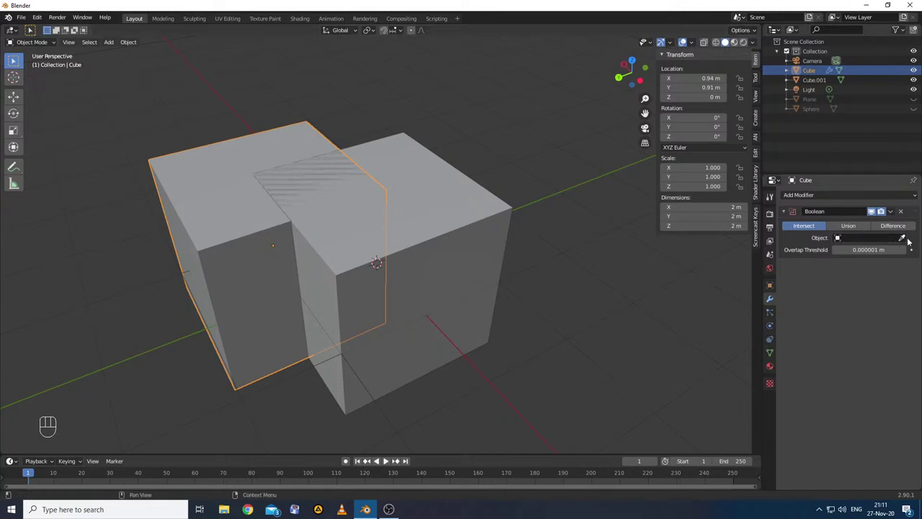
- Set Cube.001 as the Boolean cutter so it carves a corner notch from the first cube
left_click(904, 229)
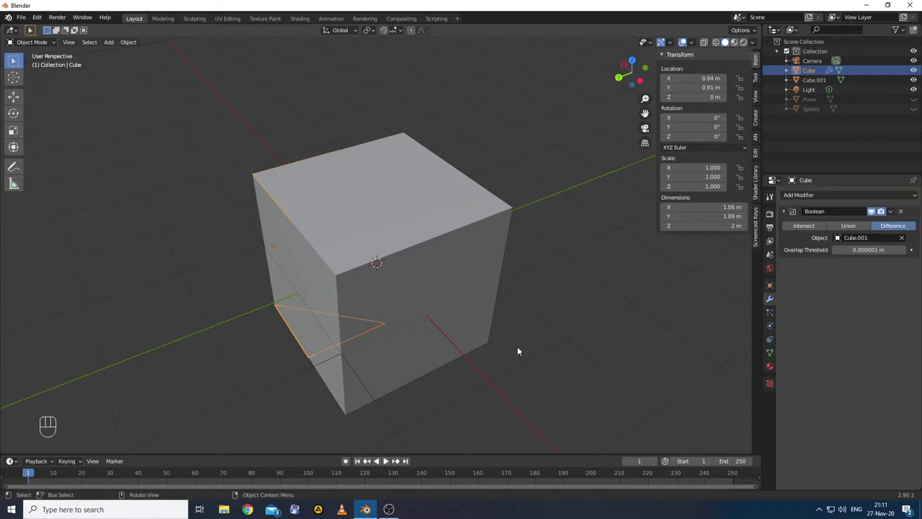
left_click(405, 229)
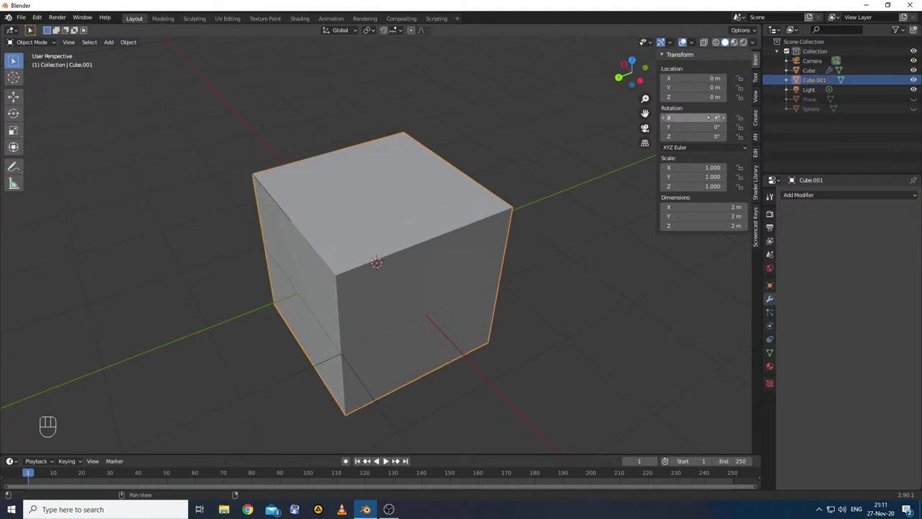
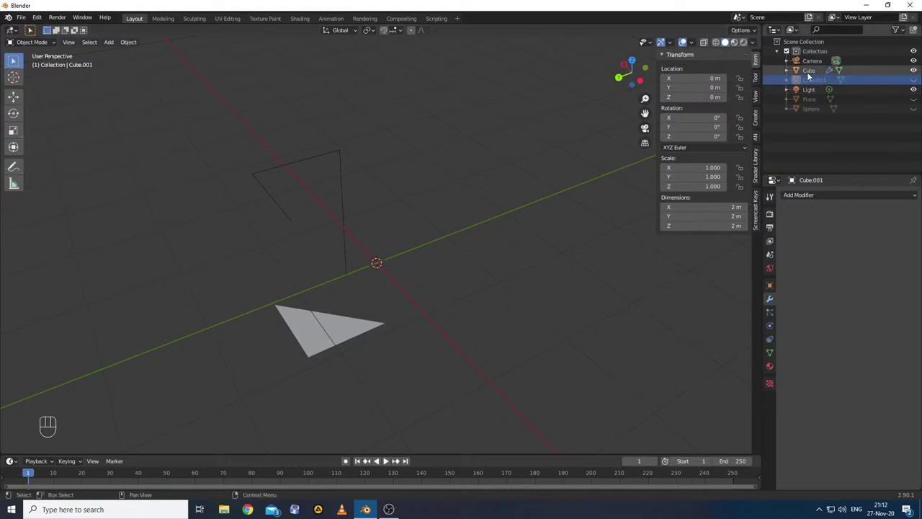
left_click(812, 75)
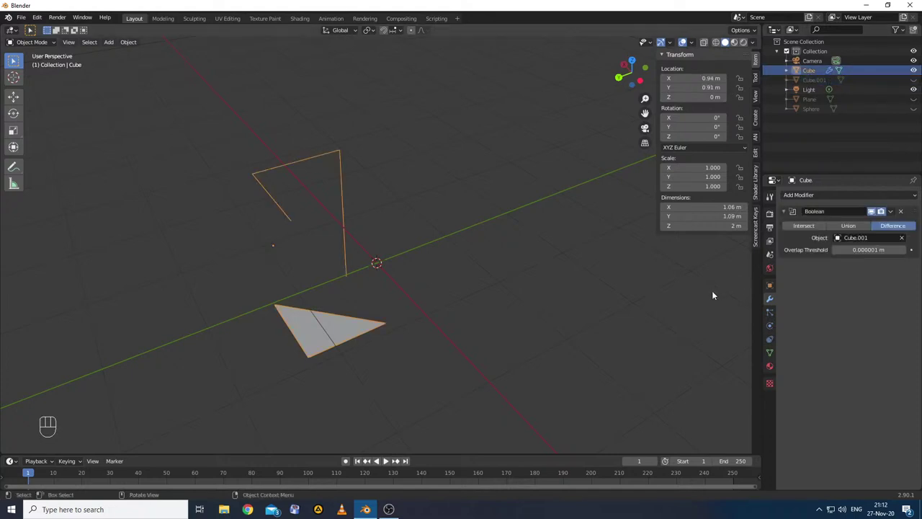
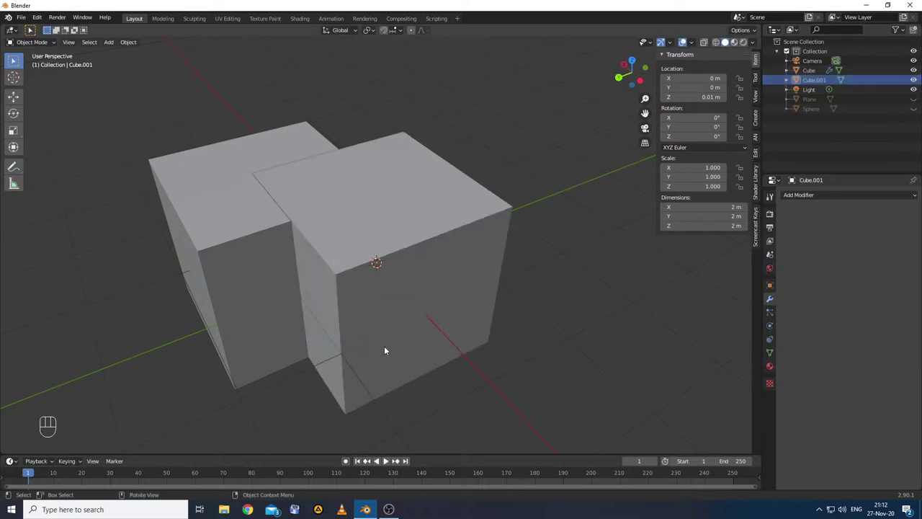
key("s")
key("z")
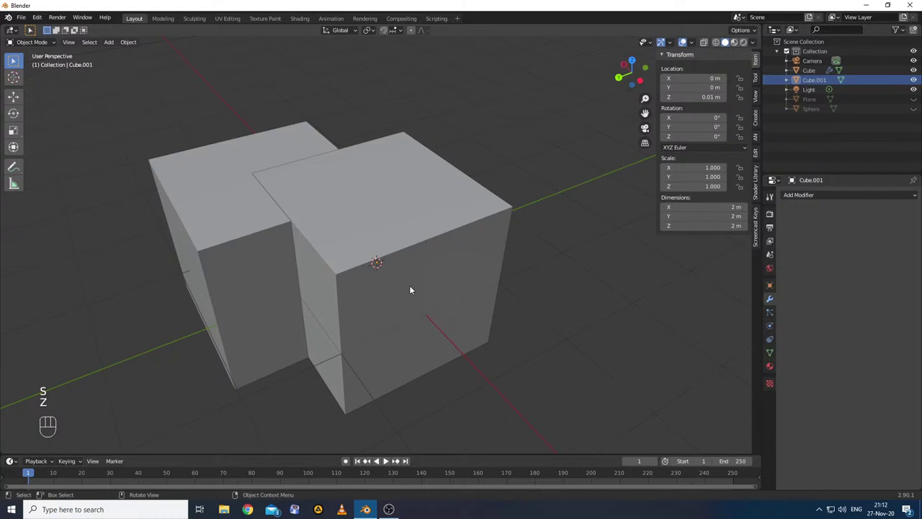
- Scale Cube.001 taller on Z to about 2.34 m, hiding and unhiding it to check the cut
left_click(424, 274)
key("s")
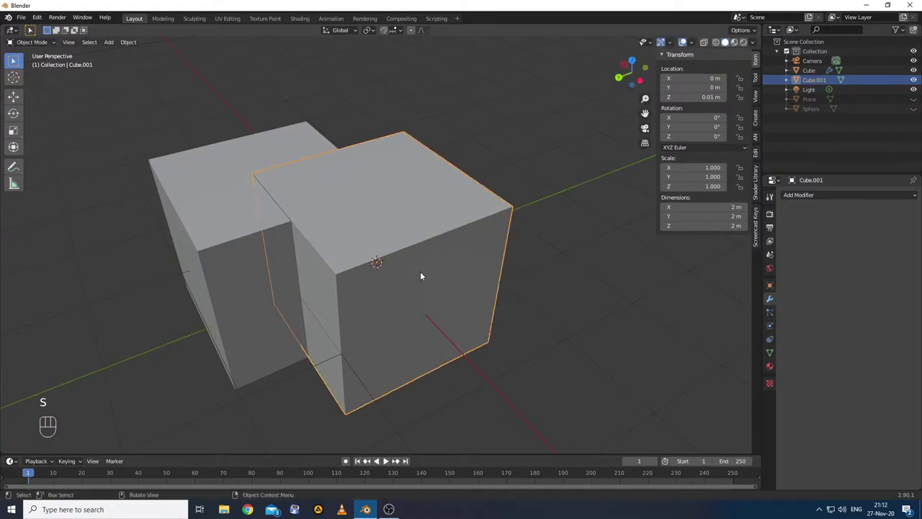
key("s")
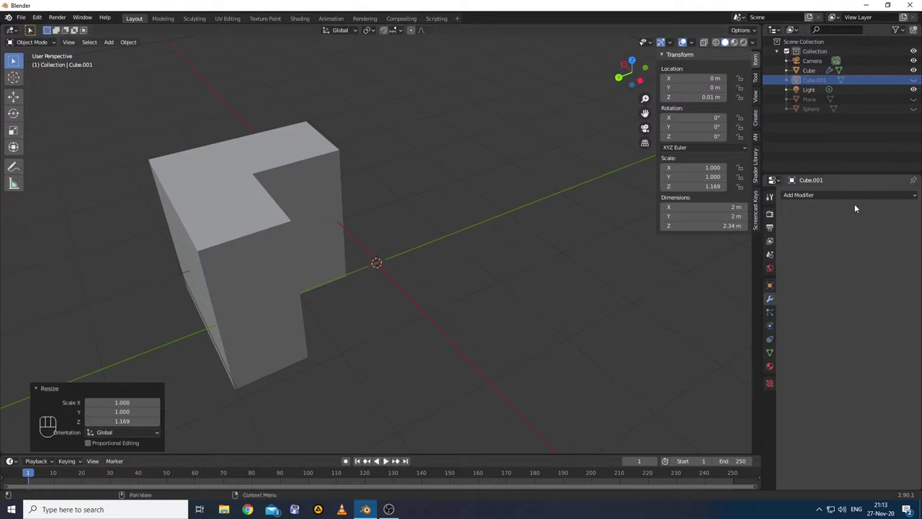
left_click(852, 199)
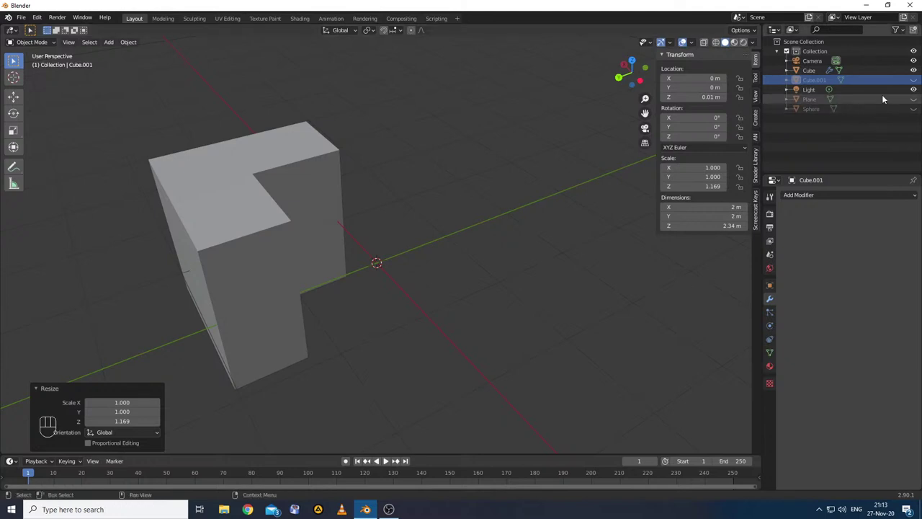
left_click(916, 82)
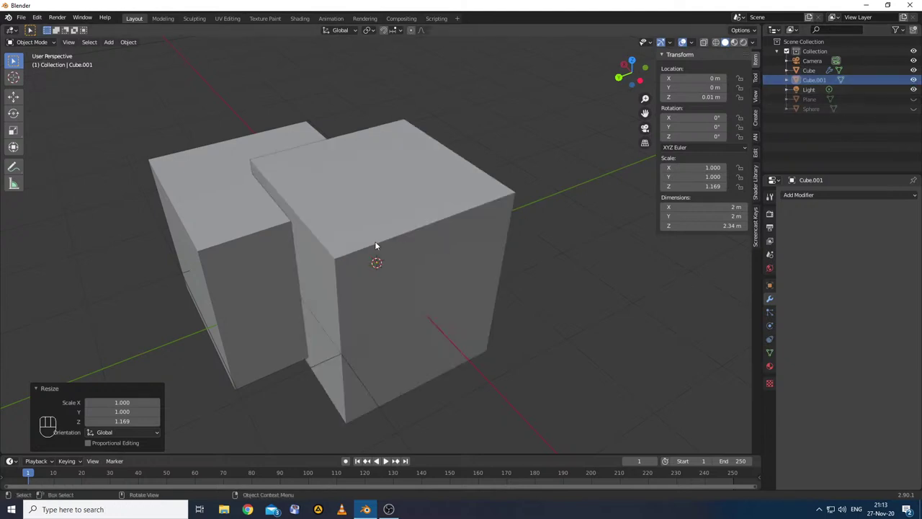
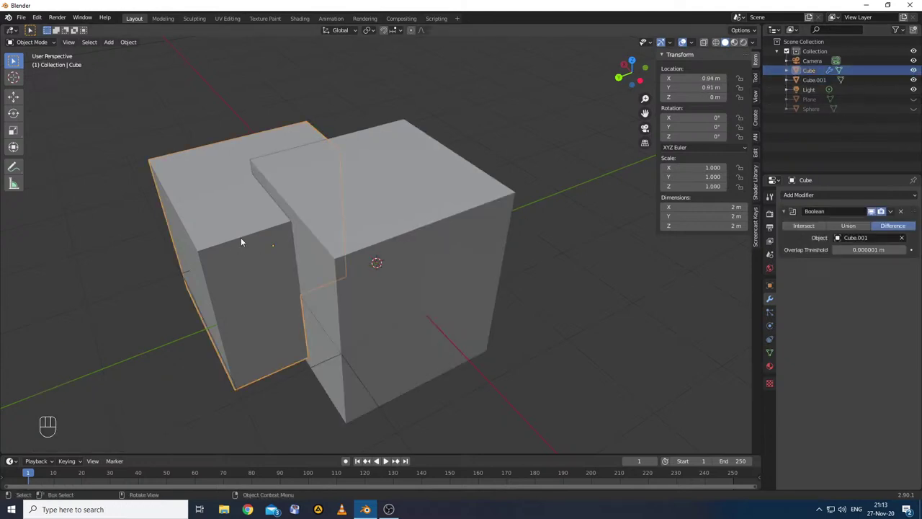
- Delete the original cube, add a central vertical loop cut to Cube.001 and delete one side's faces
key("x")
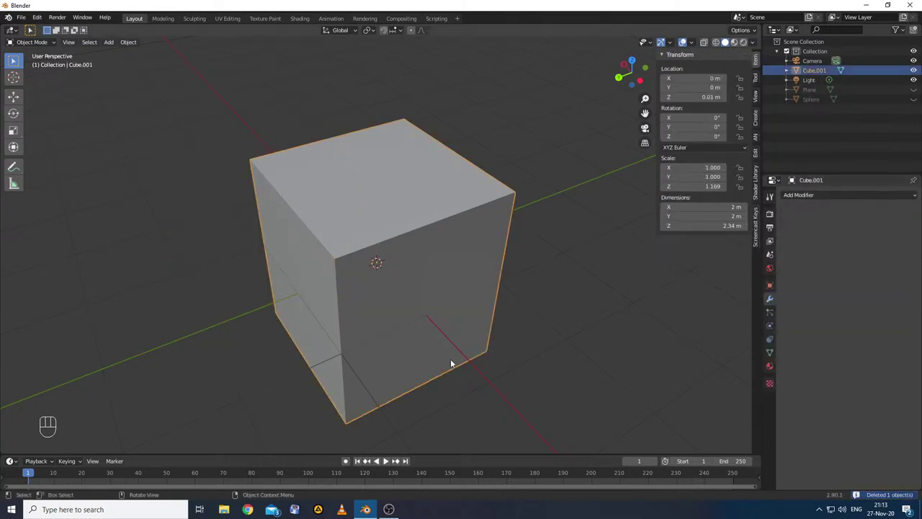
left_click_drag(405, 393, 463, 387)
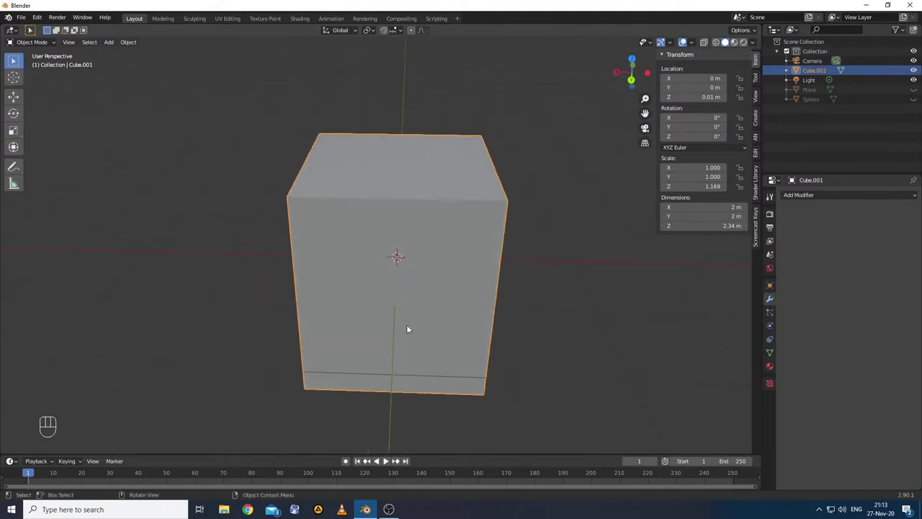
key("Tab")
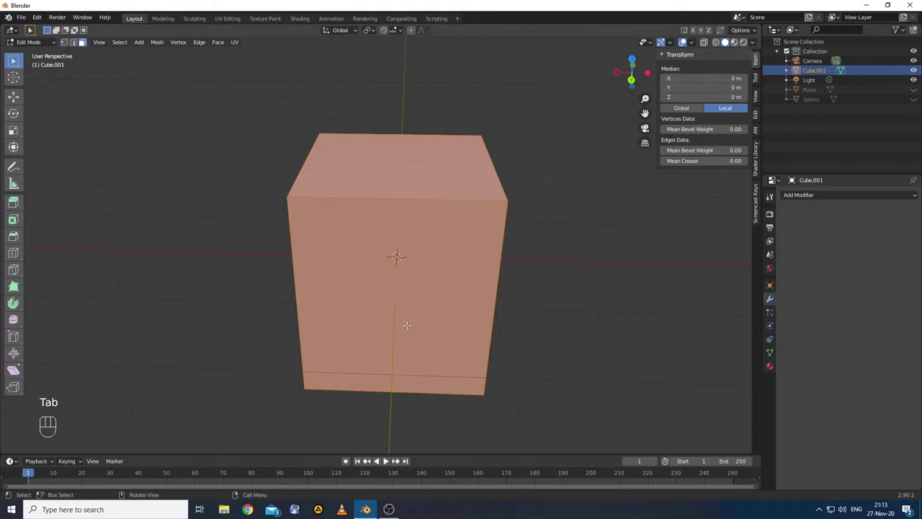
key("ctrl+r")
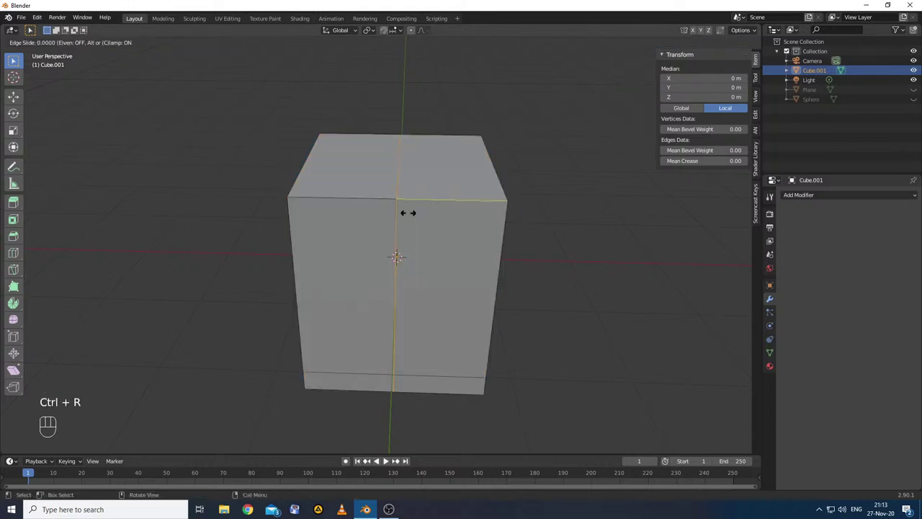
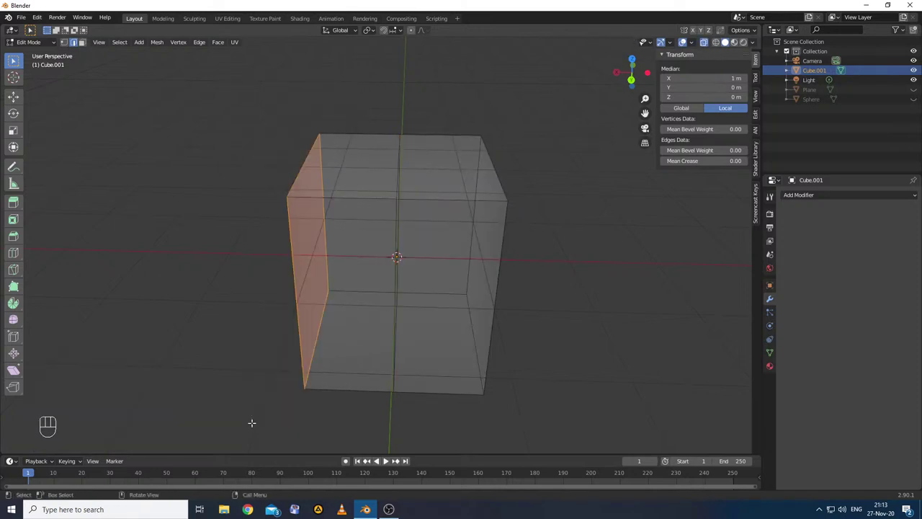
key("x")
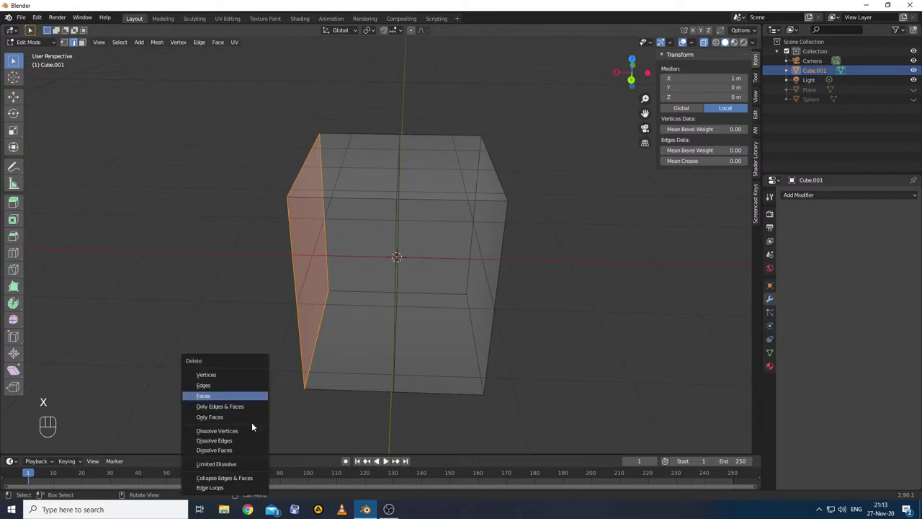
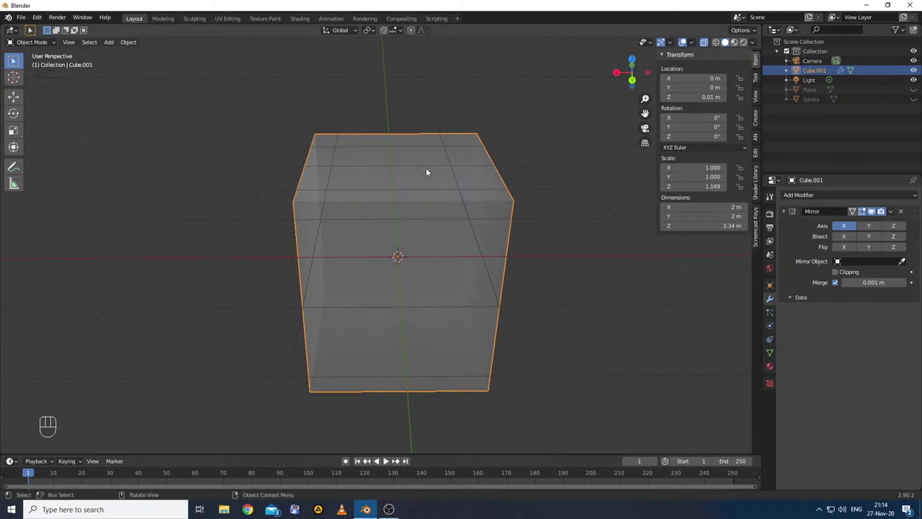
- Pull the top corner vertex outward, extrude an ear outline and fill it into a face, mirrored on X
key("Tab")
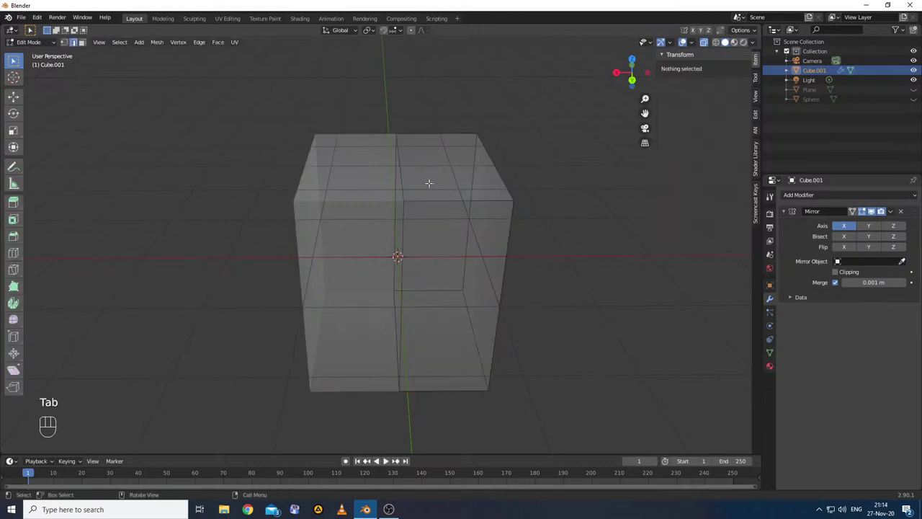
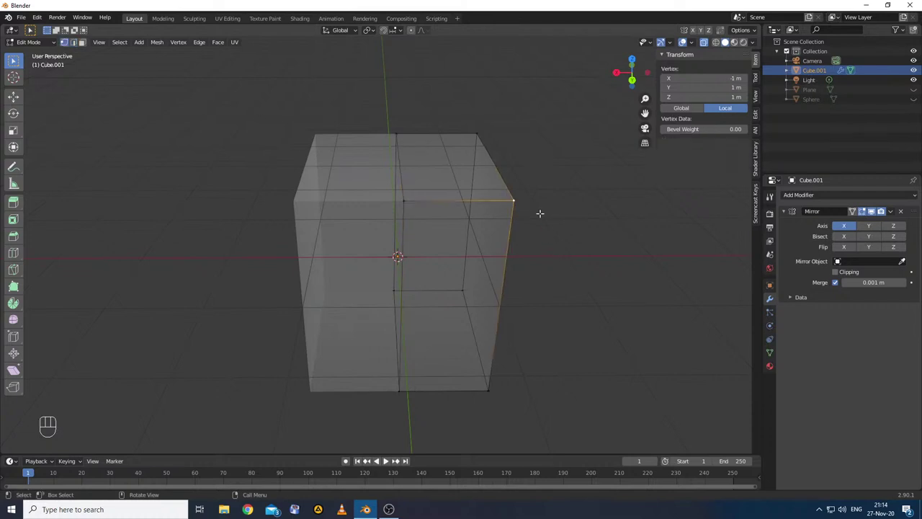
key("g")
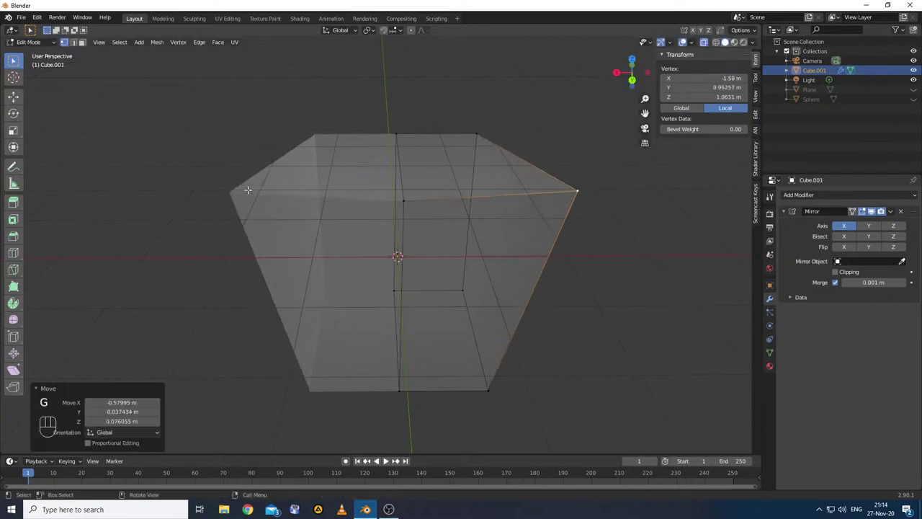
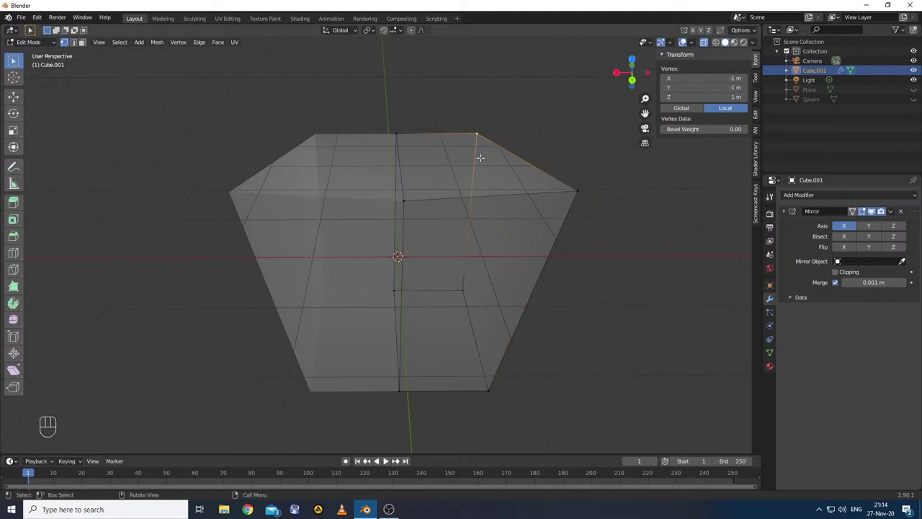
key("e")
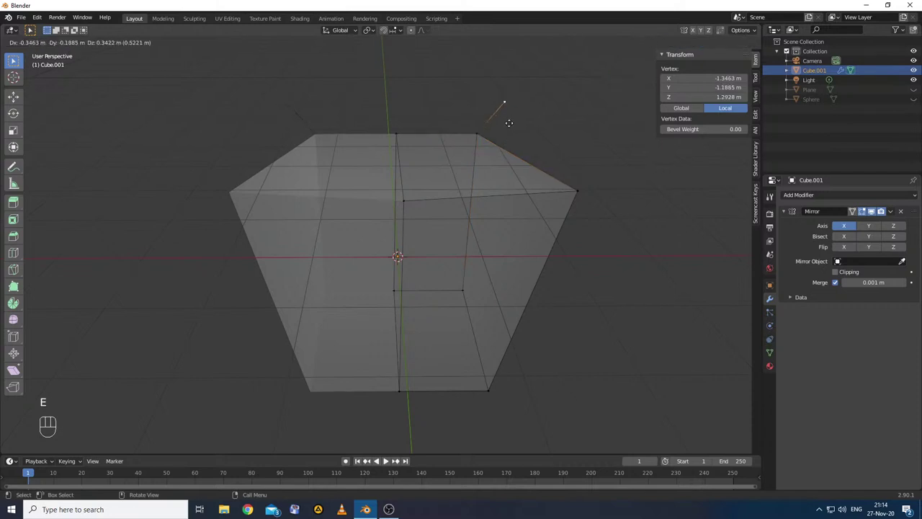
key("e")
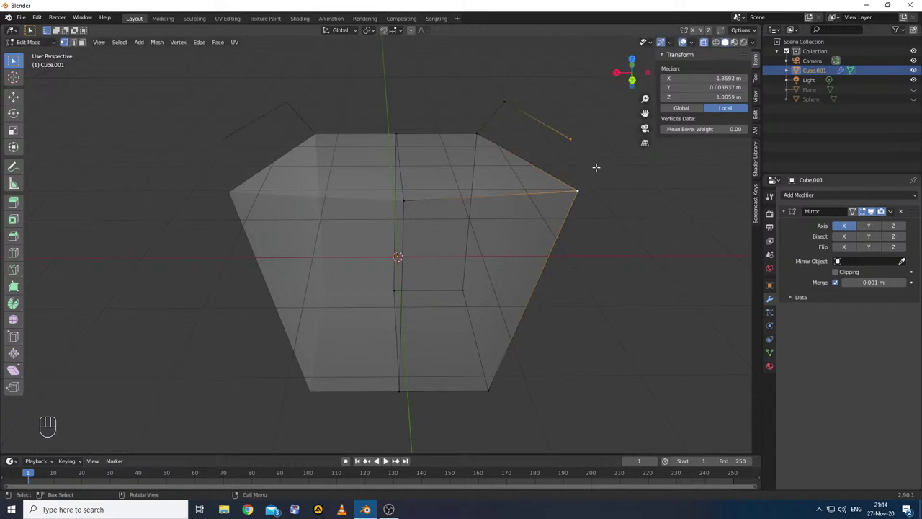
key("f")
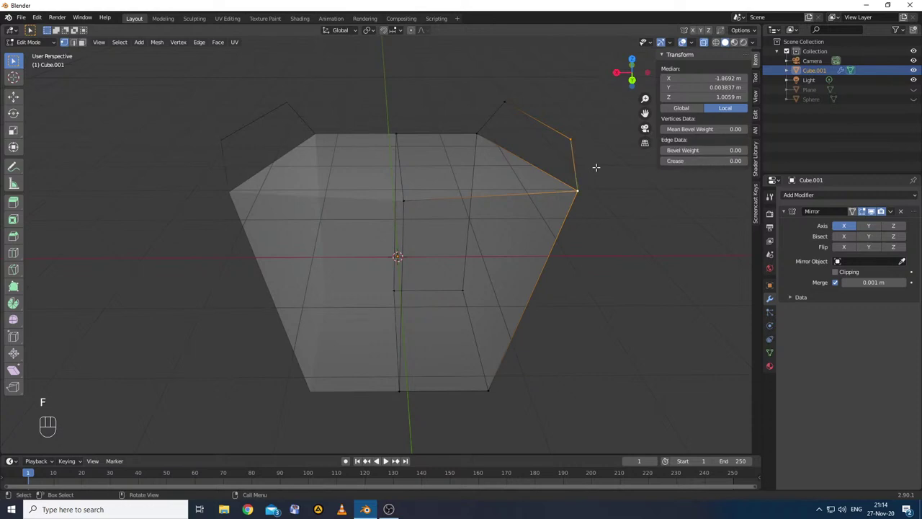
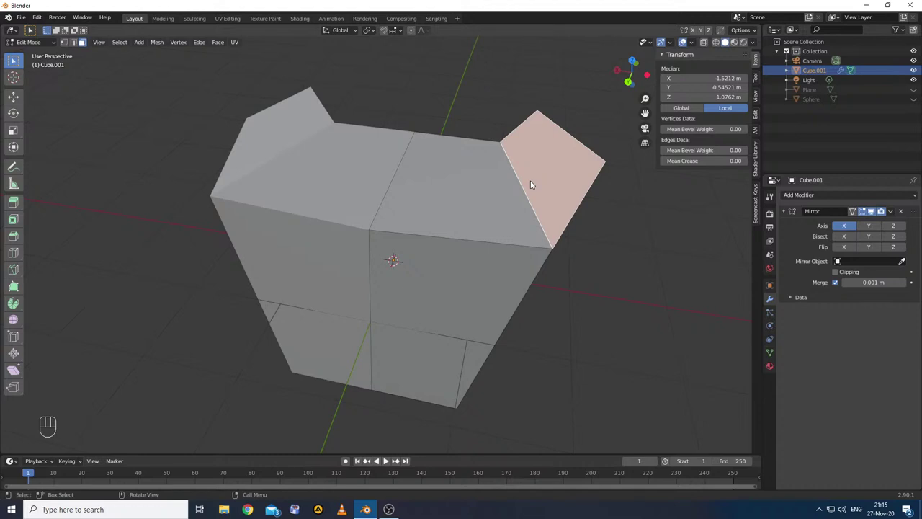
key("Tab")
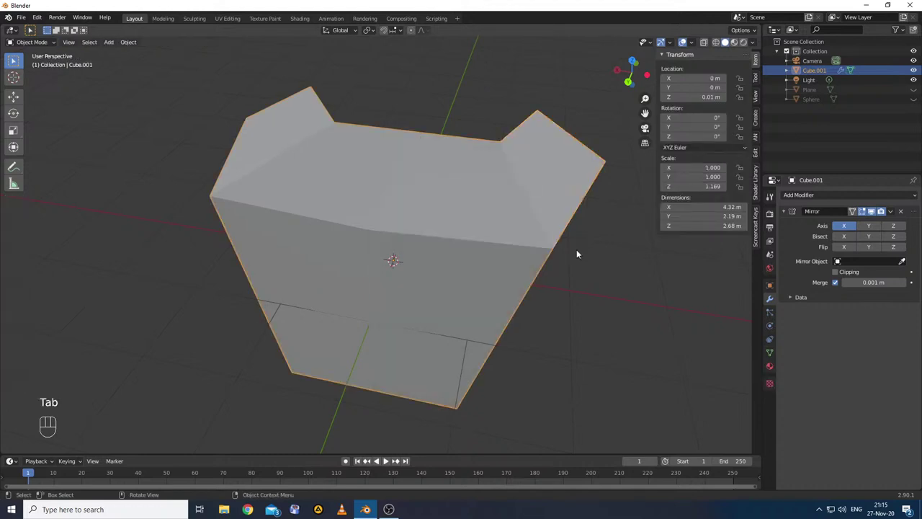
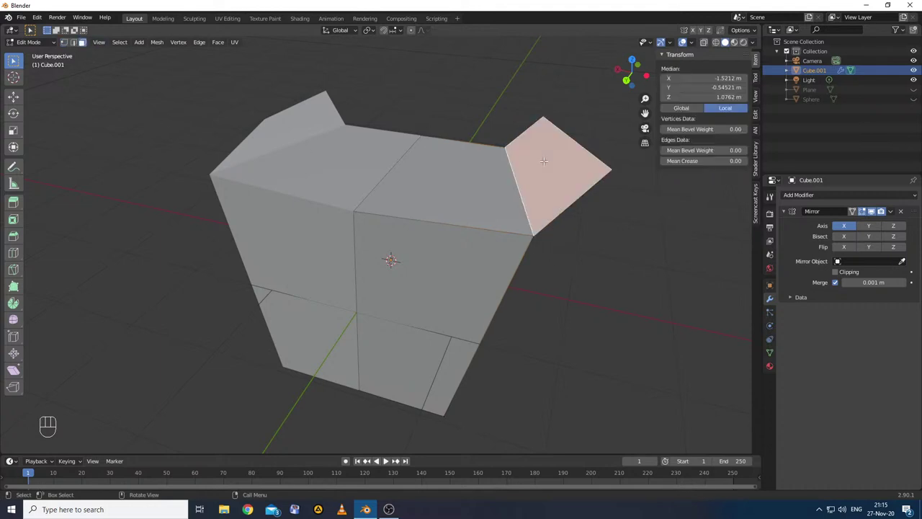
key("x")
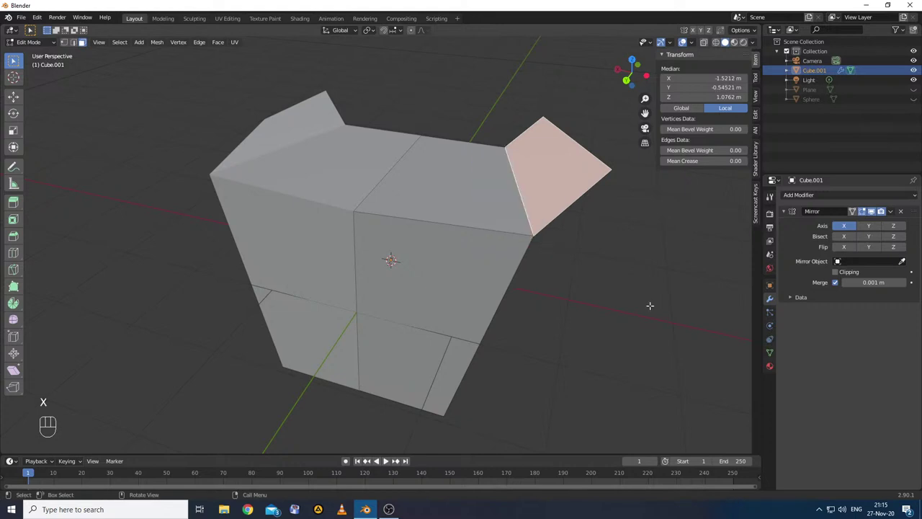
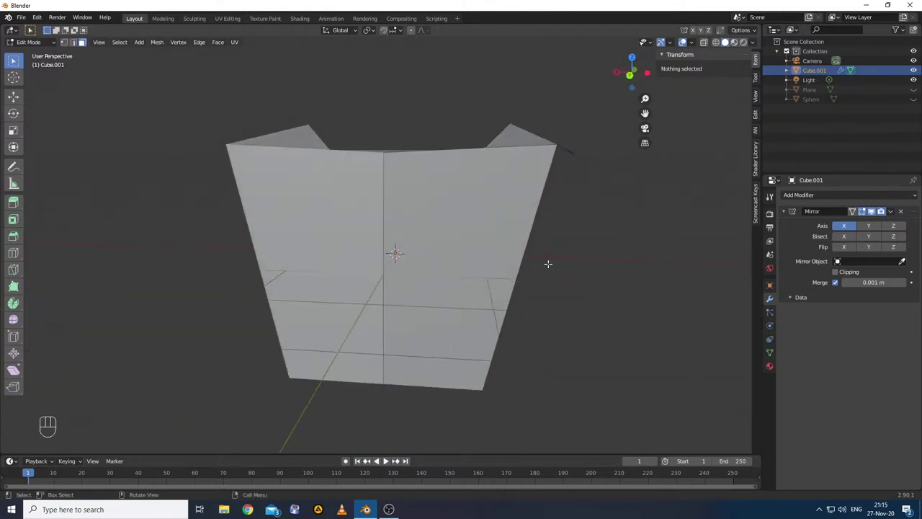
key("Tab")
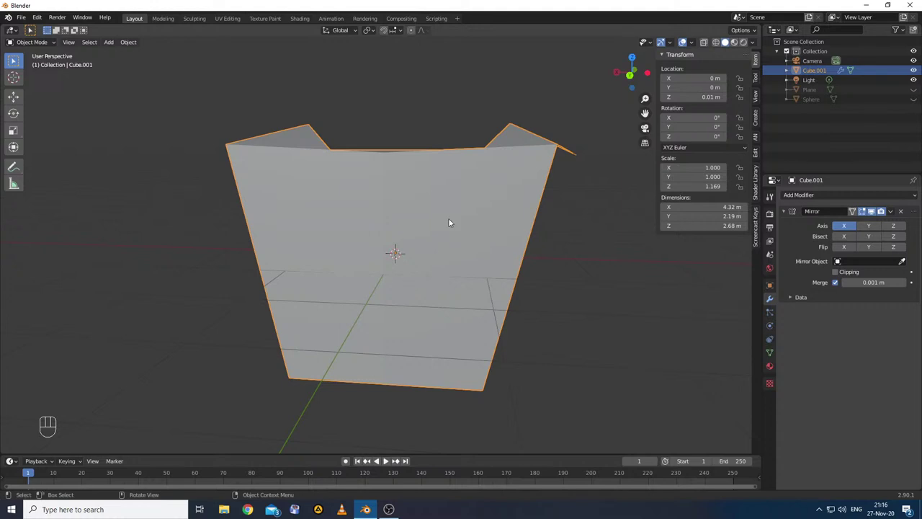
key("Tab")
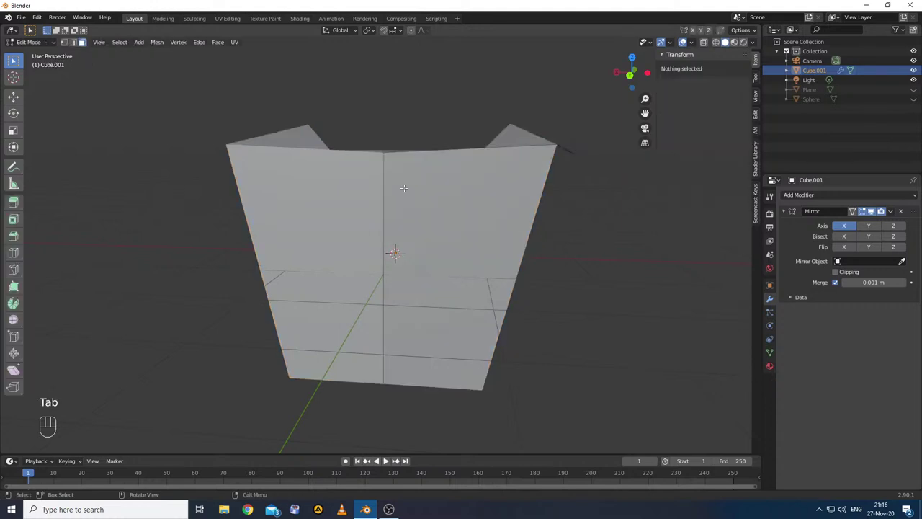
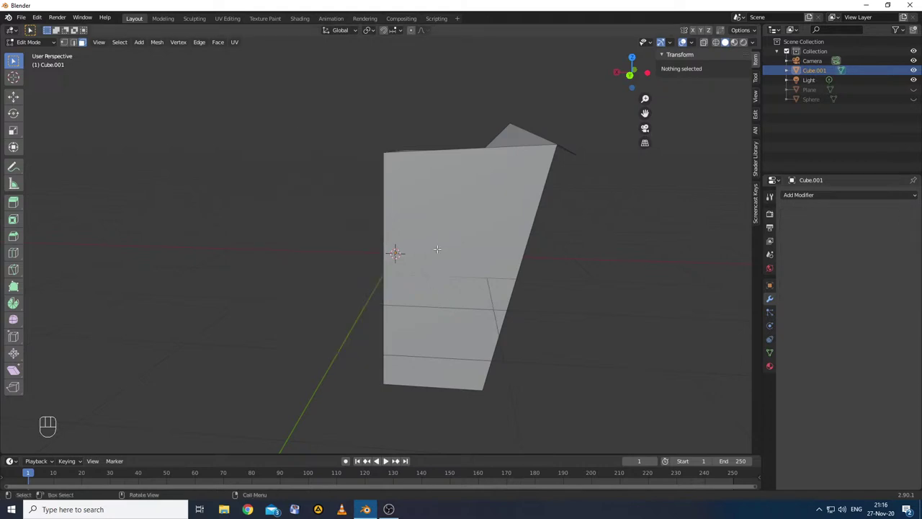
- Select and delete all of Cube.001's geometry, leaving an empty object with 0 m dimensions
key("a")
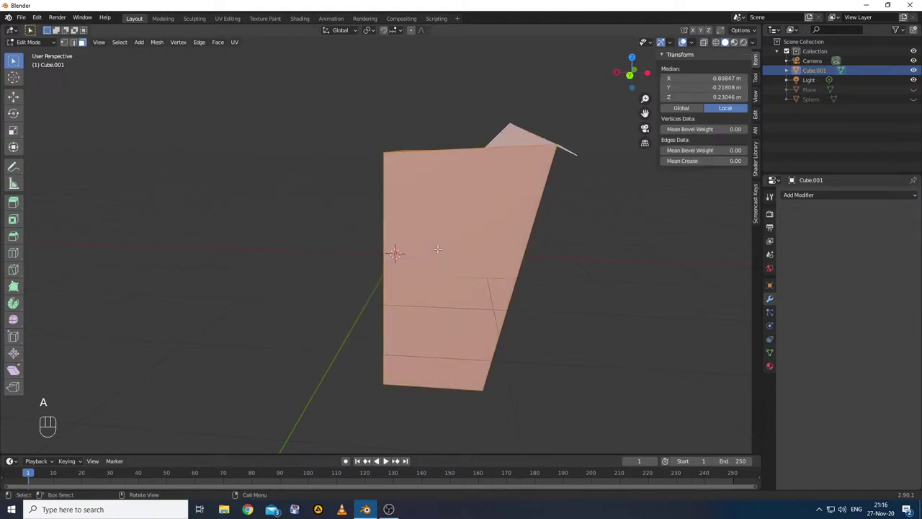
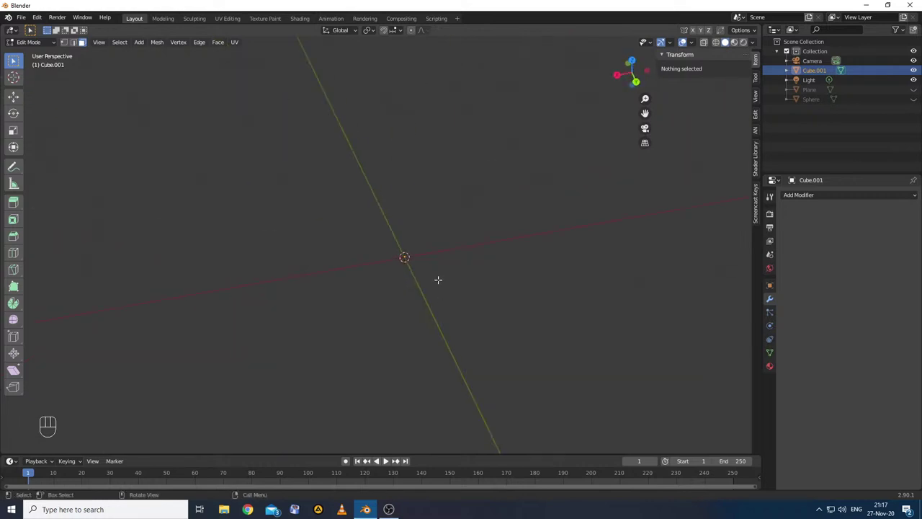
key("e")
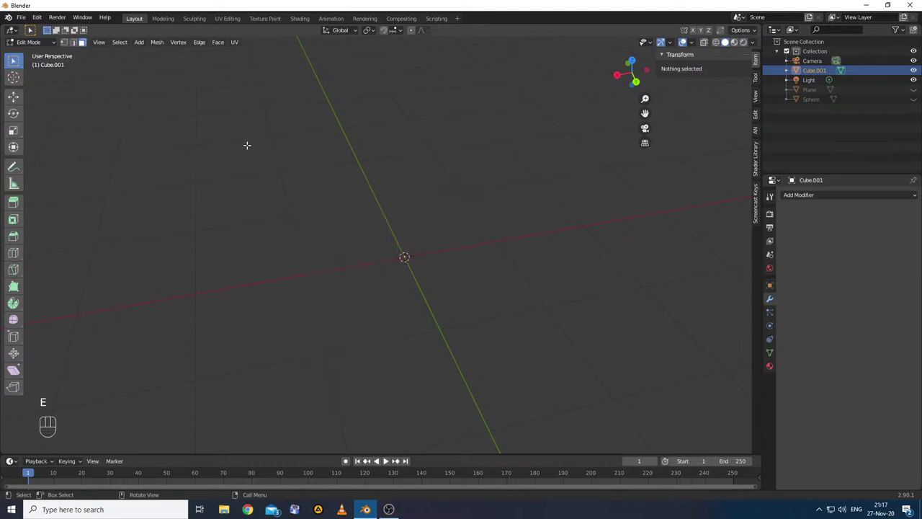
key("a")
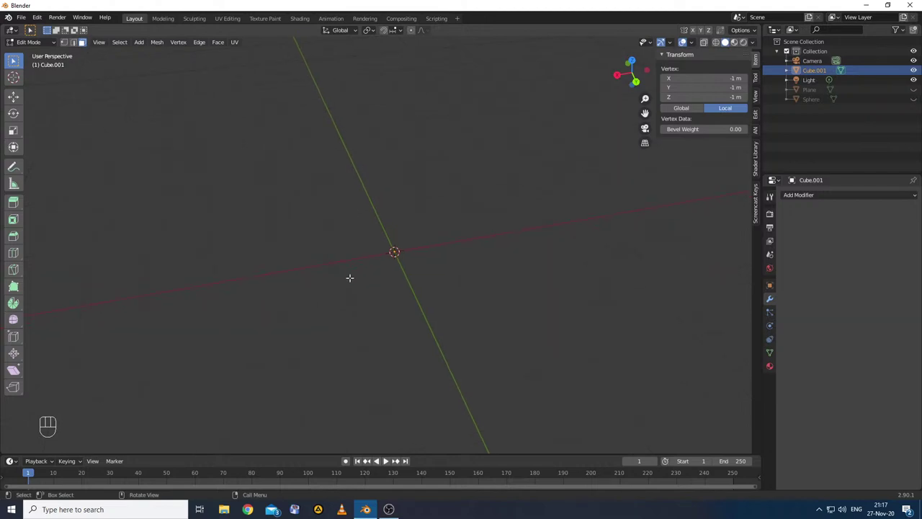
key("e")
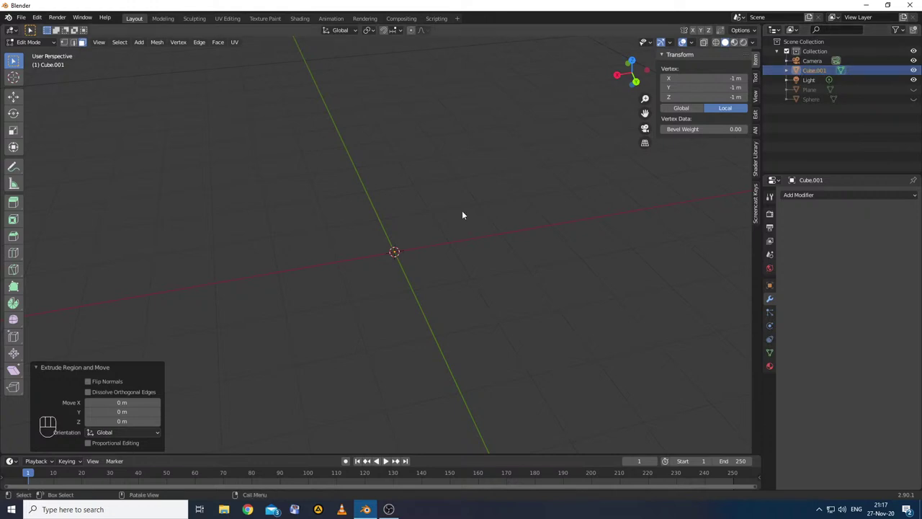
key("Tab")
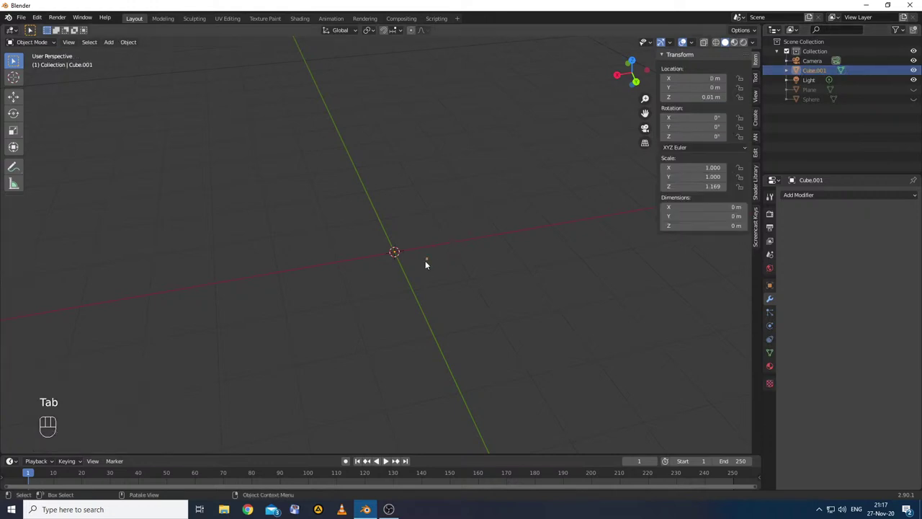
left_click(432, 260)
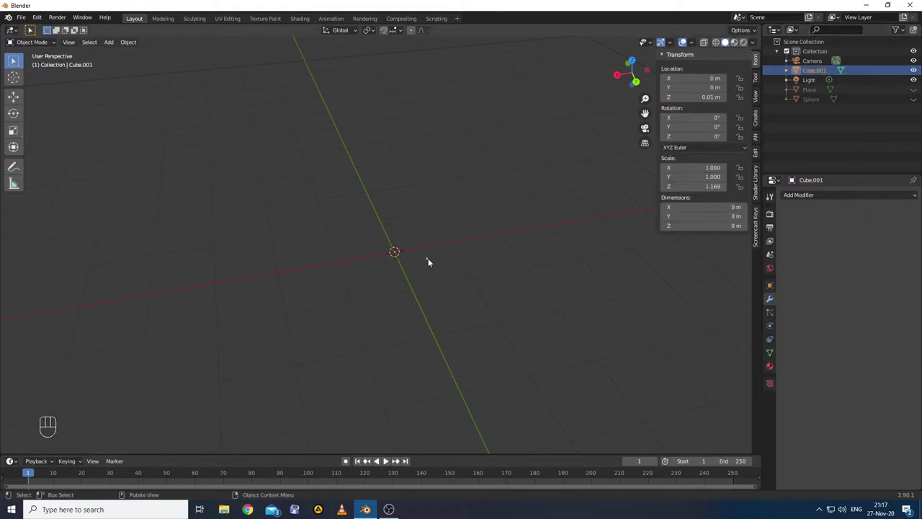
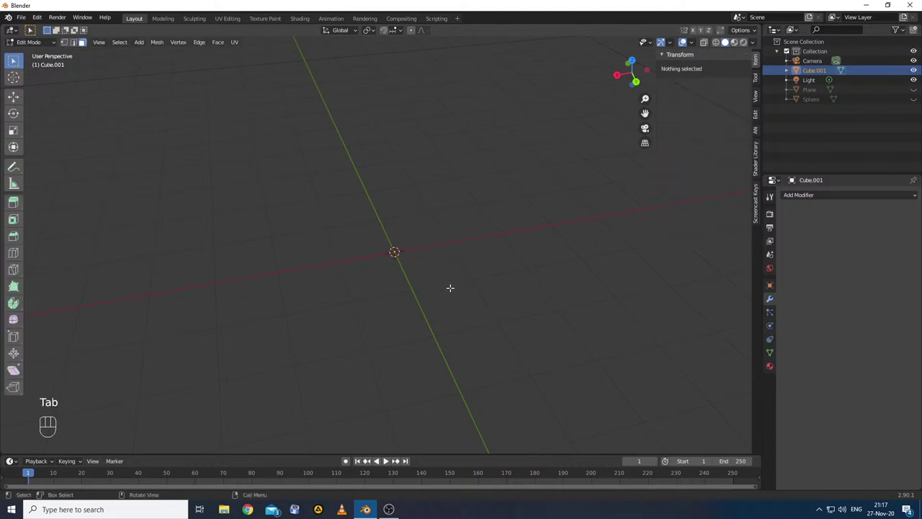
key("Tab")
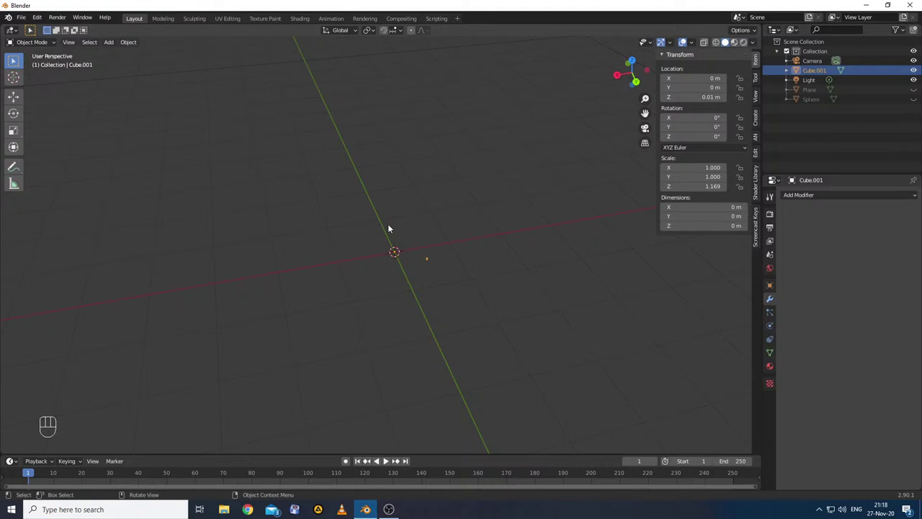
- Delete the empty Cube.001 object and add a Single Vert mesh named Vert at the origin
key("x")
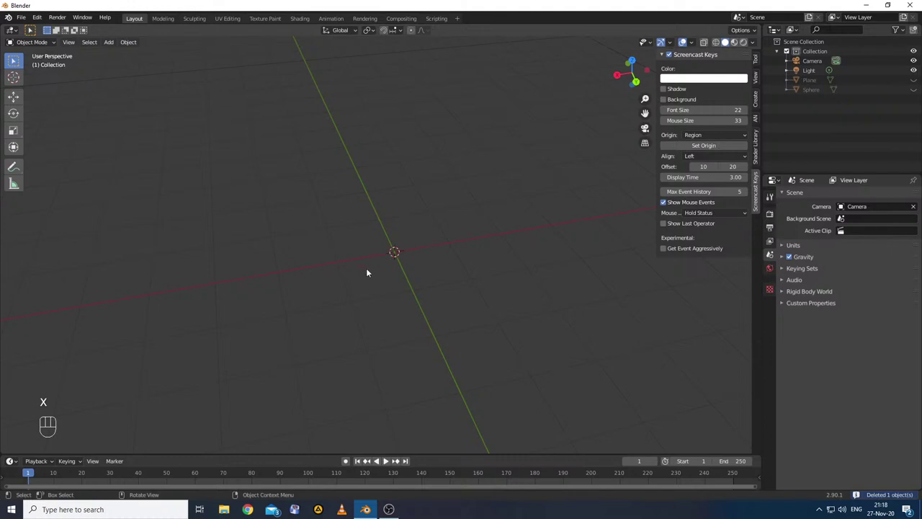
key("shift+a")
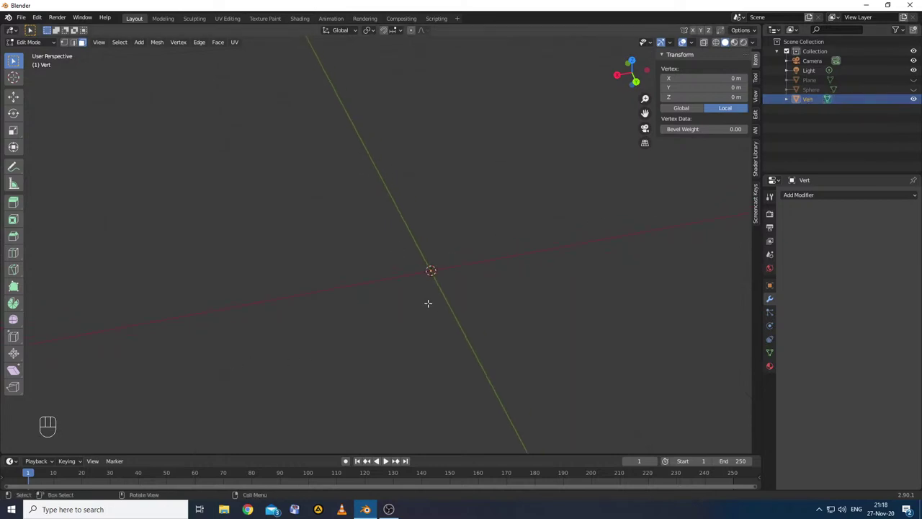
- Extrude the single vertex into an irregular outline about 1.72 m wide
key("Tab")
key("Tab")
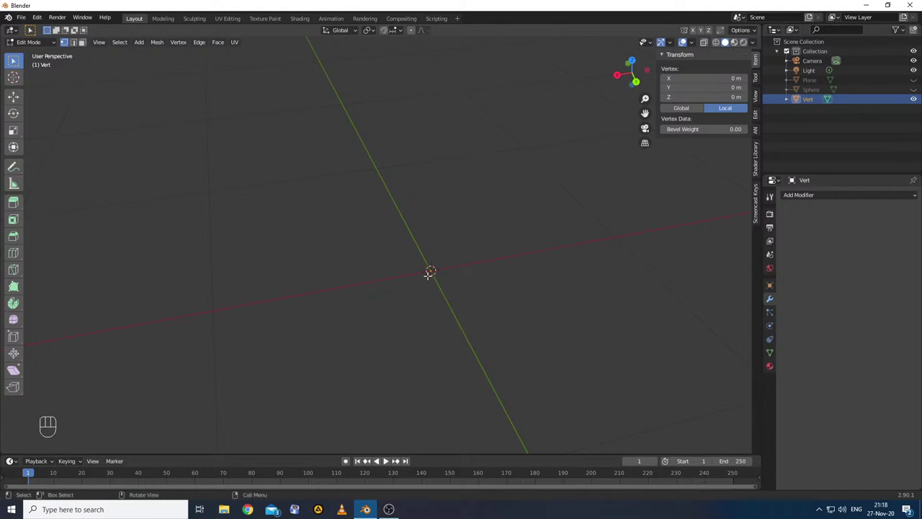
key("e")
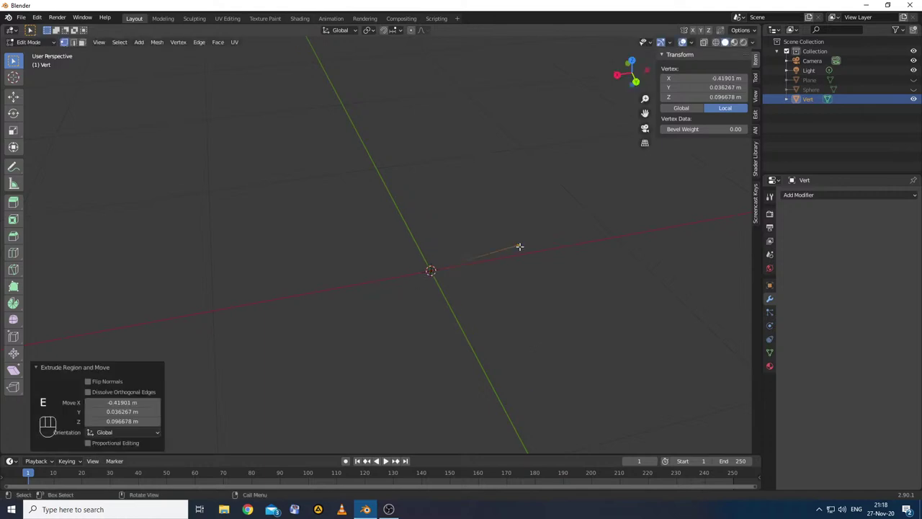
key("e")
key("e")
key("e")
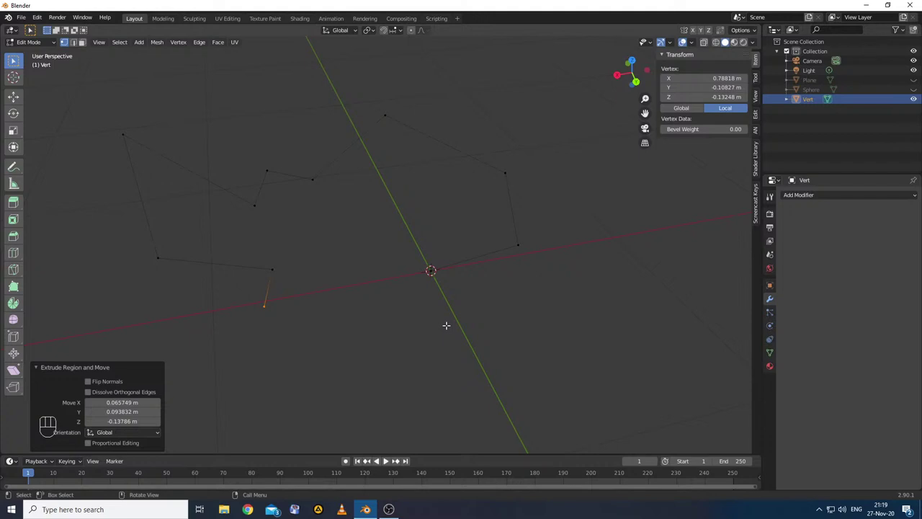
- Leave Edit Mode and delete the Vert object from the scene
key("Tab")
key("x")
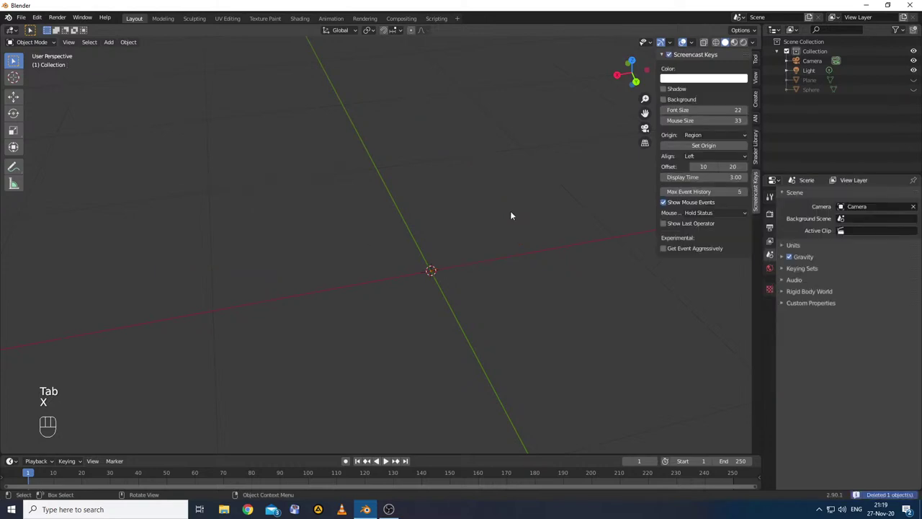
- Make the hidden Sphere visible again in the Outliner
left_click(918, 91)
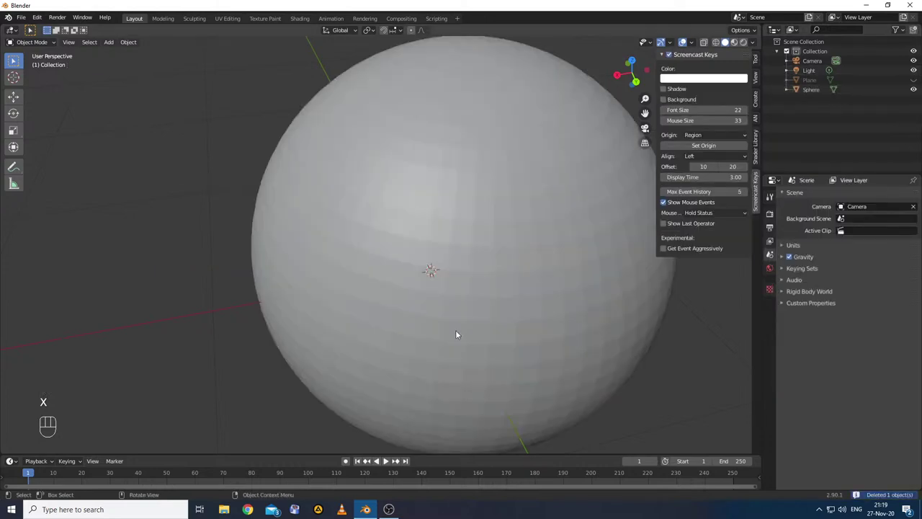
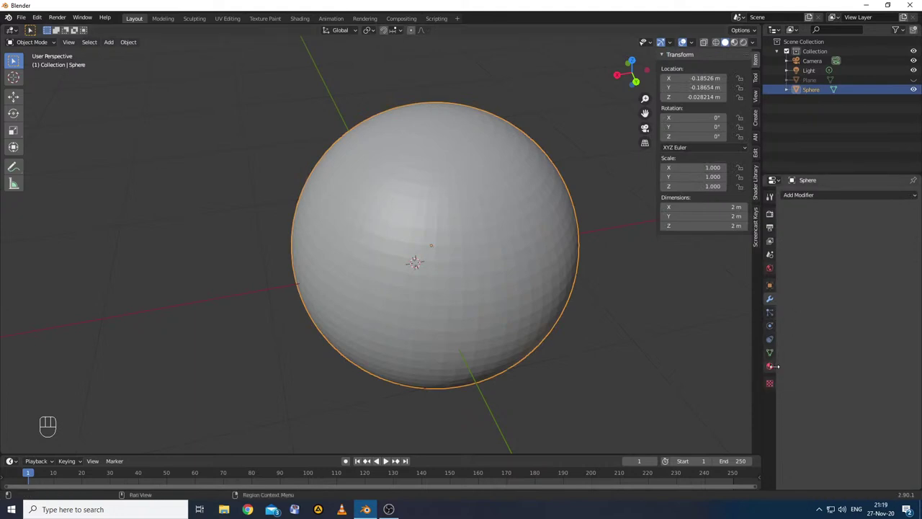
- Show the Sphere's Object Properties and expand its Viewport Display settings
left_click(772, 288)
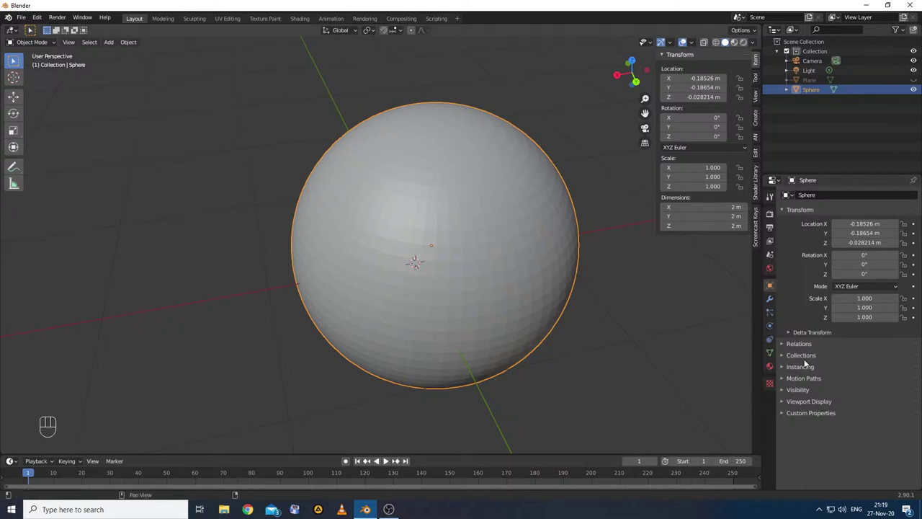
left_click(772, 291)
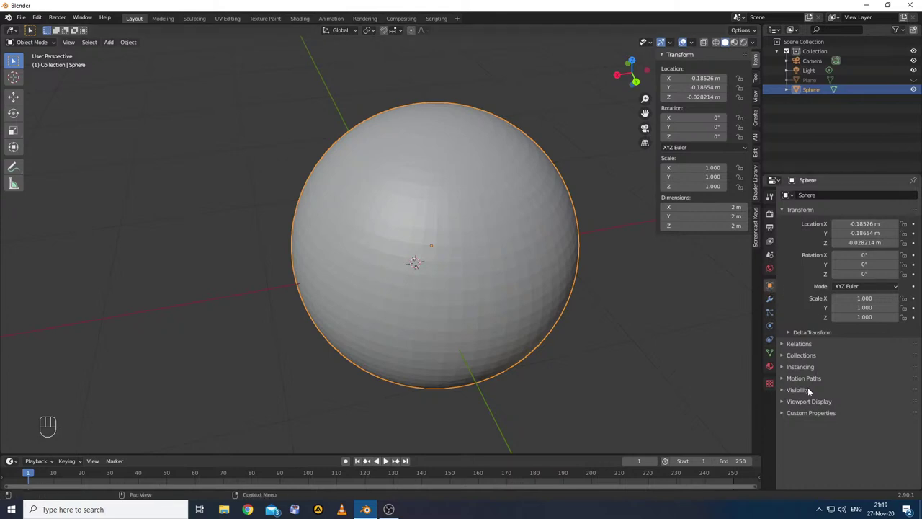
left_click(786, 390)
left_click(786, 391)
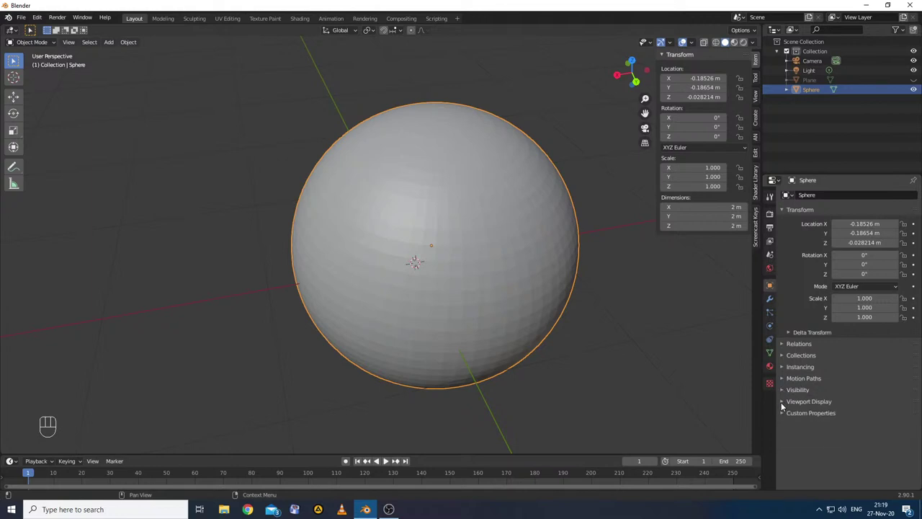
left_click(787, 403)
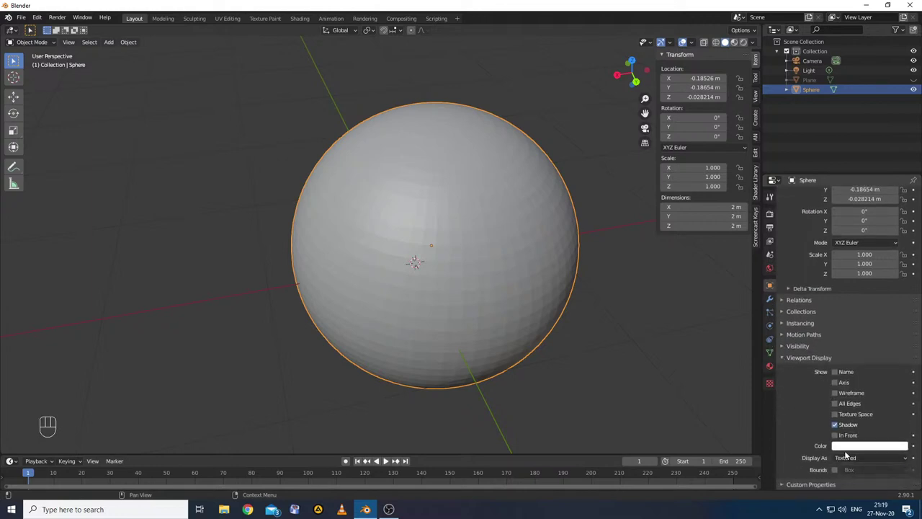
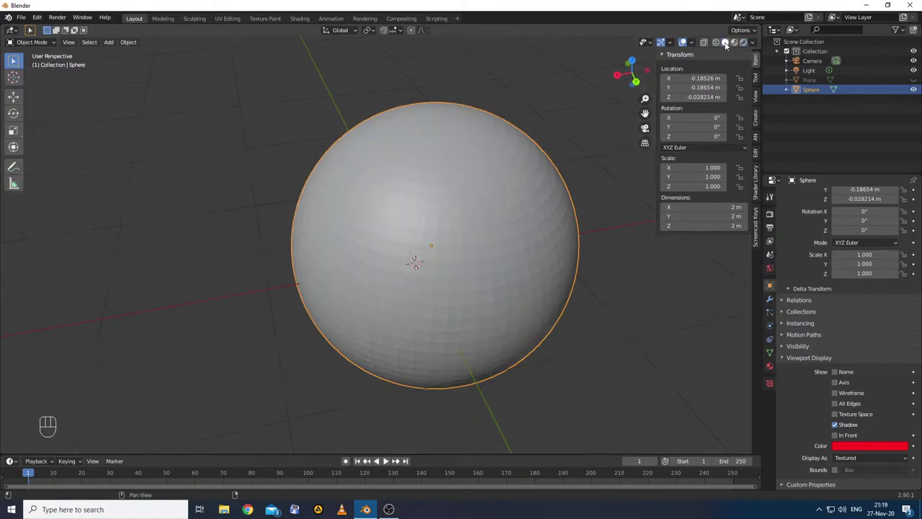
- Try Display As Solid, return it to Textured with the red object colour kept, and collapse the panel
left_click_drag(862, 461, 861, 427)
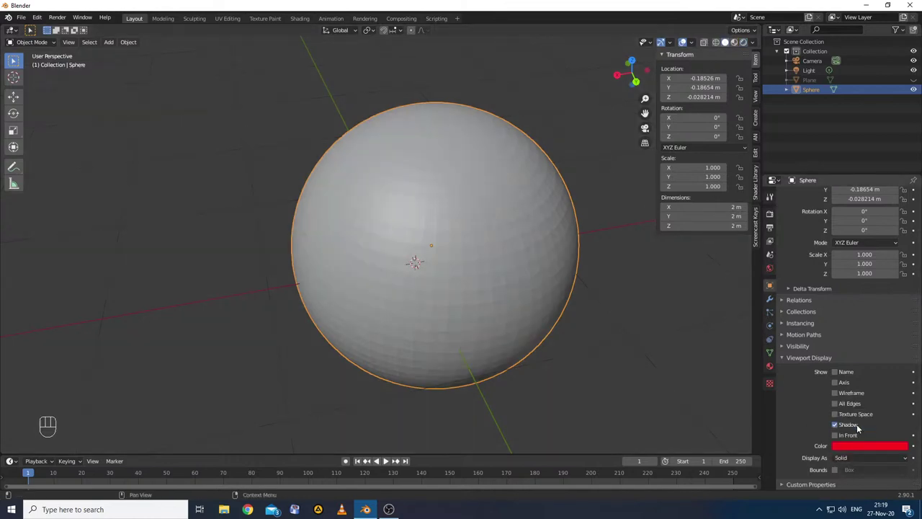
left_click_drag(878, 460, 869, 419)
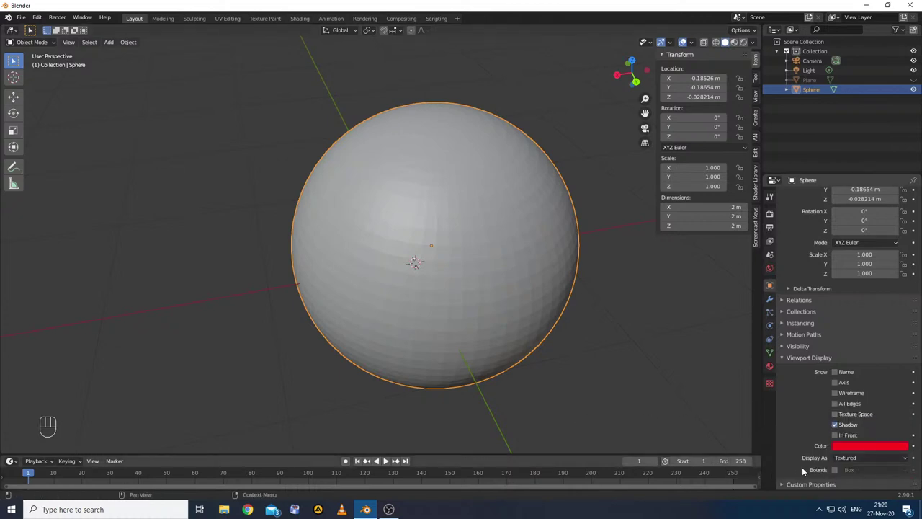
left_click(785, 360)
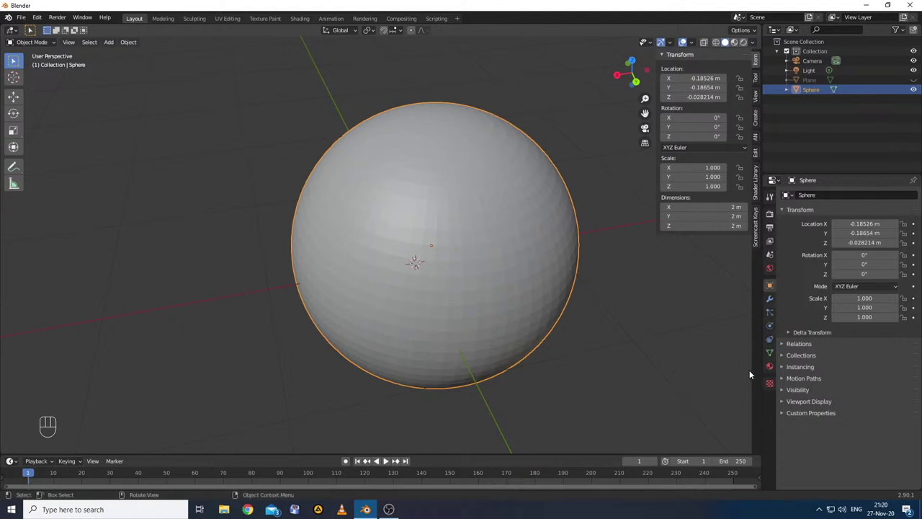
- Show the Sphere's Material Properties with Material.001's red Base Color
left_click(772, 370)
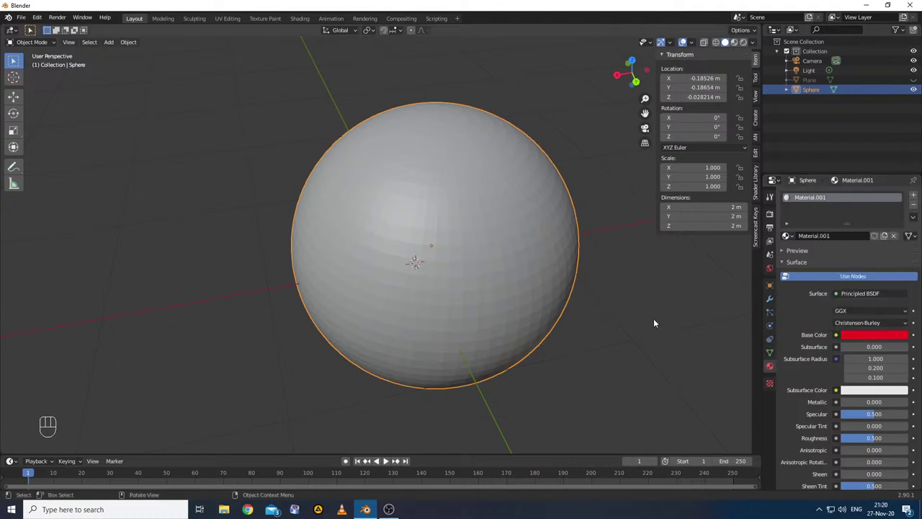
left_click(738, 46)
left_click(732, 46)
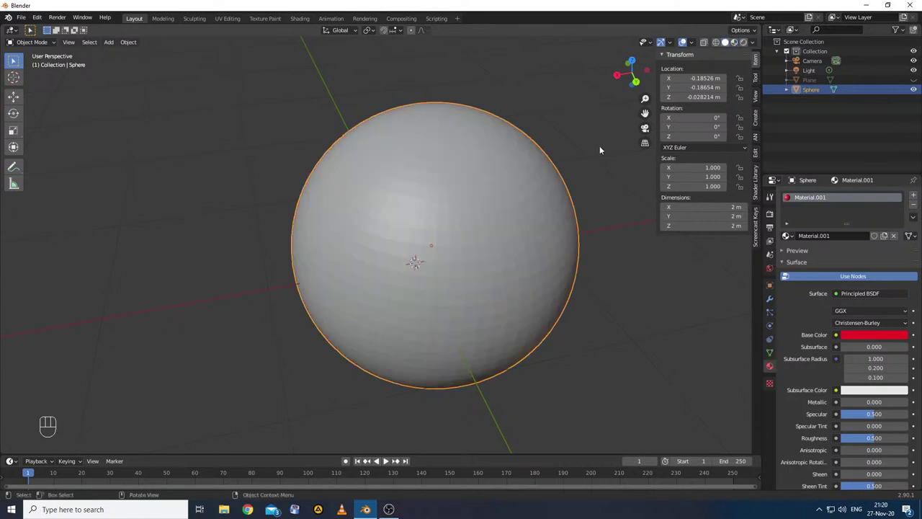
- Try wireframe and solid shading, then settle on Material Preview so the sphere renders red
left_click(720, 46)
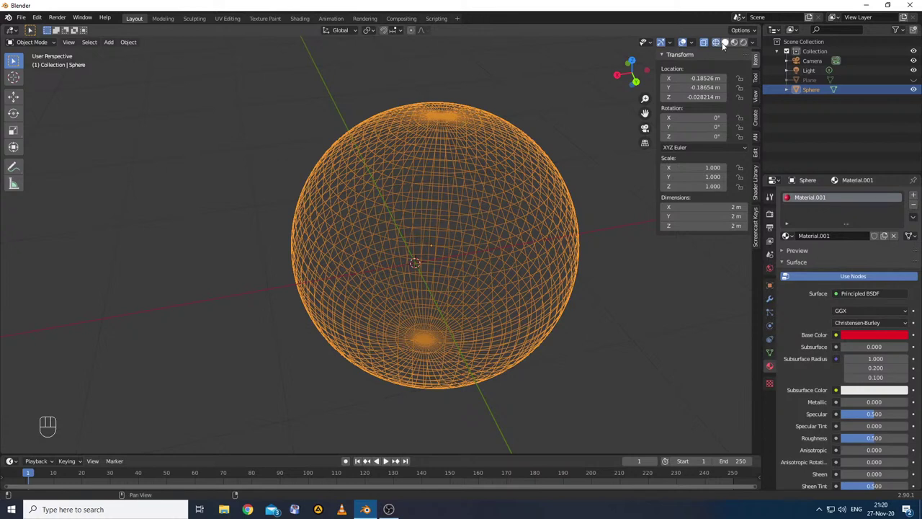
left_click(728, 46)
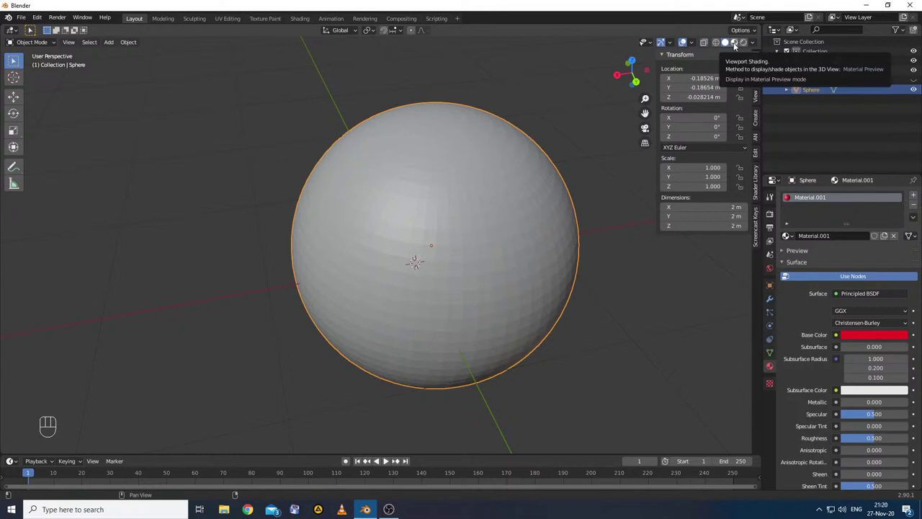
left_click(737, 45)
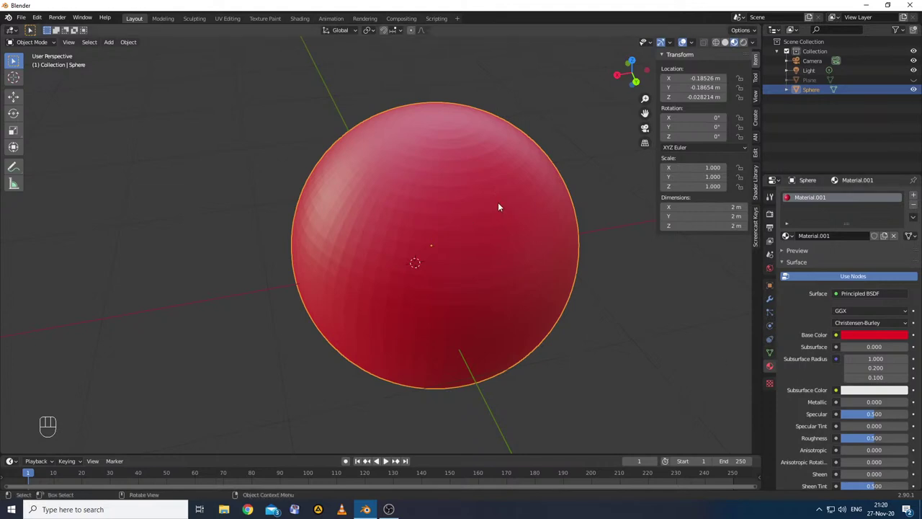